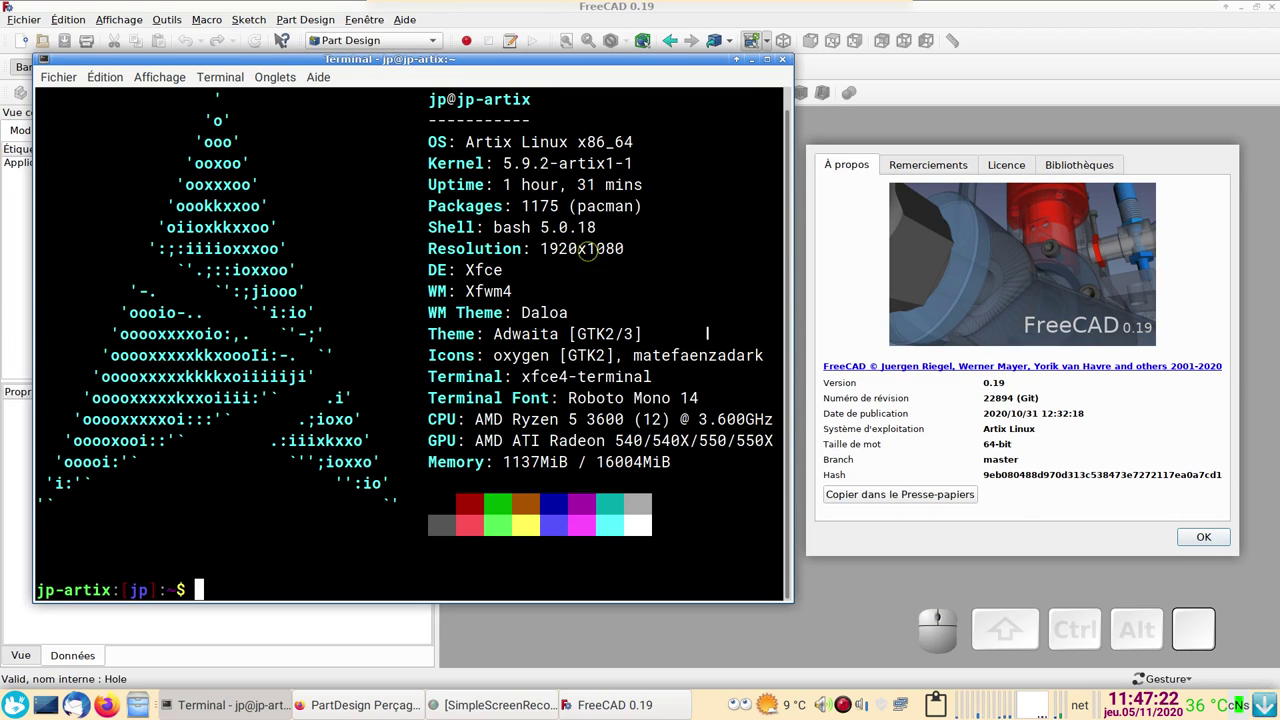
- Dismiss the About FreeCAD version information dialog
click(1215, 528)
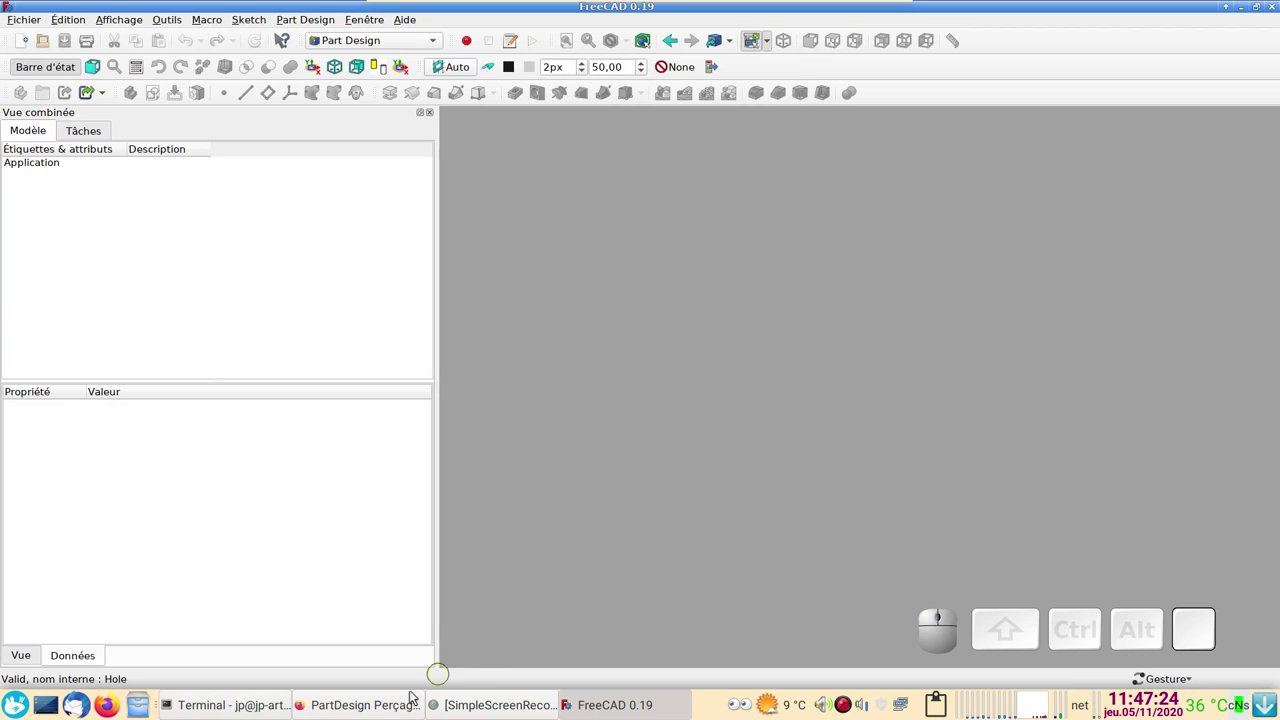
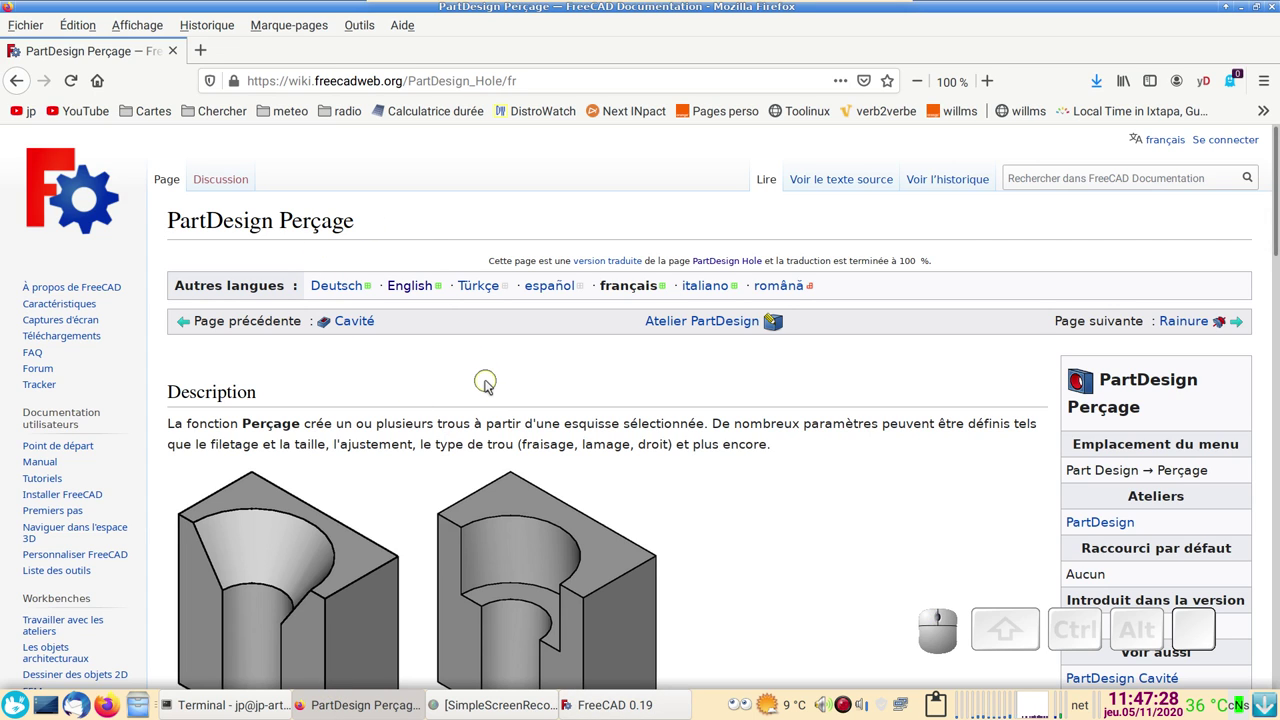
scroll(down, 3)
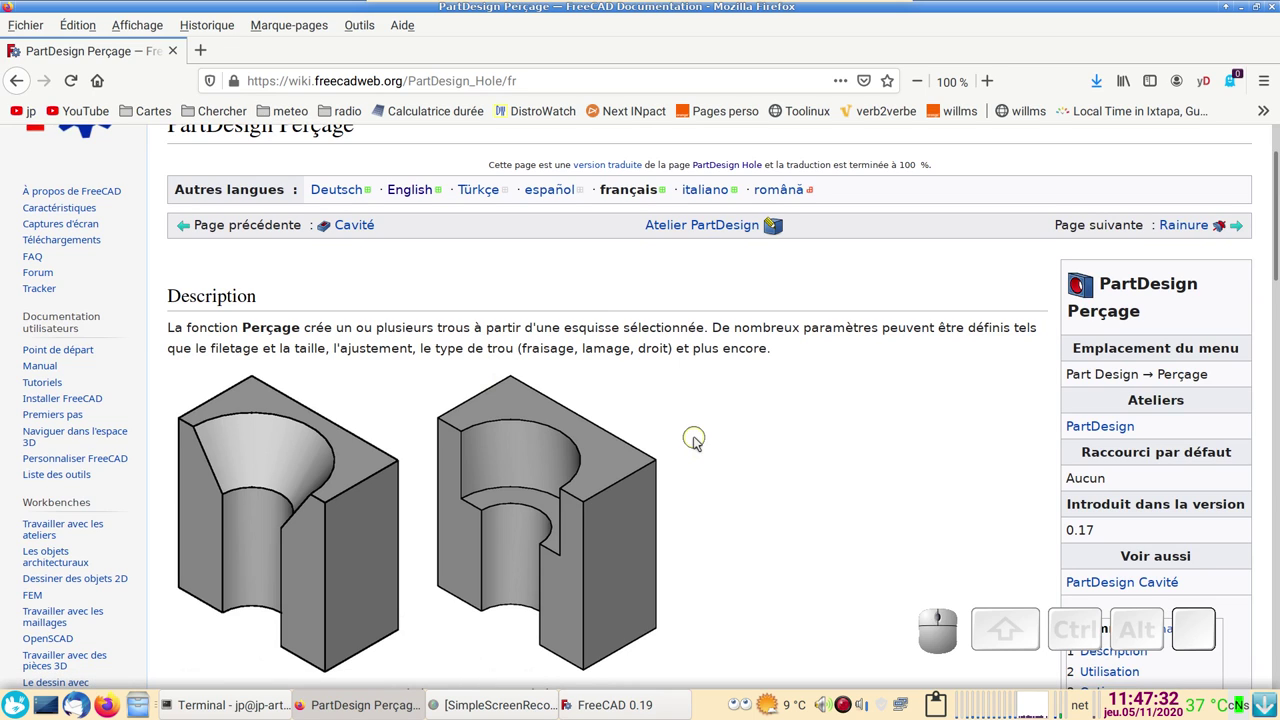
scroll(down, 3)
scroll(up, 3)
scroll(up, 3)
scroll(down, 3)
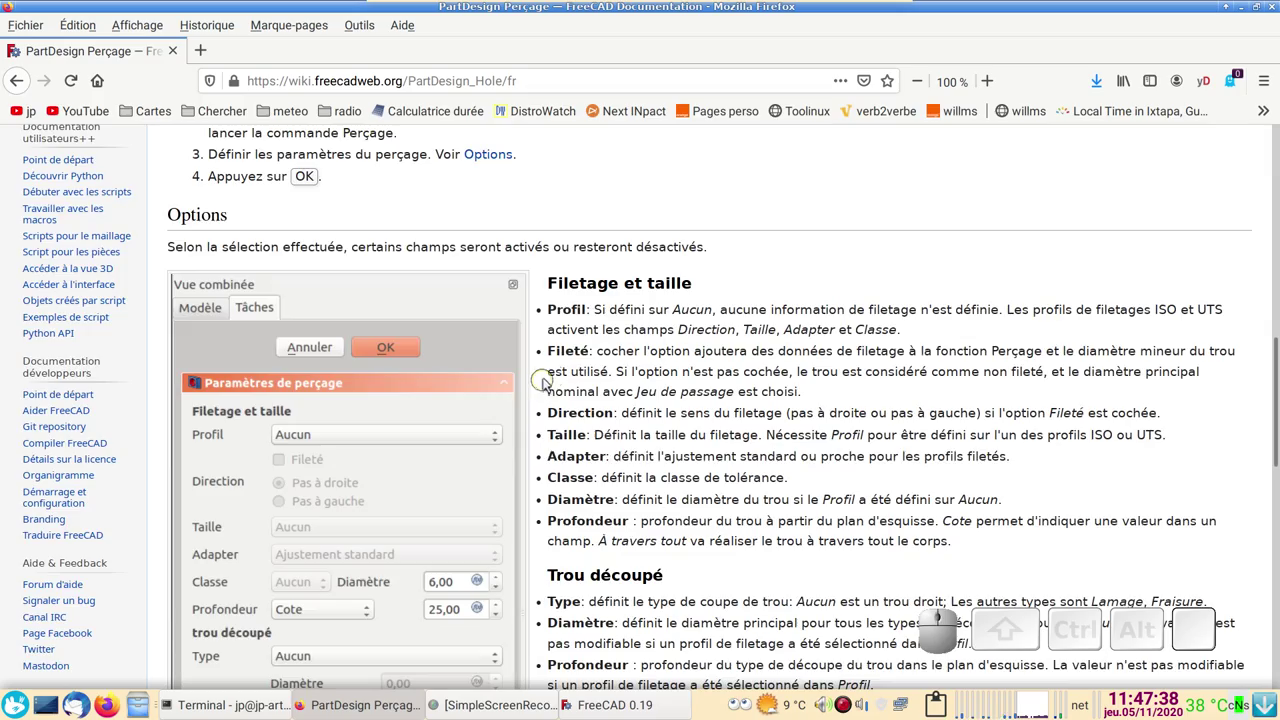
scroll(up, 3)
scroll(down, 3)
scroll(down, 3)
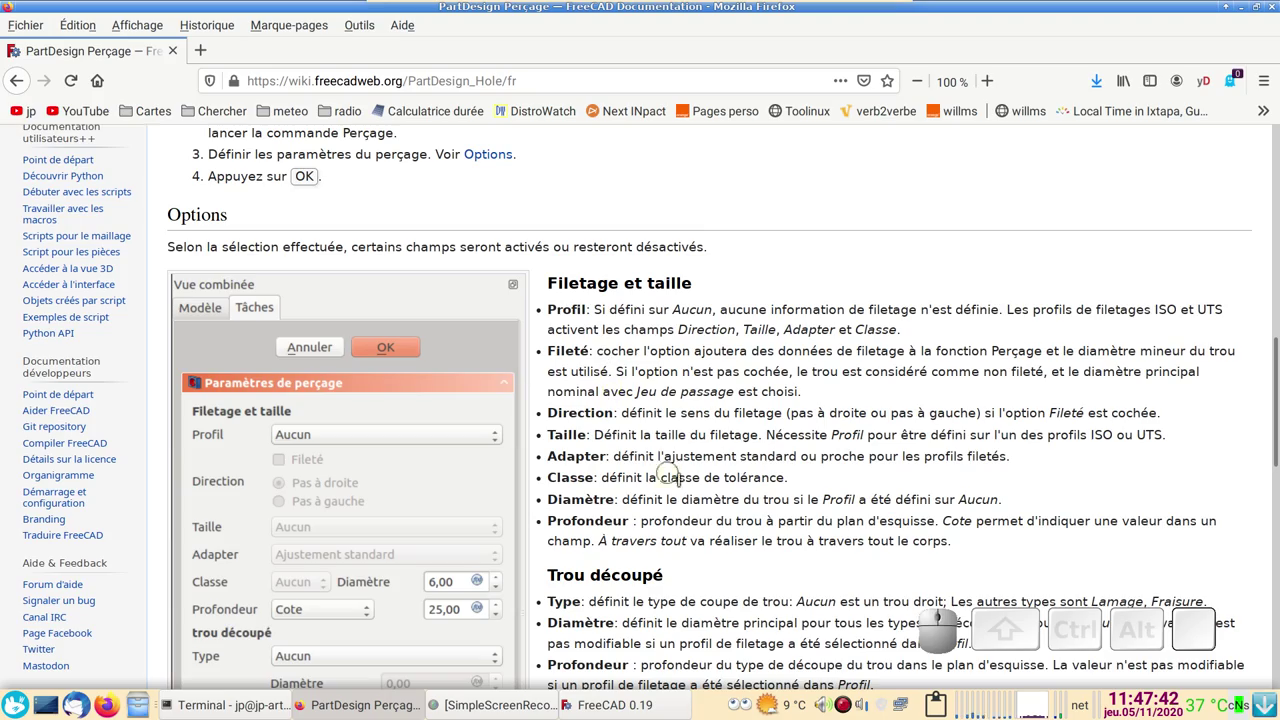
scroll(down, 3)
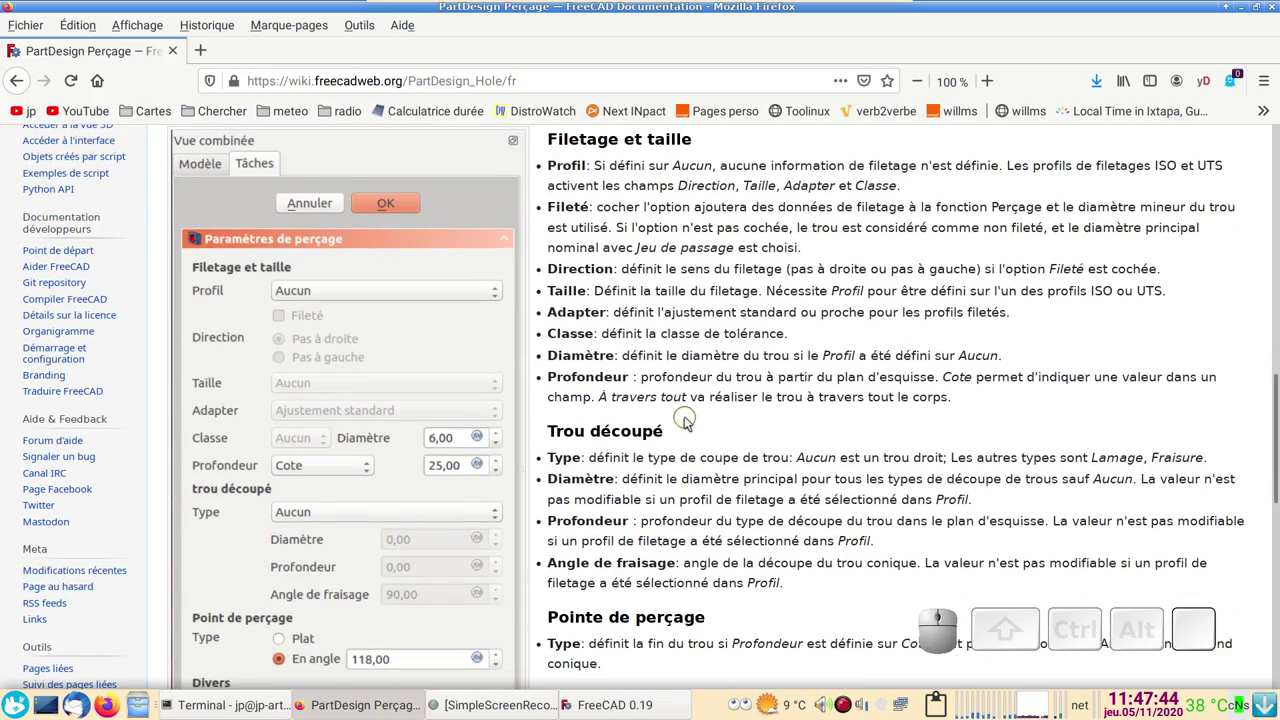
scroll(down, 3)
scroll(up, 3)
scroll(down, 3)
scroll(up, 3)
scroll(up, 3)
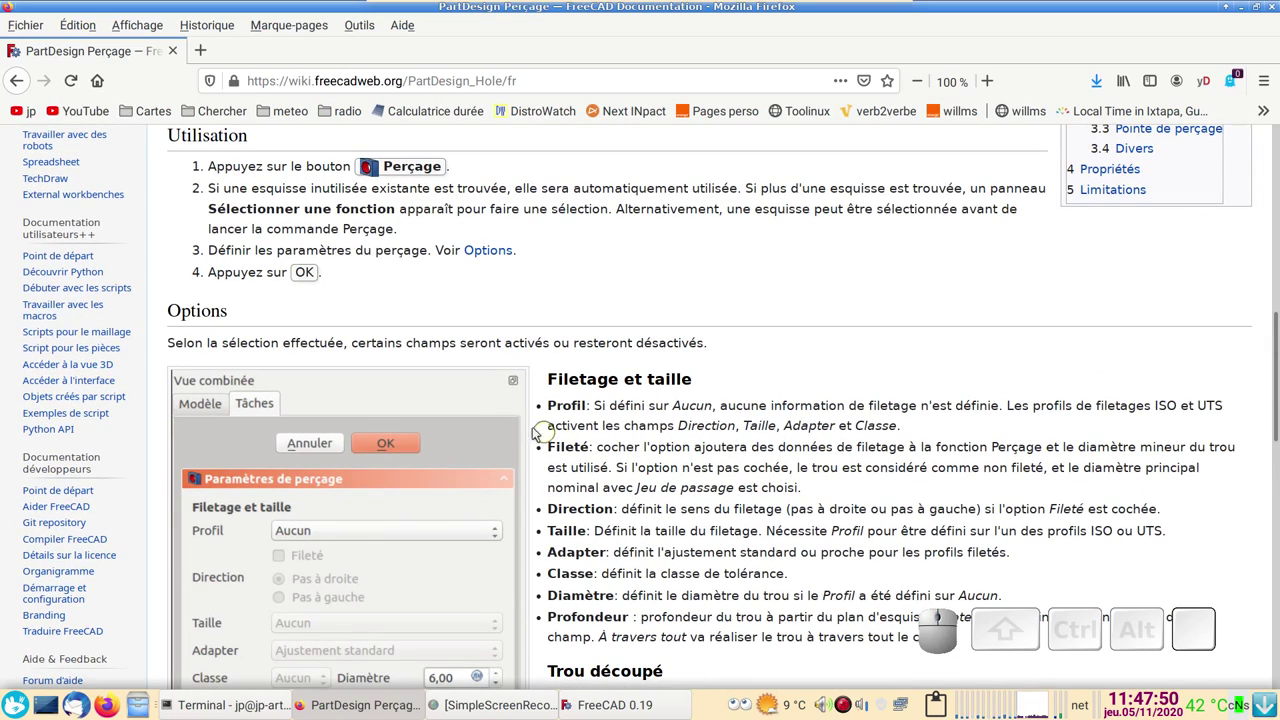
scroll(up, 3)
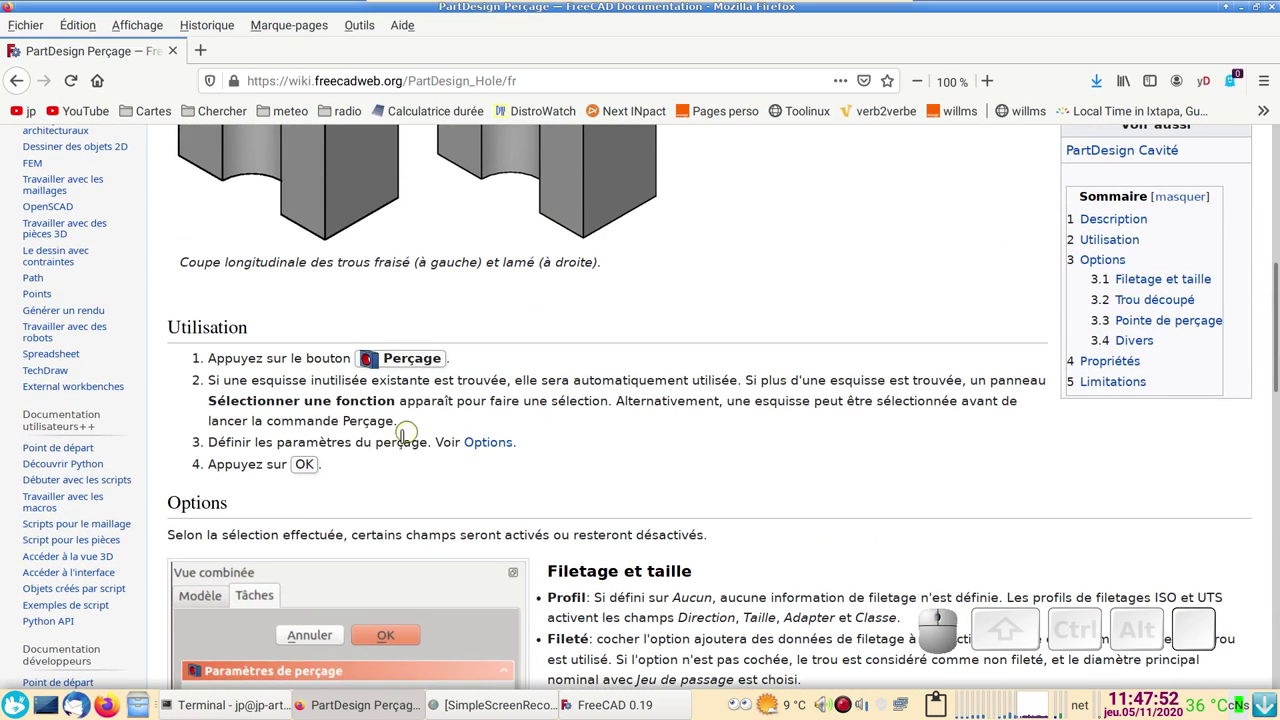
- Create a new document with a Body and start a sketch on its XY plane
click(625, 704)
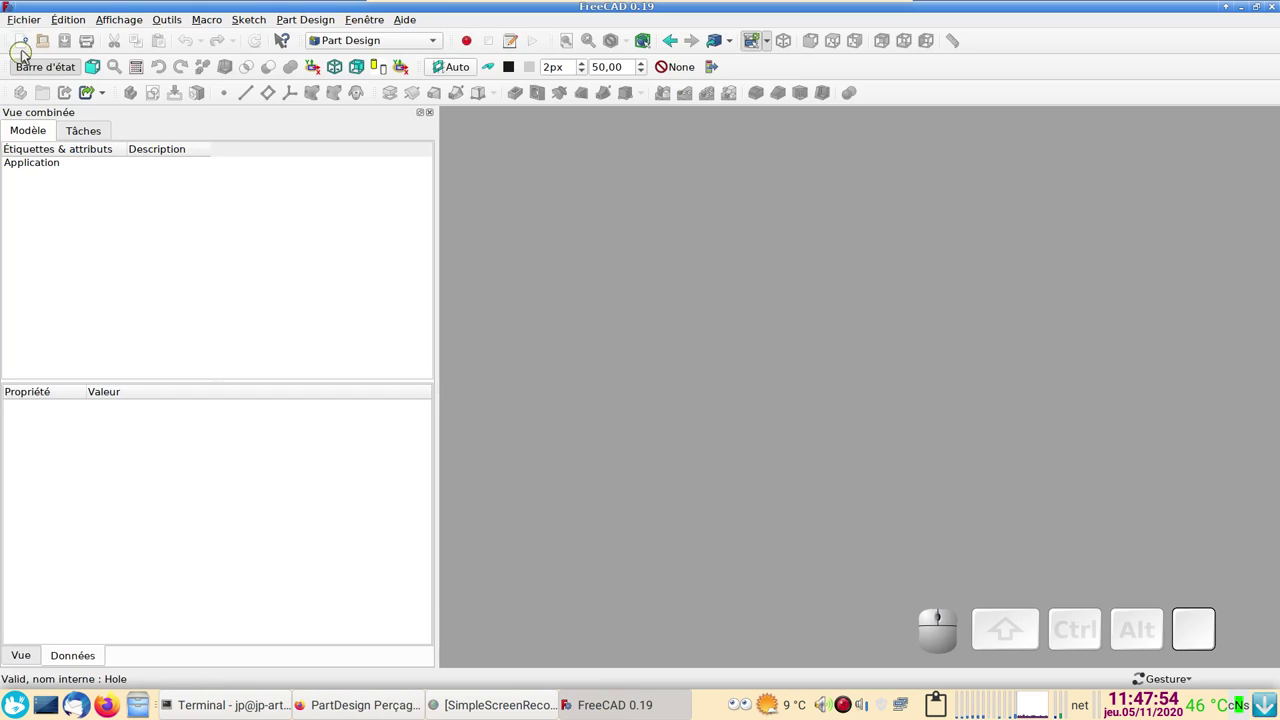
click(21, 38)
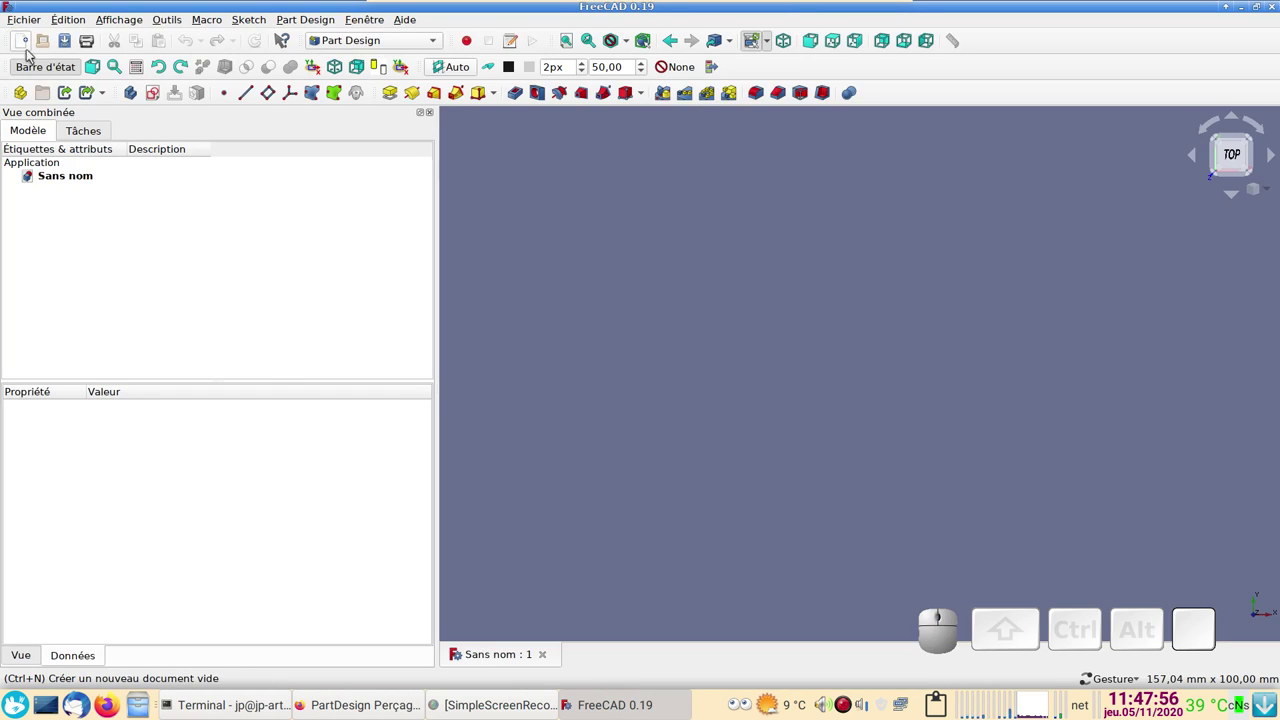
click(133, 88)
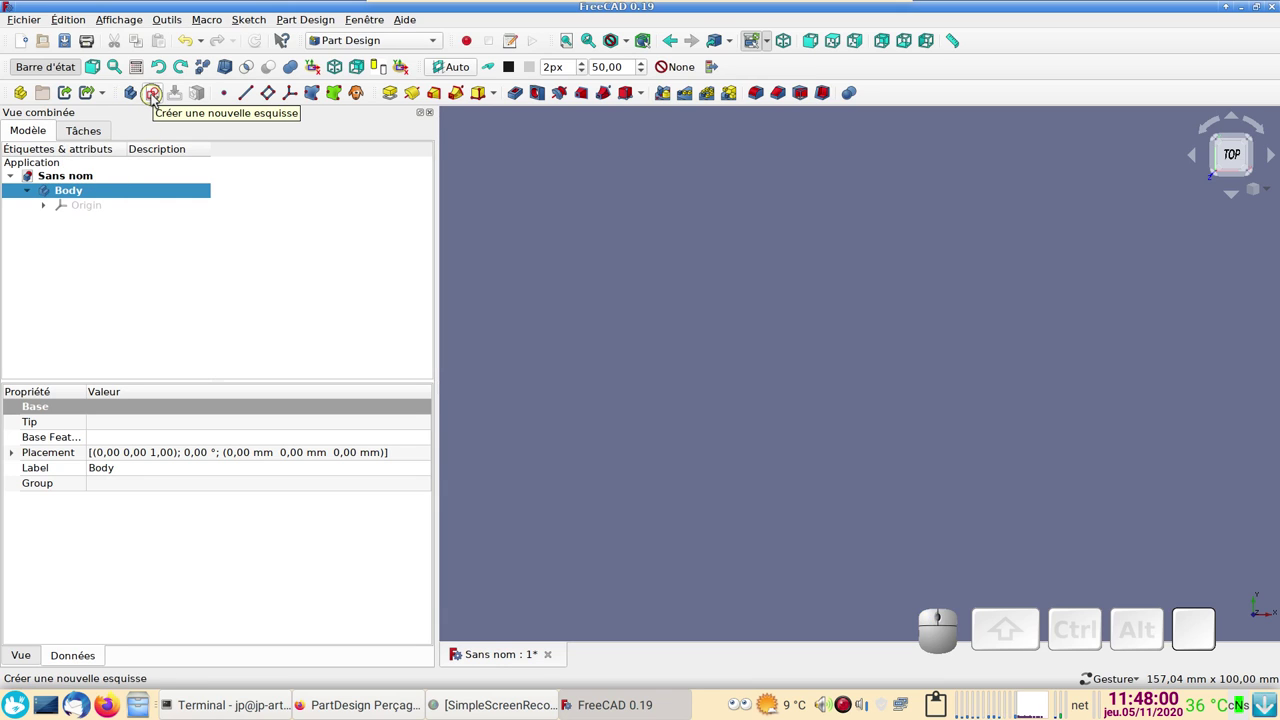
click(158, 93)
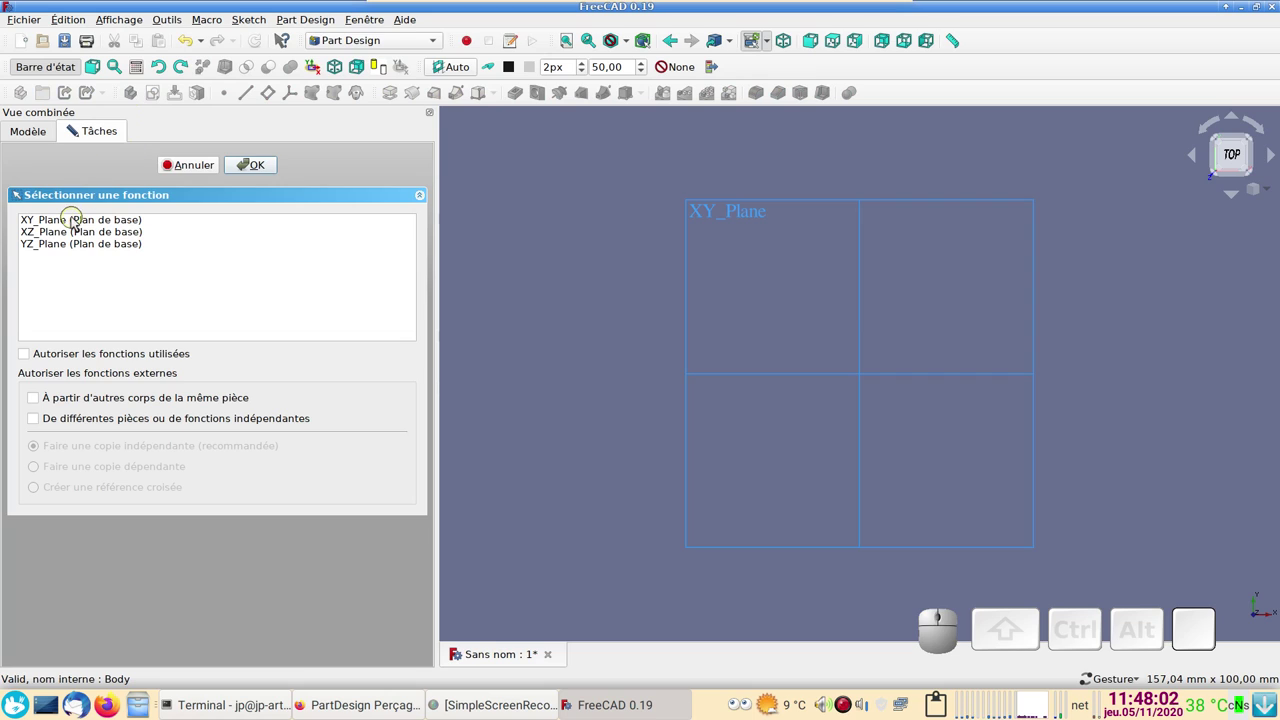
click(78, 216)
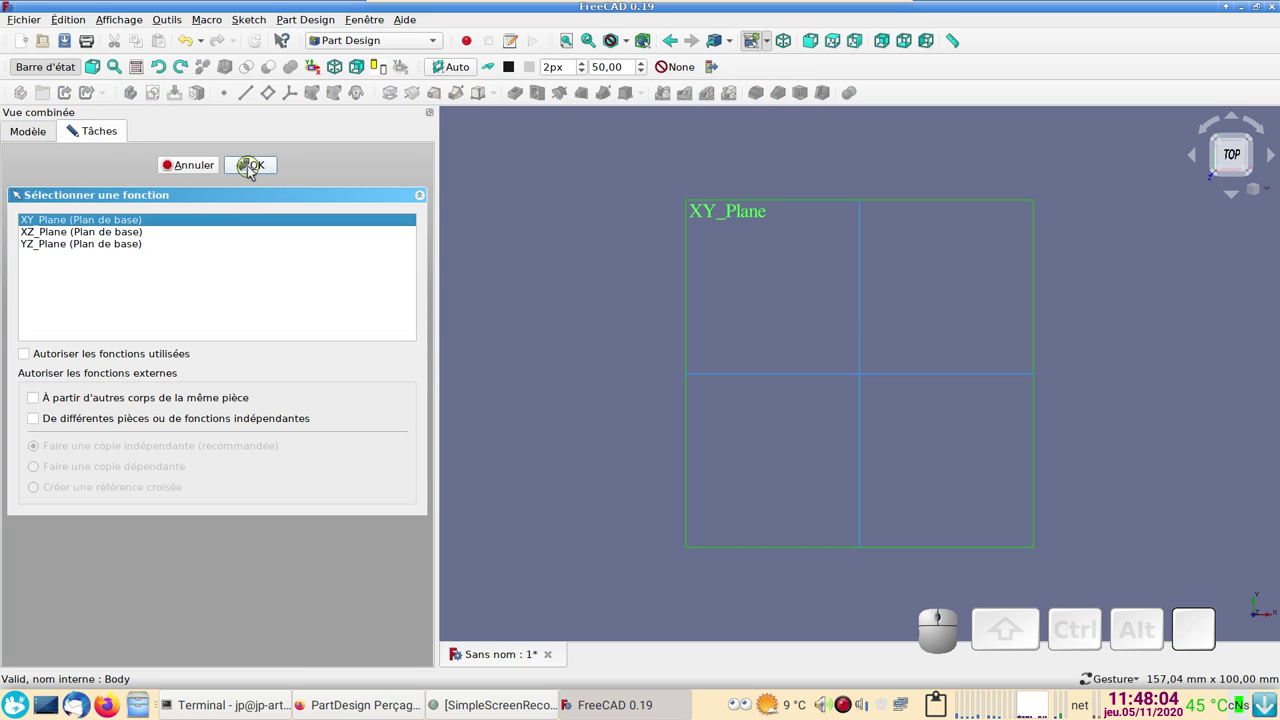
click(254, 165)
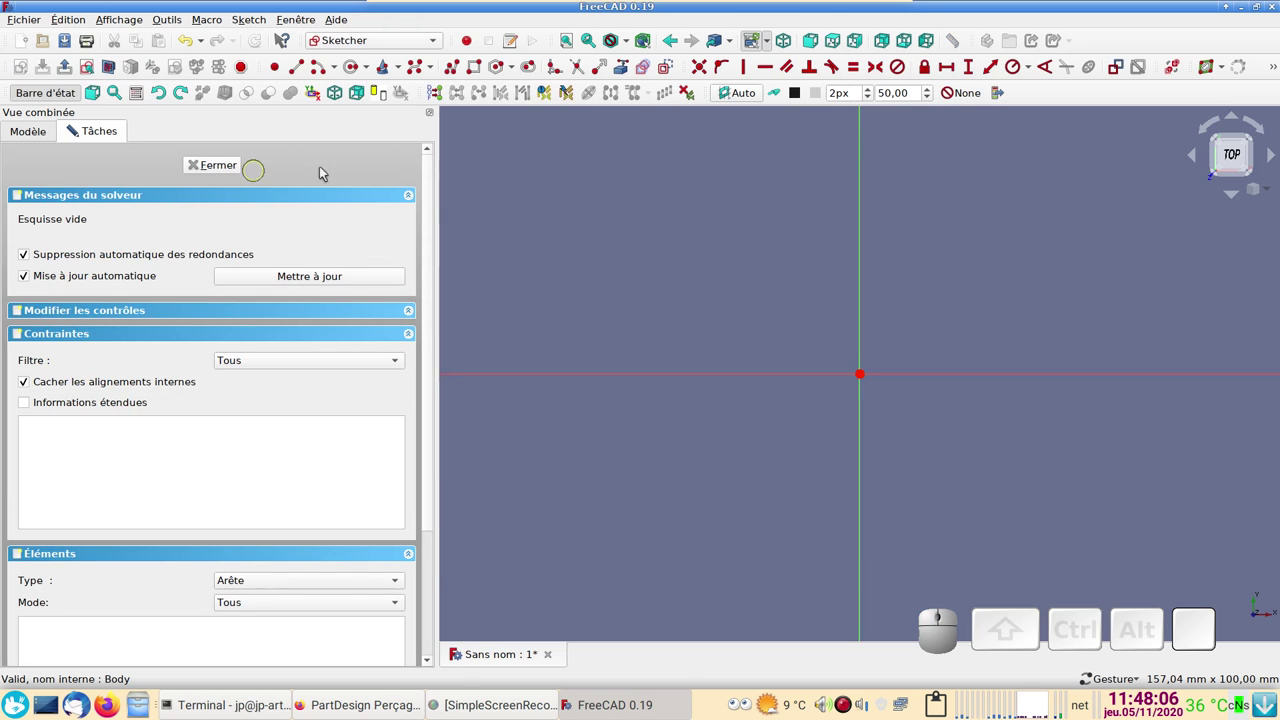
- Recentre the sketch view on the origin and pick the rectangle tool
drag(665, 276, 496, 129)
click(481, 67)
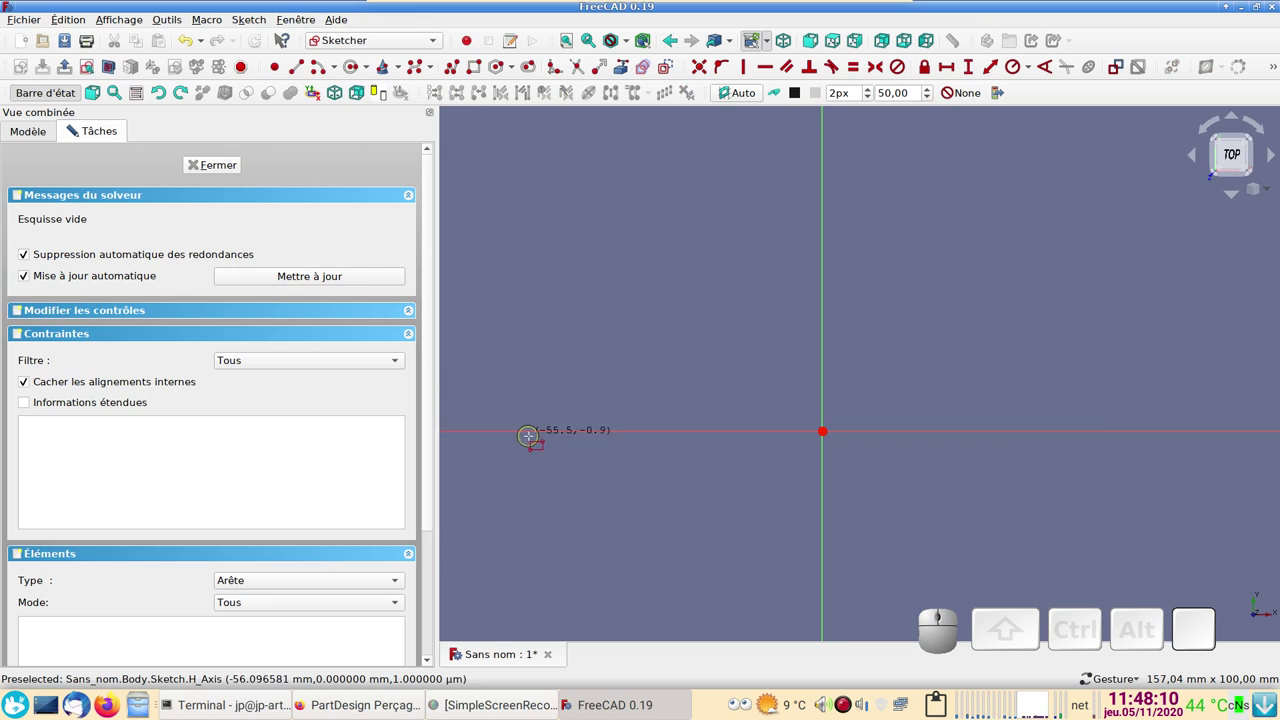
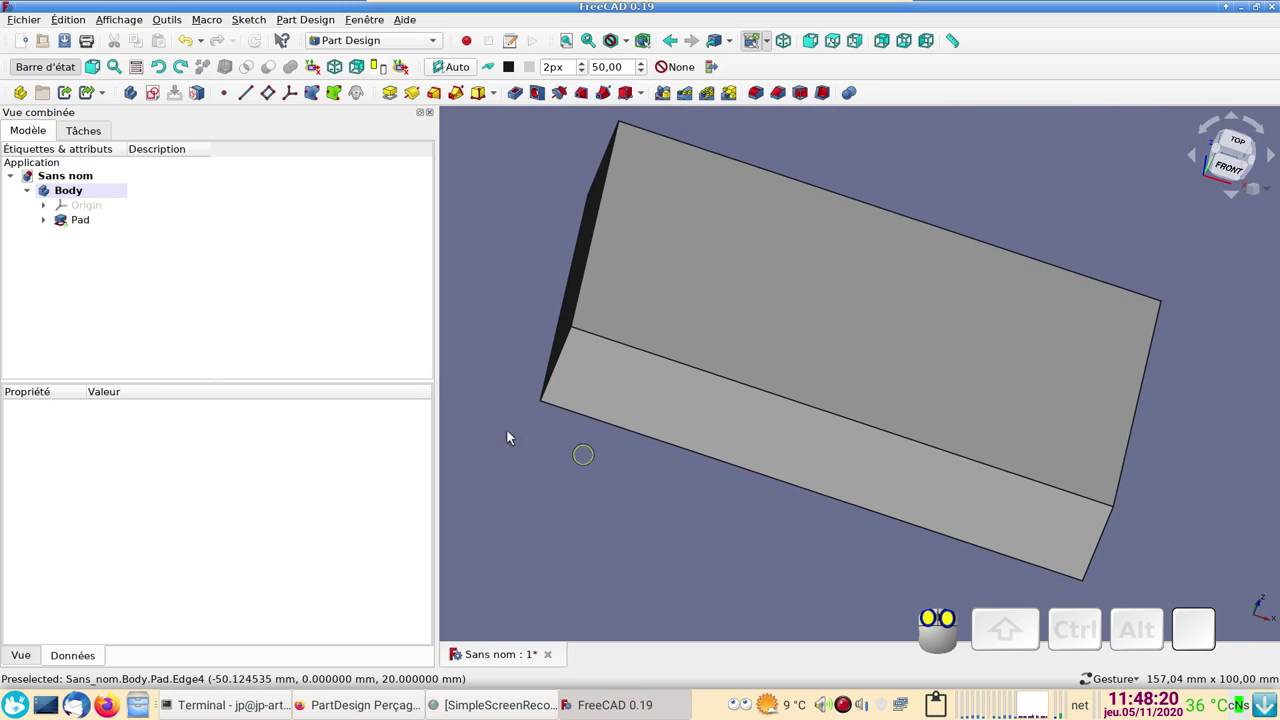
- Sketch a single circle on the Pad's top face and close the sketch
click(704, 293)
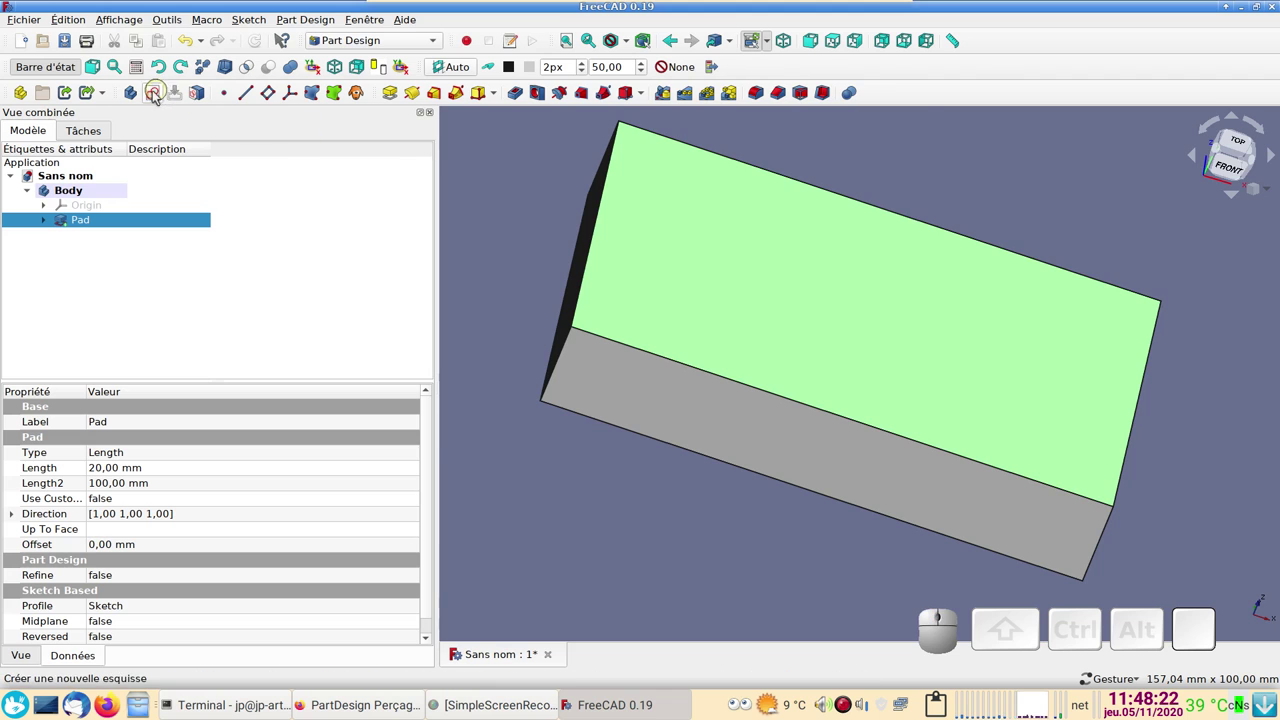
click(157, 93)
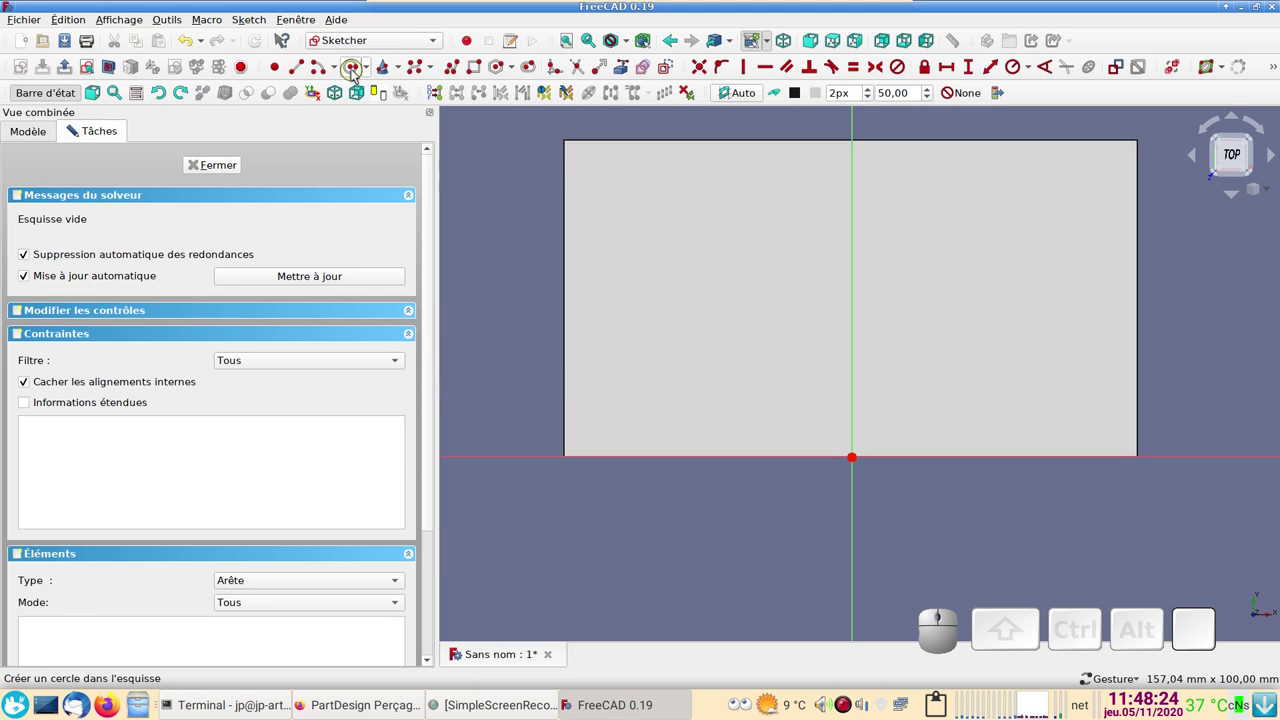
click(356, 68)
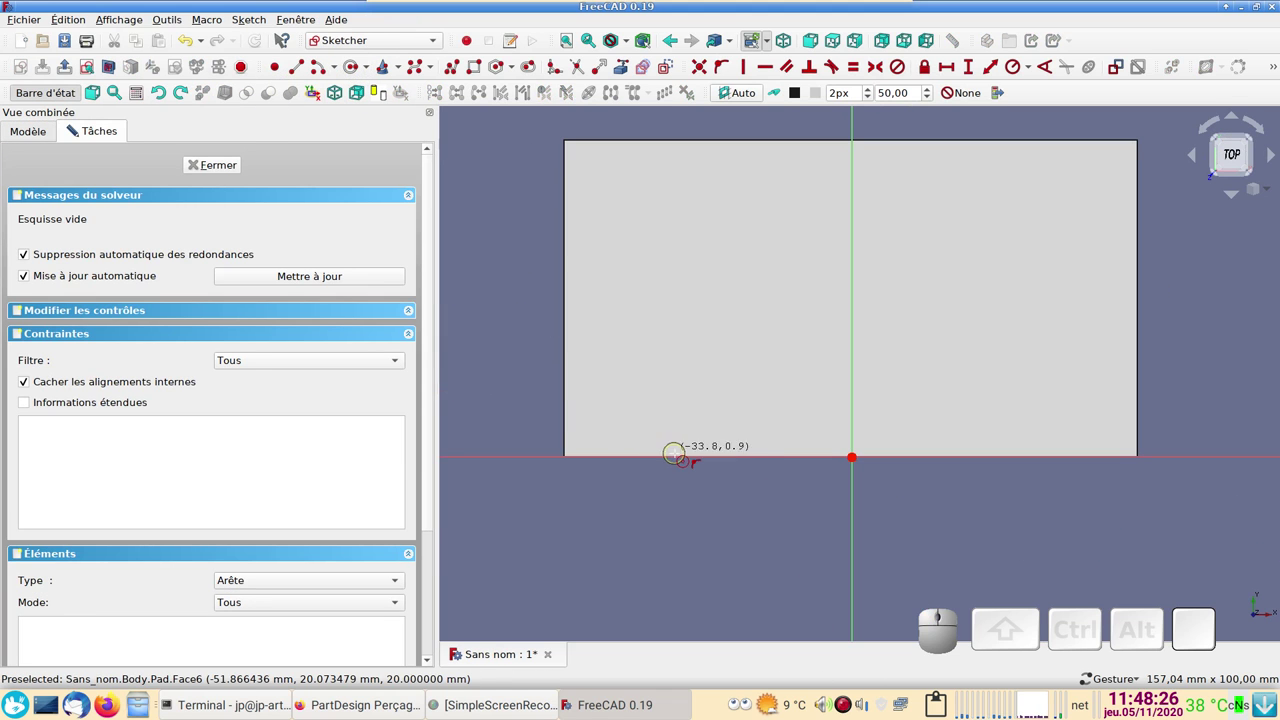
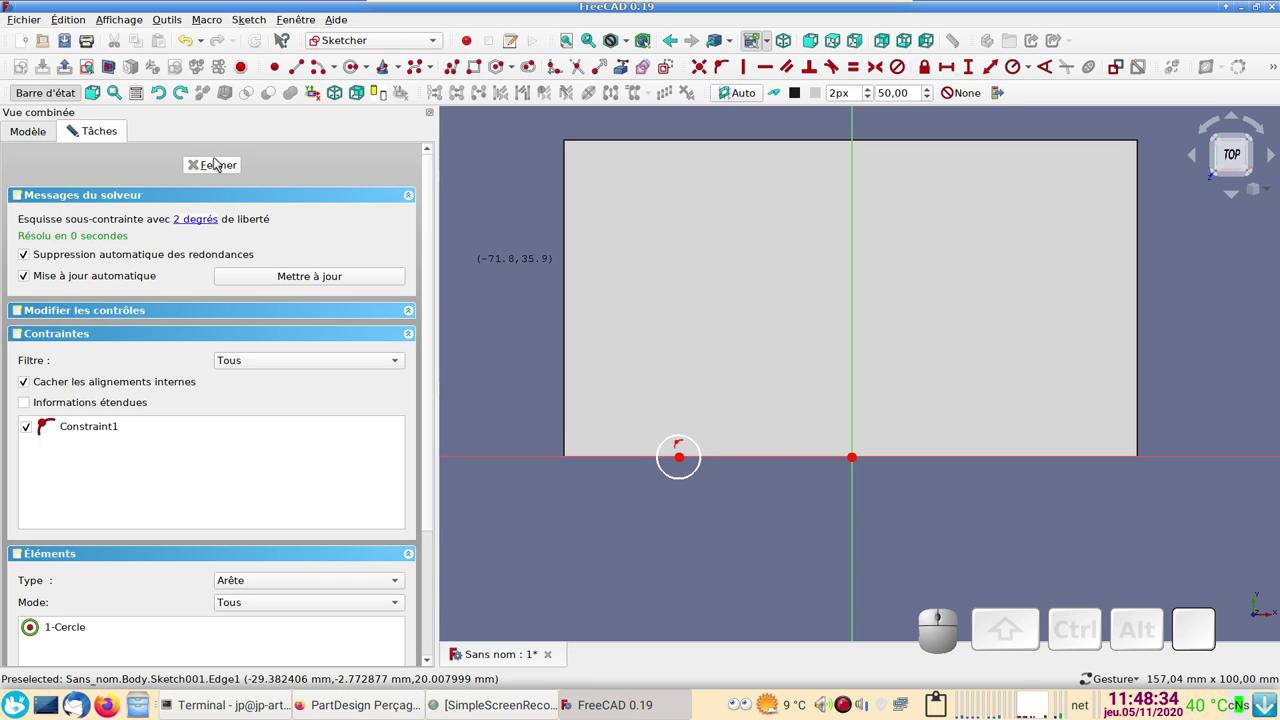
click(217, 160)
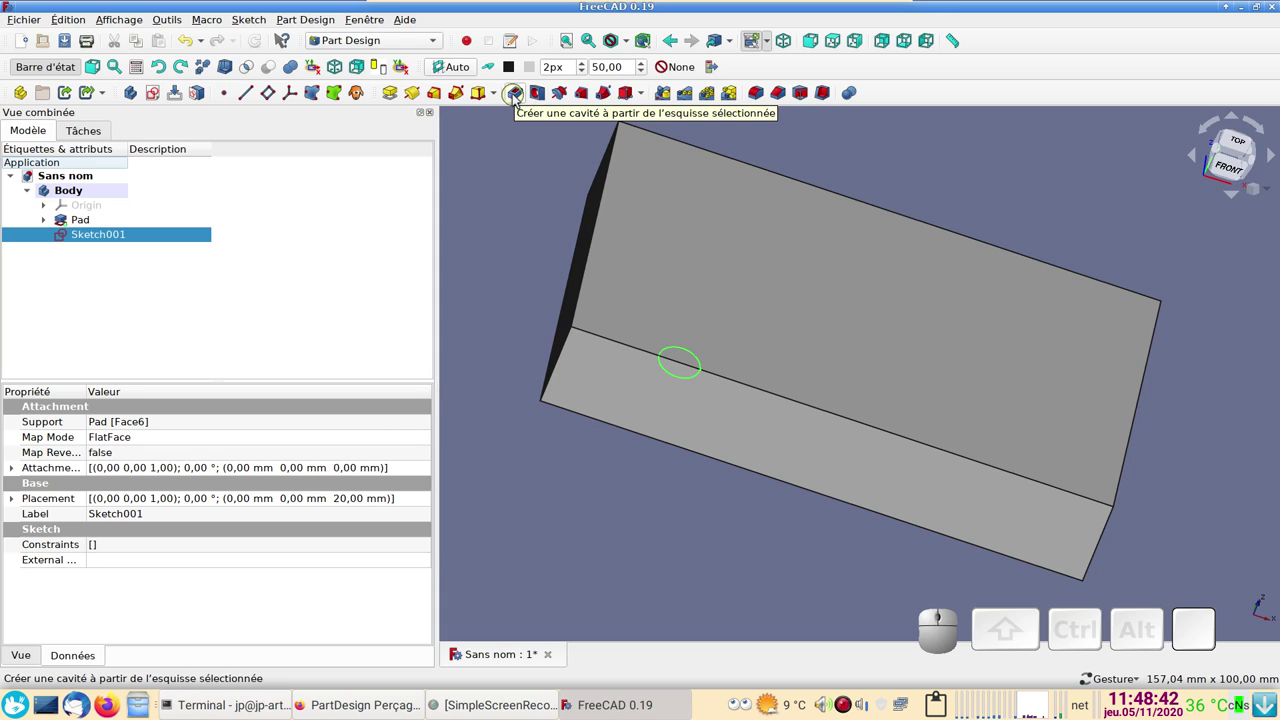
- Start a Hole on the circle sketch and set its depth to 17 mm
click(542, 91)
scroll(up, 3)
scroll(down, 3)
click(850, 529)
scroll(down, 3)
scroll(down, 3)
scroll(down, 3)
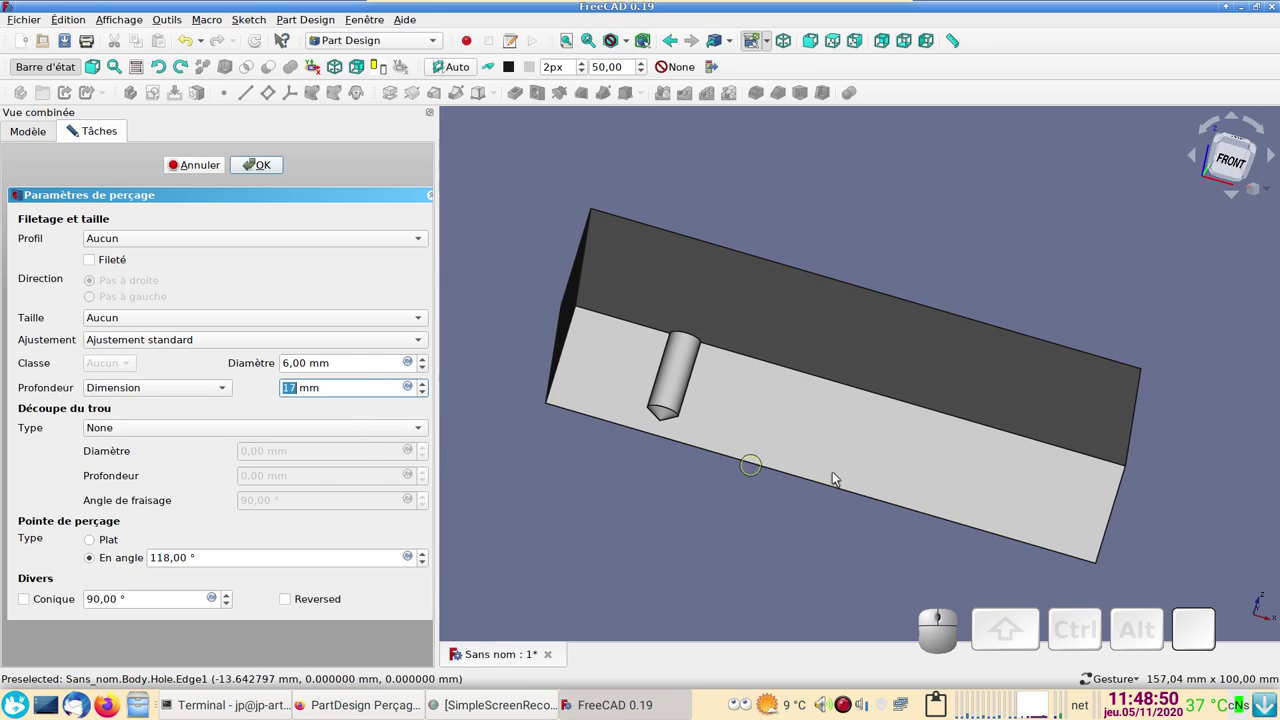
- Orbit the block to inspect the hole's pointed tip from the side
drag(920, 445, 775, 448)
drag(726, 451, 379, 438)
drag(794, 505, 785, 477)
scroll(up, 3)
drag(810, 513, 815, 521)
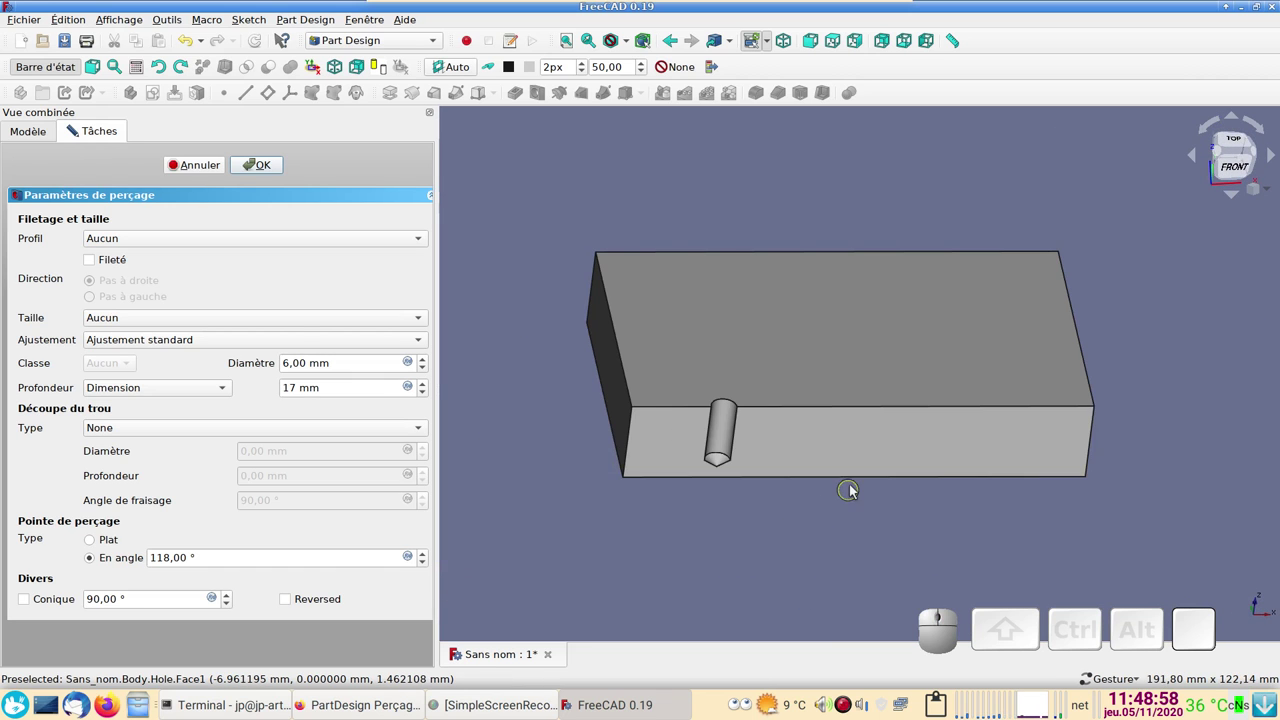
scroll(up, 3)
drag(856, 487, 452, 548)
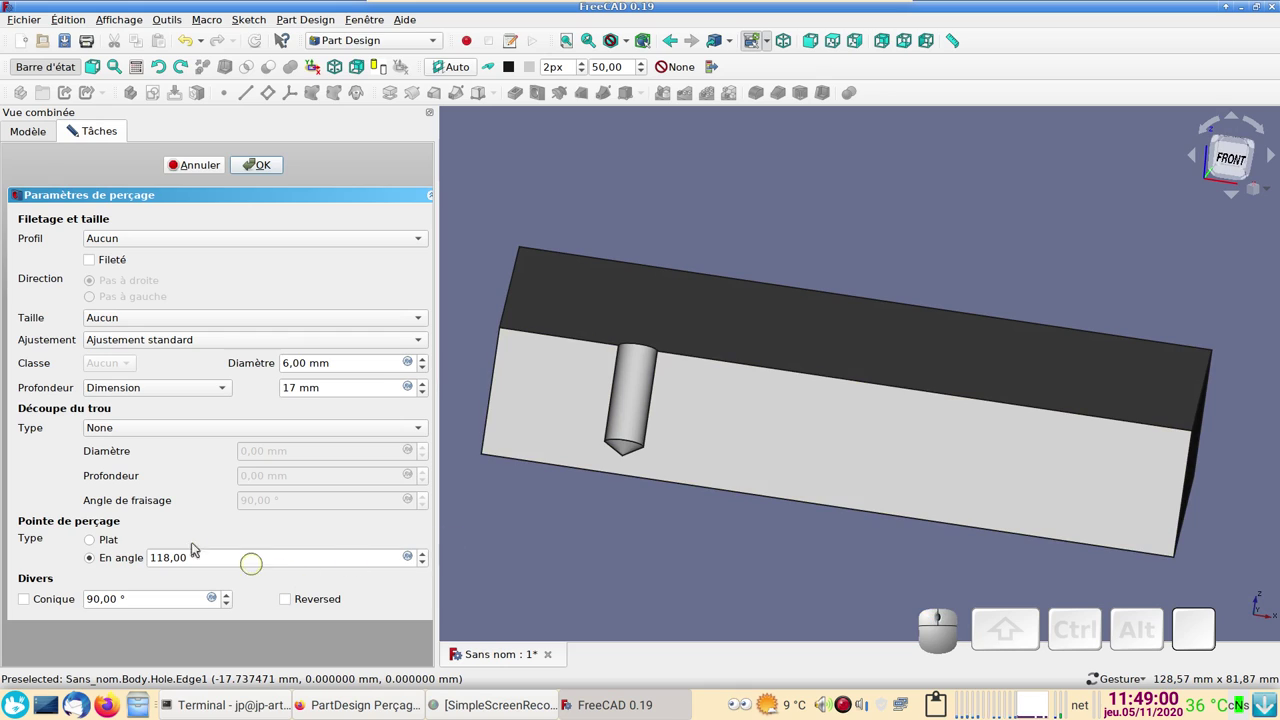
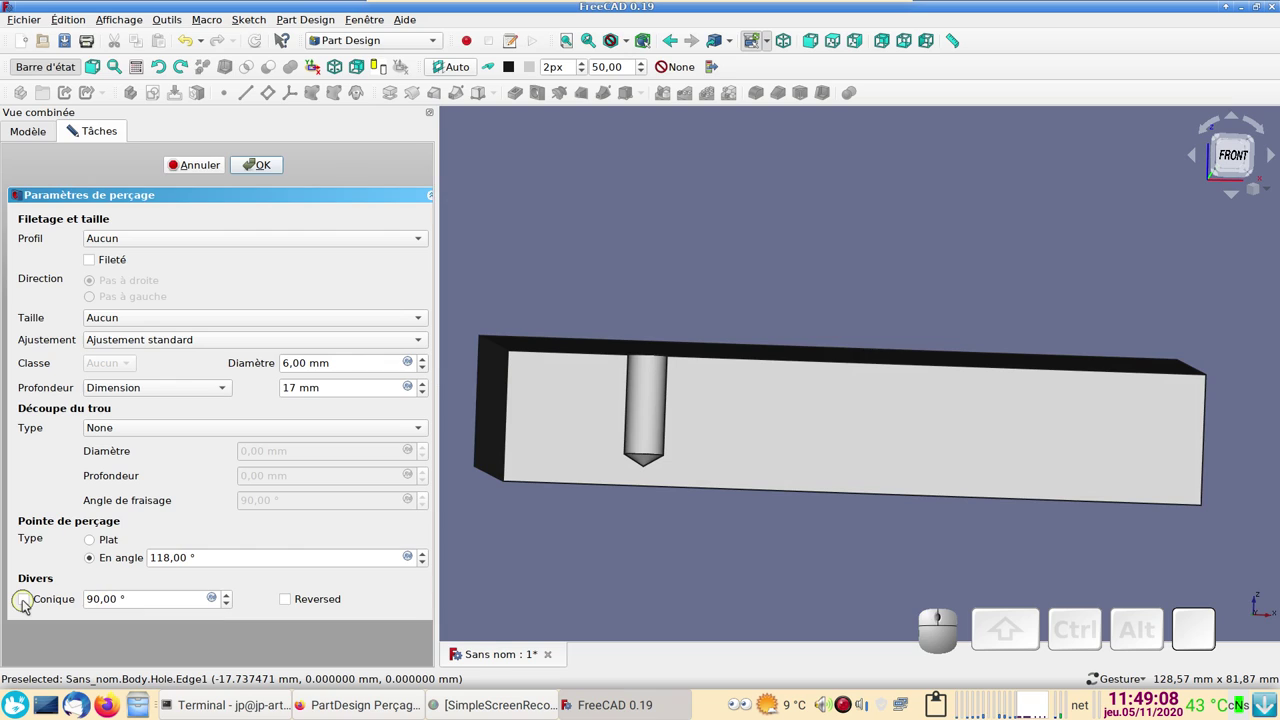
- Try a tapered hole, adjusting the taper angle around 97° and viewing it
click(26, 603)
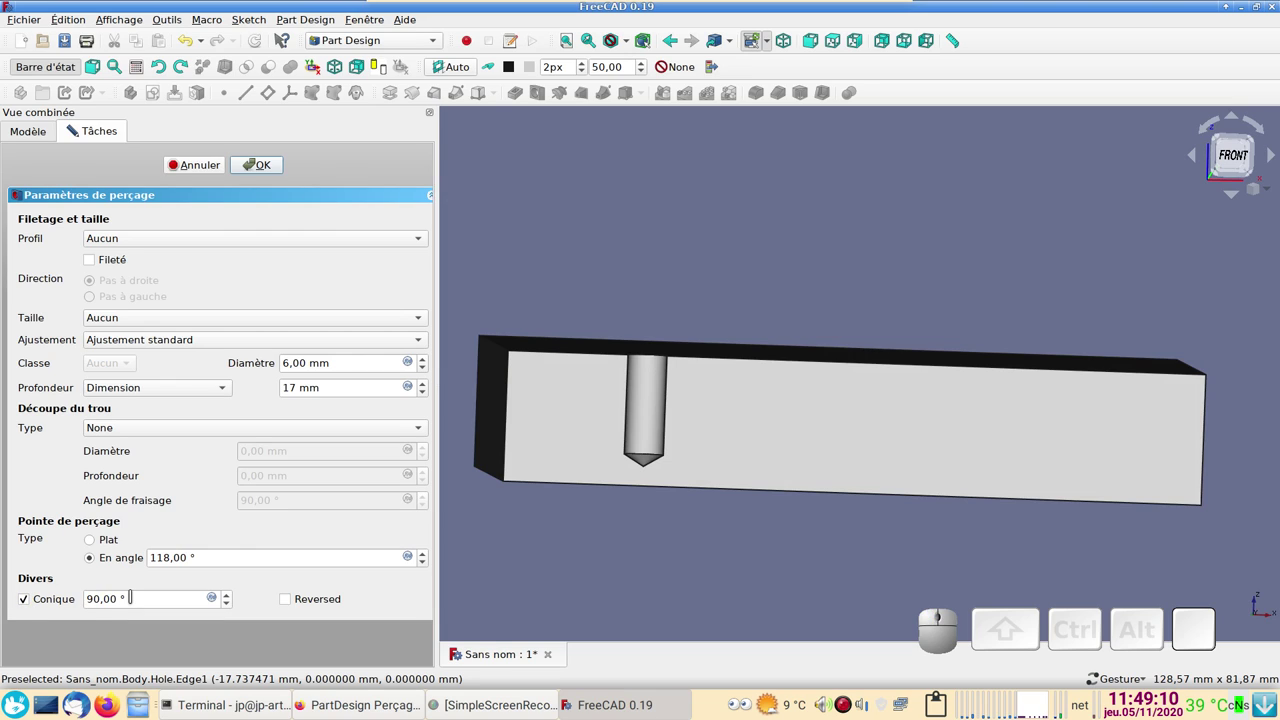
scroll(down, 3)
scroll(down, 3)
scroll(down, 3)
scroll(up, 3)
scroll(down, 3)
scroll(up, 3)
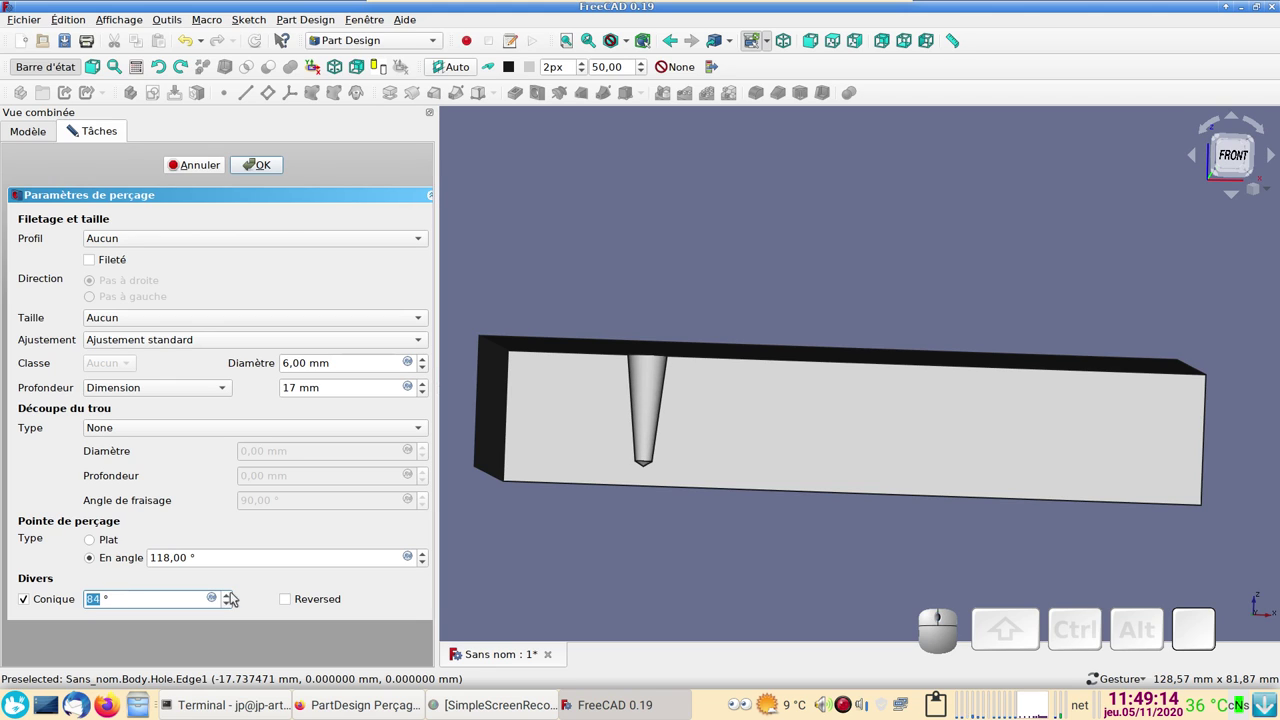
scroll(up, 3)
scroll(up, 3)
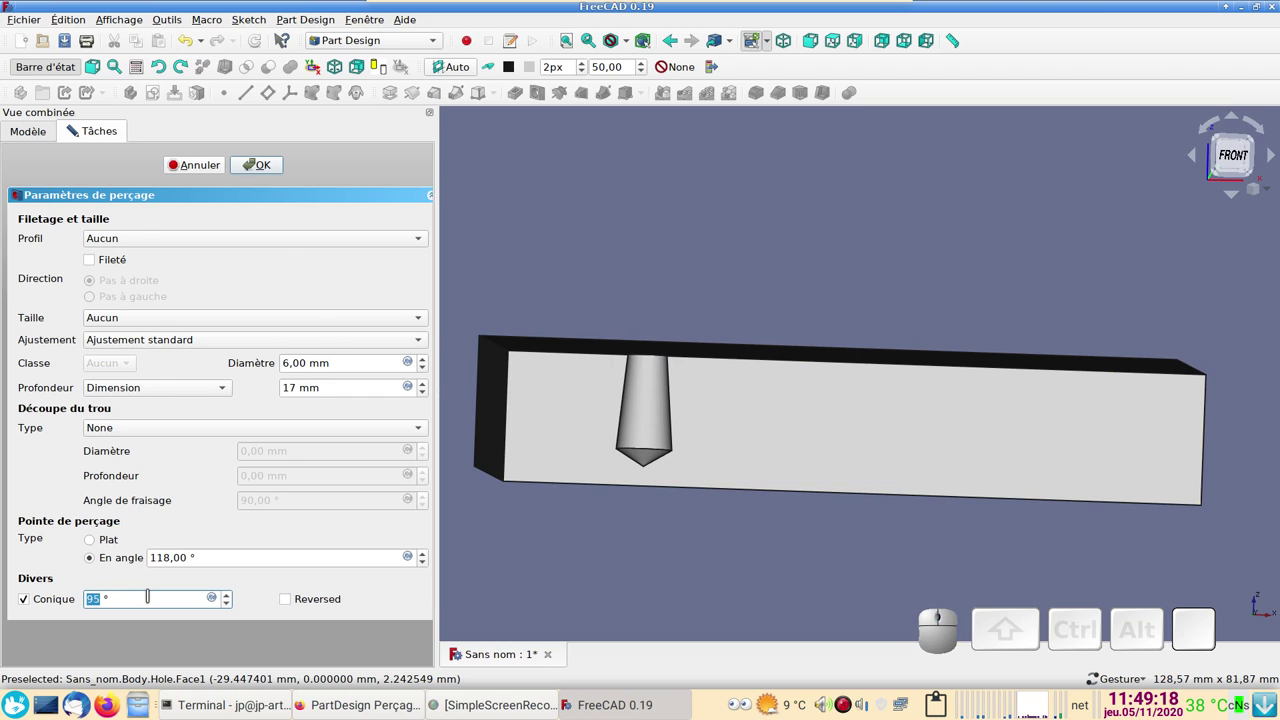
scroll(up, 3)
drag(749, 505, 670, 542)
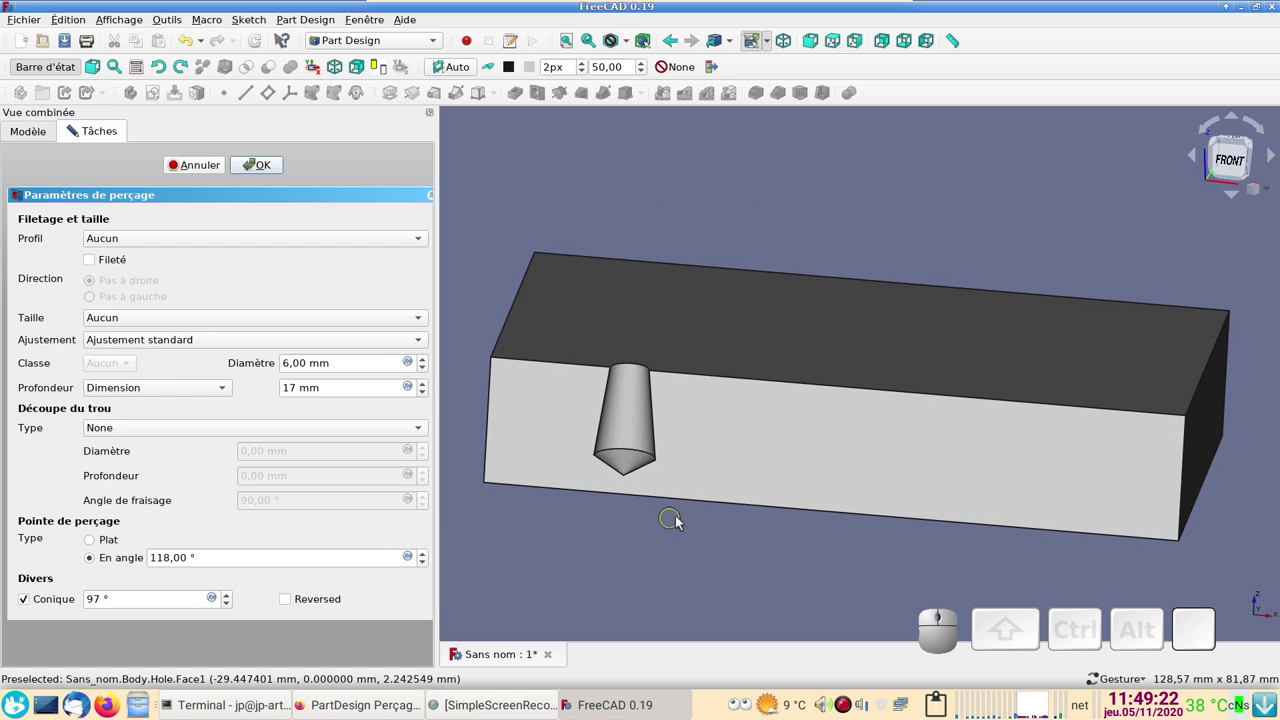
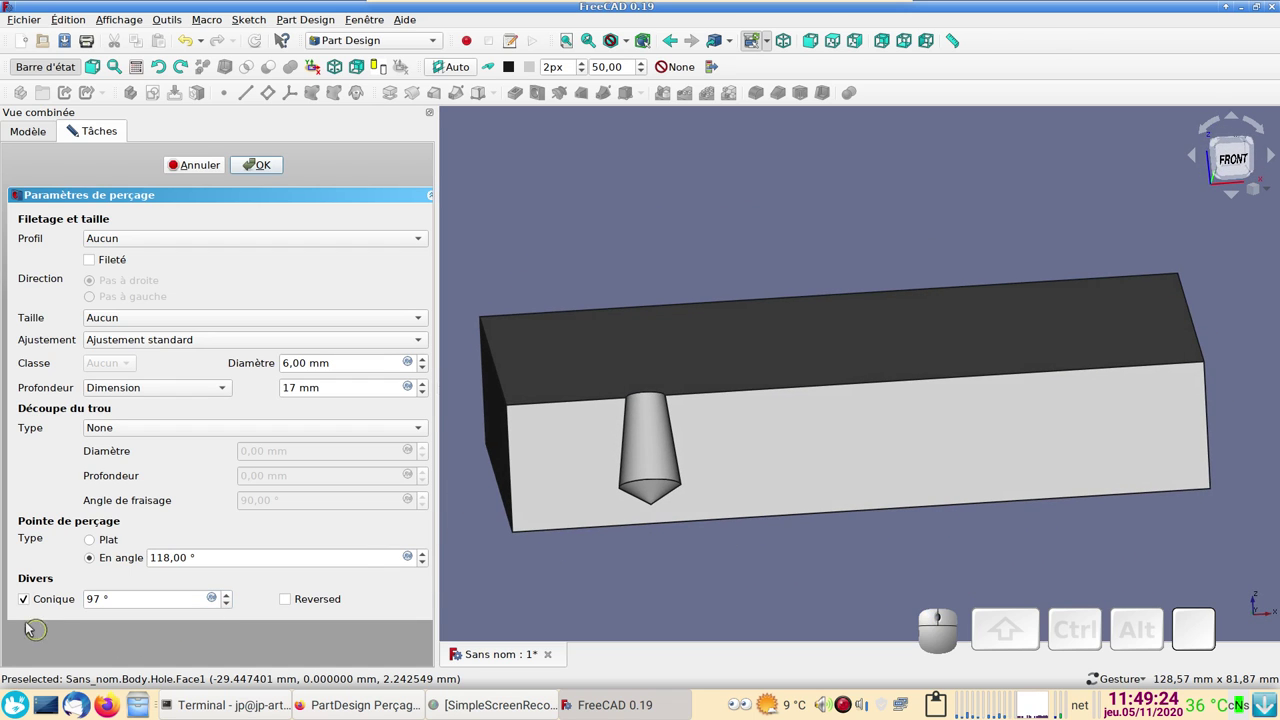
- Switch the taper back off so the hole is a straight bore again
click(30, 597)
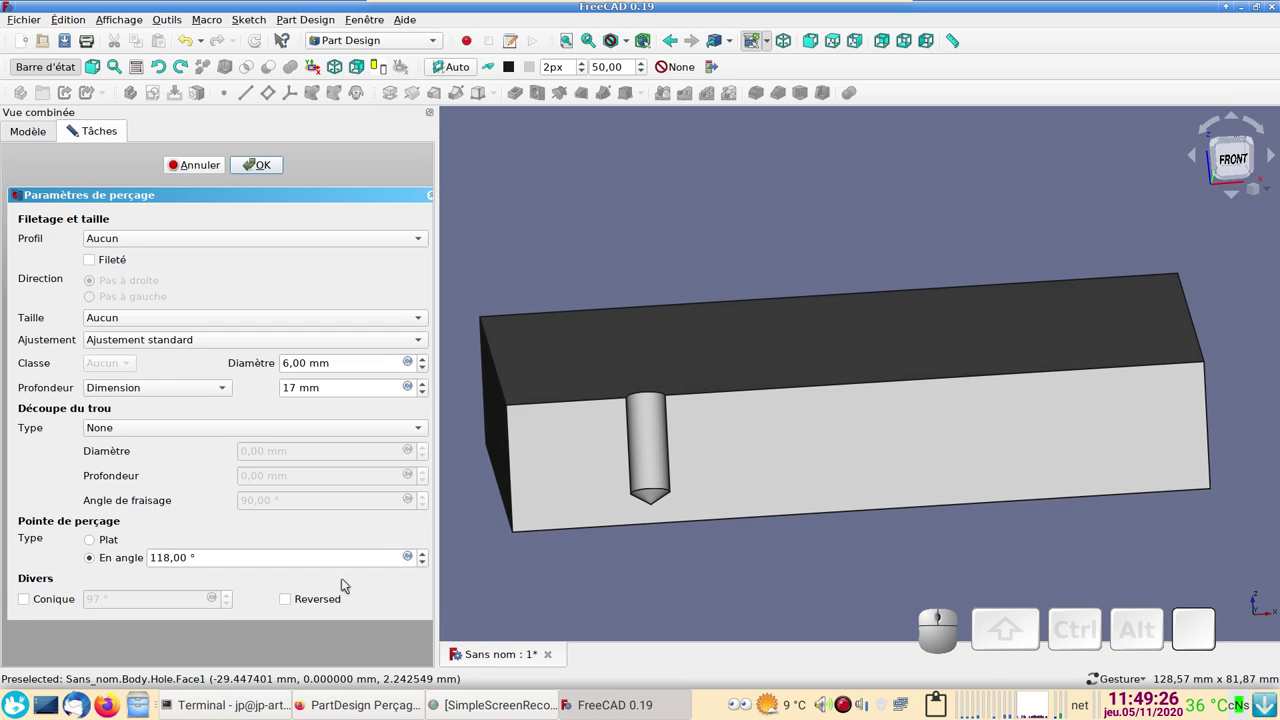
scroll(down, 3)
drag(716, 563, 700, 536)
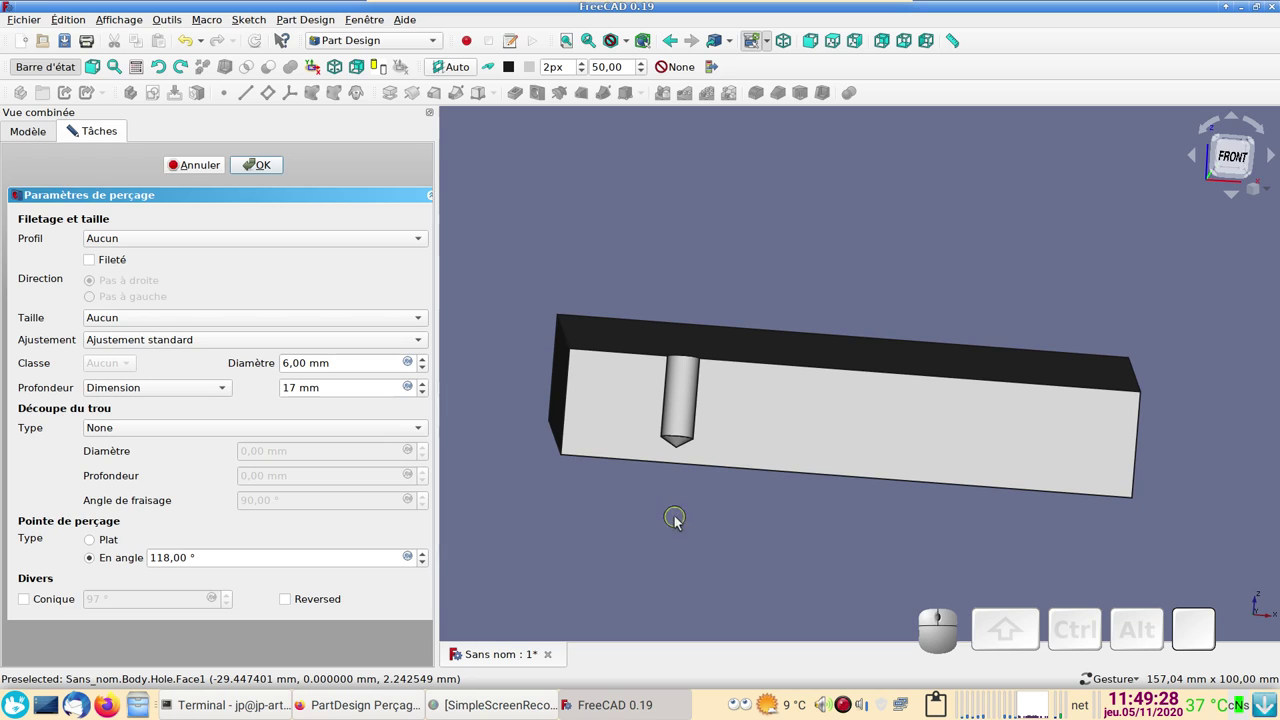
- Change the hole depth from Dimension to À travers tout
click(128, 385)
click(146, 401)
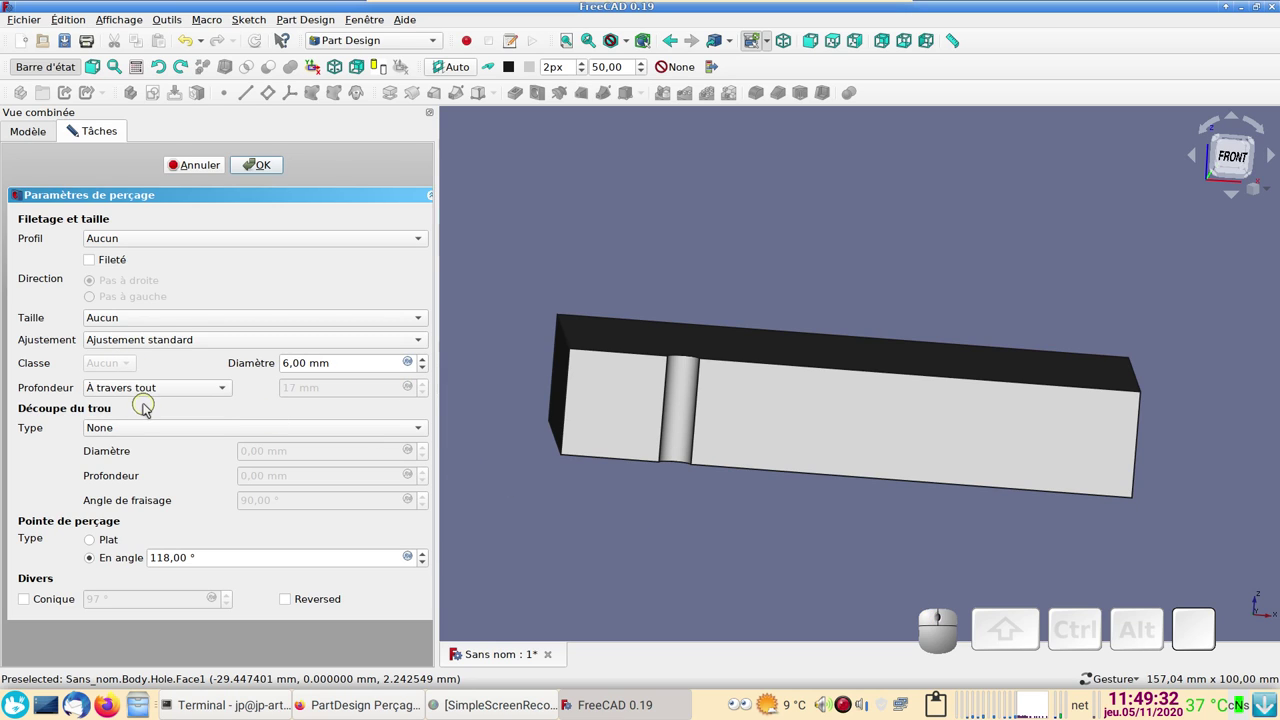
- Set the hole profile to ISO metric standard pitch, size M10
click(208, 236)
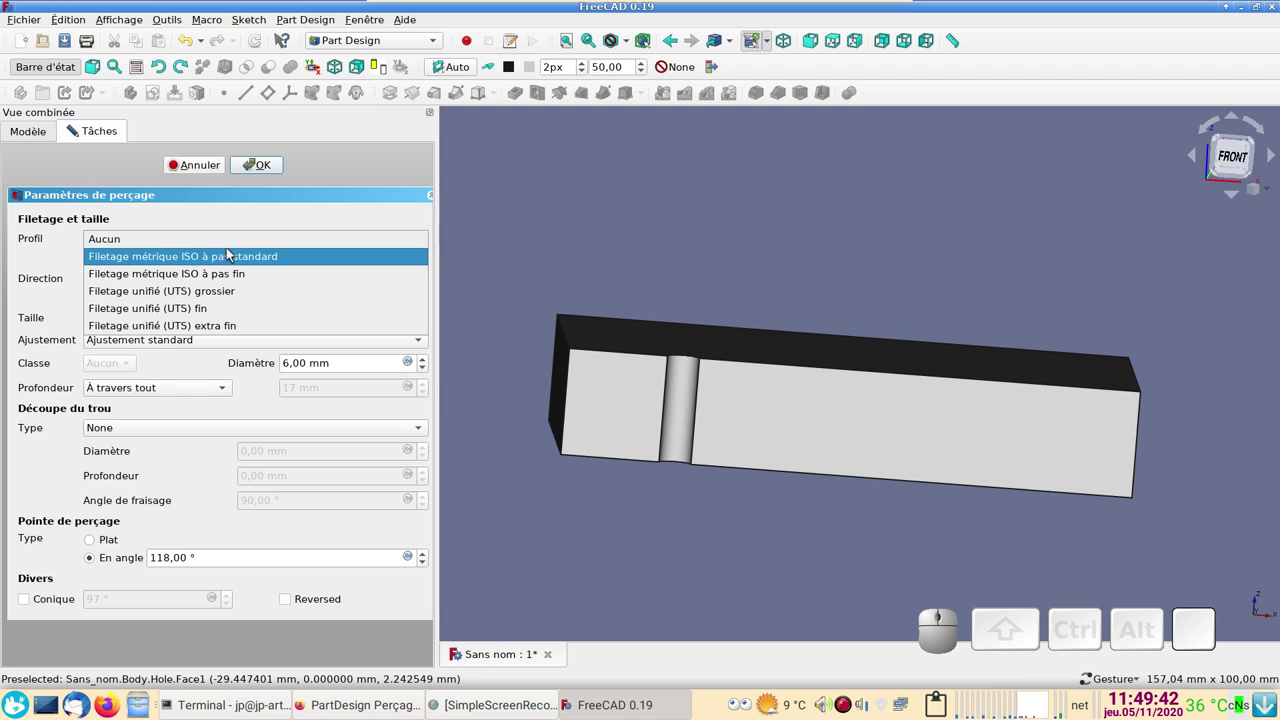
click(220, 259)
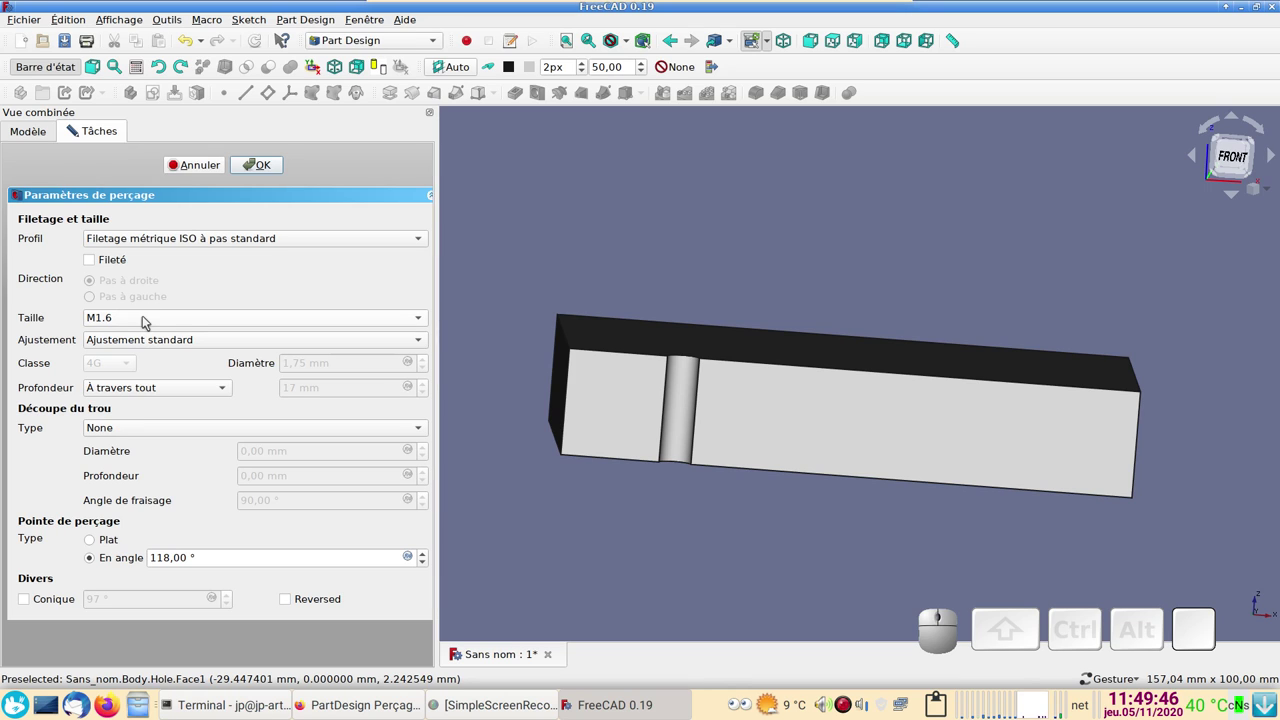
click(146, 325)
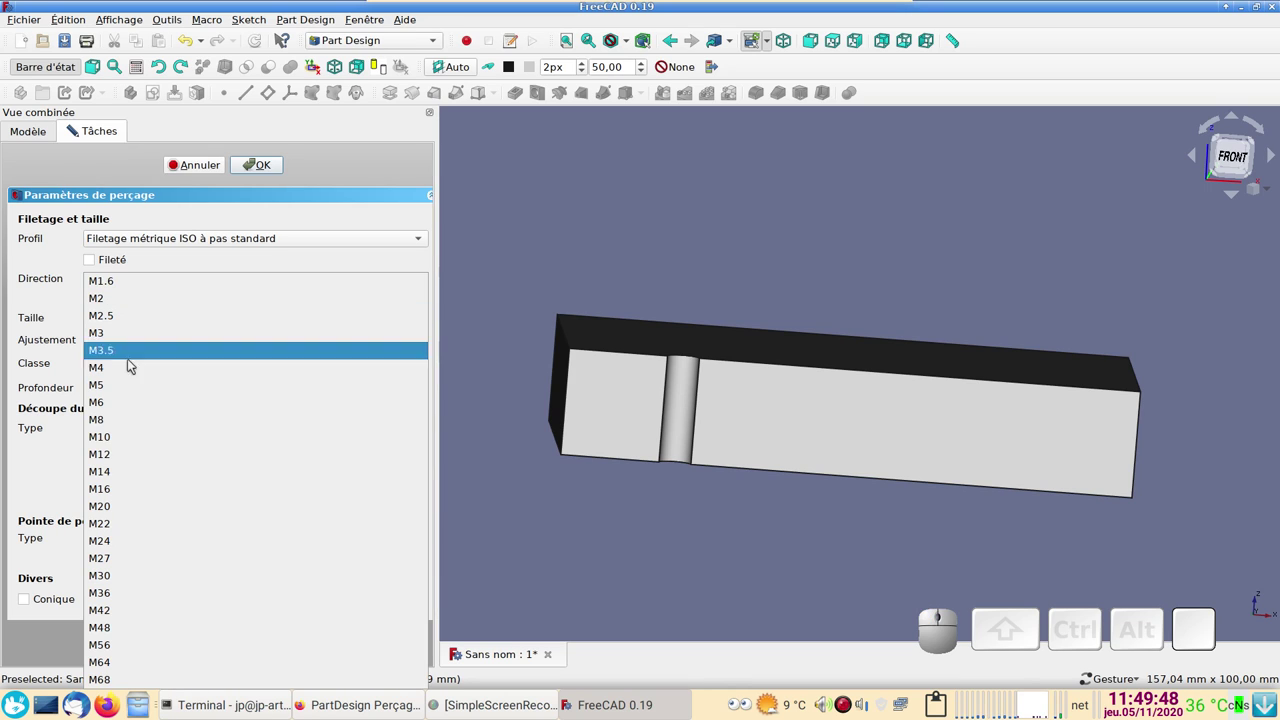
click(124, 429)
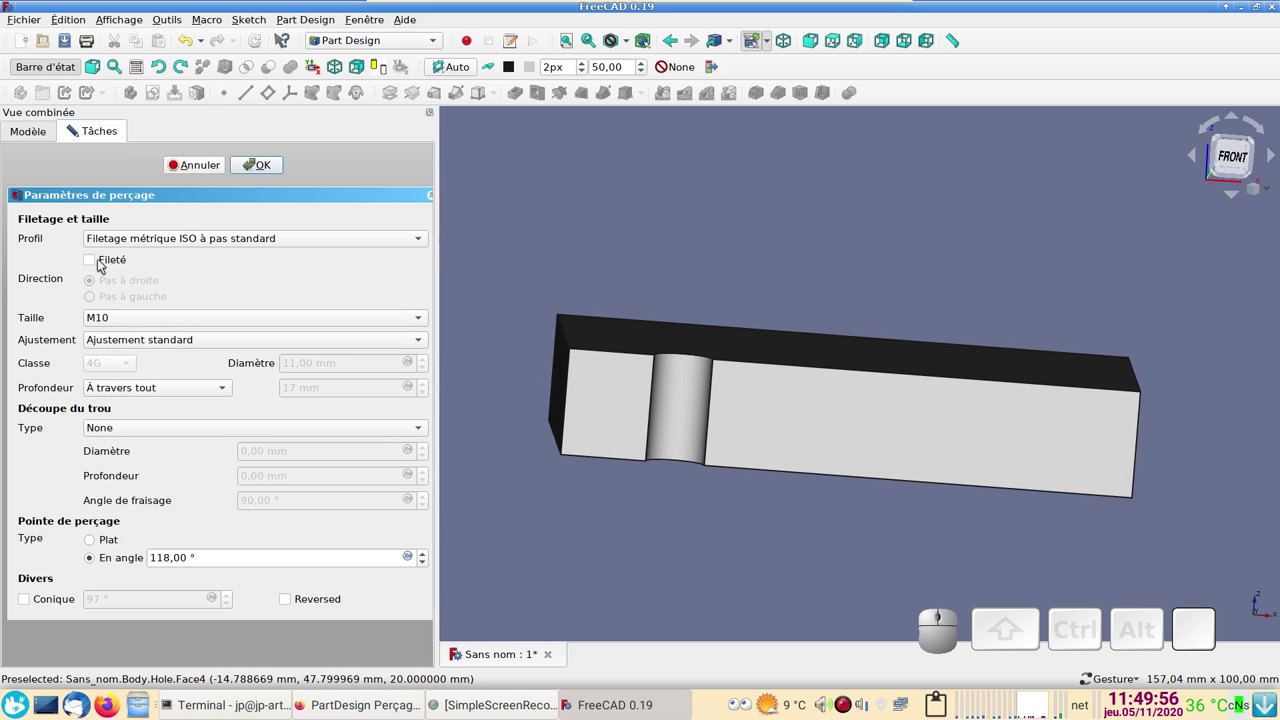
- Tick Fileté to try a threaded hole, then untick it again
click(94, 260)
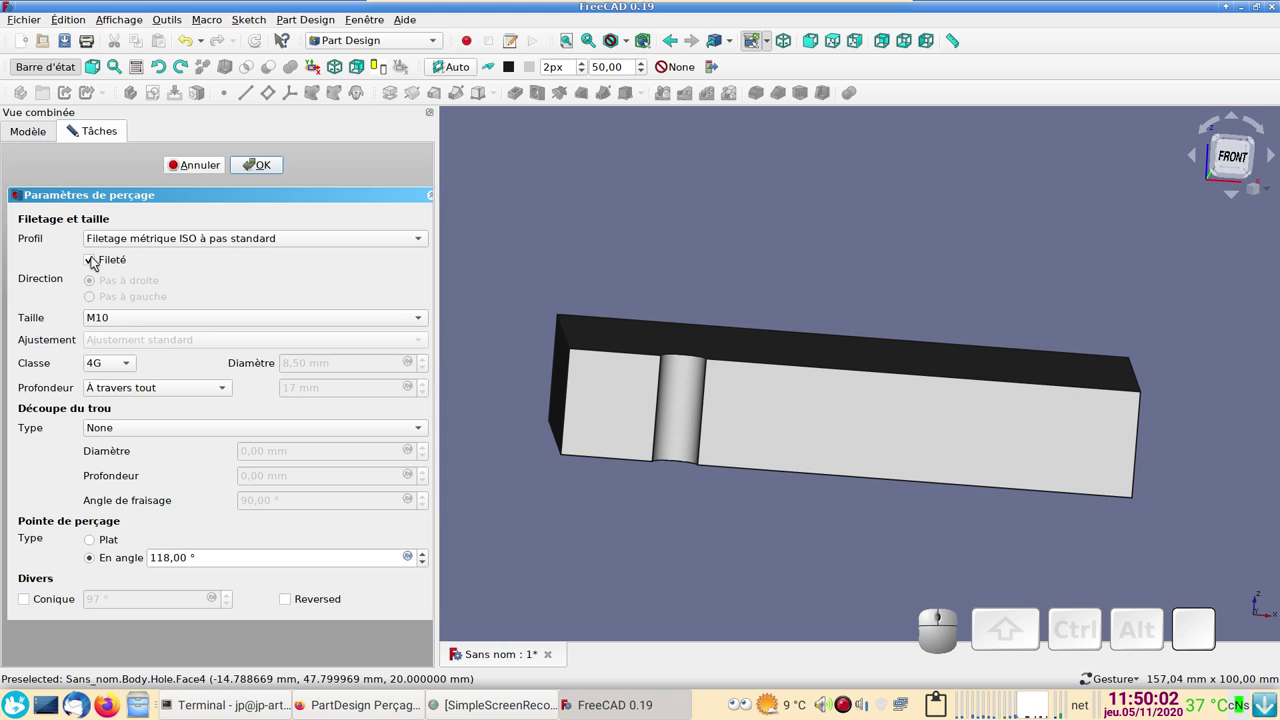
click(94, 259)
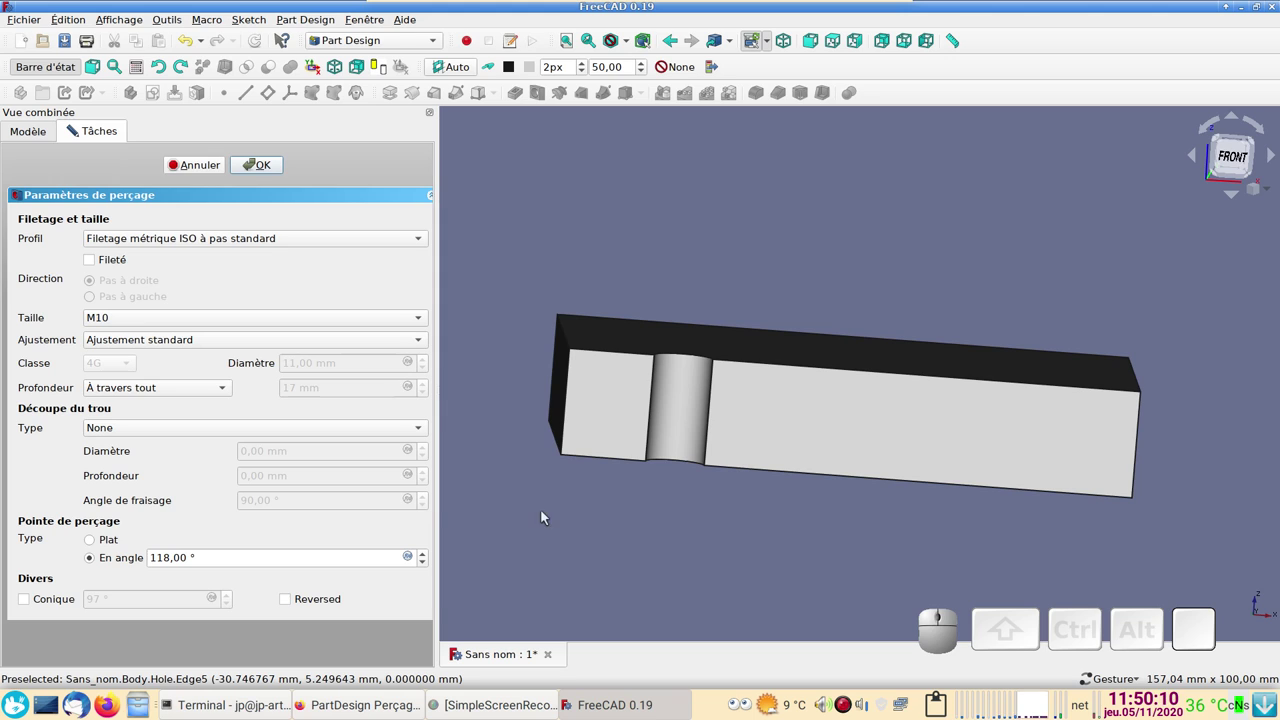
- Try a Counterbore head cut type, then switch it to Countersink
drag(913, 540, 618, 495)
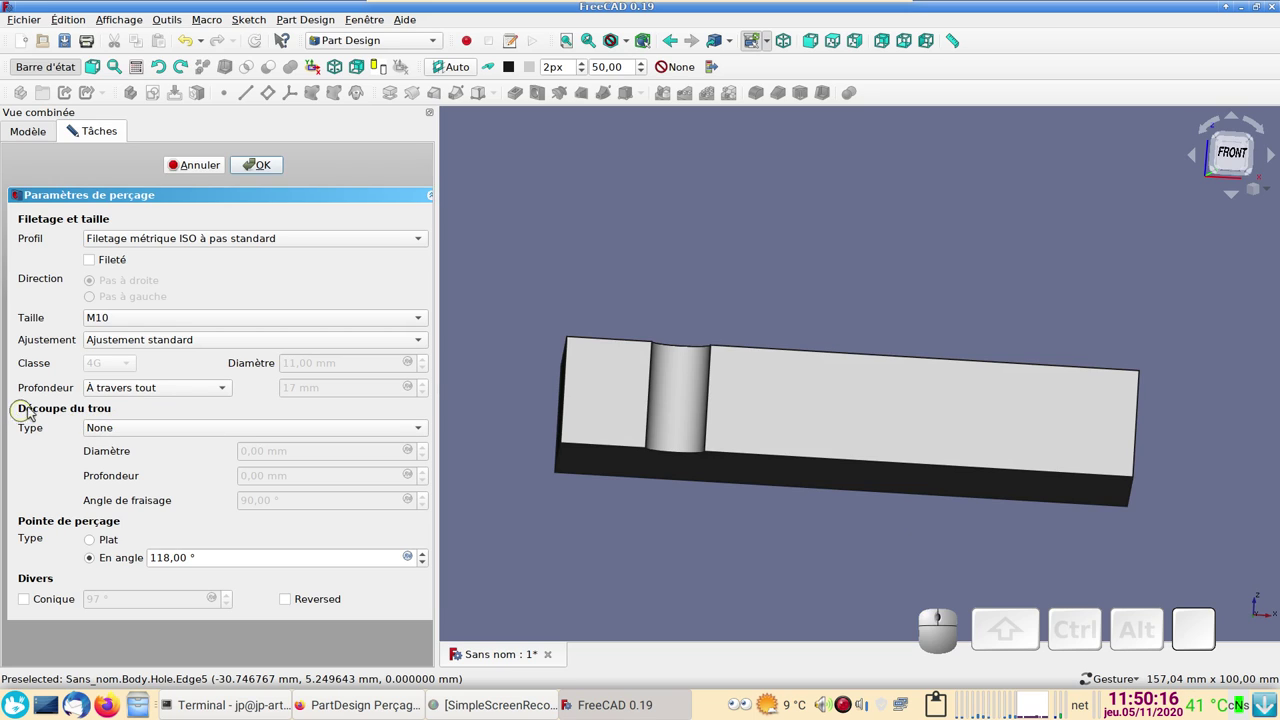
click(168, 433)
click(166, 439)
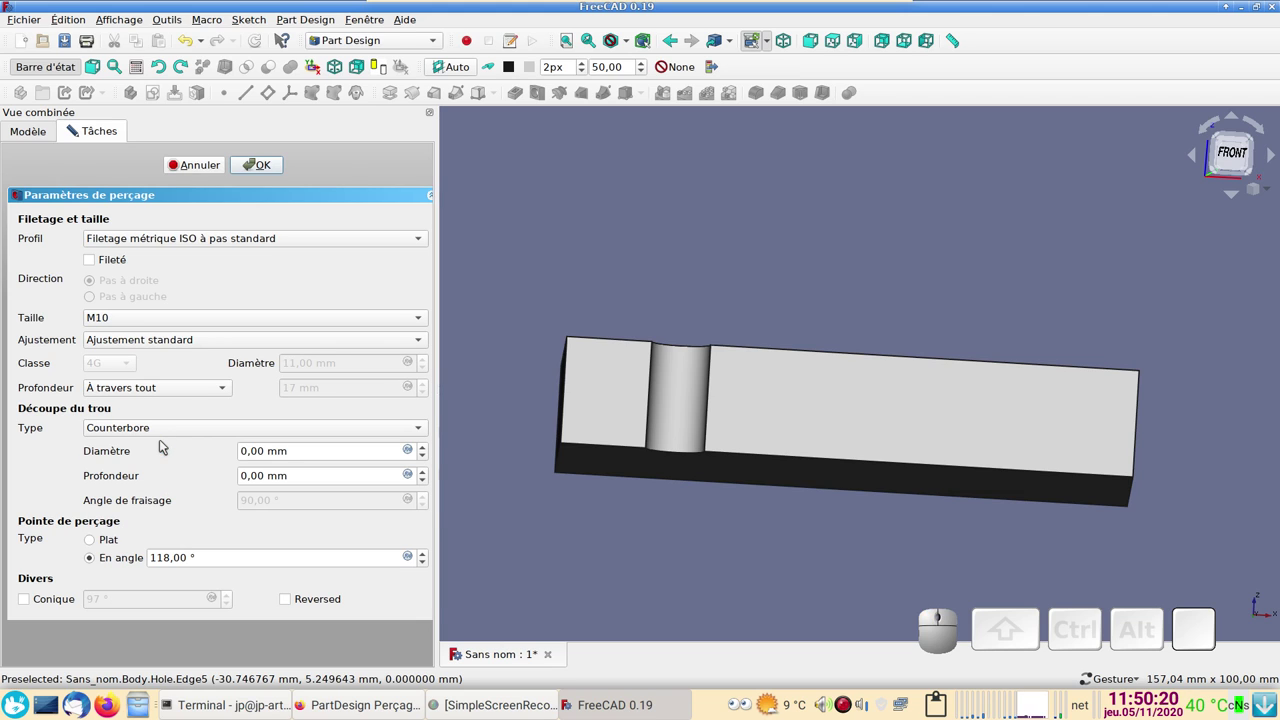
click(164, 430)
click(155, 443)
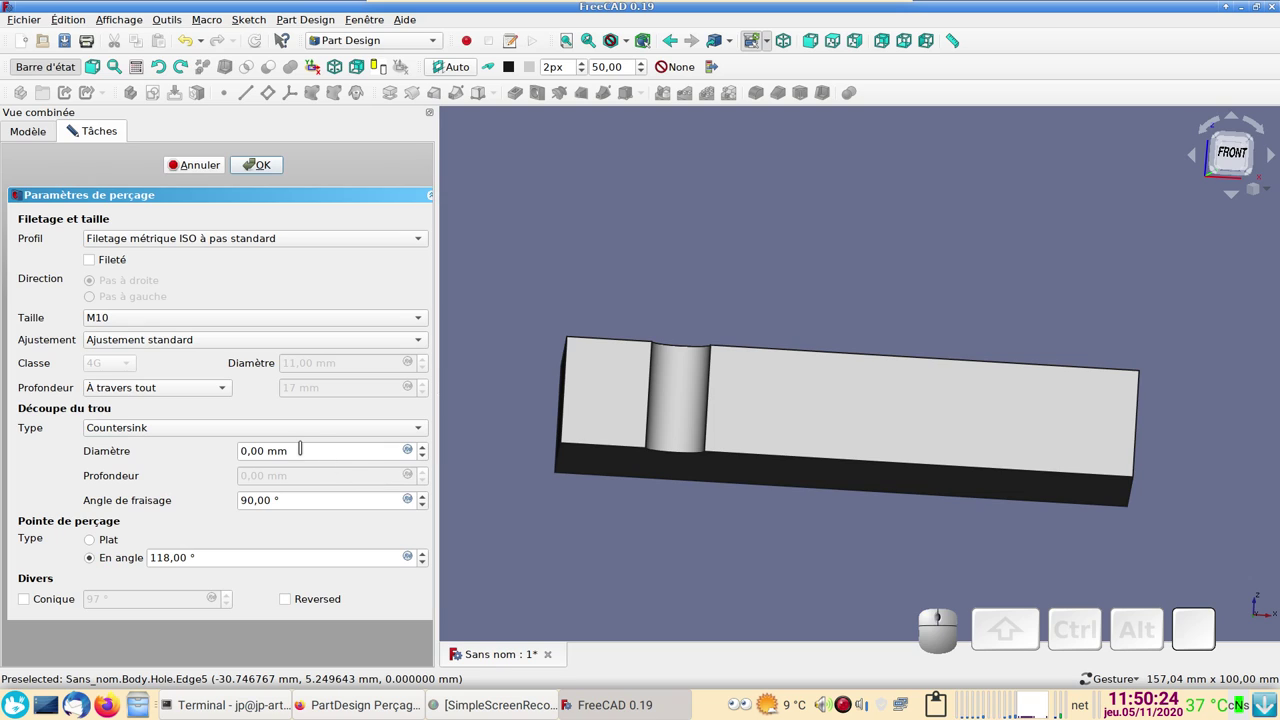
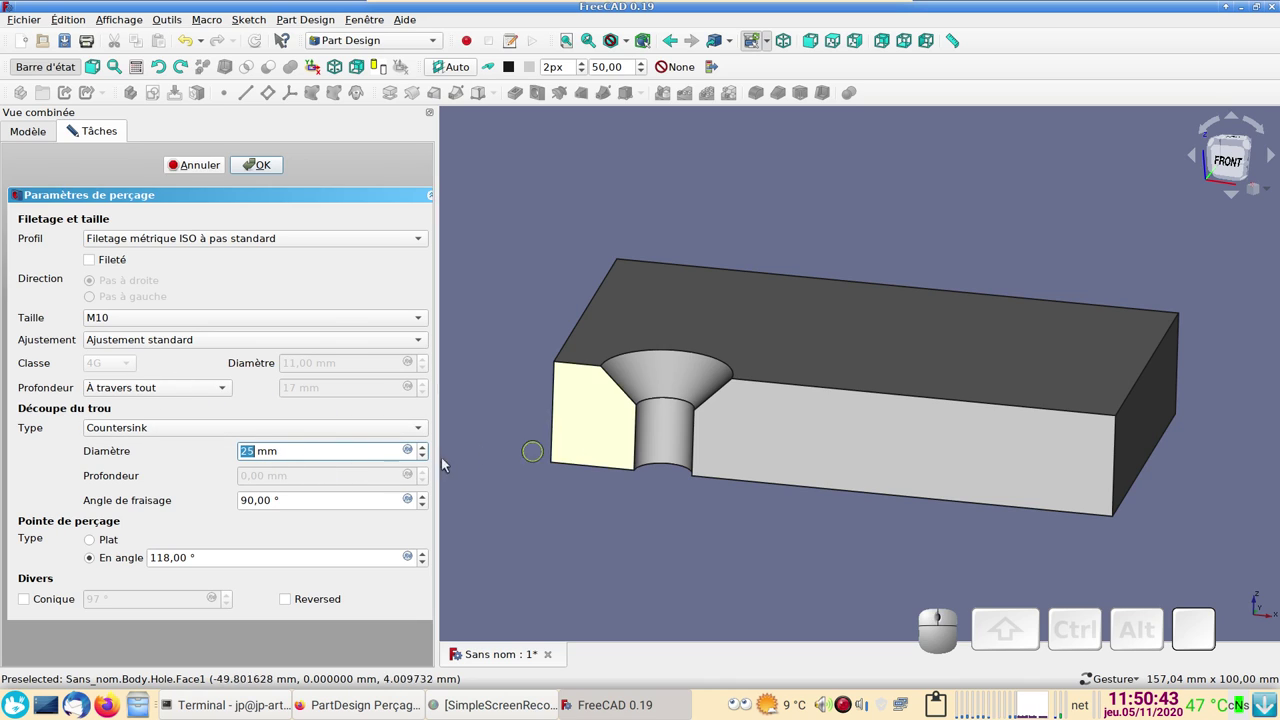
- Set the hole head cut type back to Counterbore
click(162, 430)
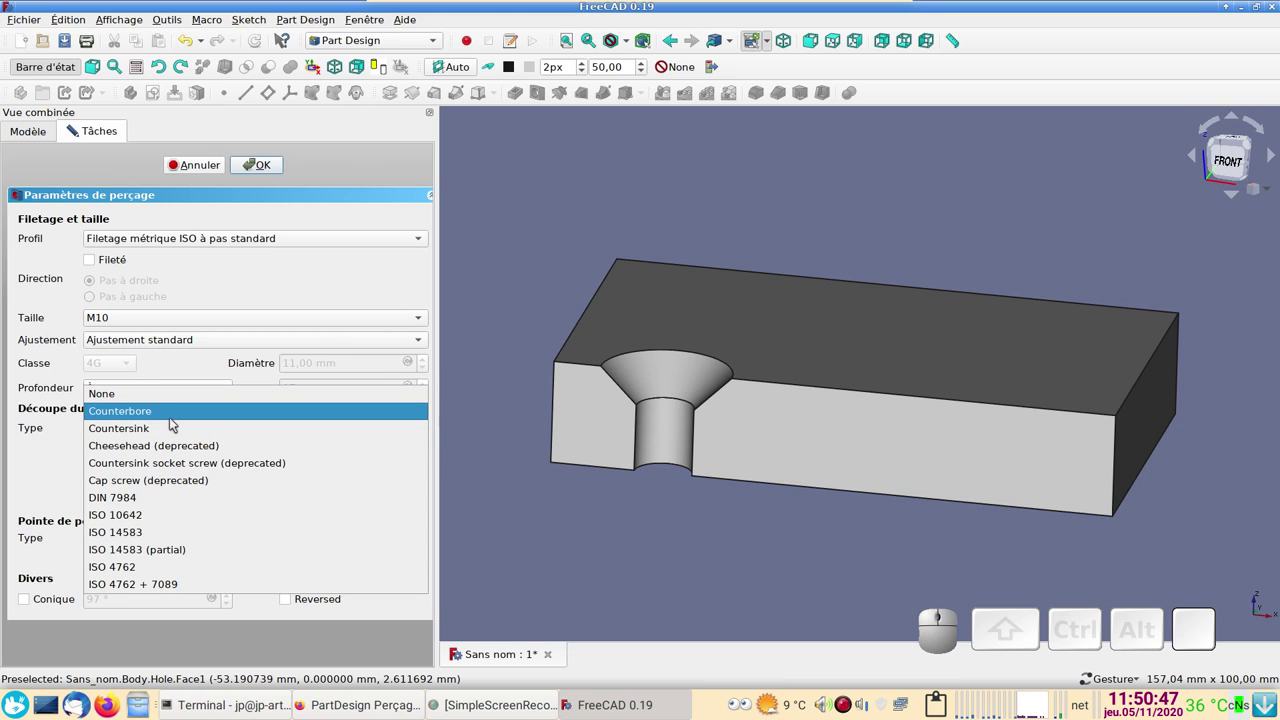
click(168, 423)
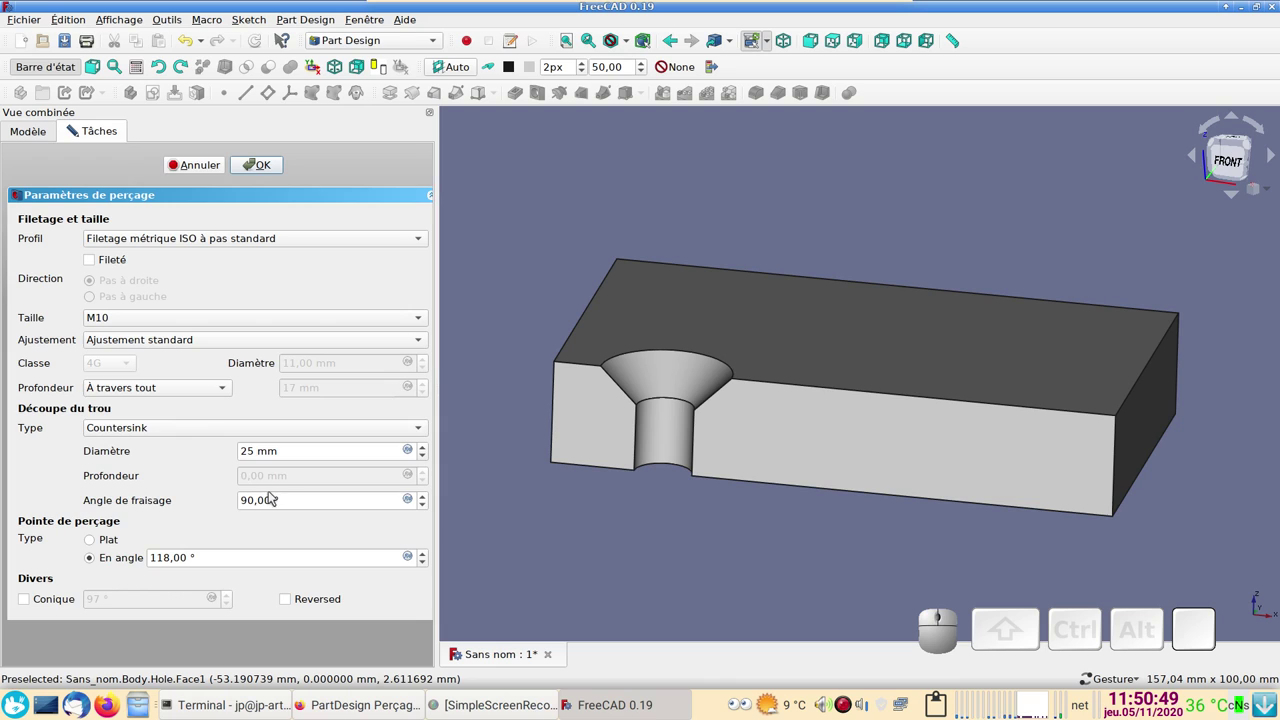
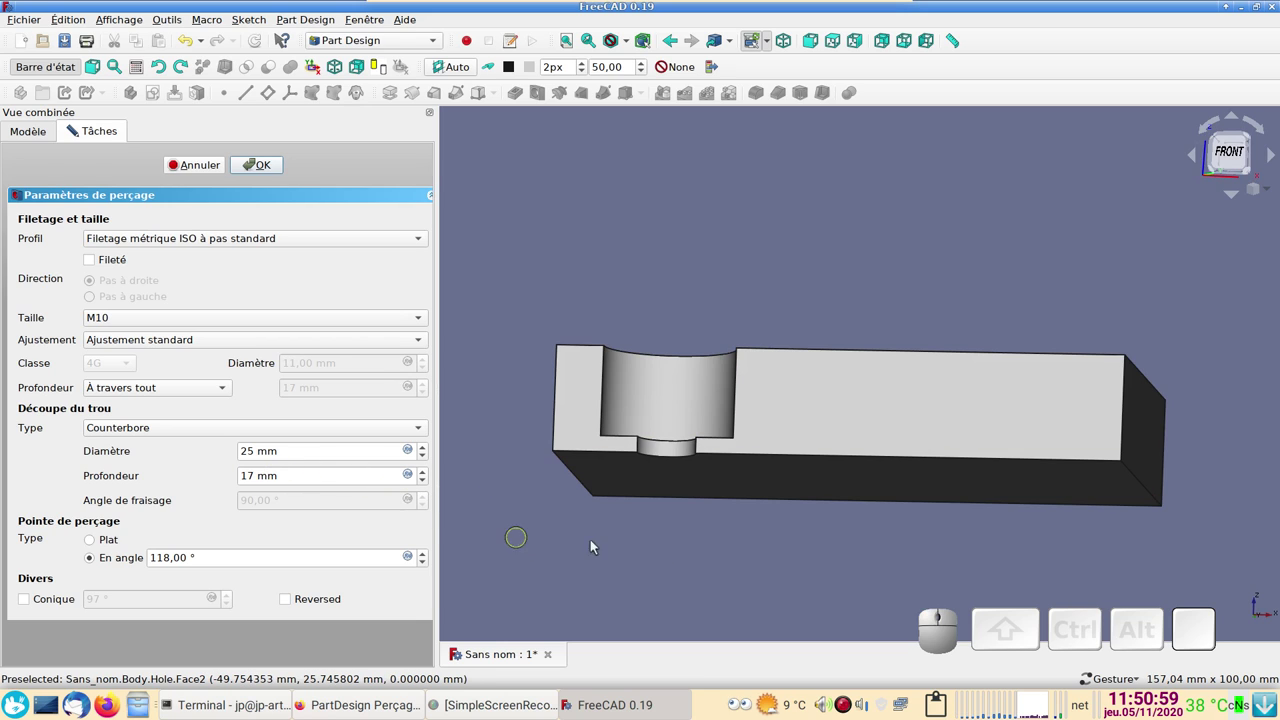
scroll(up, 3)
scroll(down, 3)
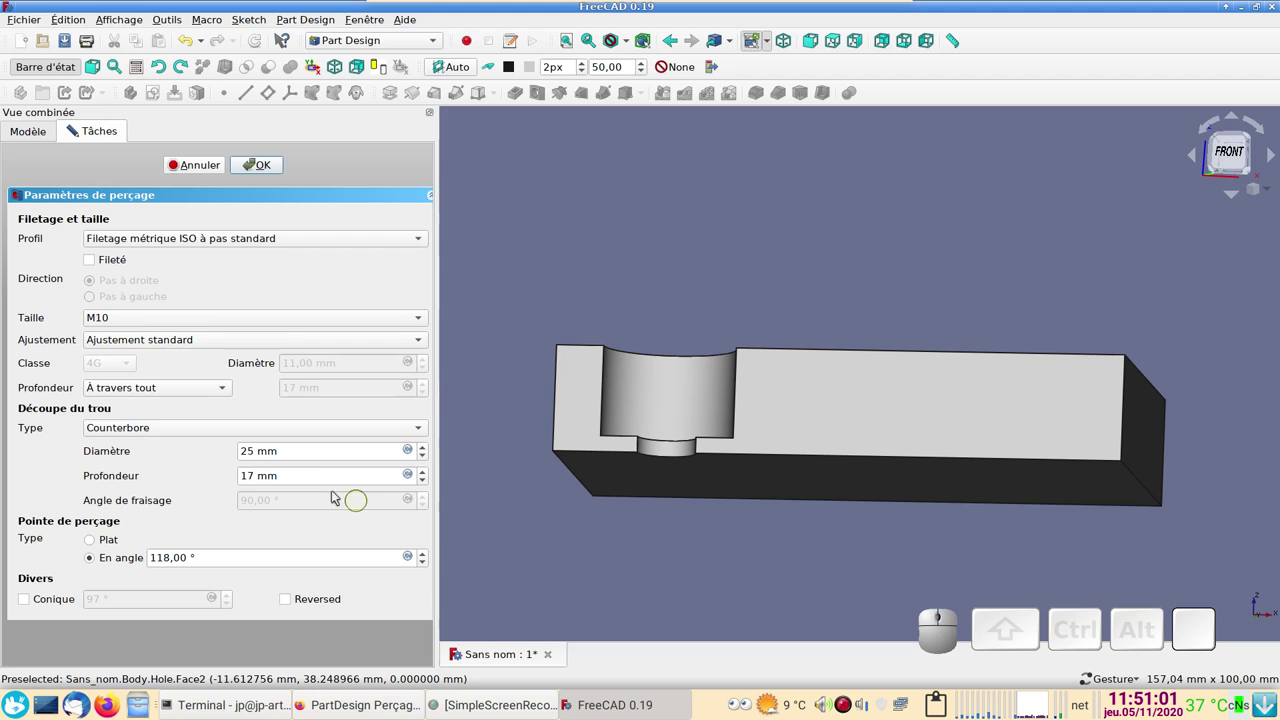
scroll(up, 3)
scroll(down, 3)
scroll(up, 3)
scroll(down, 3)
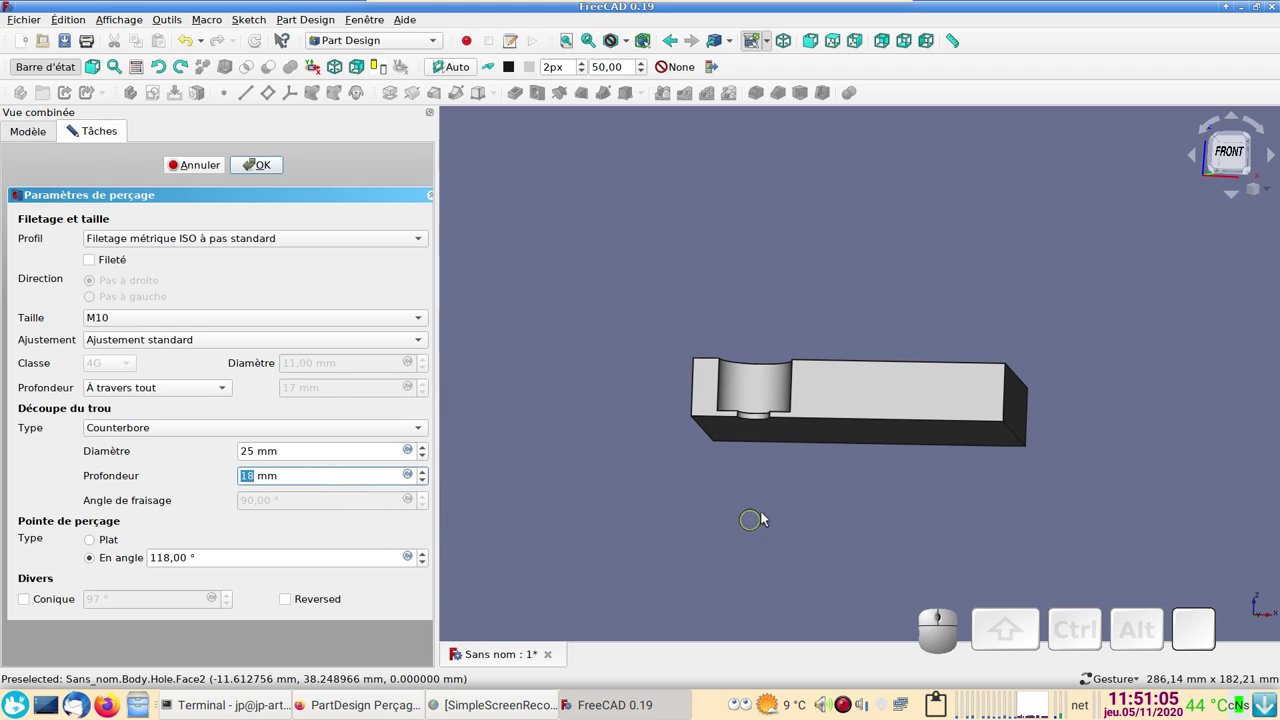
- Edit the counterbore depth from 17 through 18 and 11 down to 1 mm
click(788, 493)
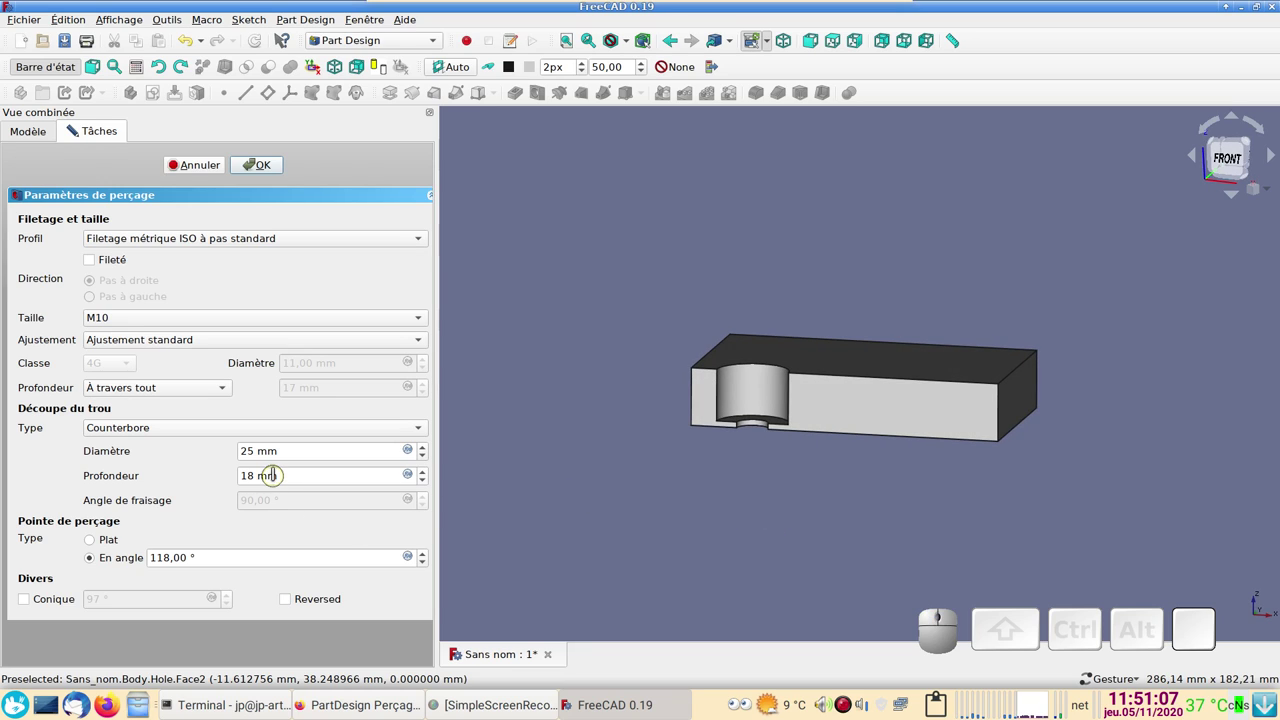
scroll(down, 3)
scroll(down, 3)
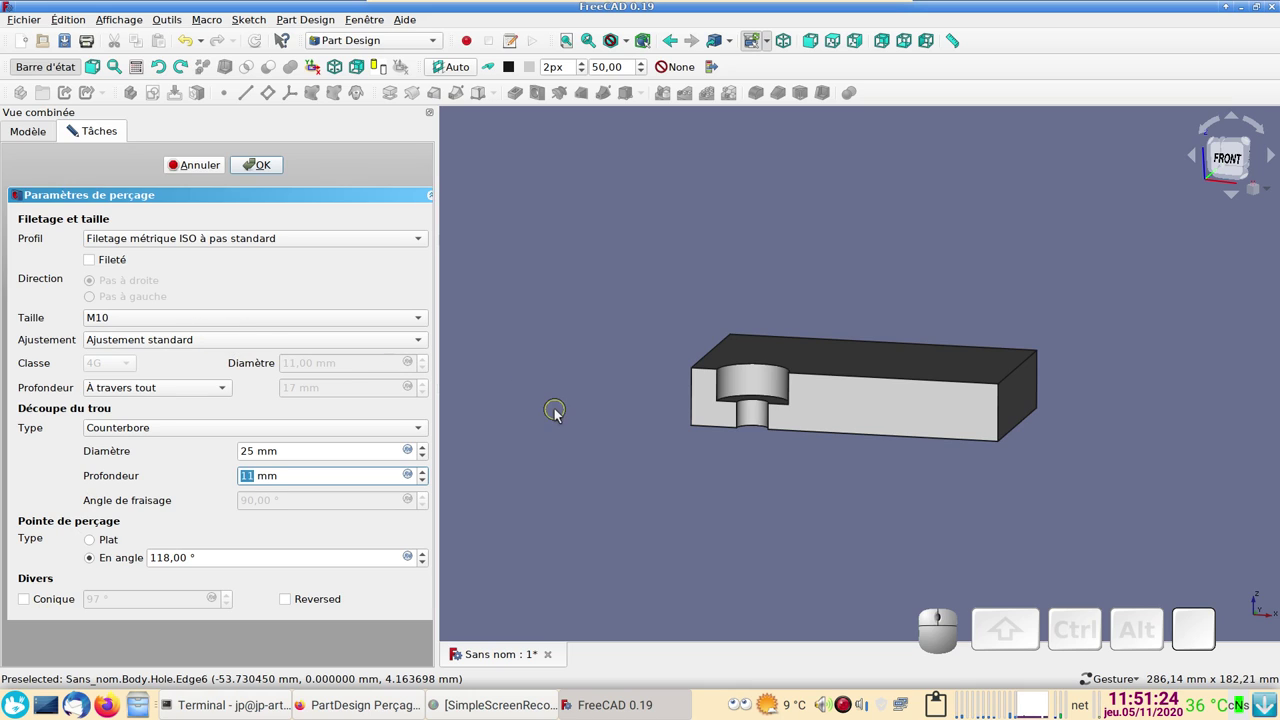
key(KP_1)
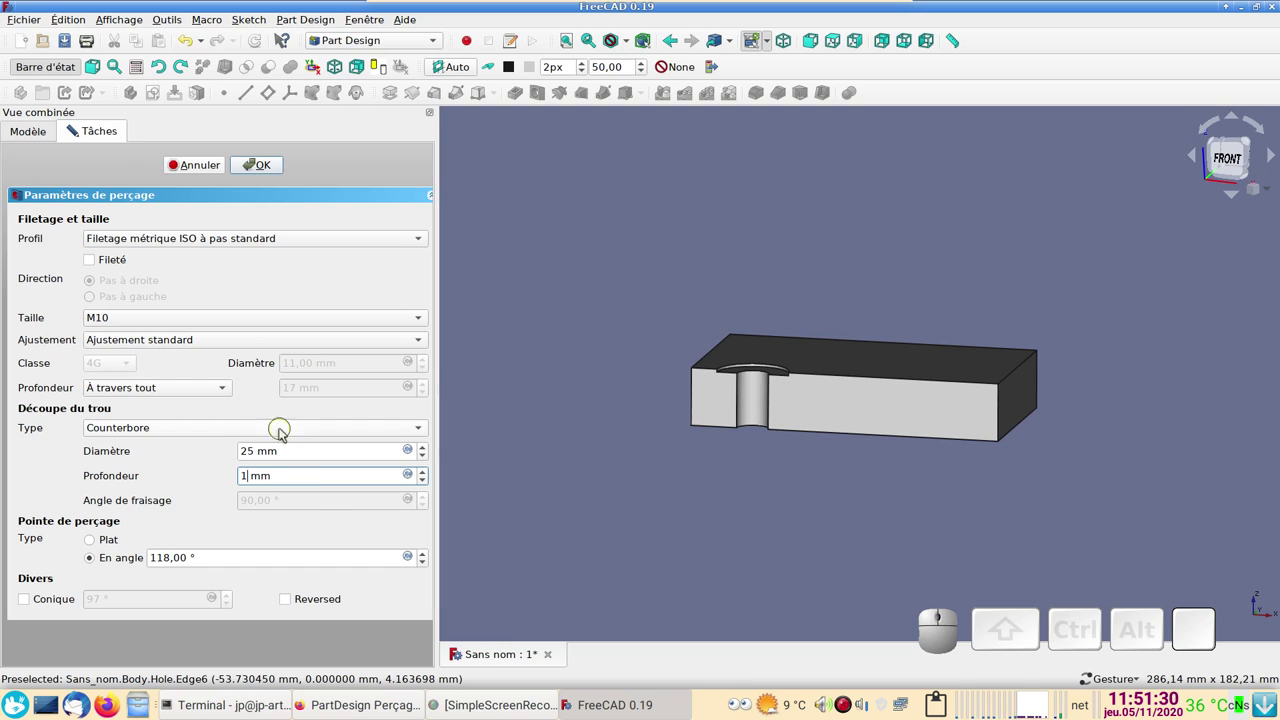
- Set the head cut type to Countersink again and view the block from the front
click(152, 430)
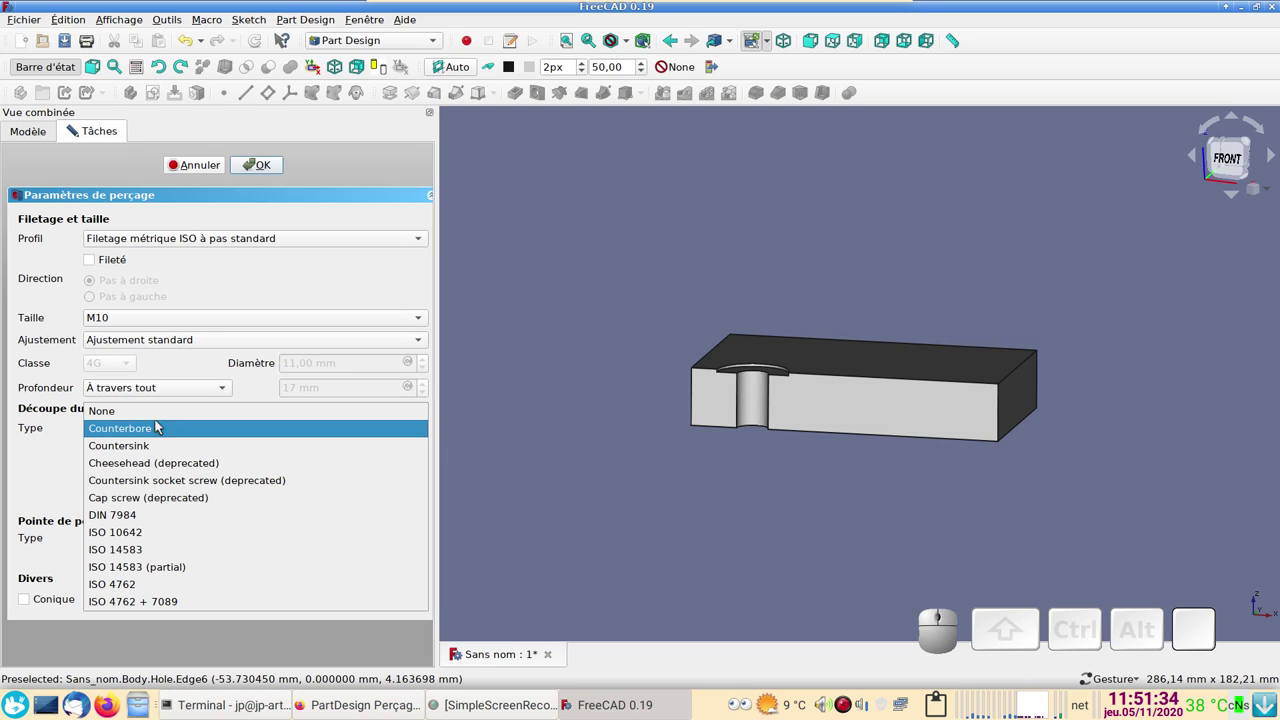
click(161, 437)
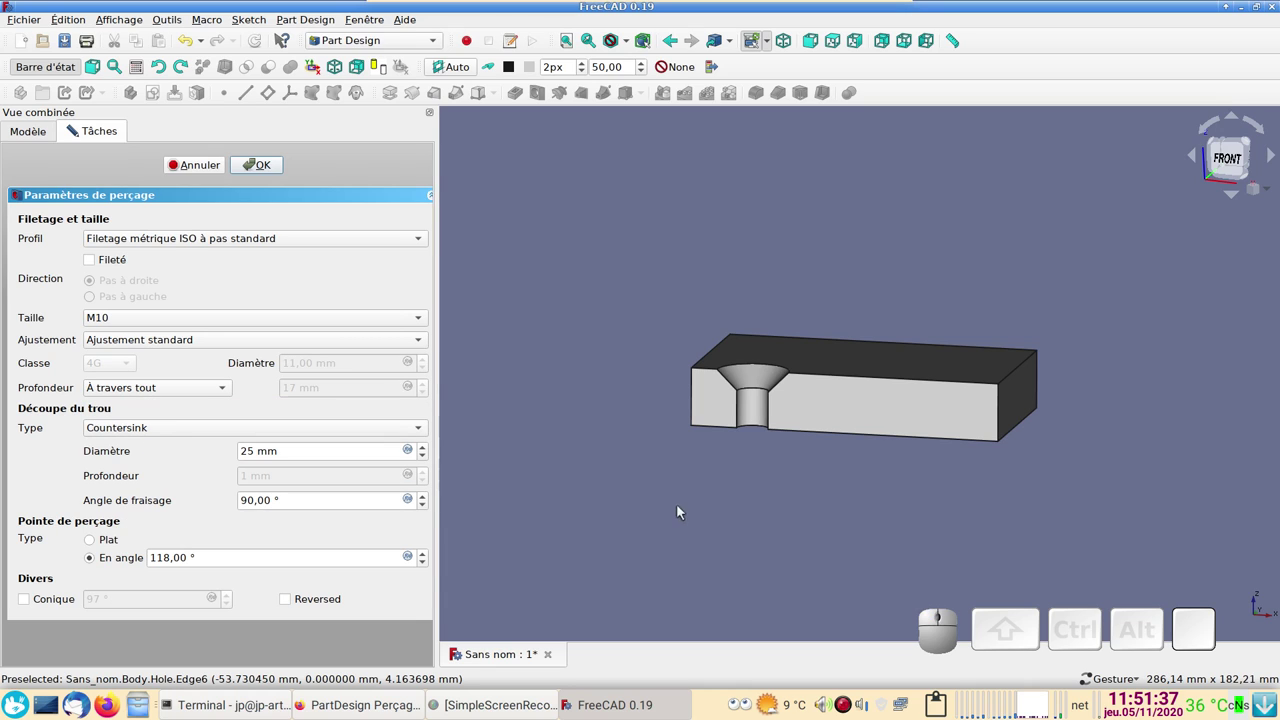
scroll(up, 3)
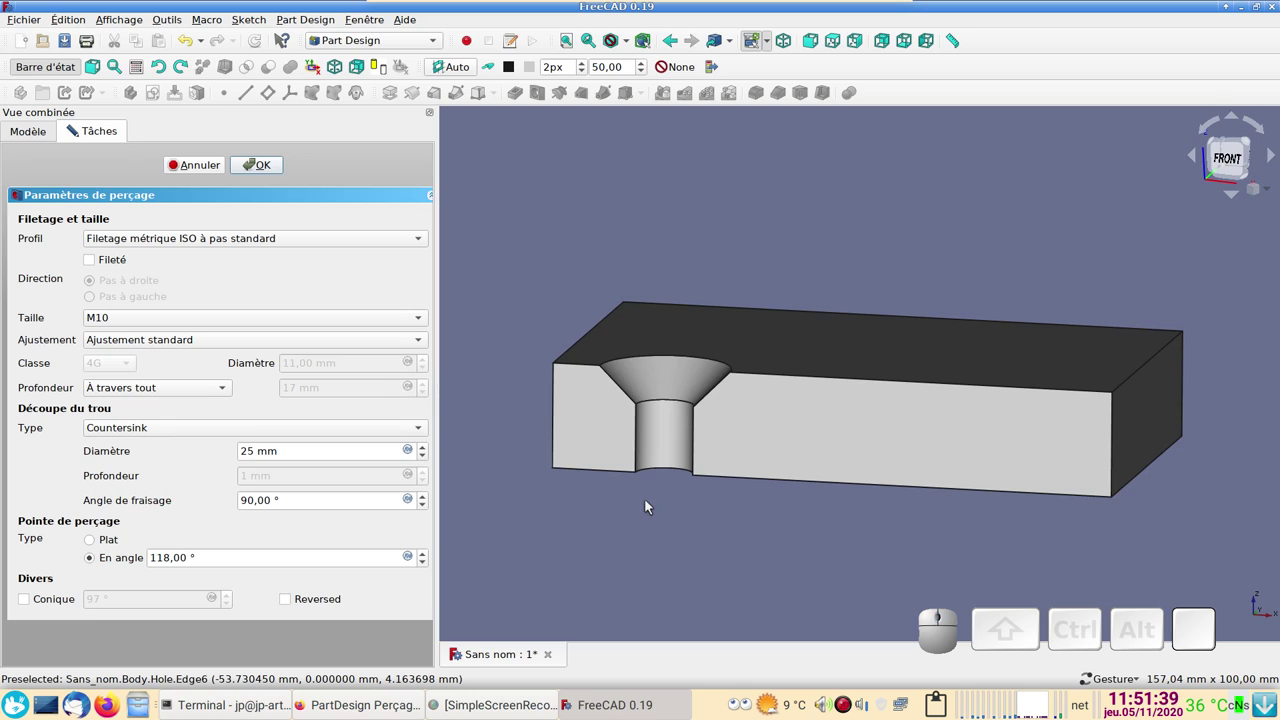
click(656, 521)
key(KP_1)
scroll(up, 3)
scroll(down, 3)
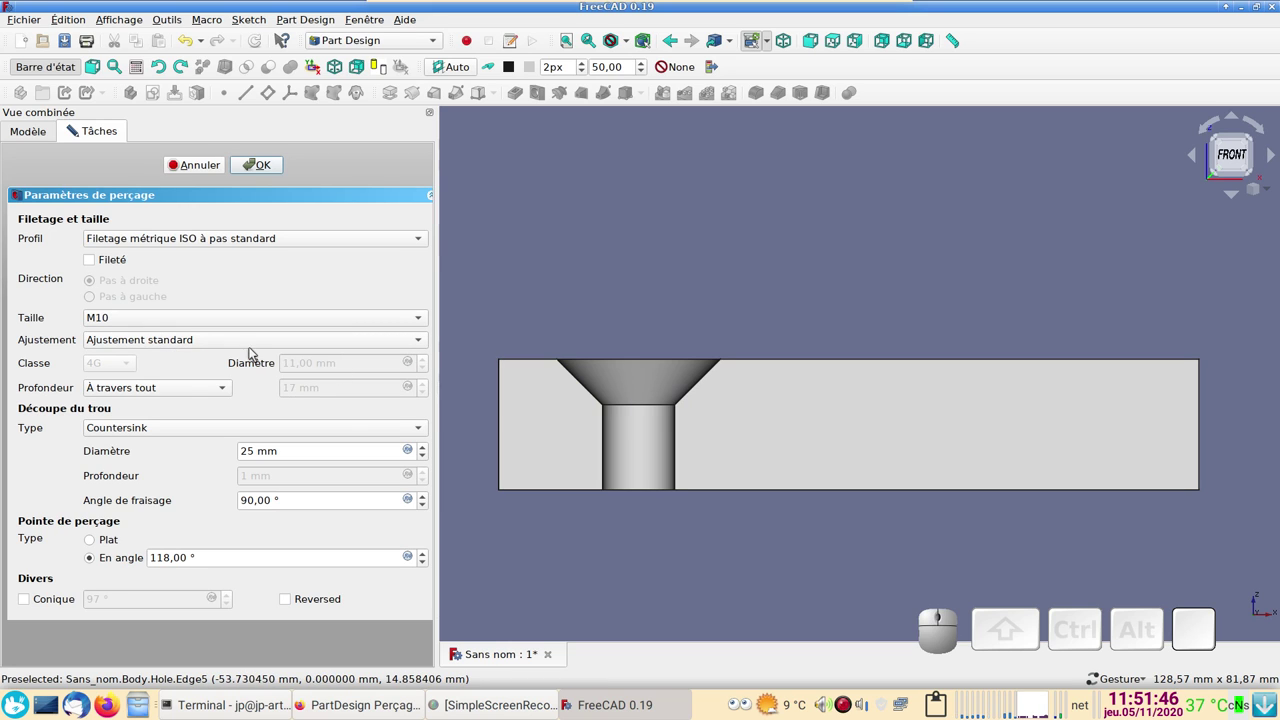
- Switch the M10 hole to a close fit, measure its 10.50 mm bore width, then undo the measurement
click(231, 334)
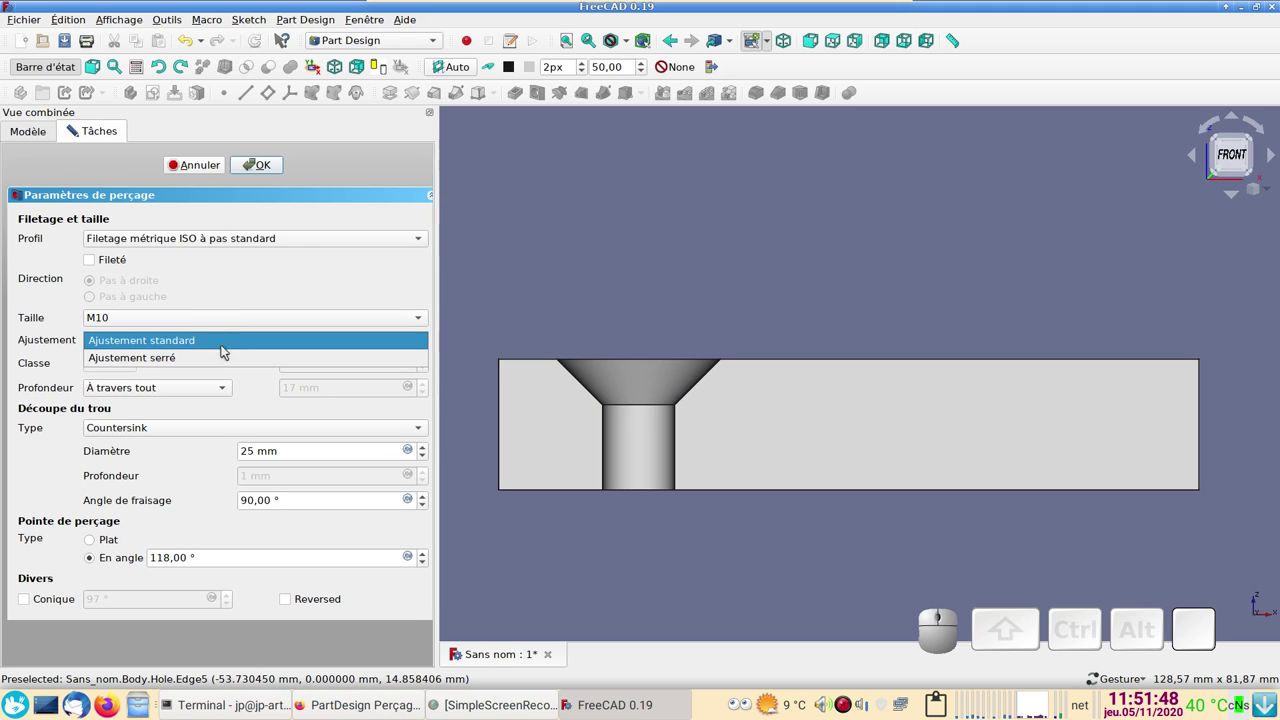
click(226, 354)
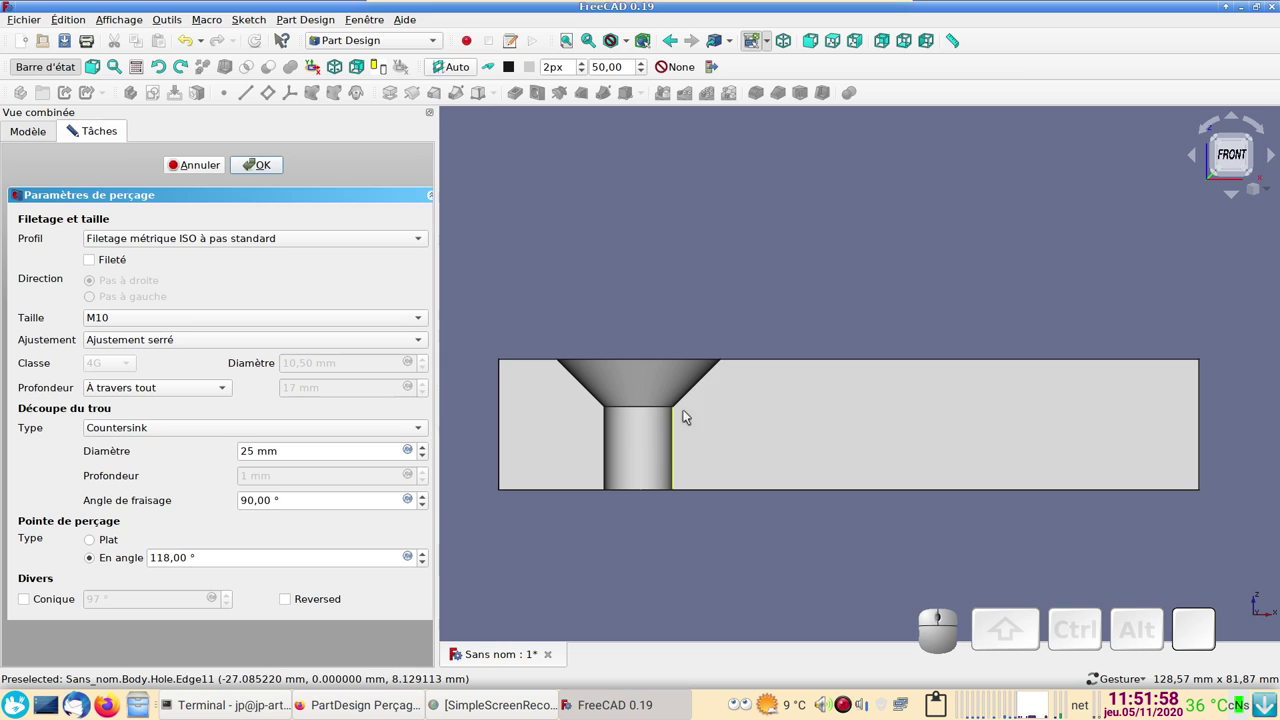
click(959, 40)
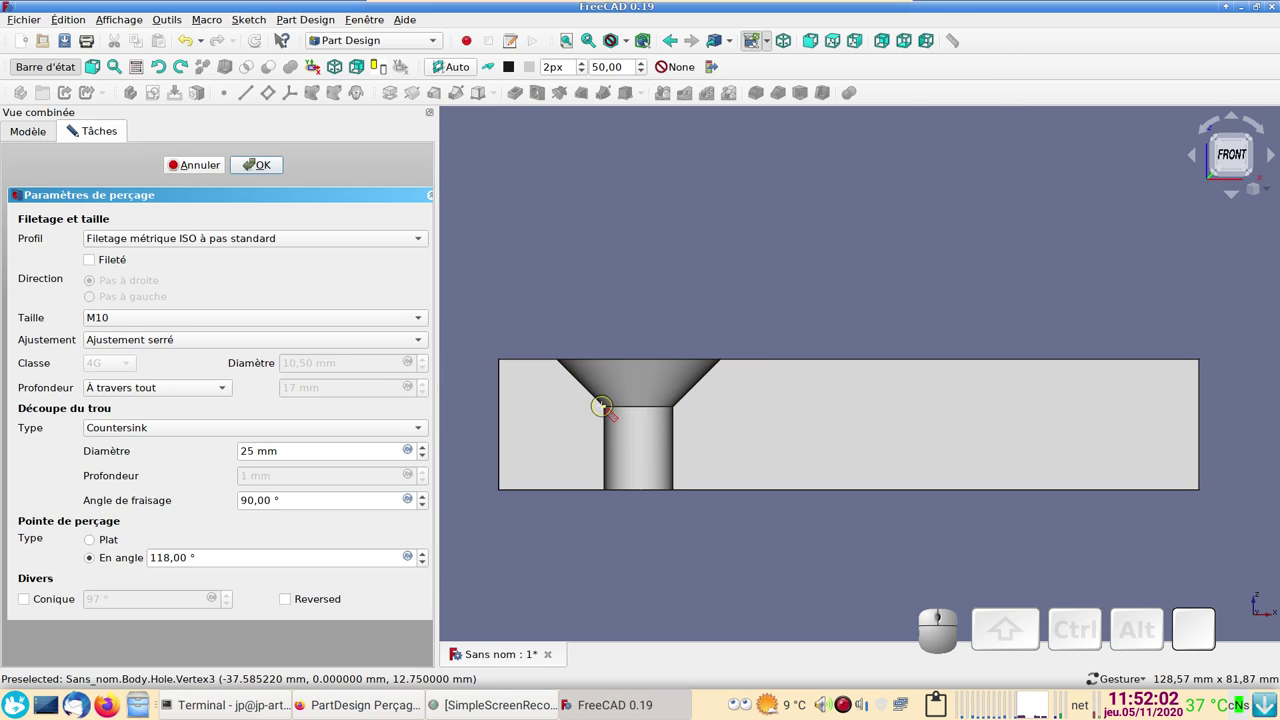
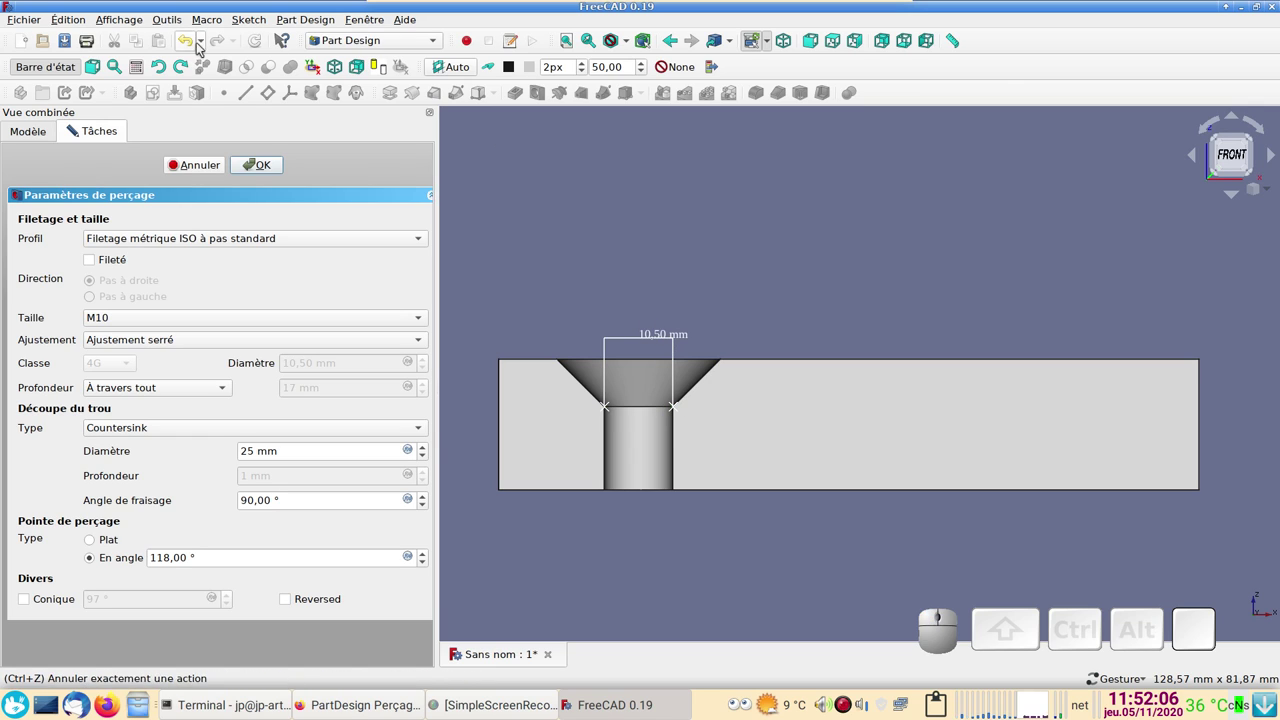
click(193, 44)
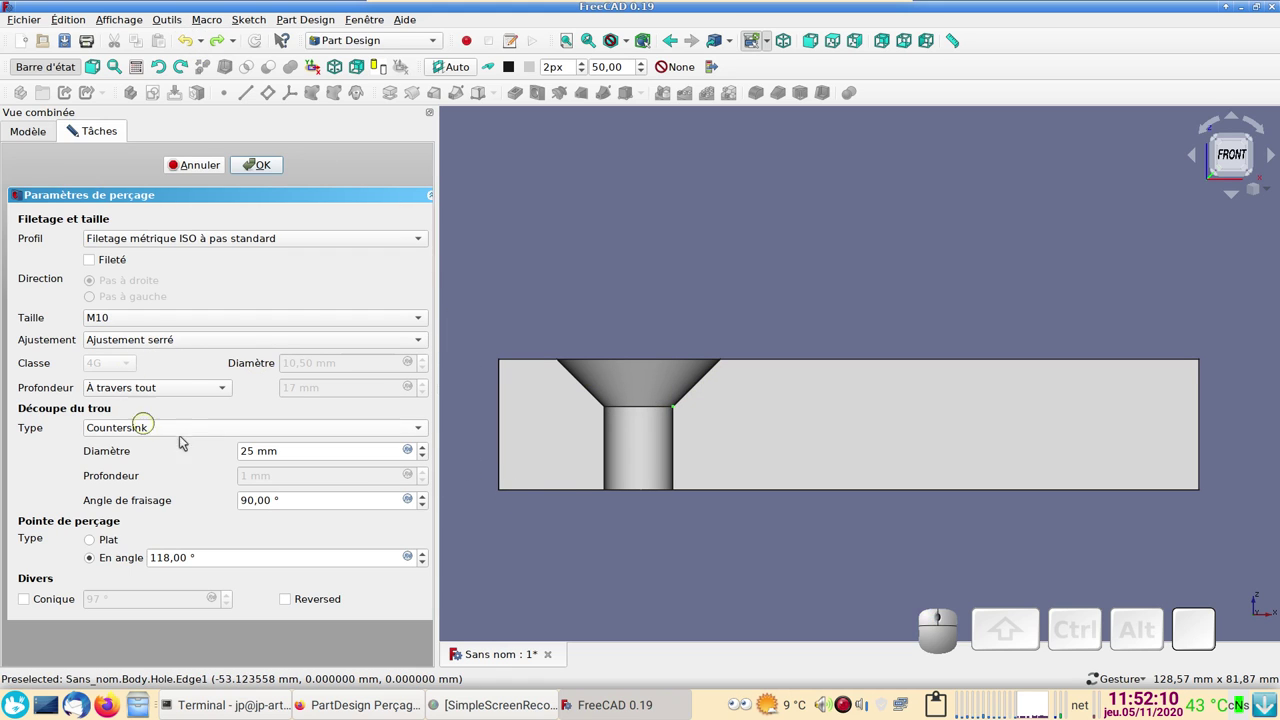
- Choose the ISO 10642 head type for the M10 hole and inspect it in section
click(183, 427)
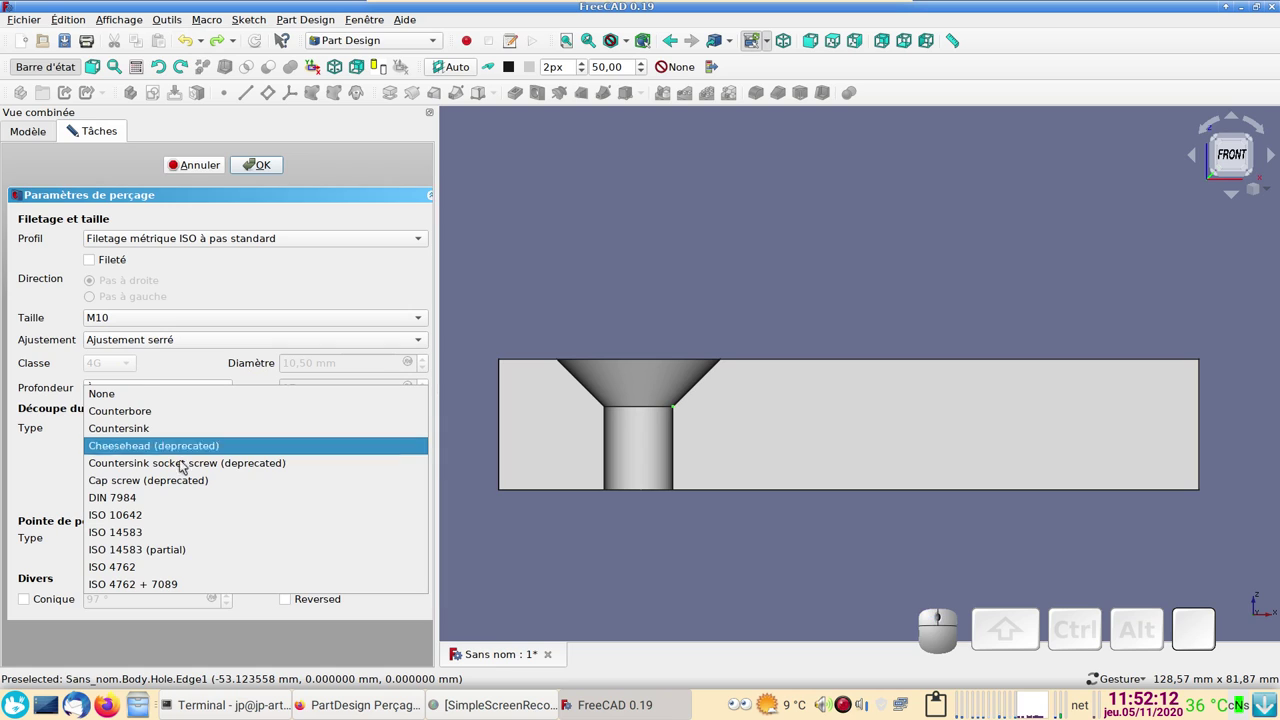
click(187, 519)
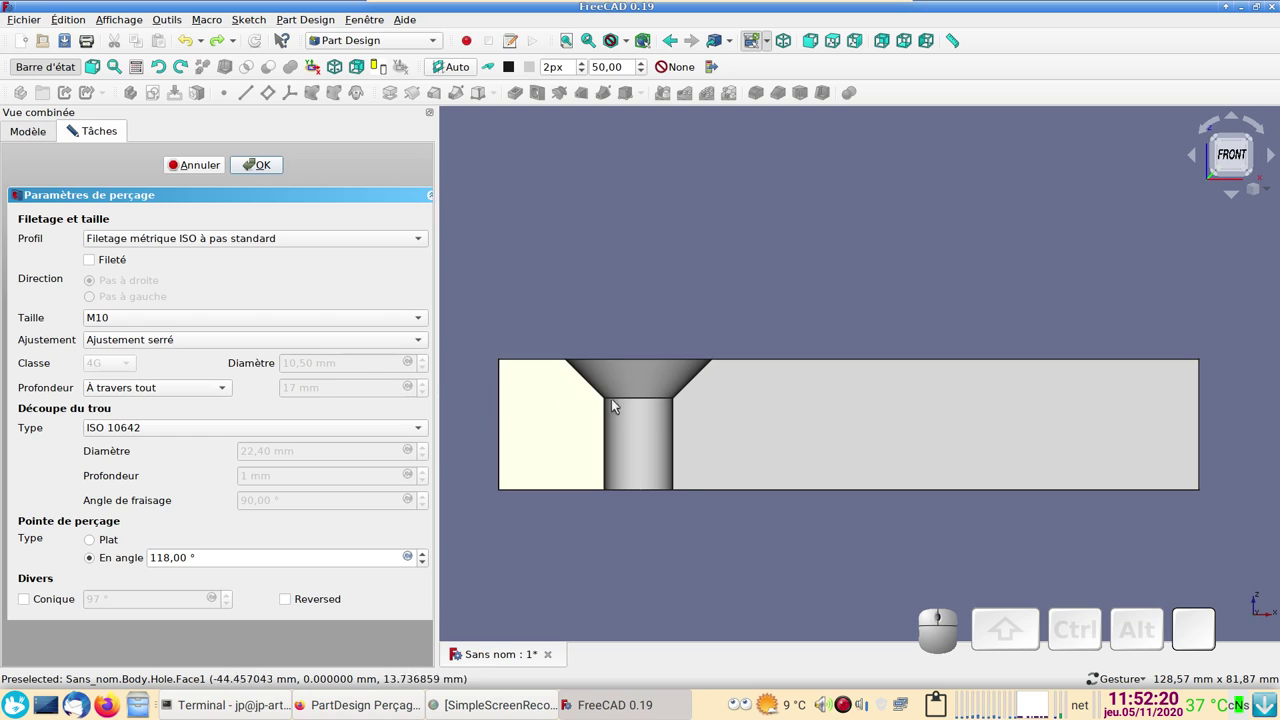
scroll(down, 3)
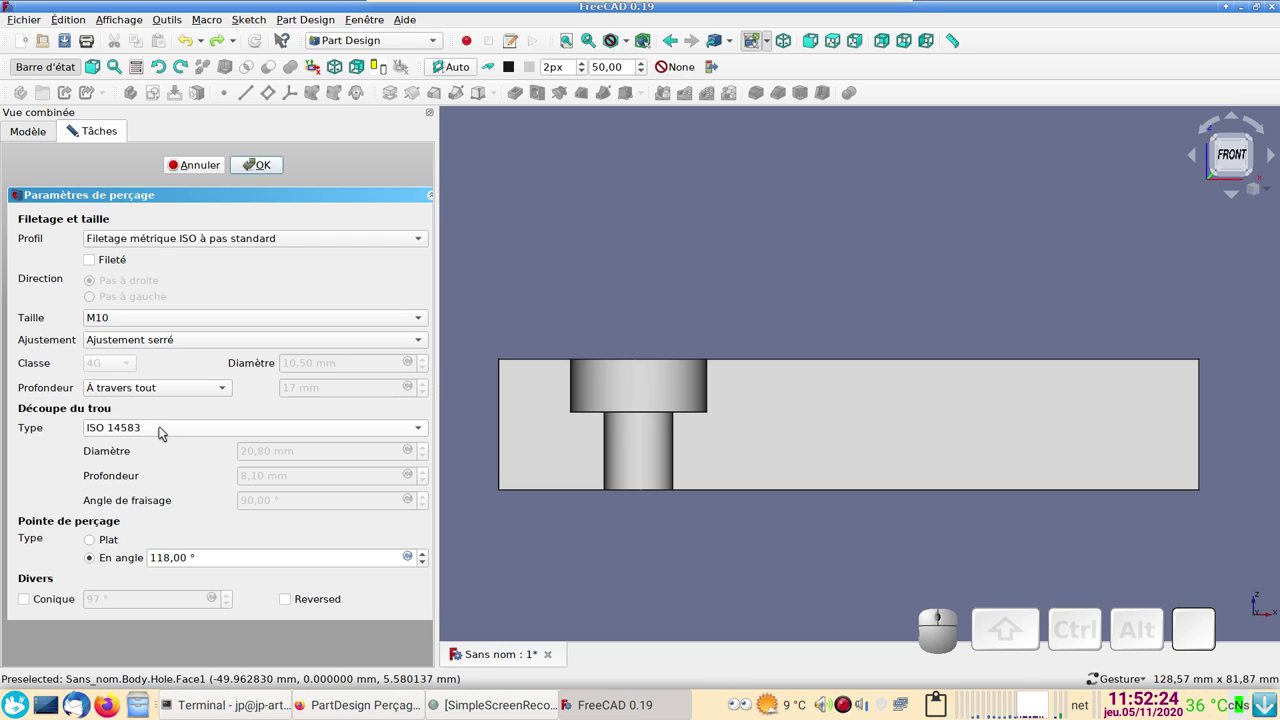
scroll(down, 3)
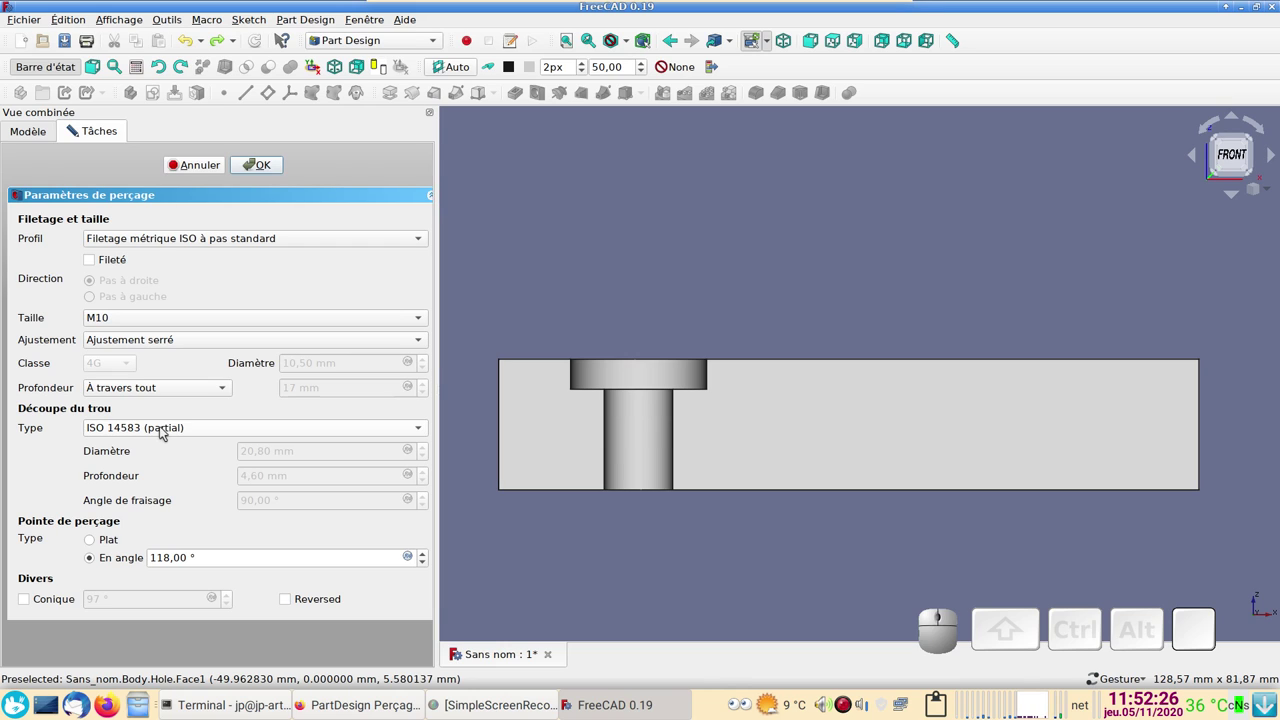
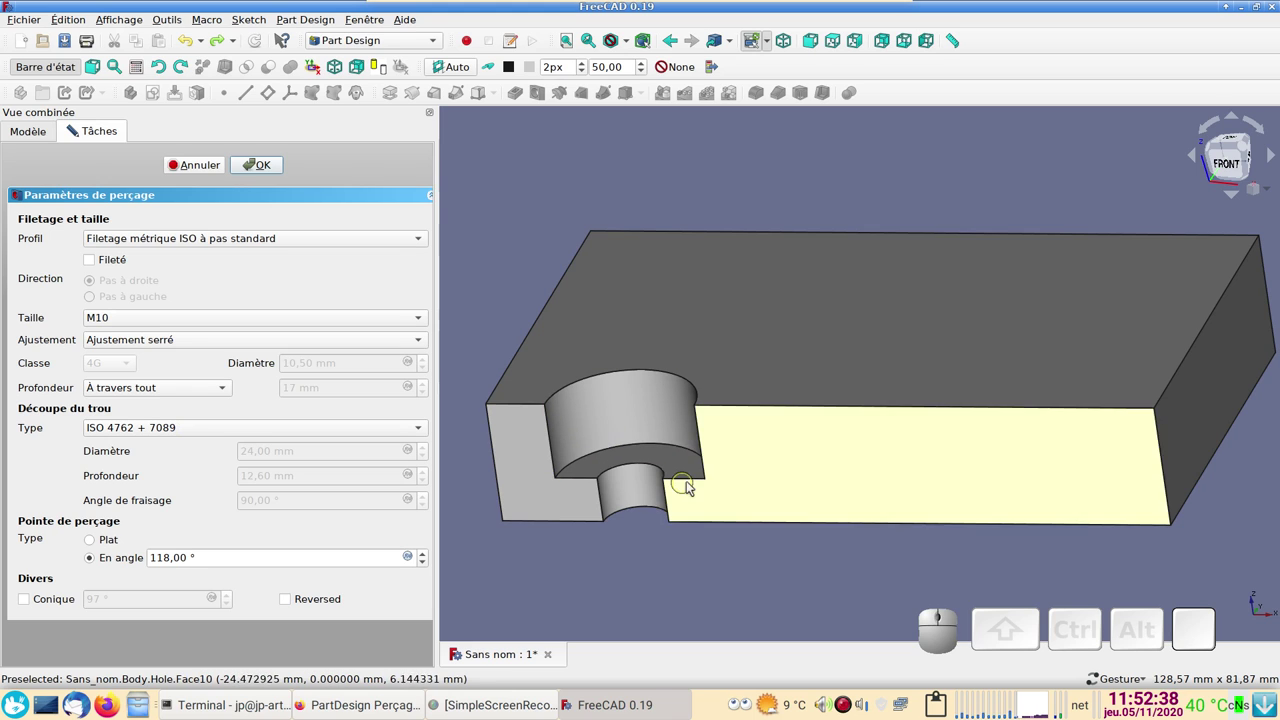
drag(763, 479, 724, 512)
scroll(down, 3)
- Set the hole cut type to an ISO 10642 countersink and confirm the Hole feature
click(241, 432)
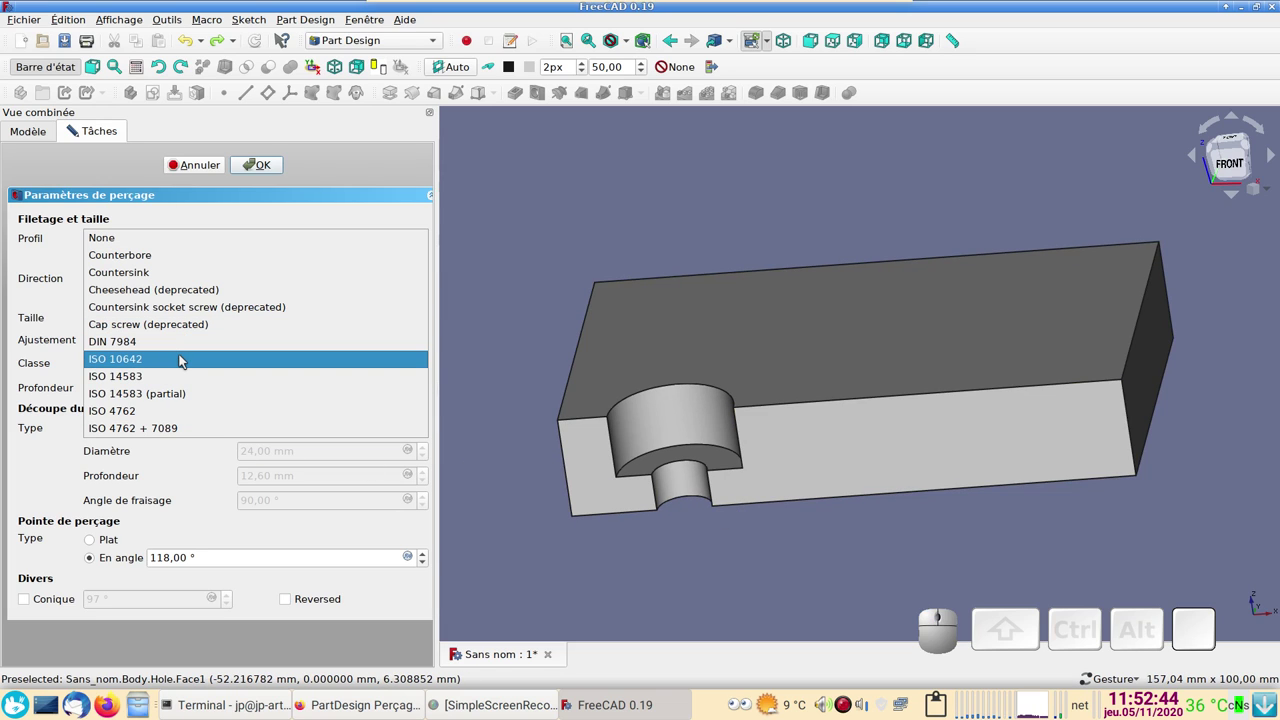
click(186, 354)
drag(665, 508, 566, 477)
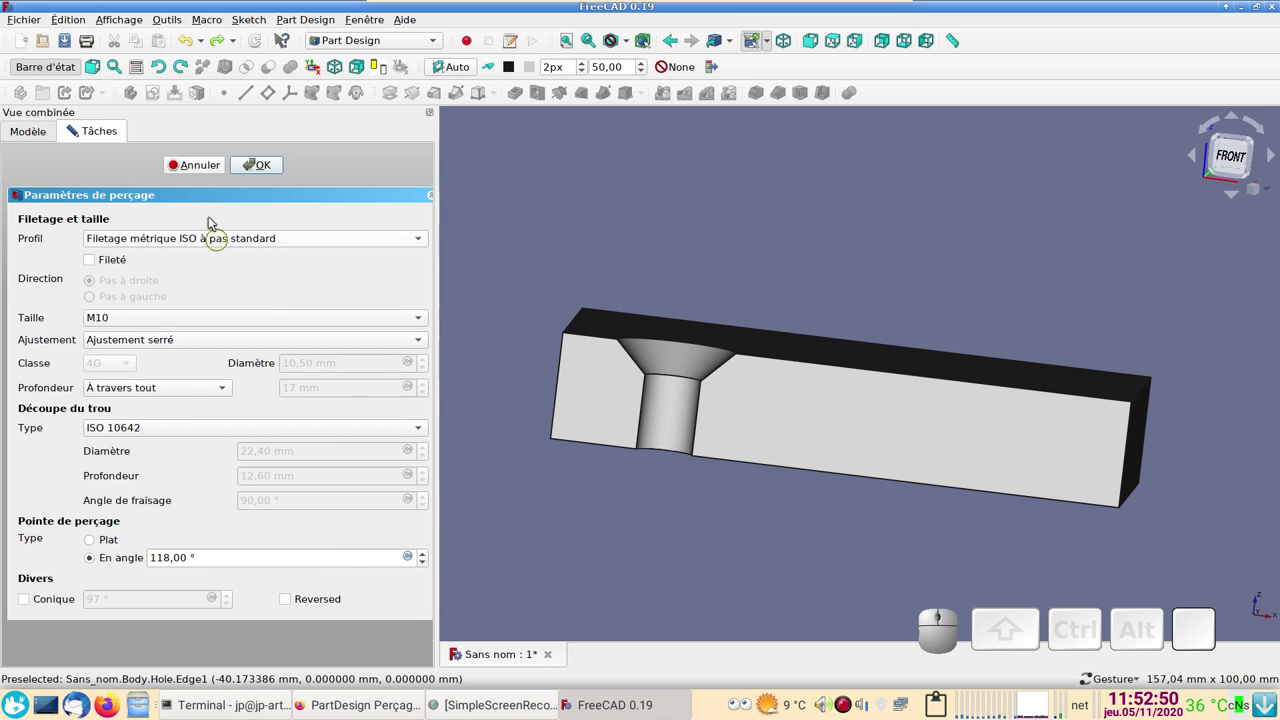
click(268, 158)
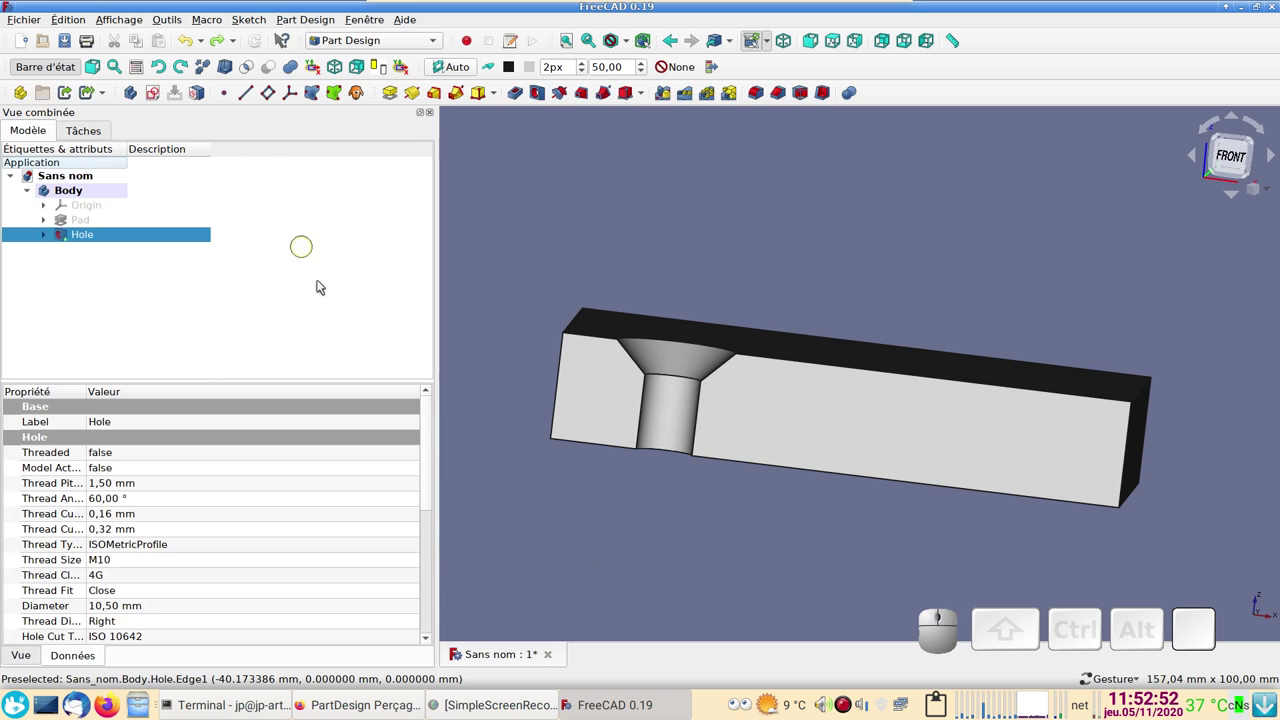
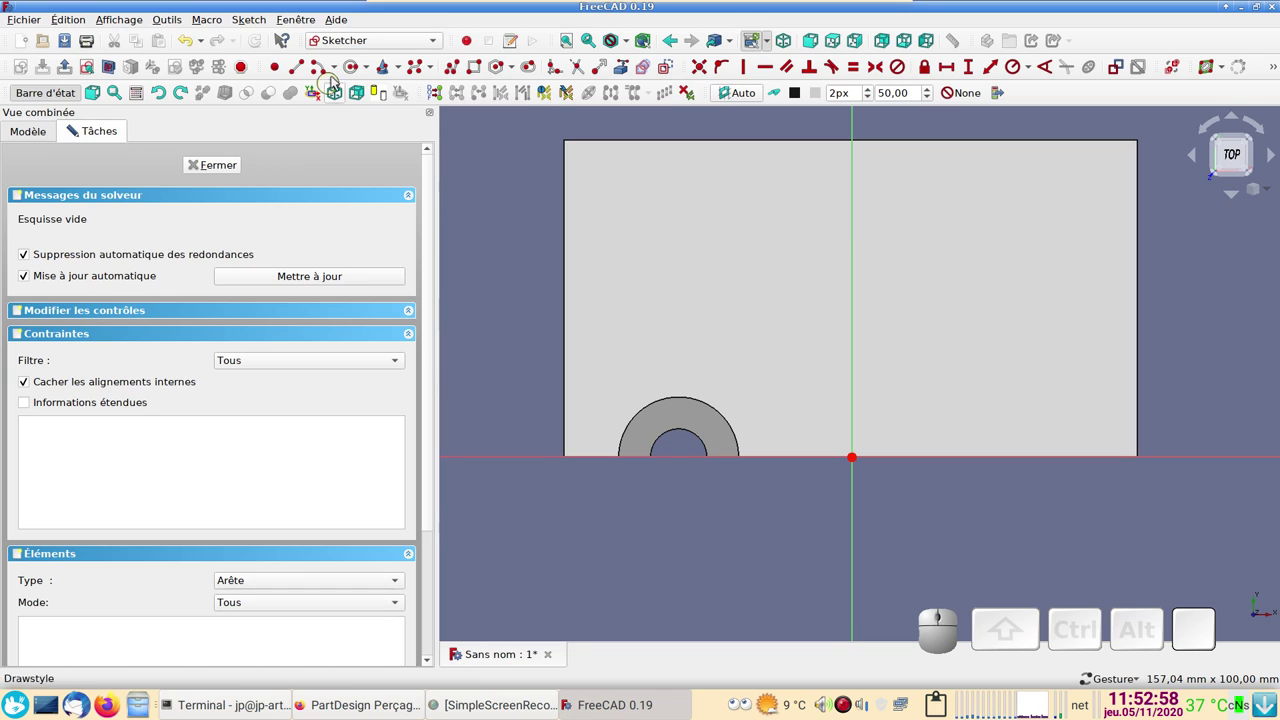
- Place a point on the top-face sketch right of the countersunk hole for the second hole
click(359, 62)
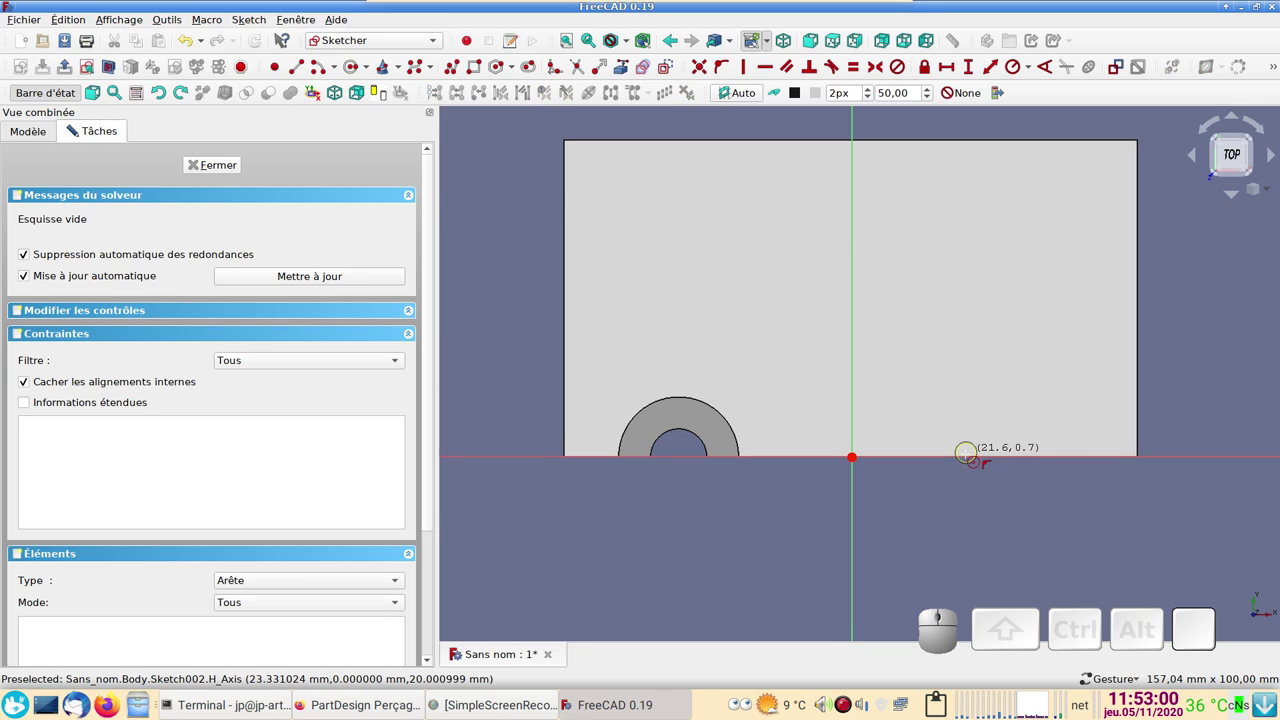
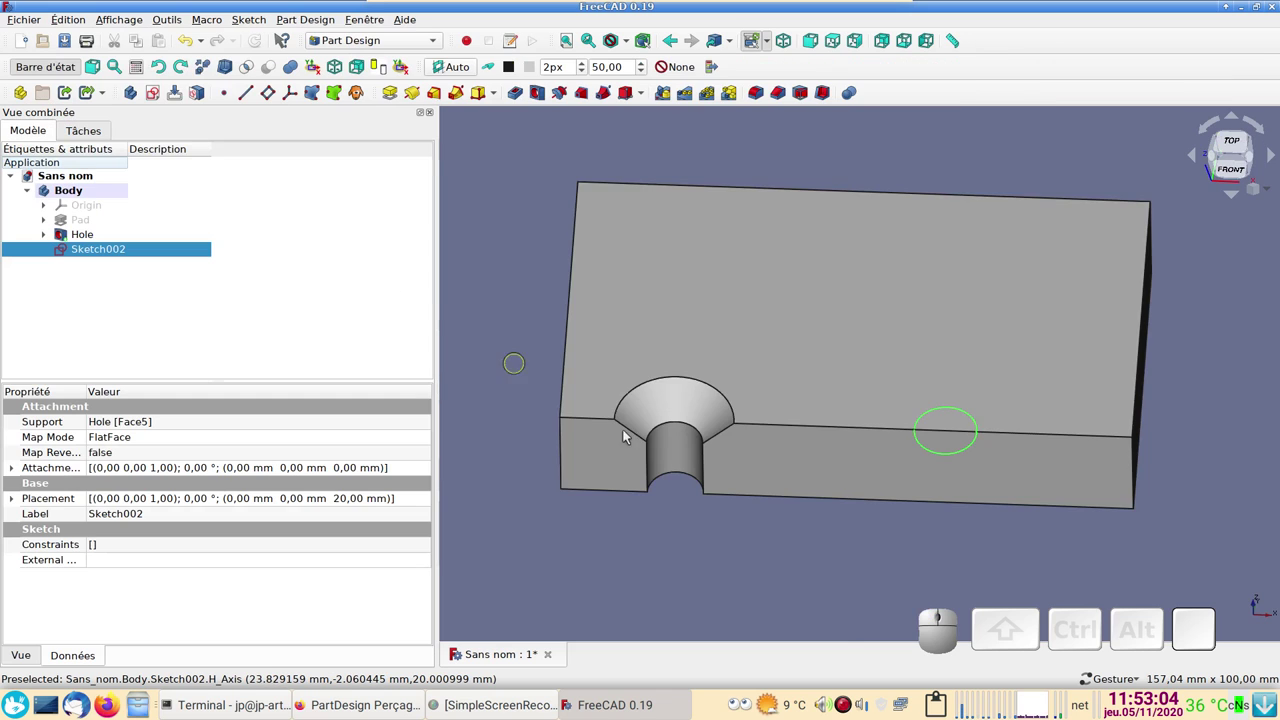
drag(750, 476, 710, 479)
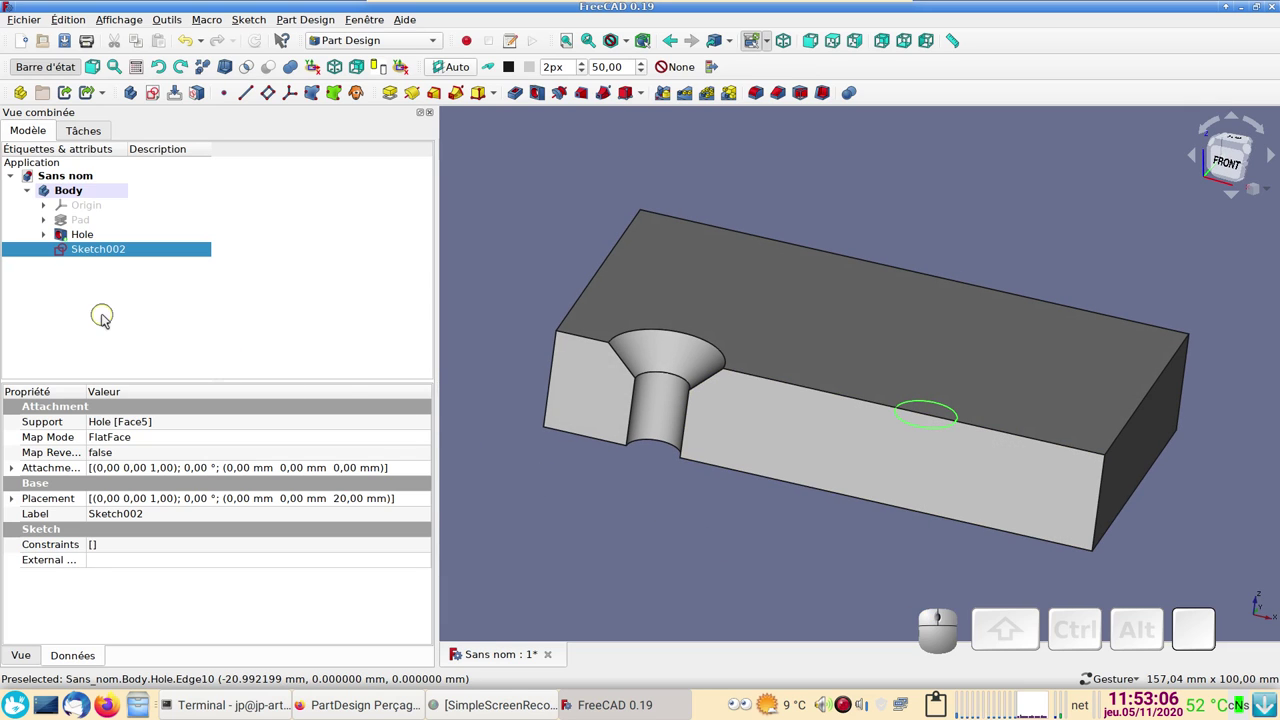
- Start a hole at the sketched point with ISO metric coarse profile, size M10 and close fit
click(544, 91)
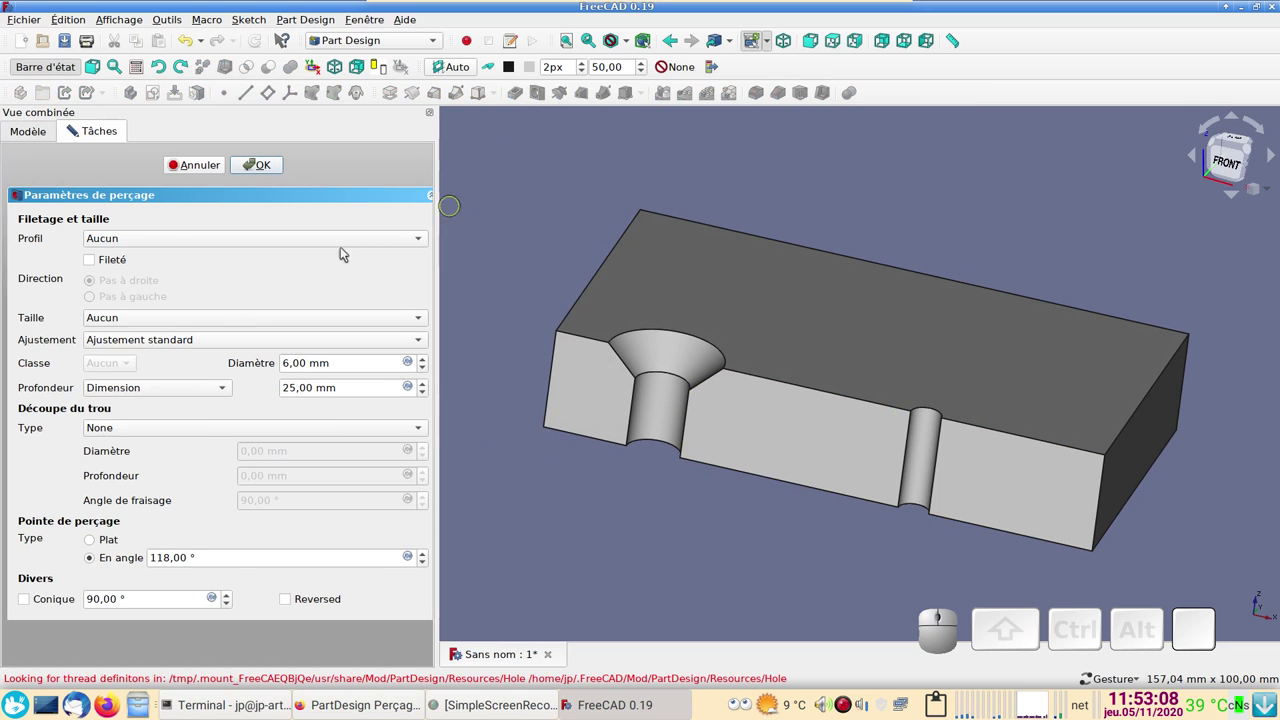
click(152, 238)
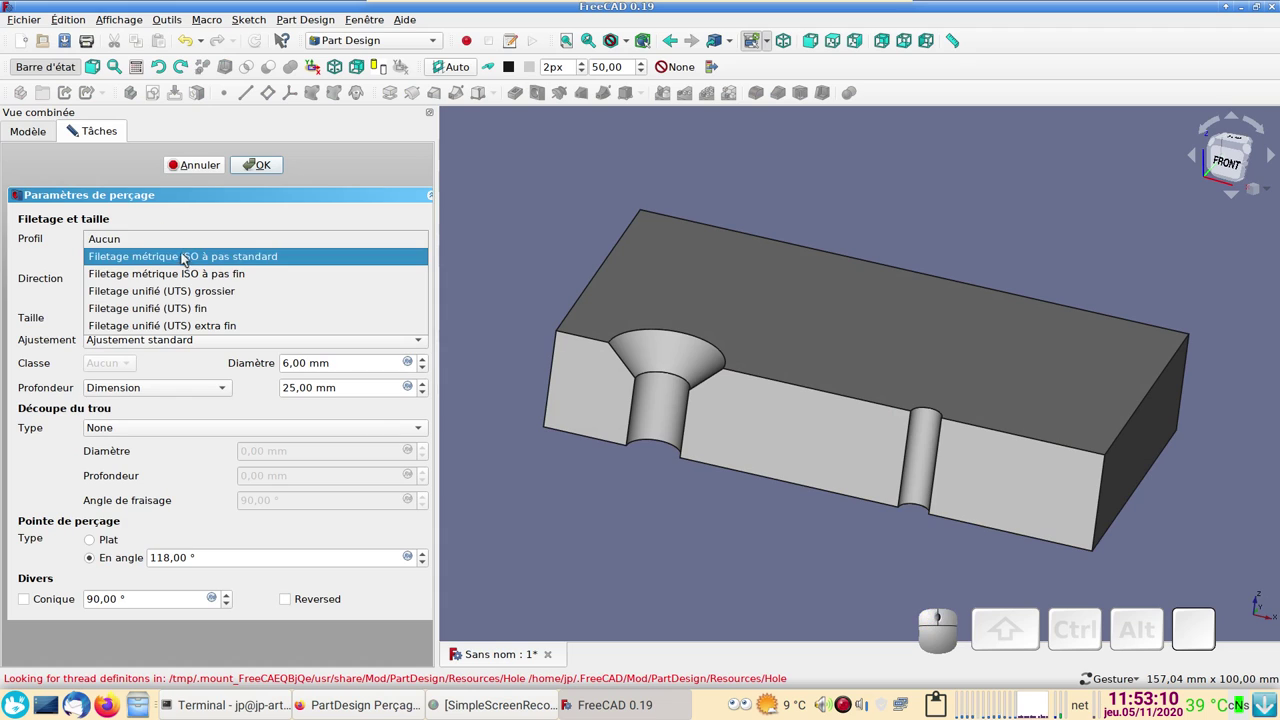
click(189, 252)
click(176, 337)
click(176, 351)
click(172, 320)
click(112, 433)
click(708, 524)
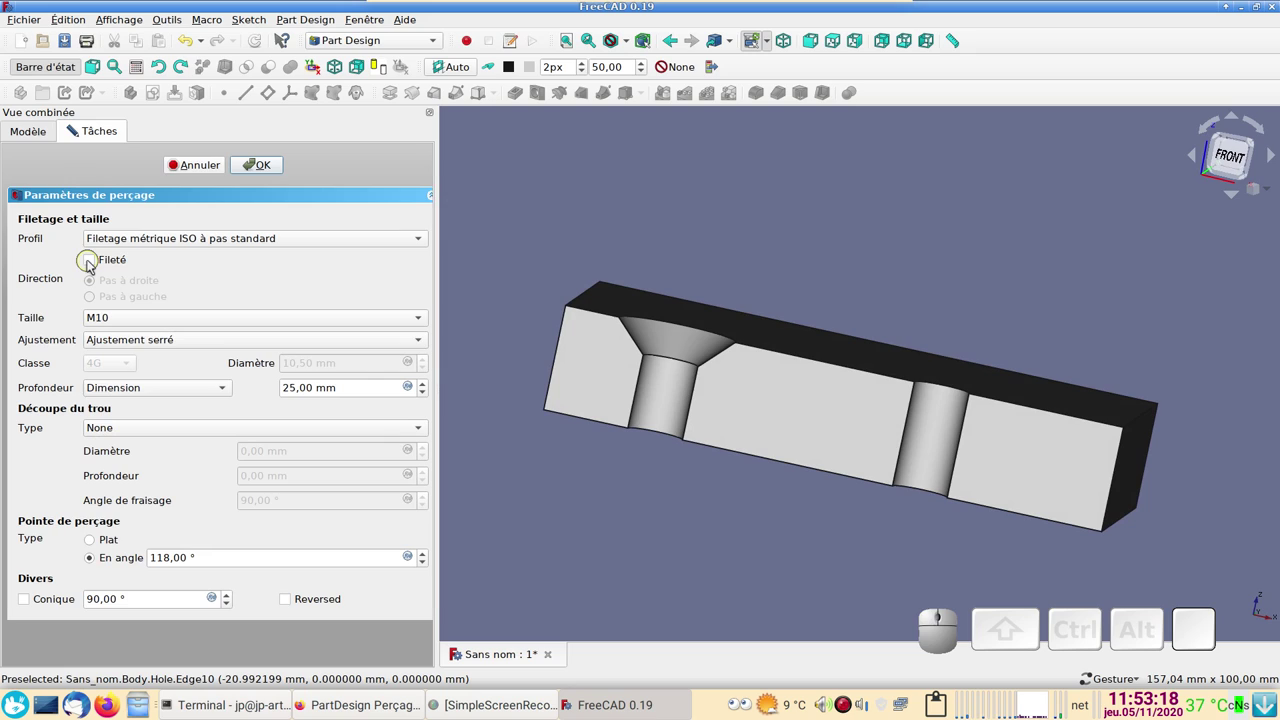
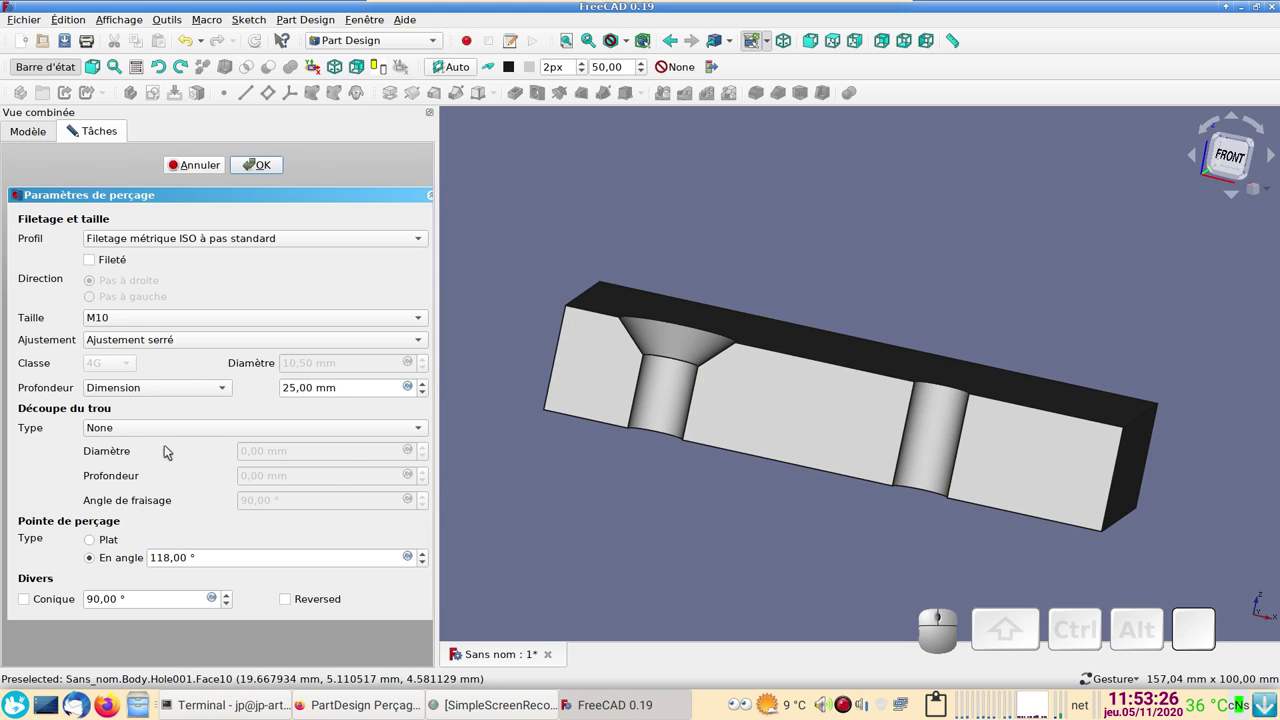
- Give Hole001 an ISO 4762 counterbore, confirm it and inspect both holes
click(176, 428)
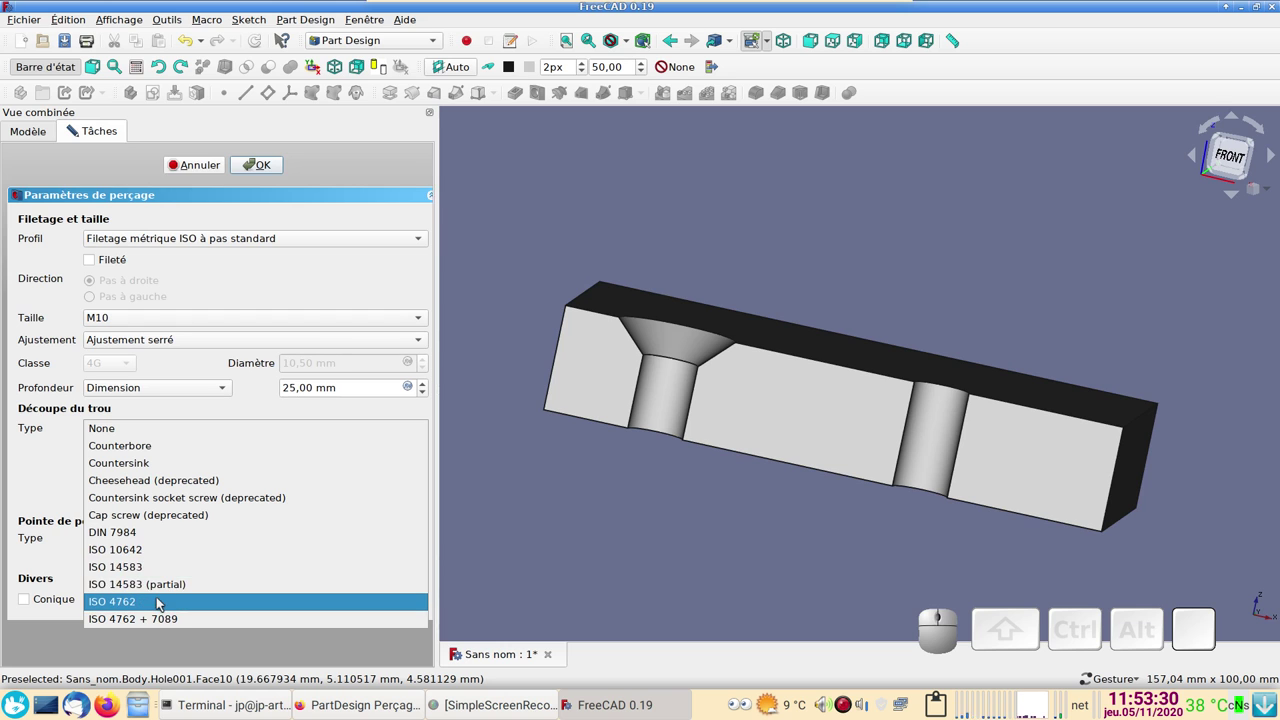
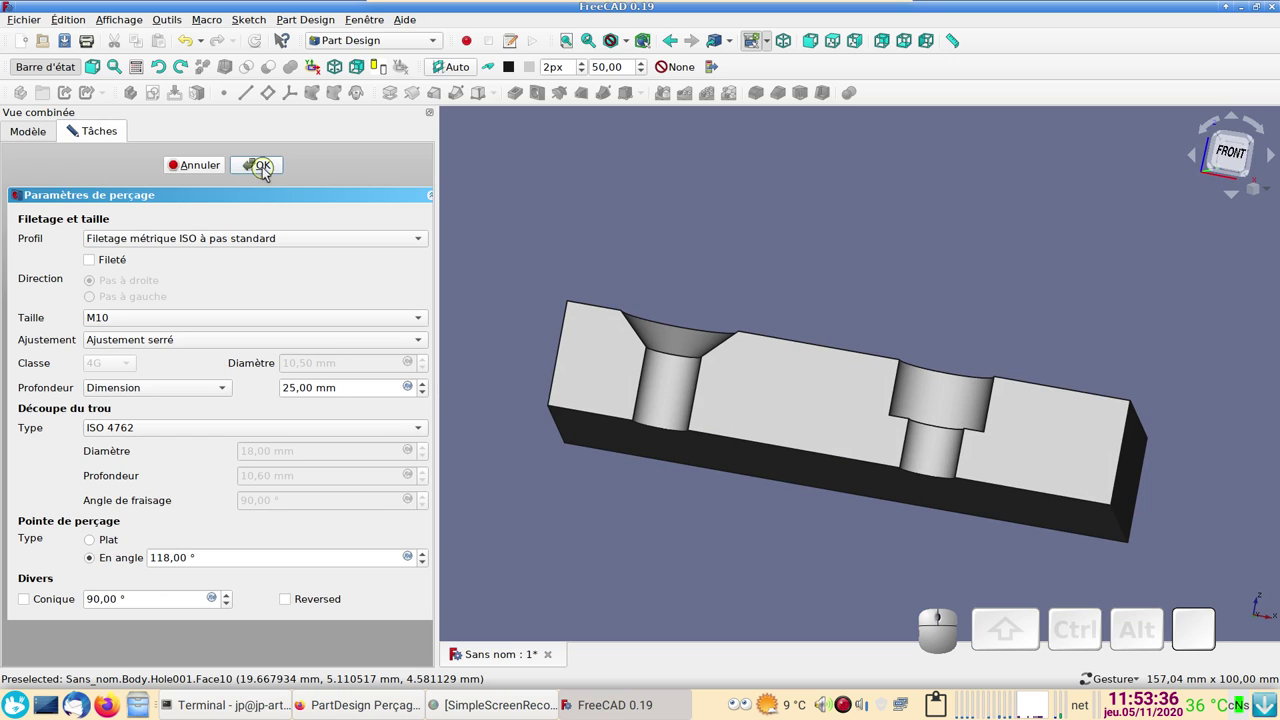
click(269, 166)
drag(743, 375, 627, 419)
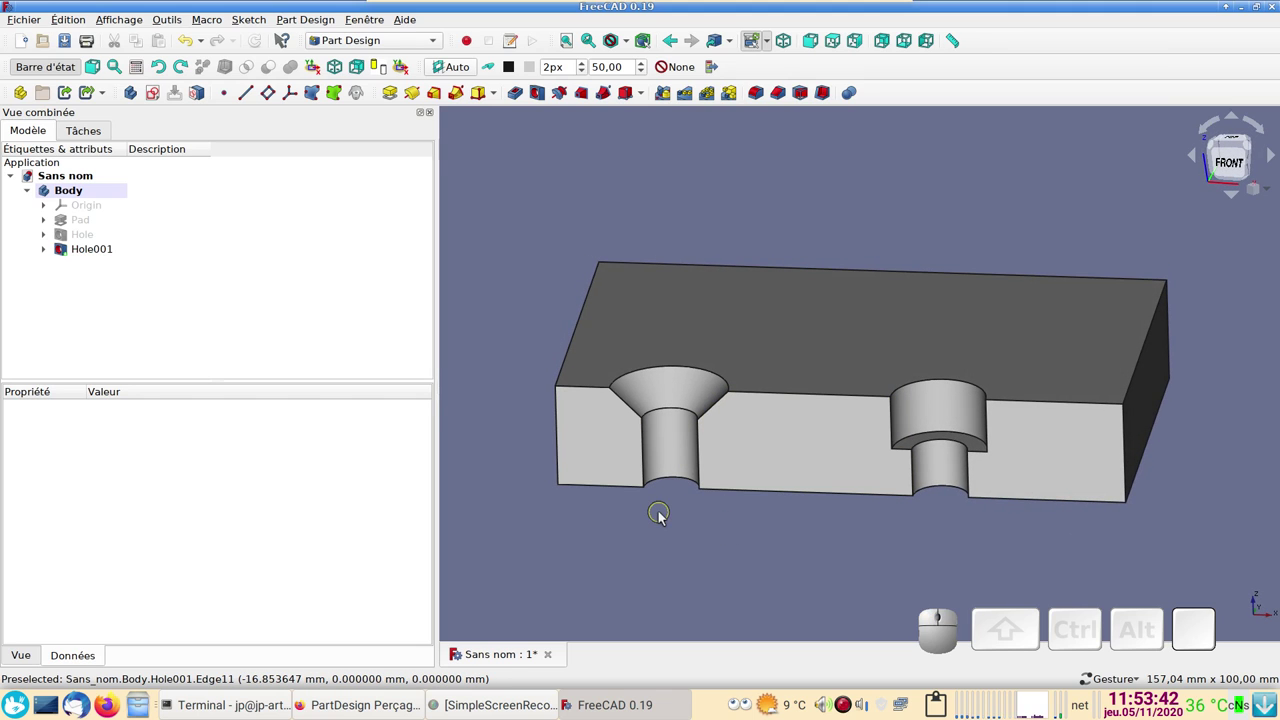
- Create a second, empty body Body001 in the document
drag(827, 524, 818, 506)
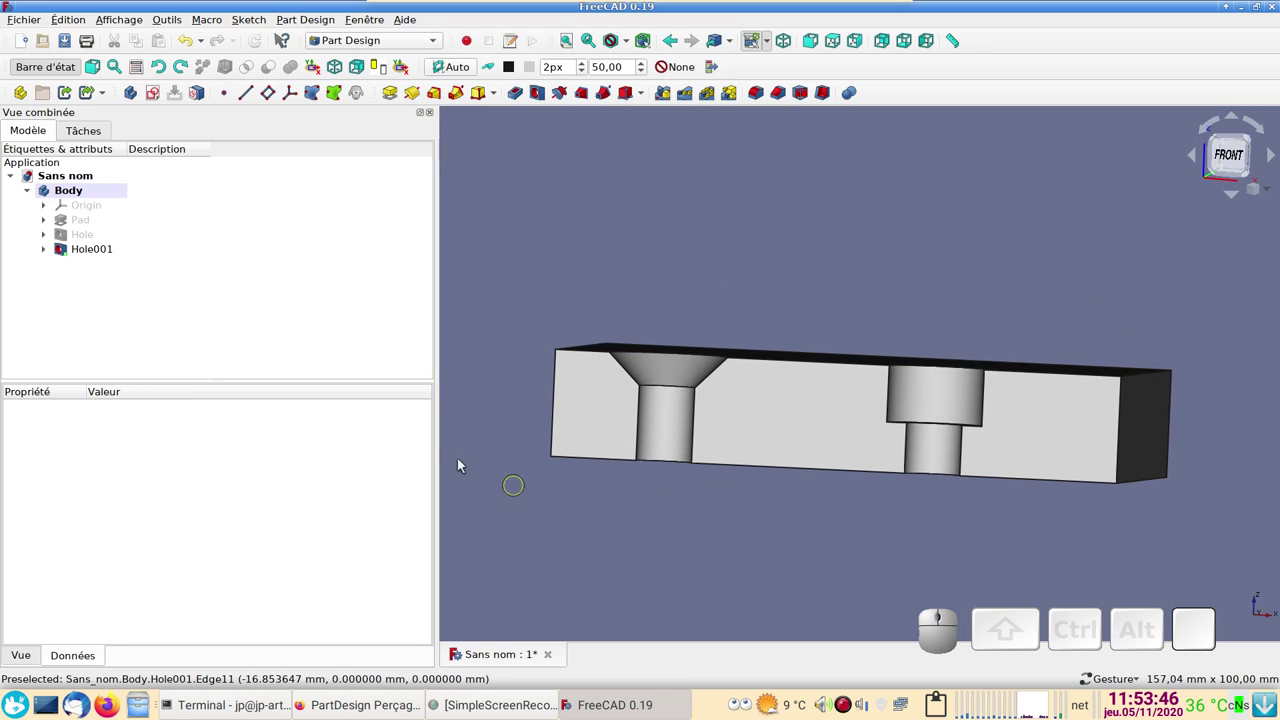
drag(824, 543, 910, 529)
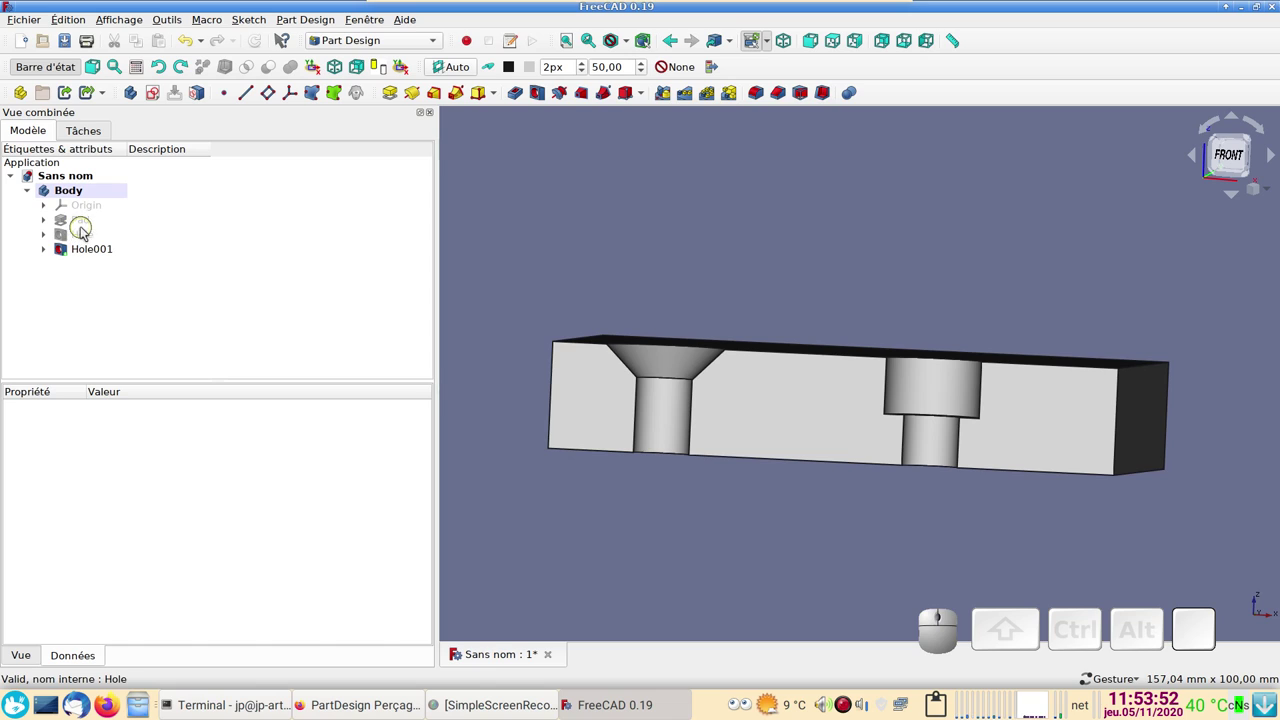
click(139, 91)
click(33, 185)
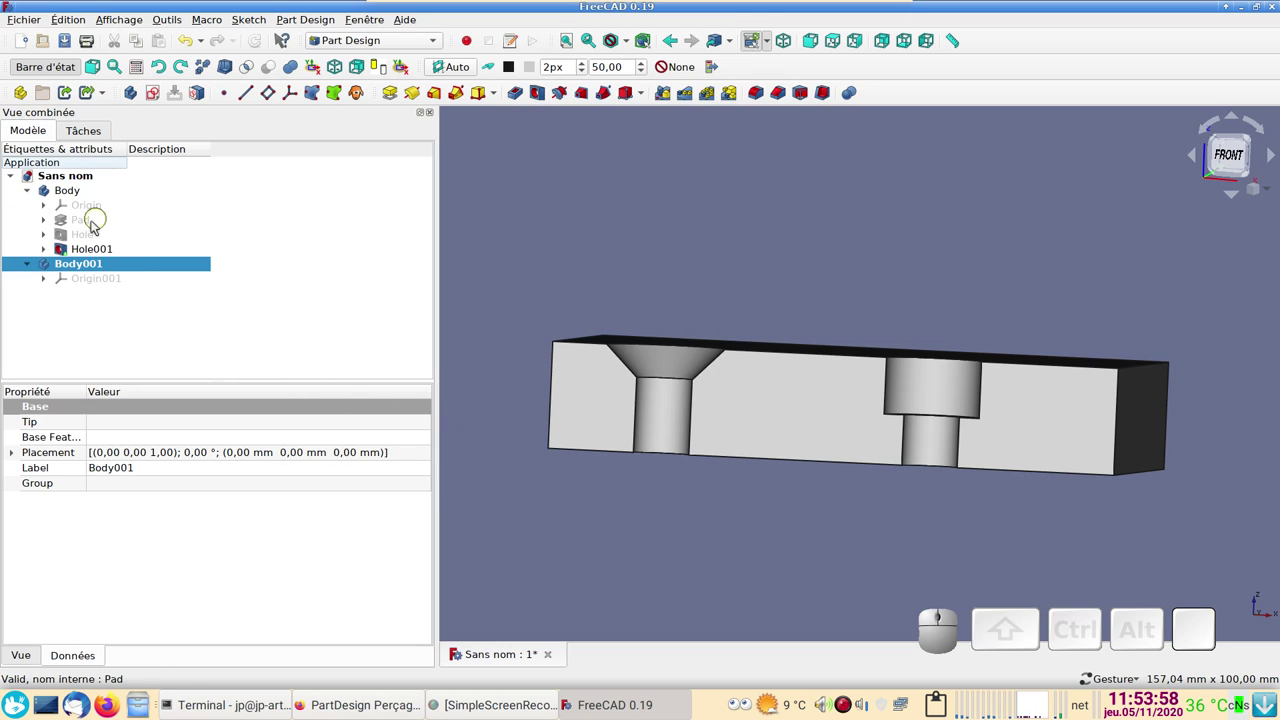
- Make the original undrilled Pad visible again and view the block's bottom
click(90, 223)
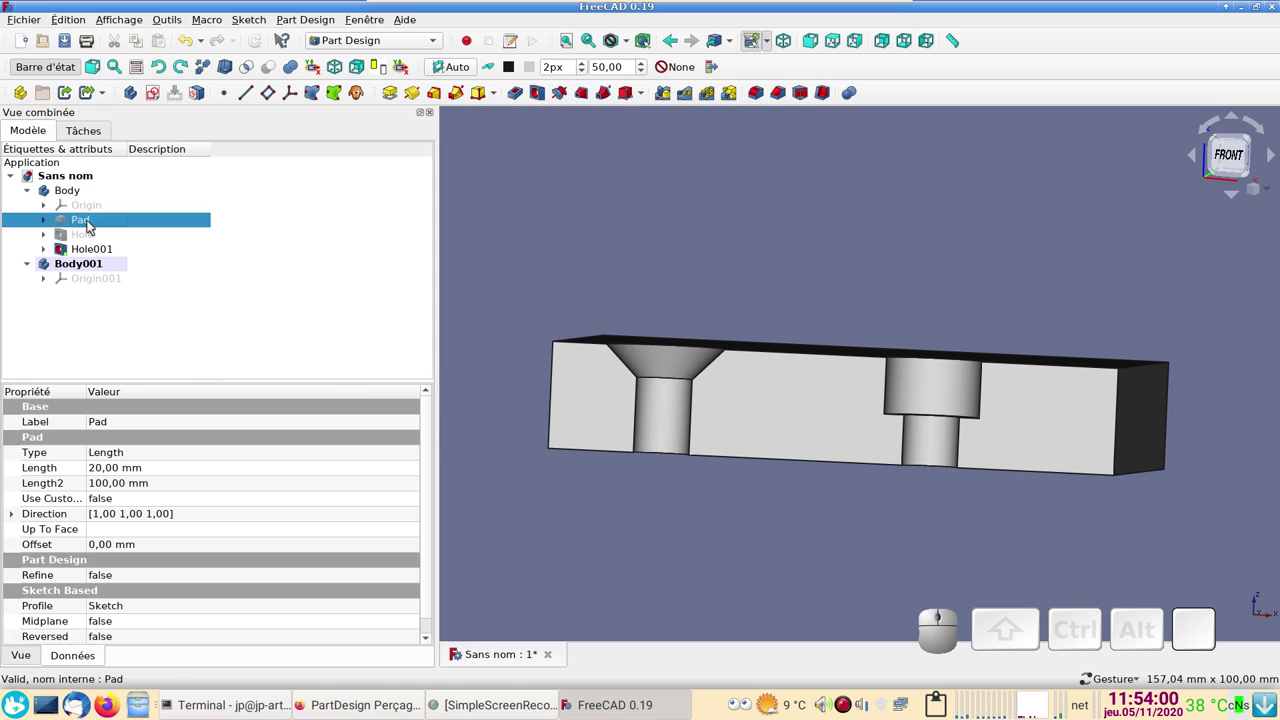
key(space)
drag(678, 500, 637, 509)
- Bind the Pad's bottom face into Body001 as a ShapeBinder
click(485, 344)
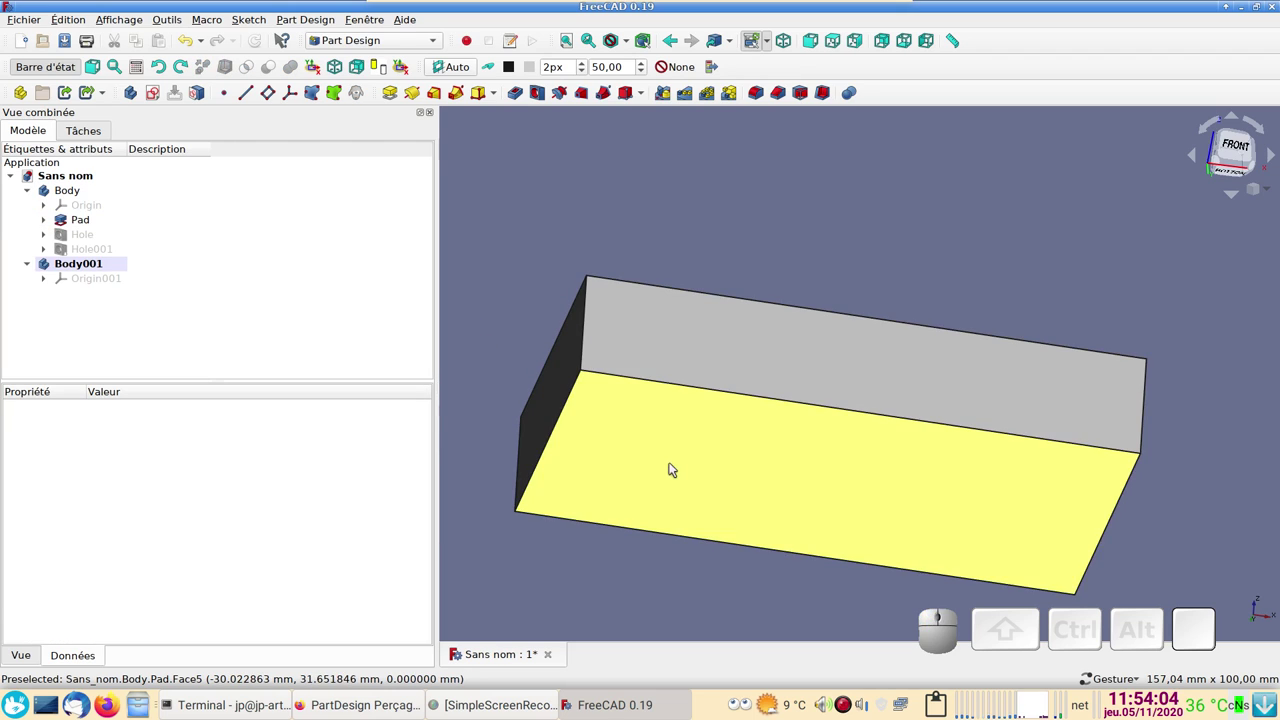
click(672, 464)
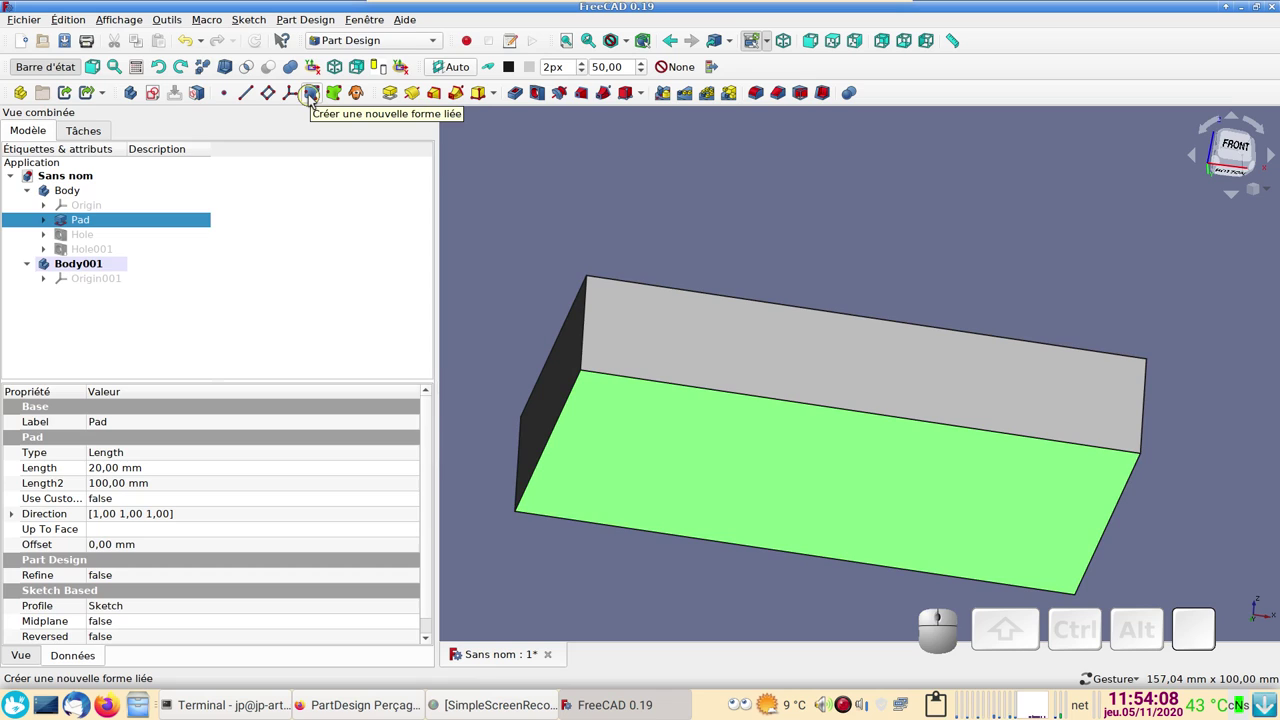
click(315, 94)
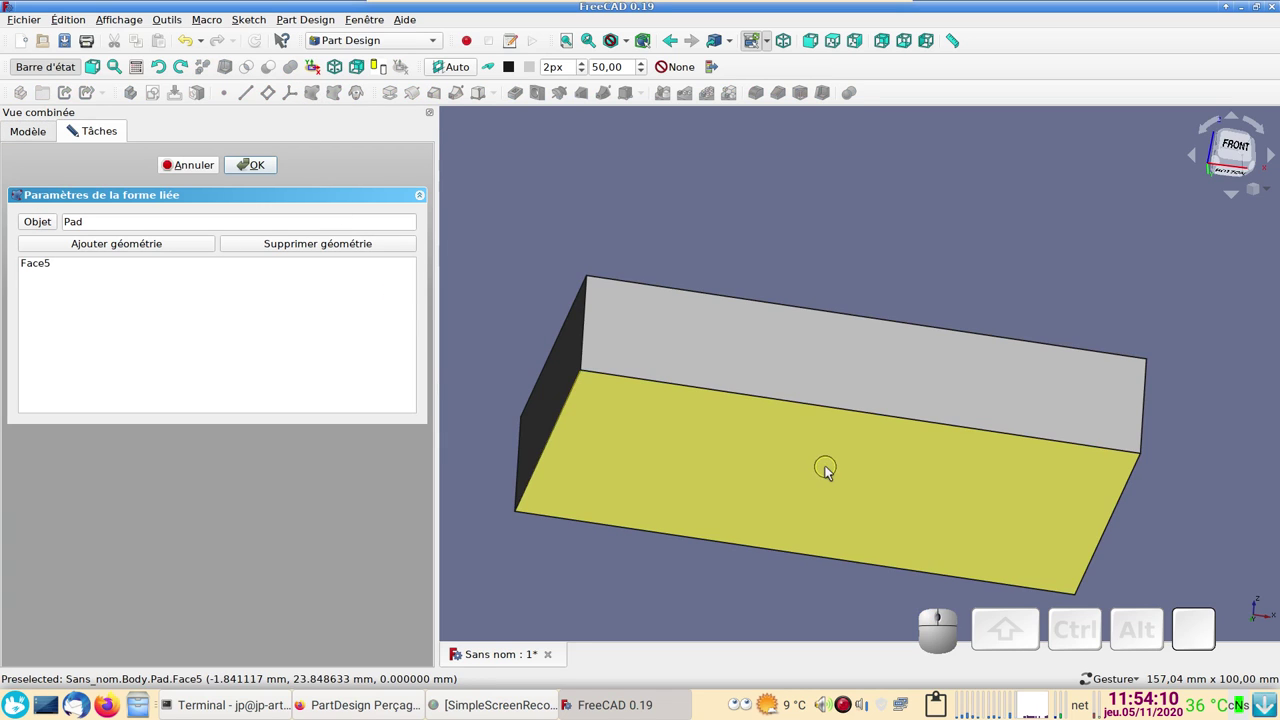
click(267, 166)
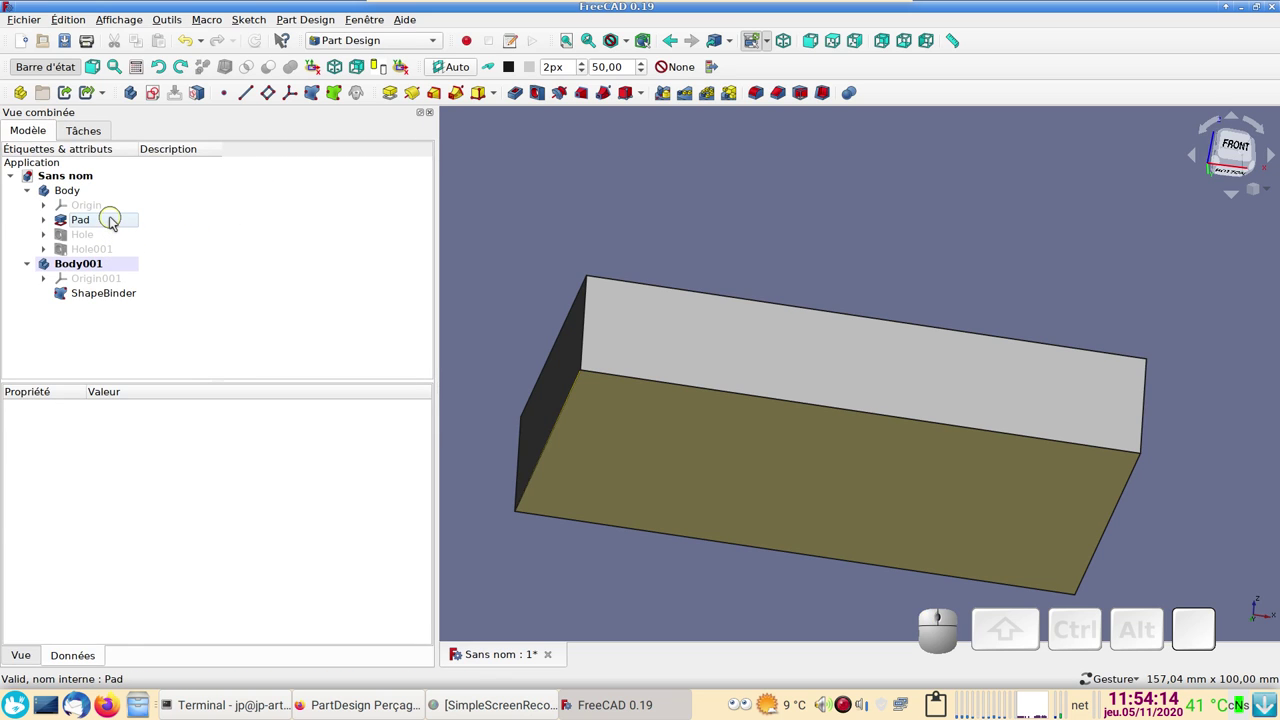
- Hide the Pad so only the bound bottom face remains shown
click(113, 219)
key(space)
drag(779, 310, 185, 272)
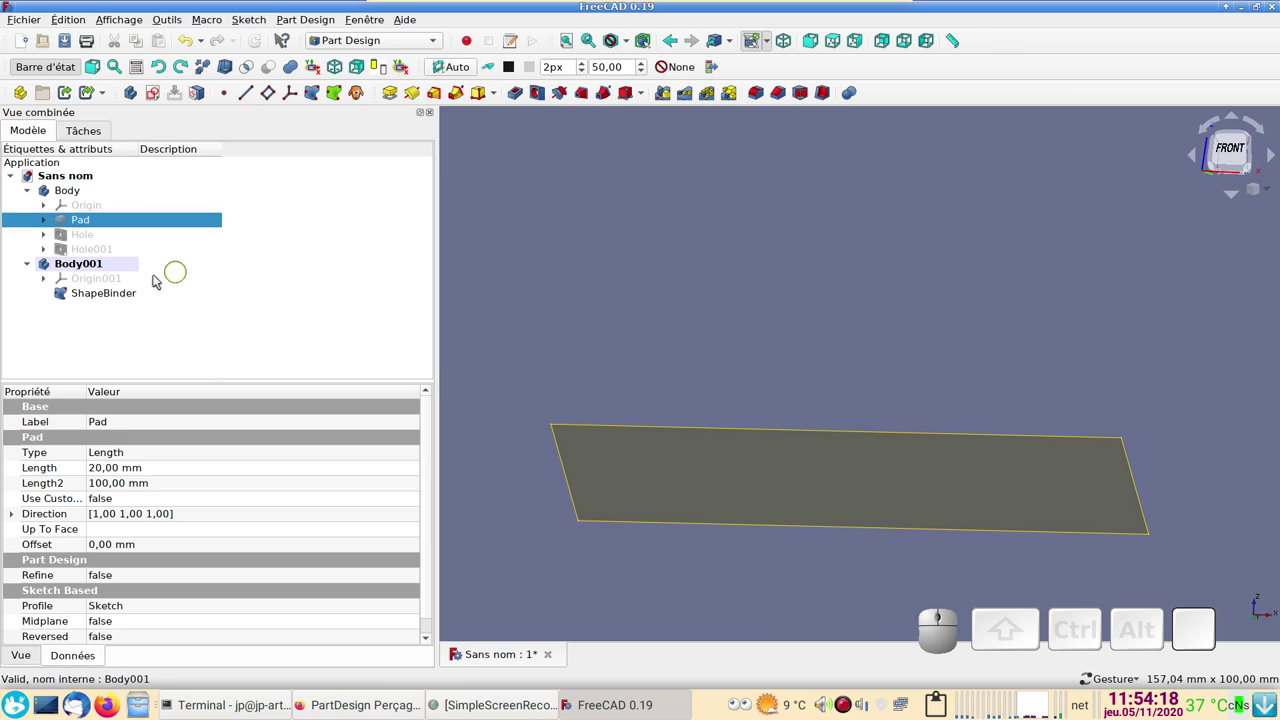
- Pad the ShapeBinder face into a solid block Pad001 in Body001
click(134, 289)
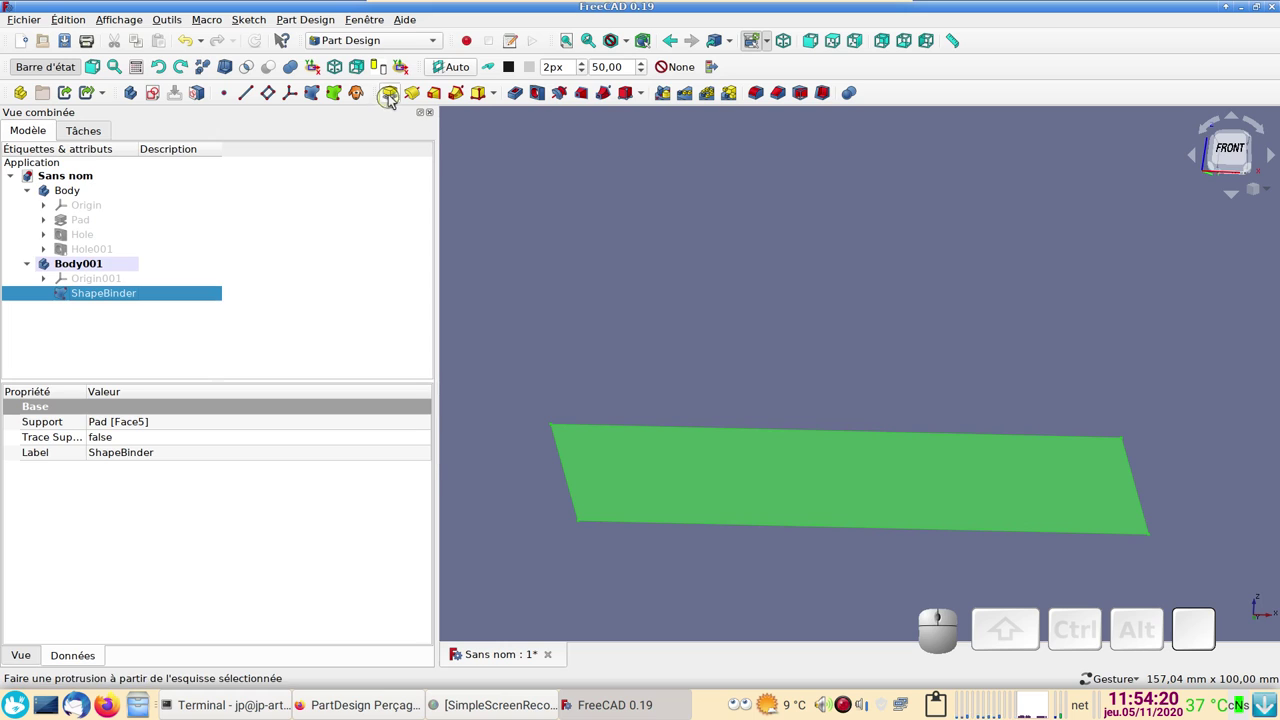
click(392, 96)
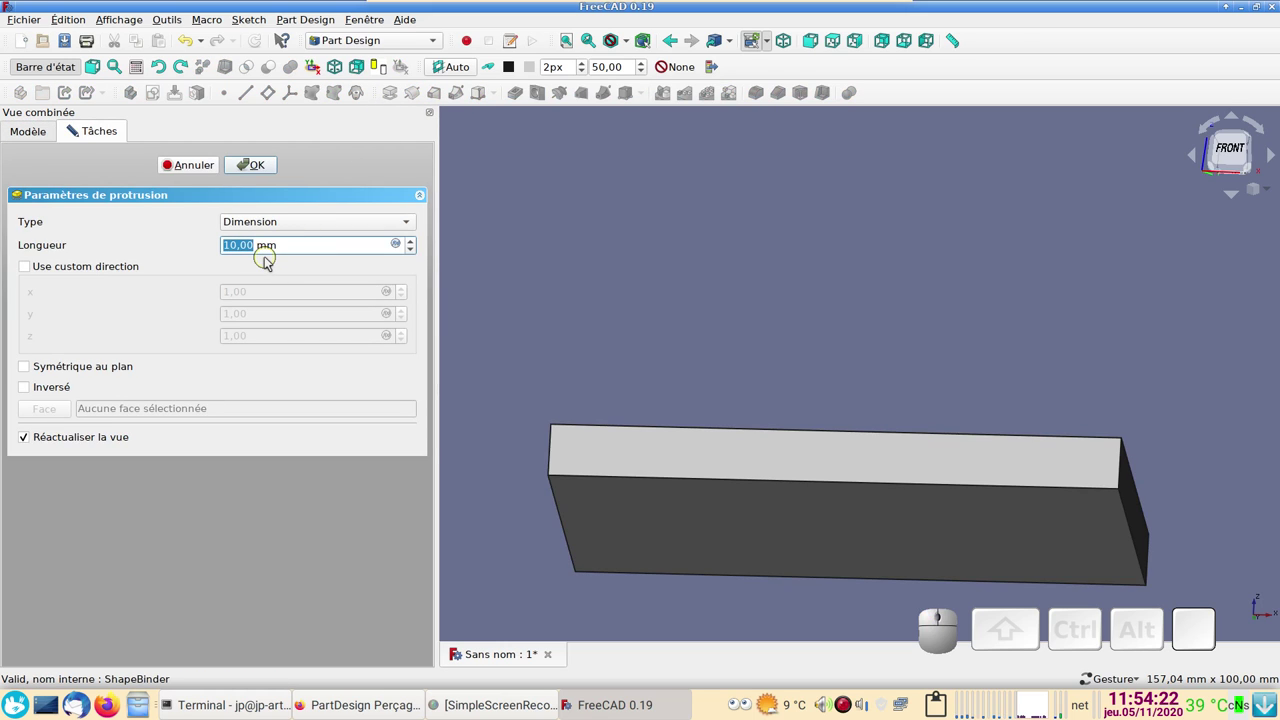
key(KP_0)
click(266, 164)
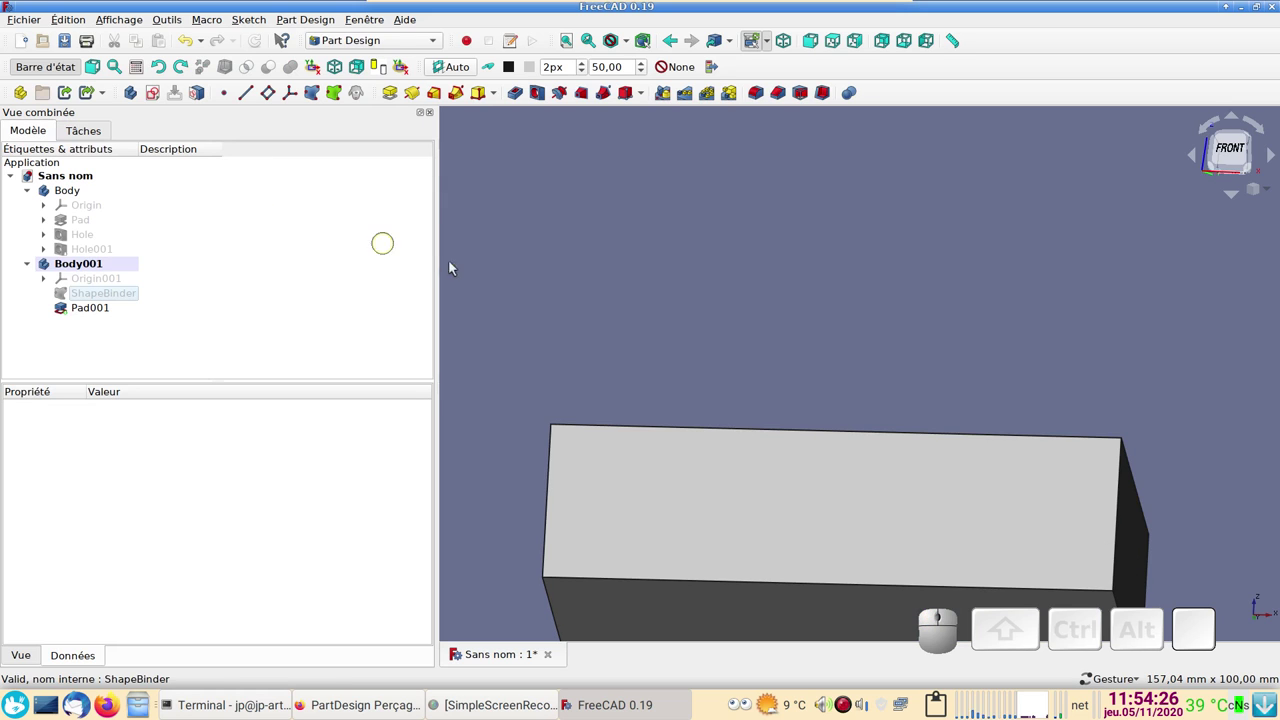
- Show the drilled Hole001 block again alongside the new pad
click(104, 244)
key(space)
click(801, 263)
- Bind the counterbored hole's bottom edge from Hole001 into Body001 as ShapeBinder001
drag(817, 438, 752, 469)
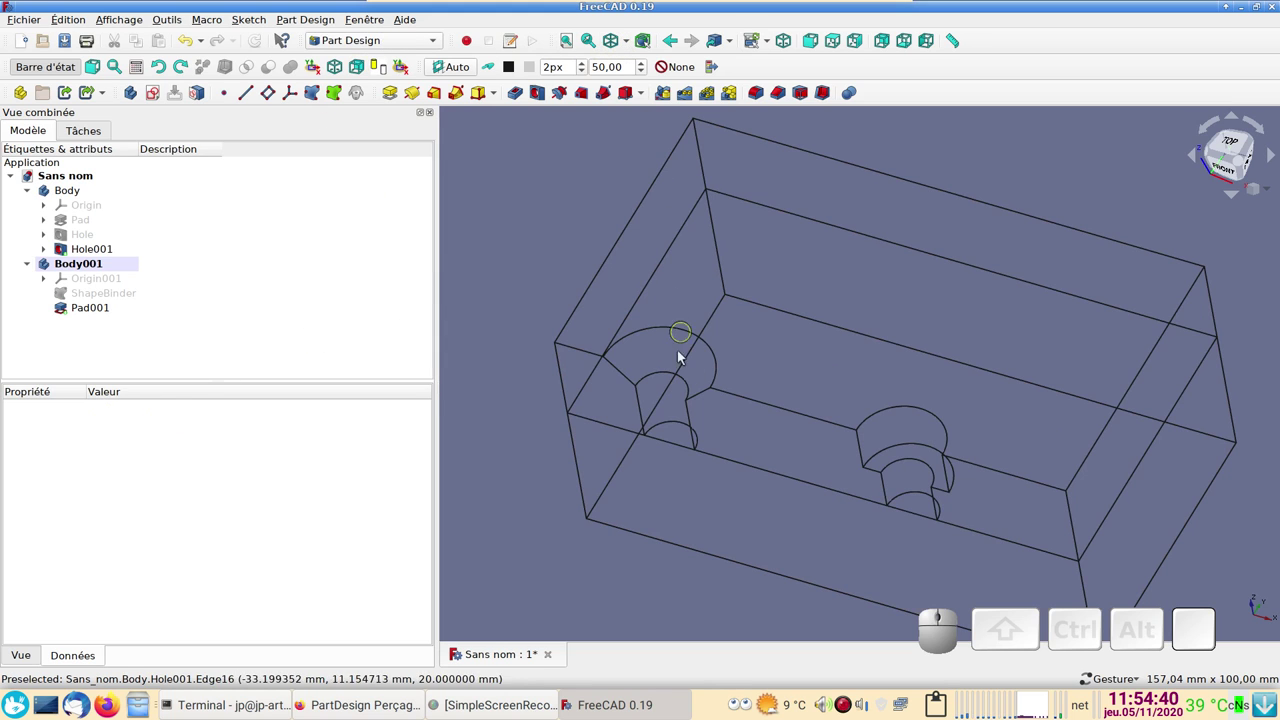
click(914, 489)
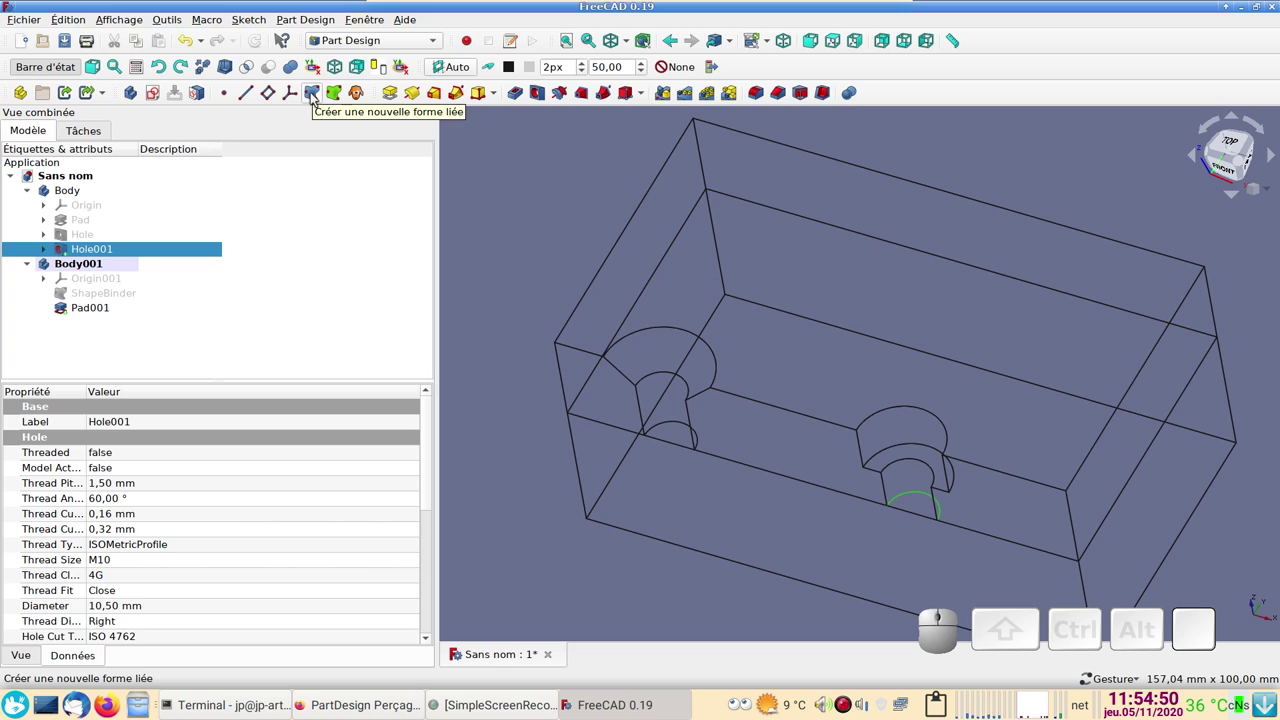
click(317, 92)
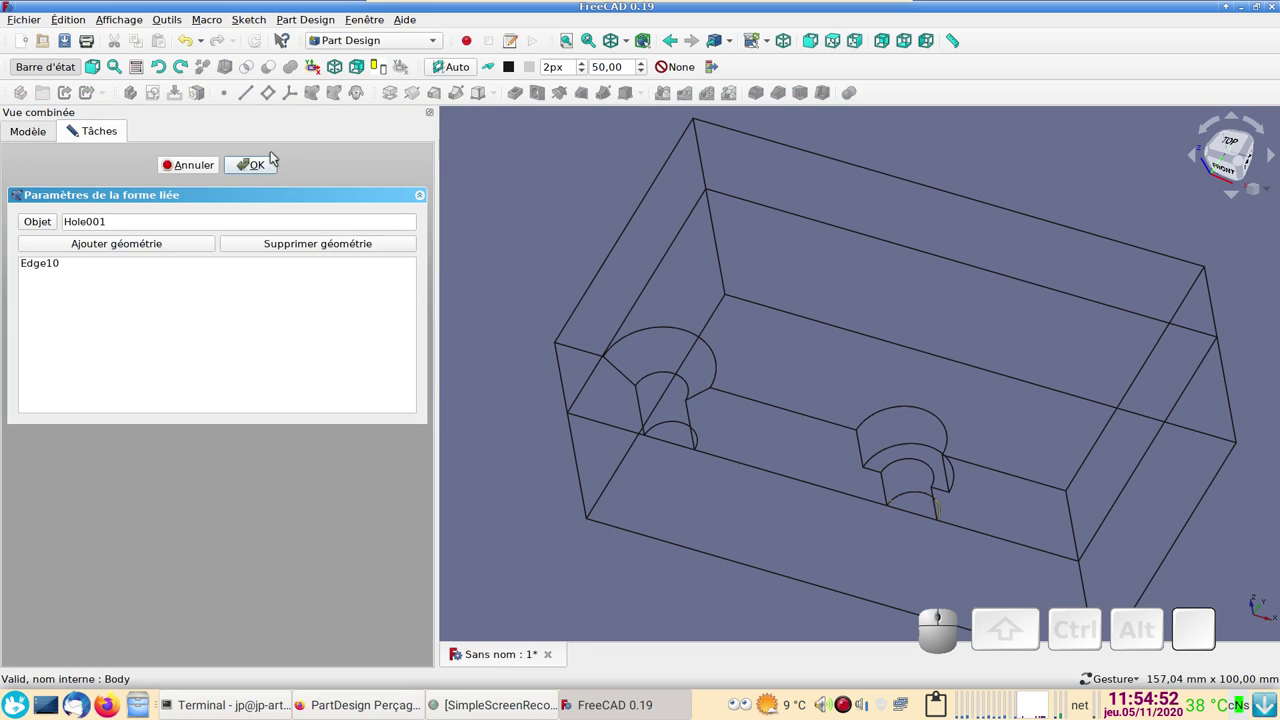
click(270, 157)
- Hide the drilled Hole001 block so the bound edge is visible
click(255, 167)
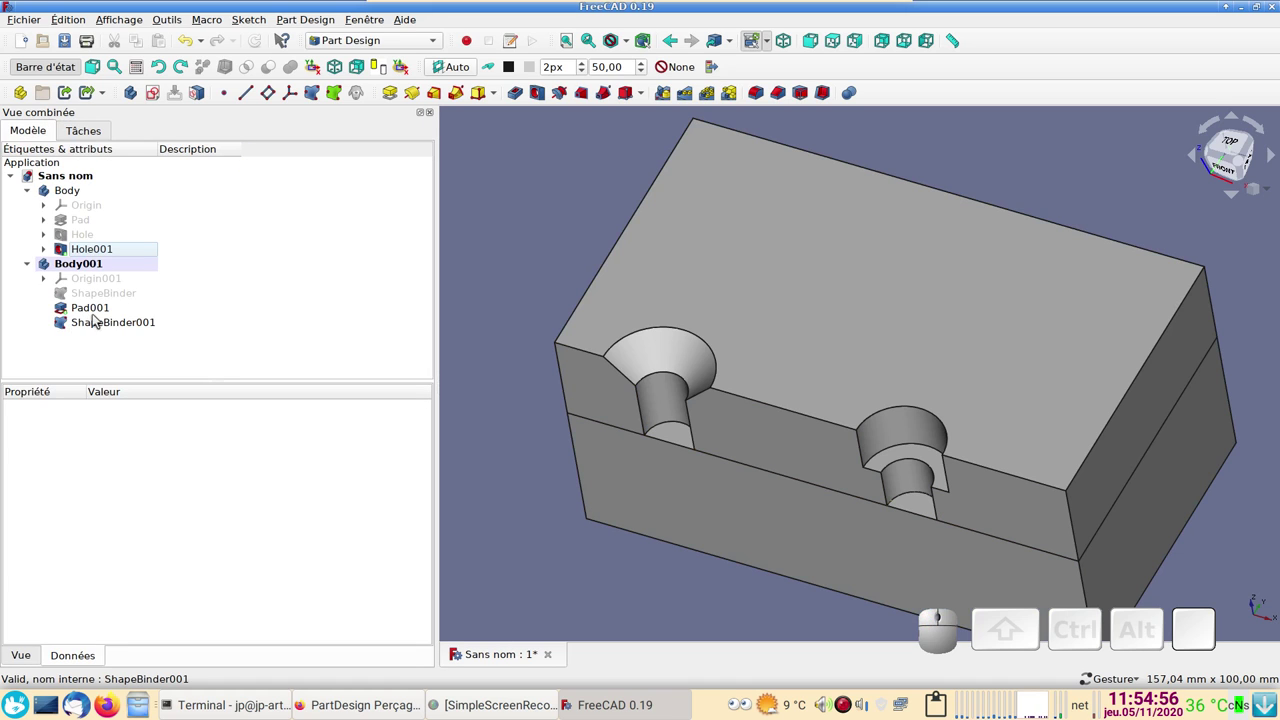
click(104, 242)
key(space)
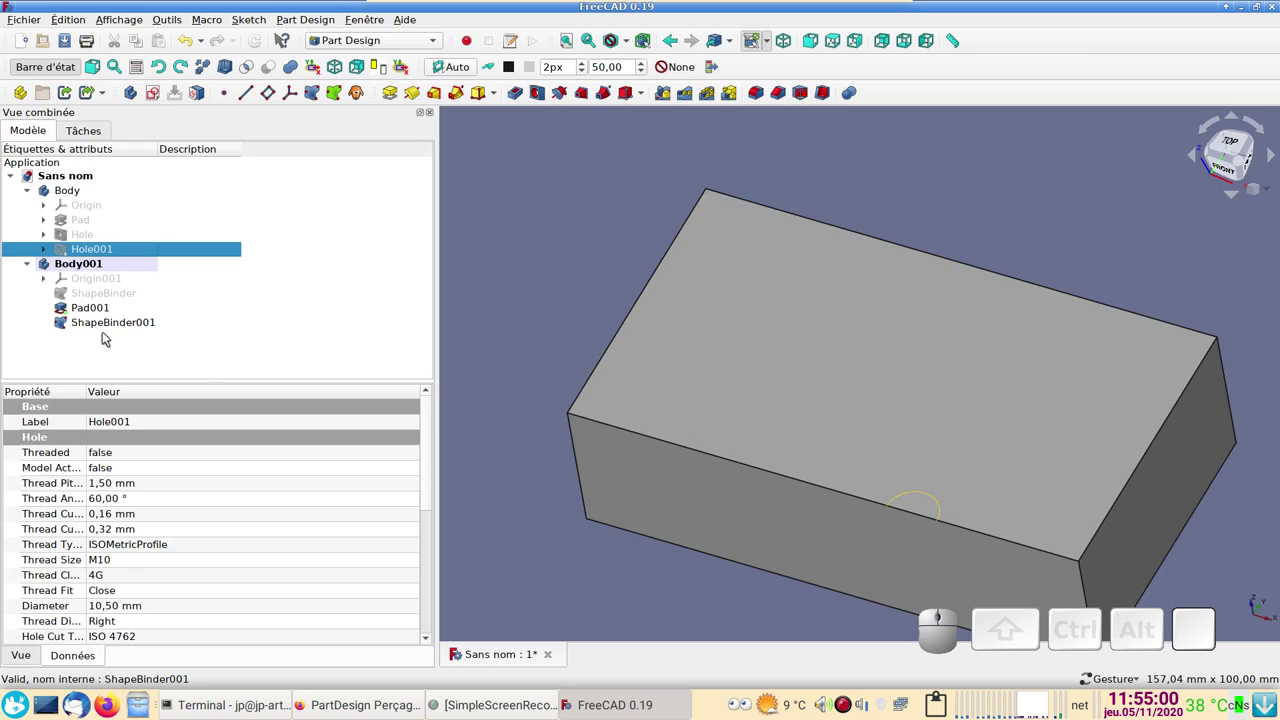
- Create Sketch003 in Body001 on ShapeBinder001, importing the hole circle as external geometry, and close the sketcher
click(103, 327)
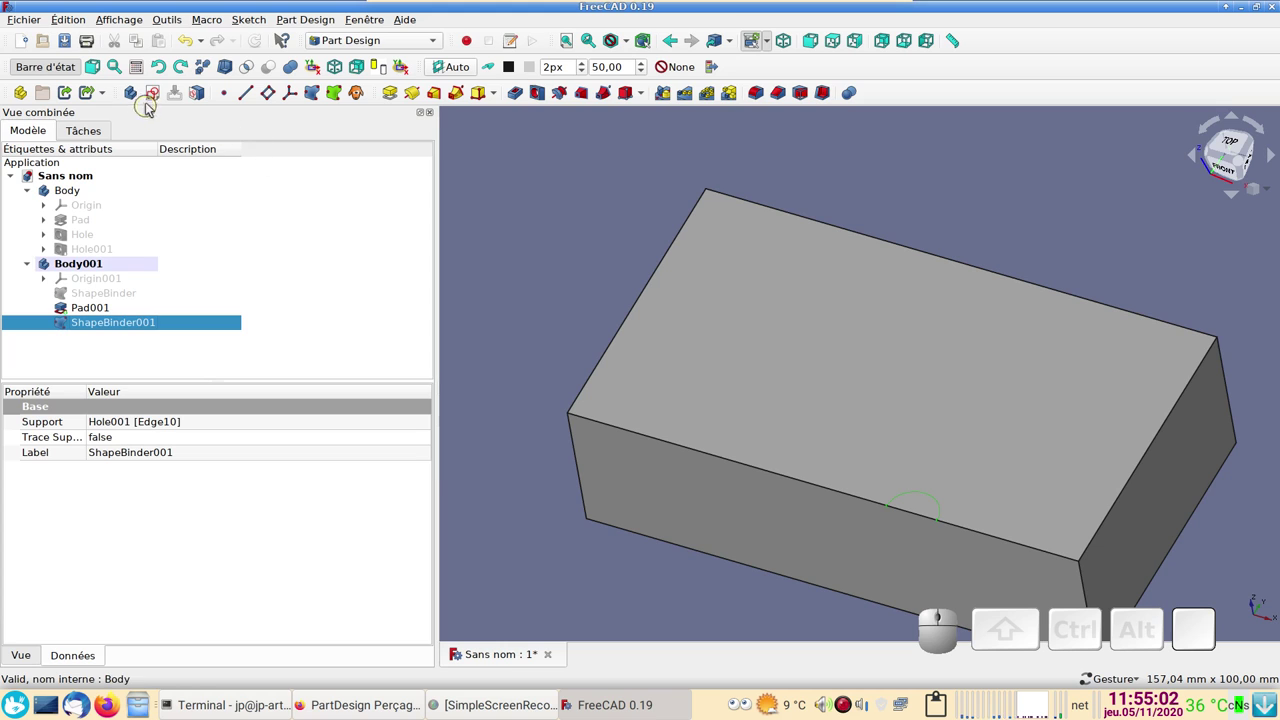
click(156, 94)
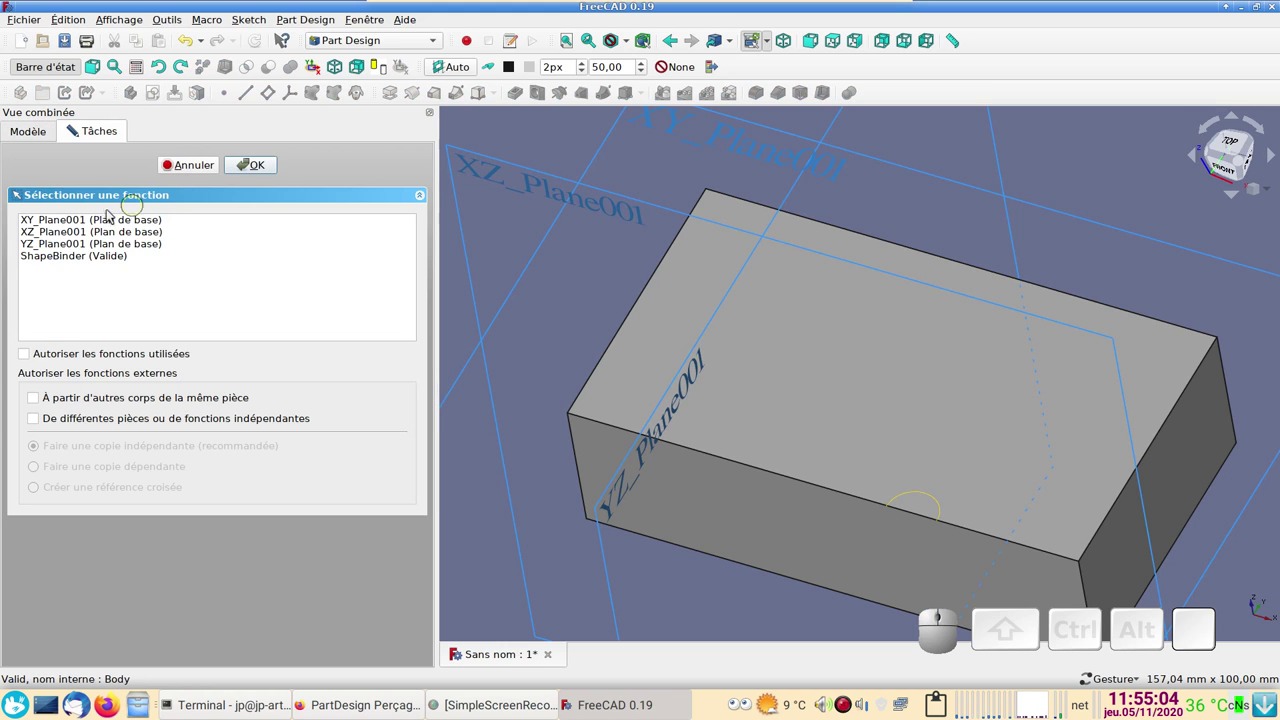
click(58, 261)
click(263, 164)
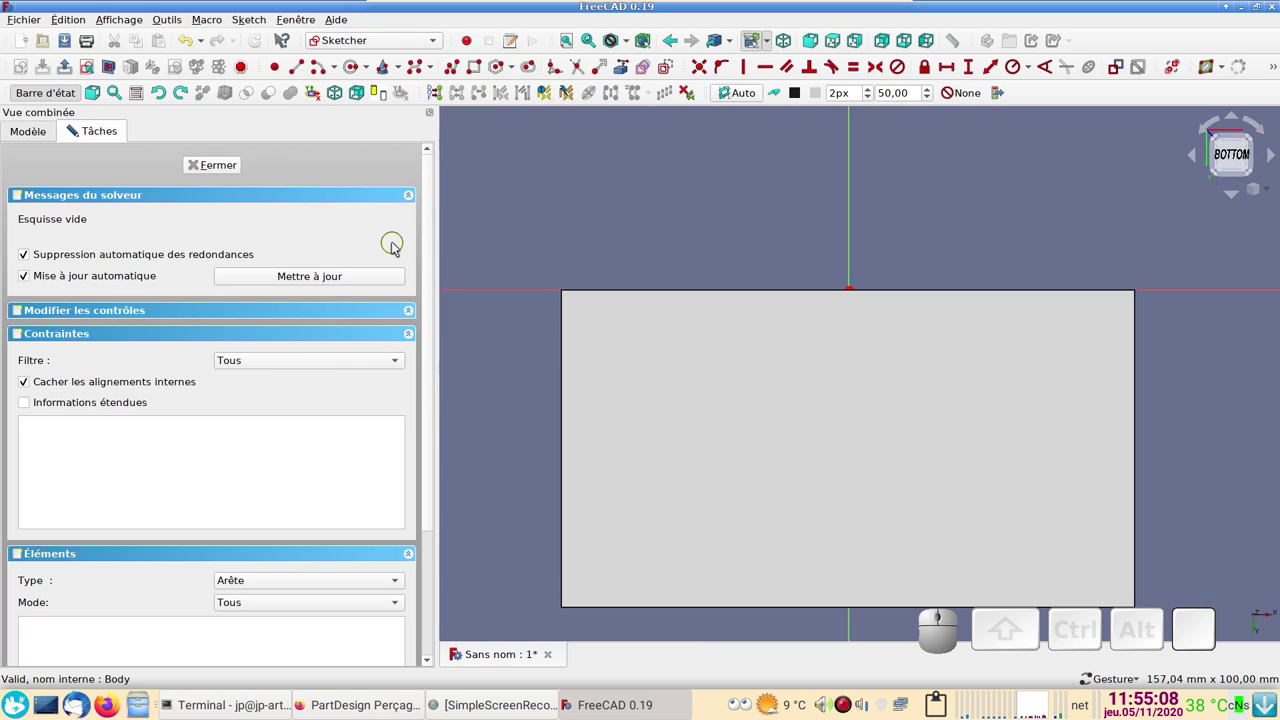
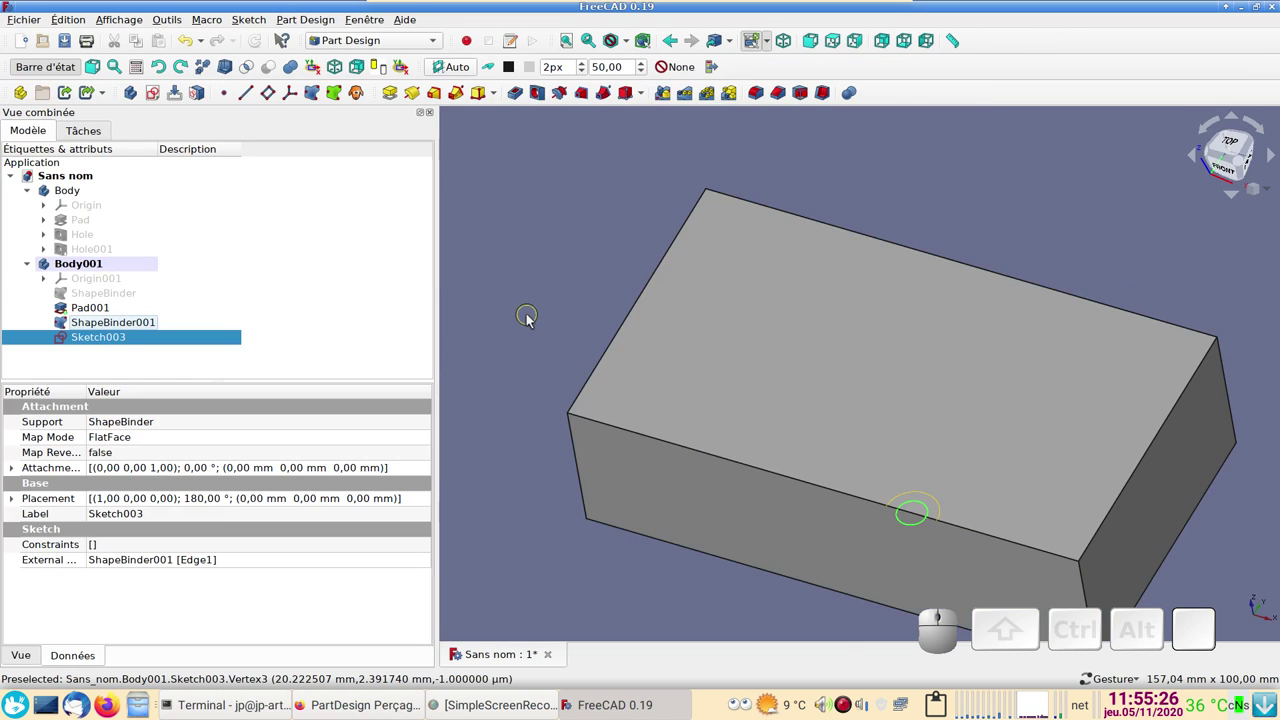
right_click(702, 482)
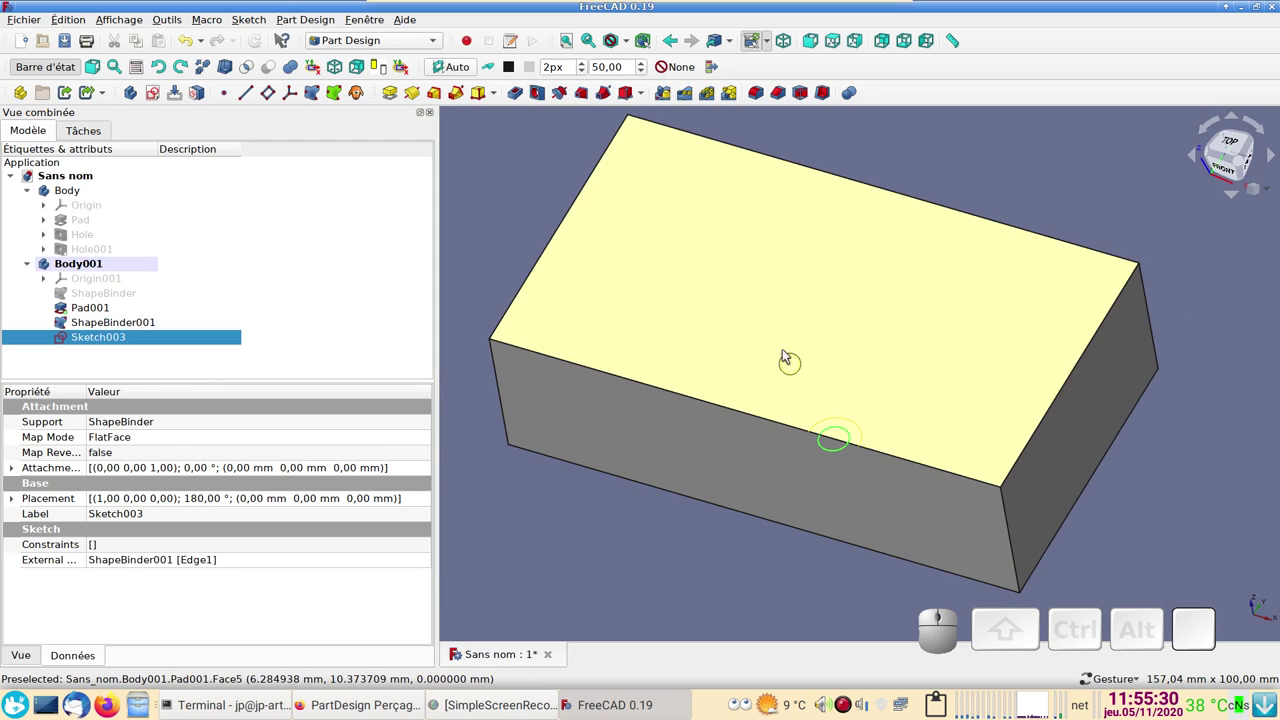
middle_click(502, 230)
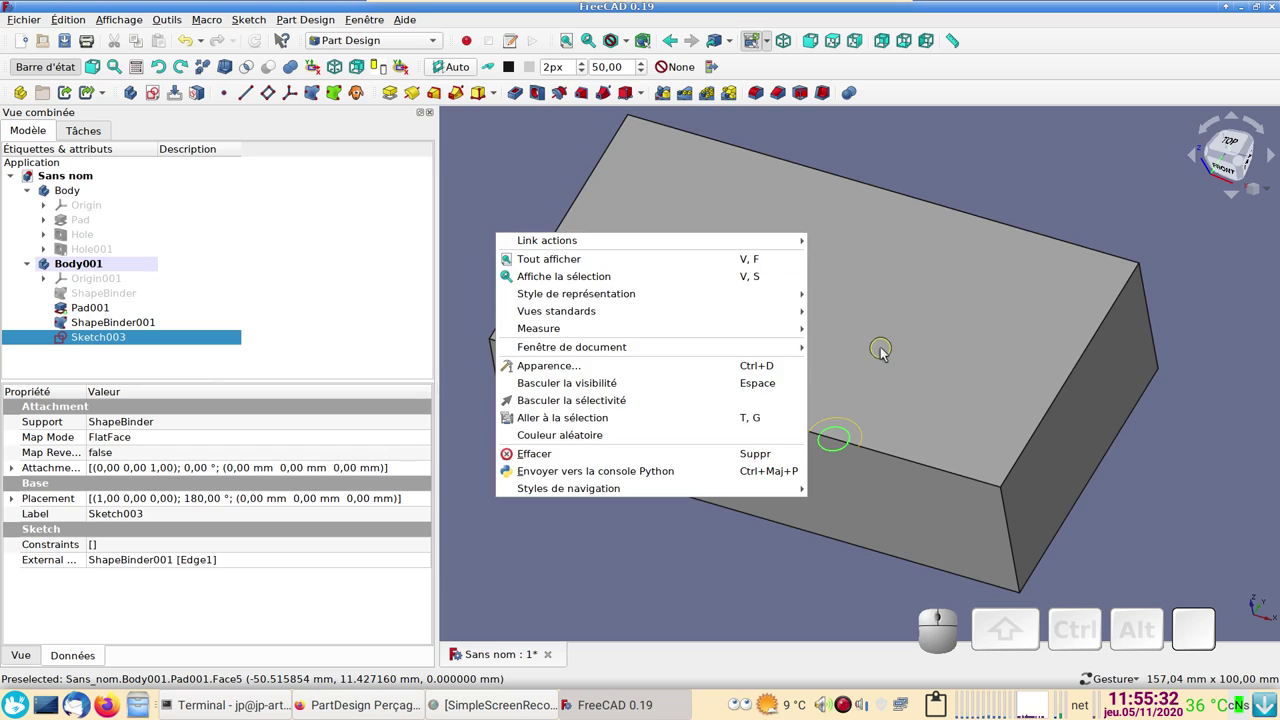
- Map Sketch003 onto Pad001's top face (Face5) and select it for the next feature
click(888, 354)
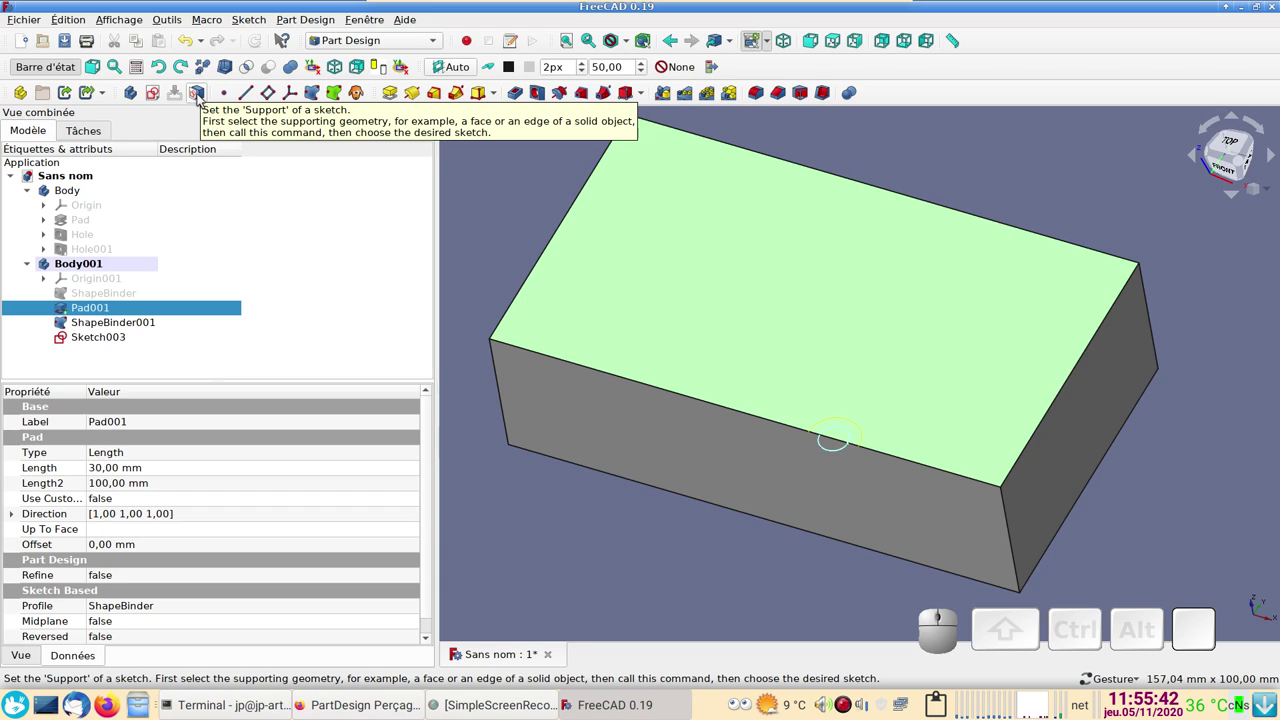
click(204, 93)
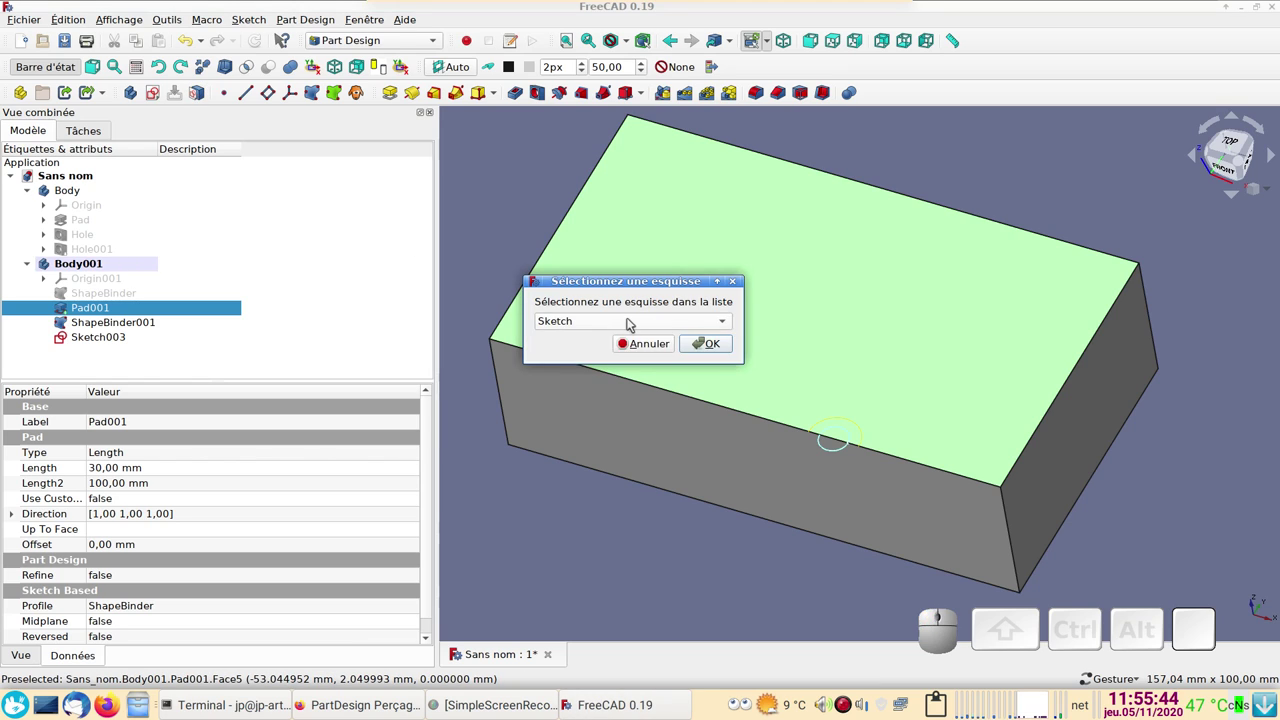
click(638, 319)
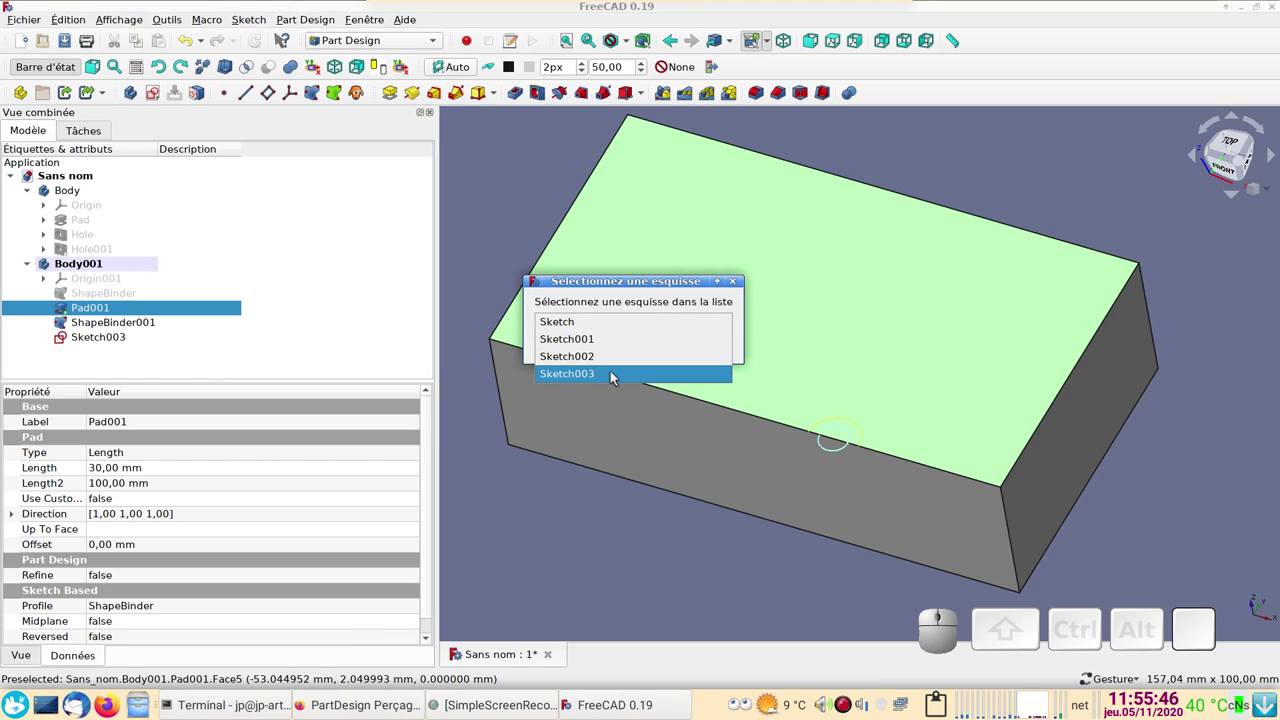
click(617, 370)
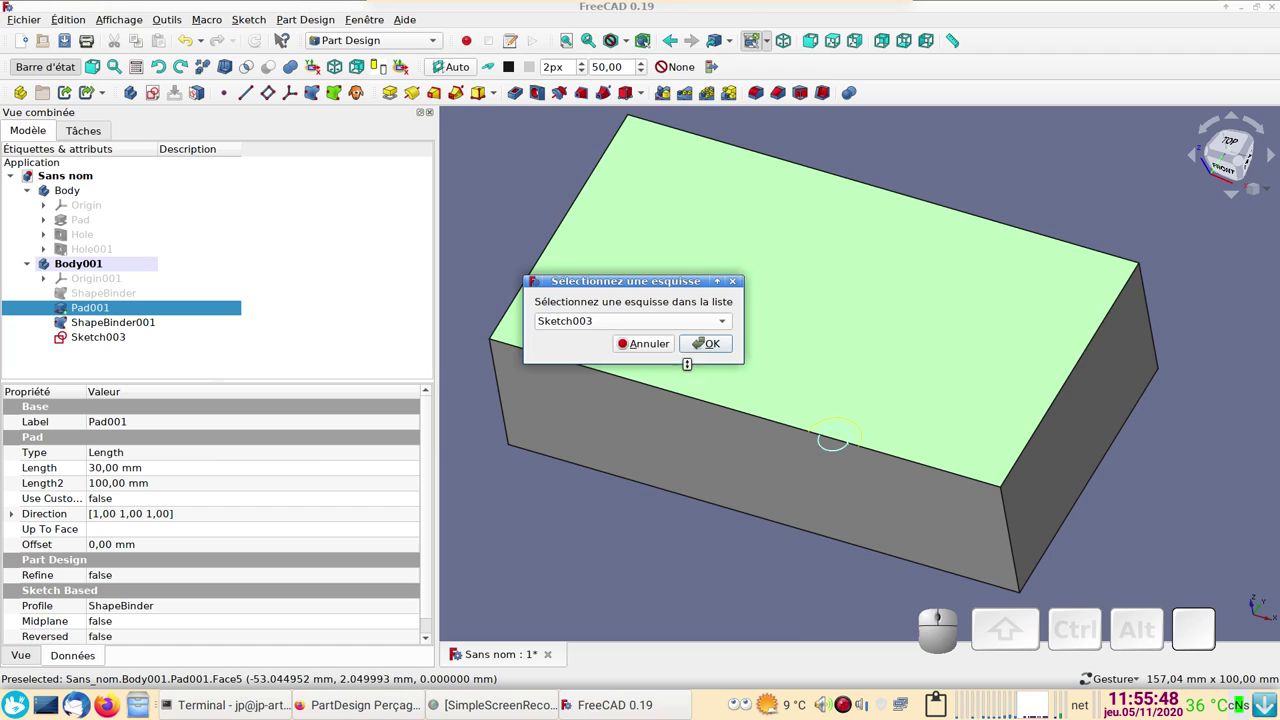
click(713, 338)
click(804, 343)
click(135, 337)
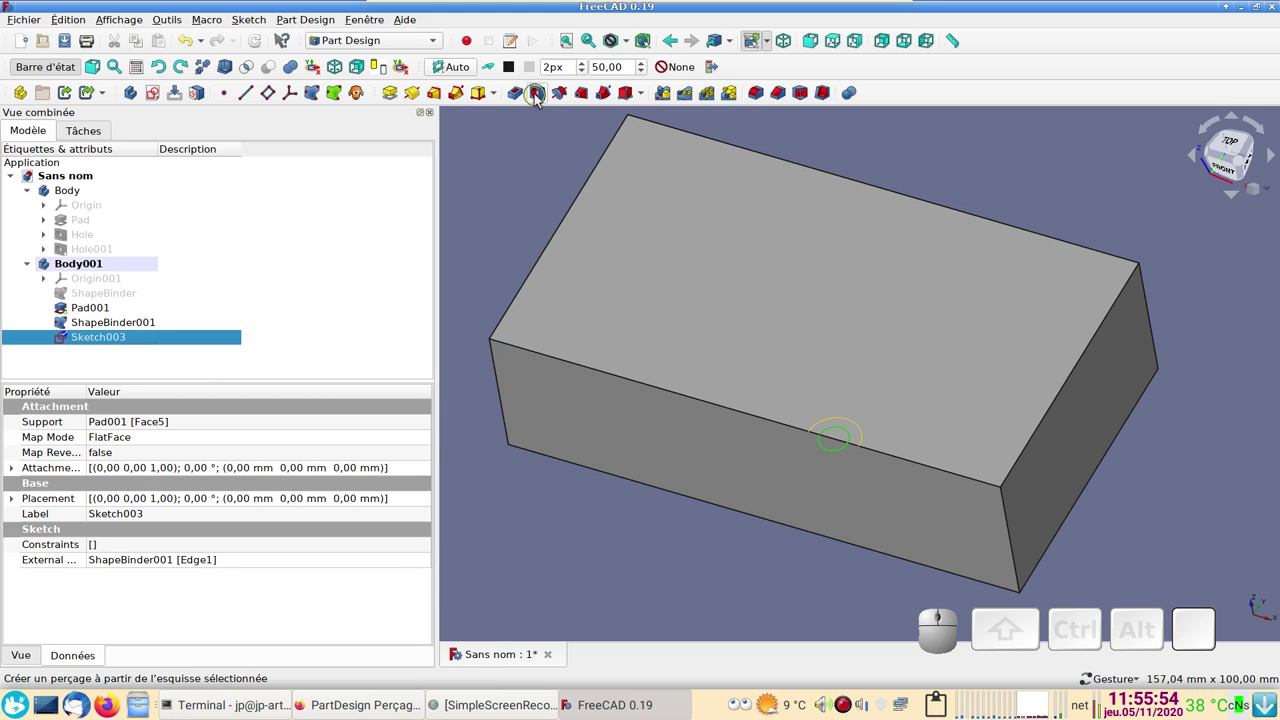
- Start a Hole on Sketch003 with ISO metric standard profile, size M10, close fit, depth Through all
click(541, 93)
click(772, 478)
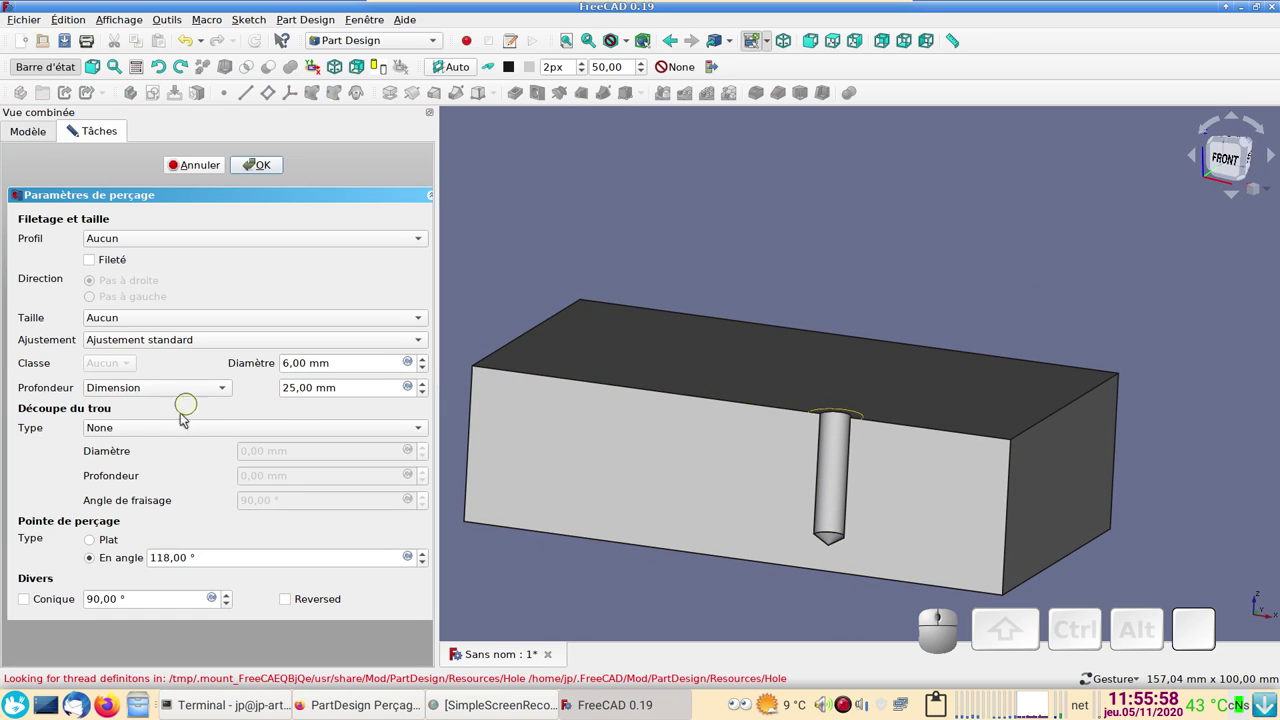
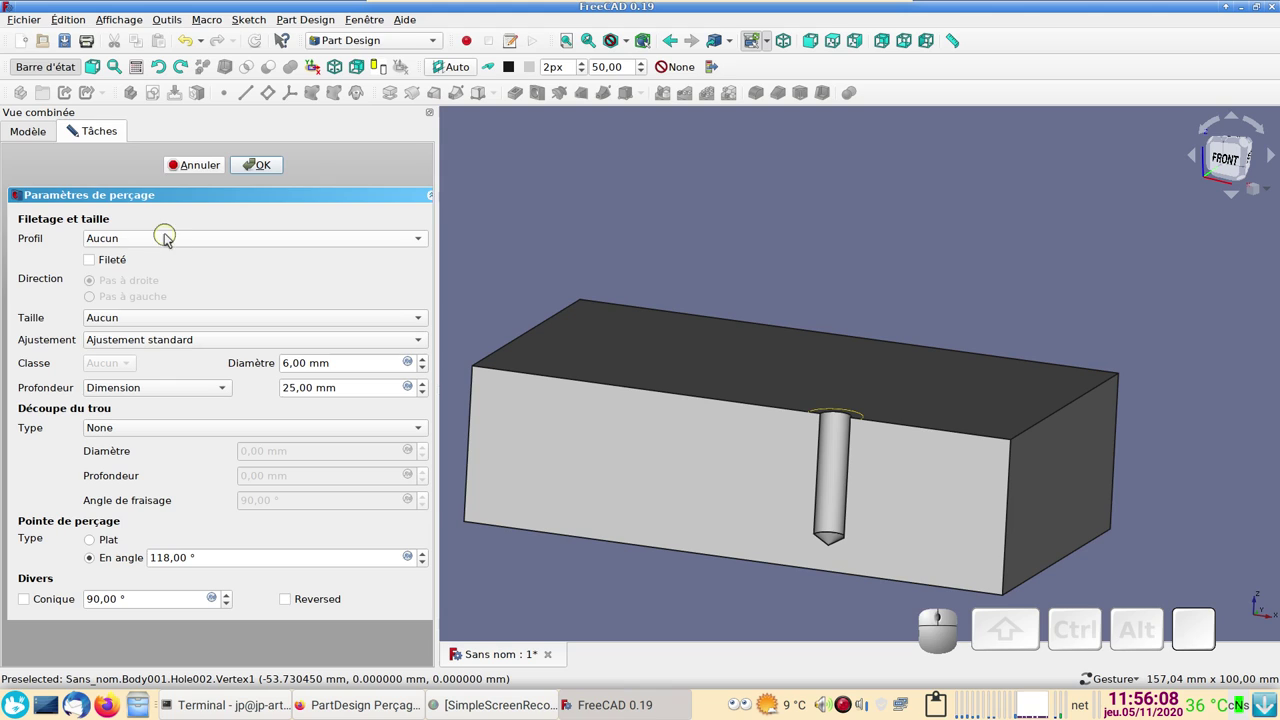
click(173, 234)
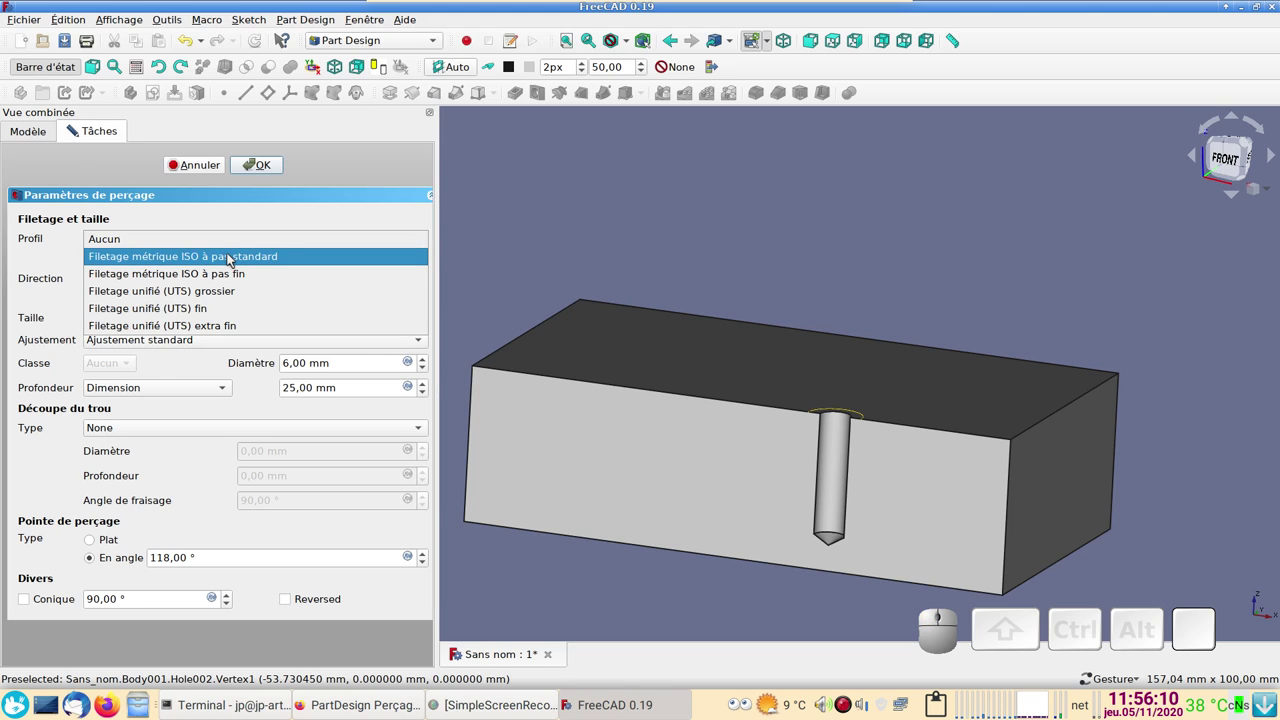
click(234, 252)
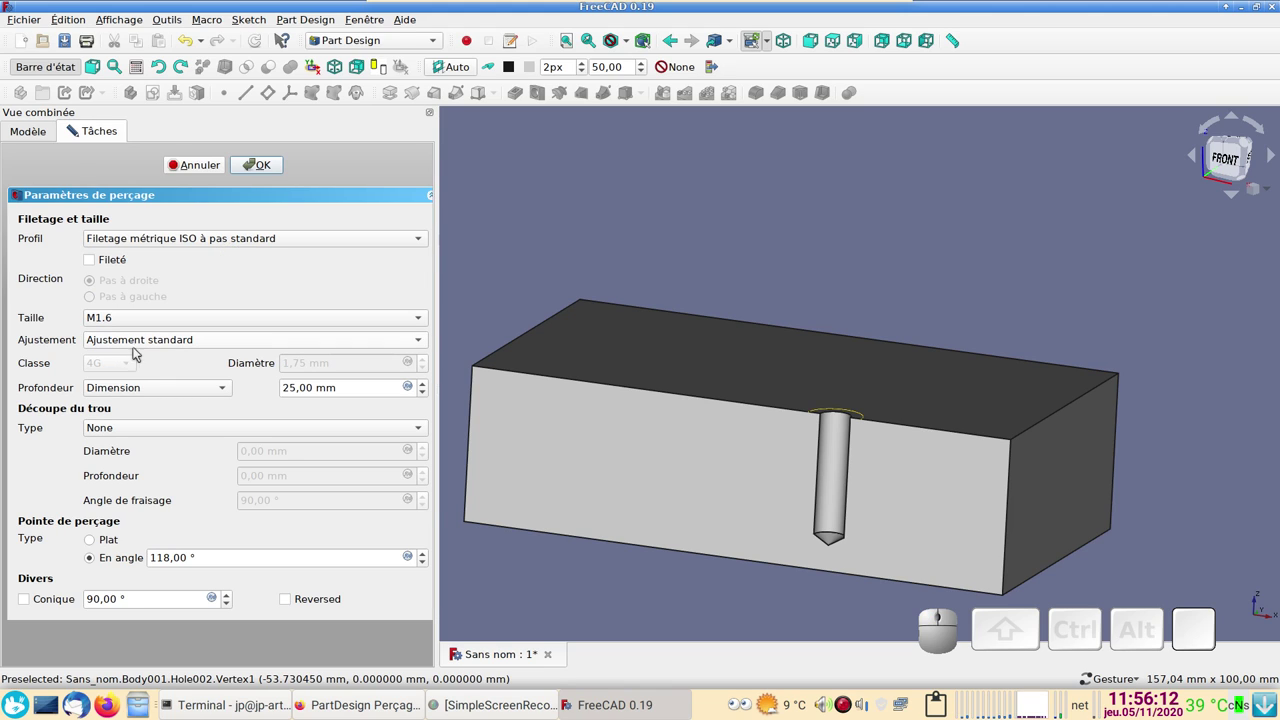
click(162, 316)
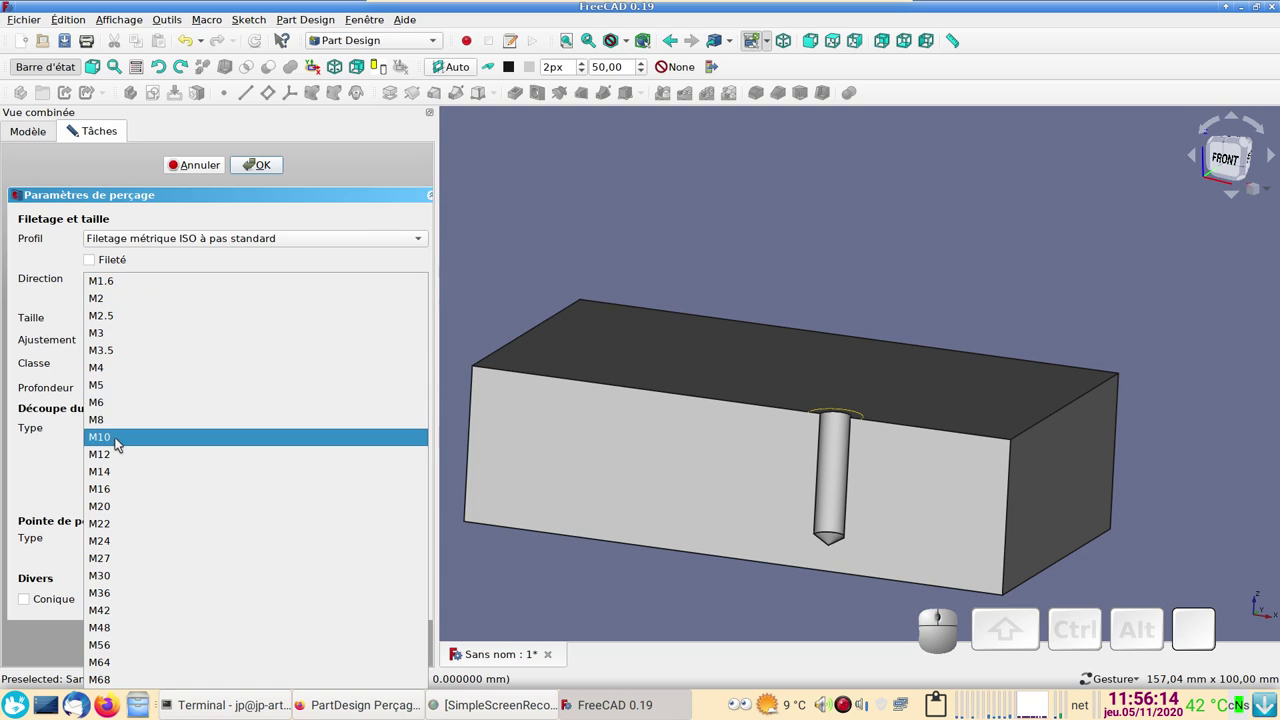
click(122, 431)
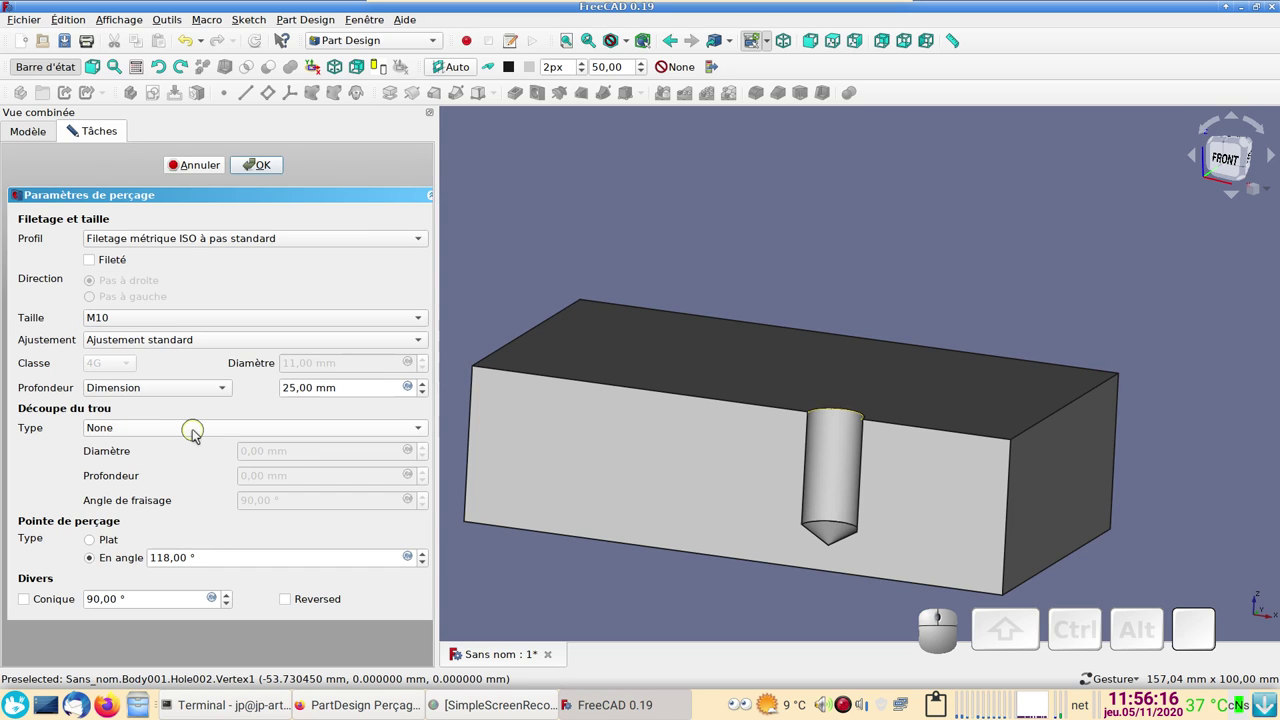
click(148, 390)
click(154, 397)
click(182, 337)
click(189, 360)
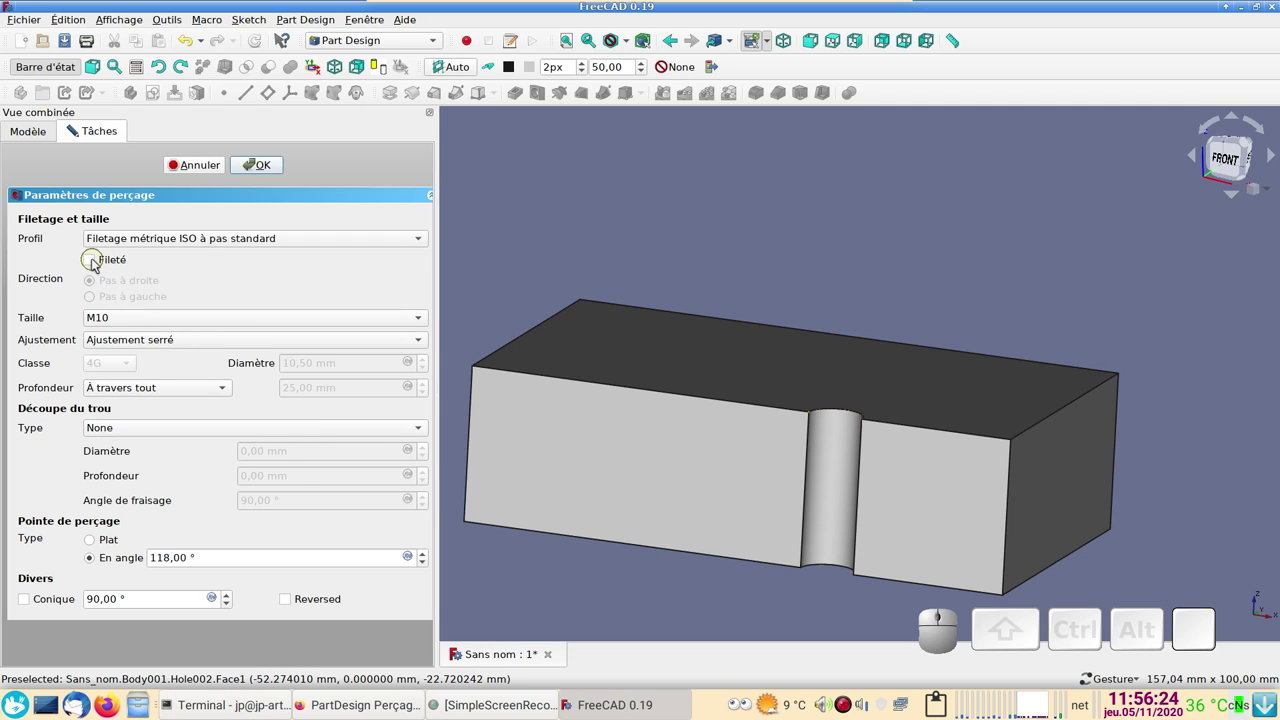
- Make the hole threaded with tolerance class 6G and confirm it as Hole002
click(97, 260)
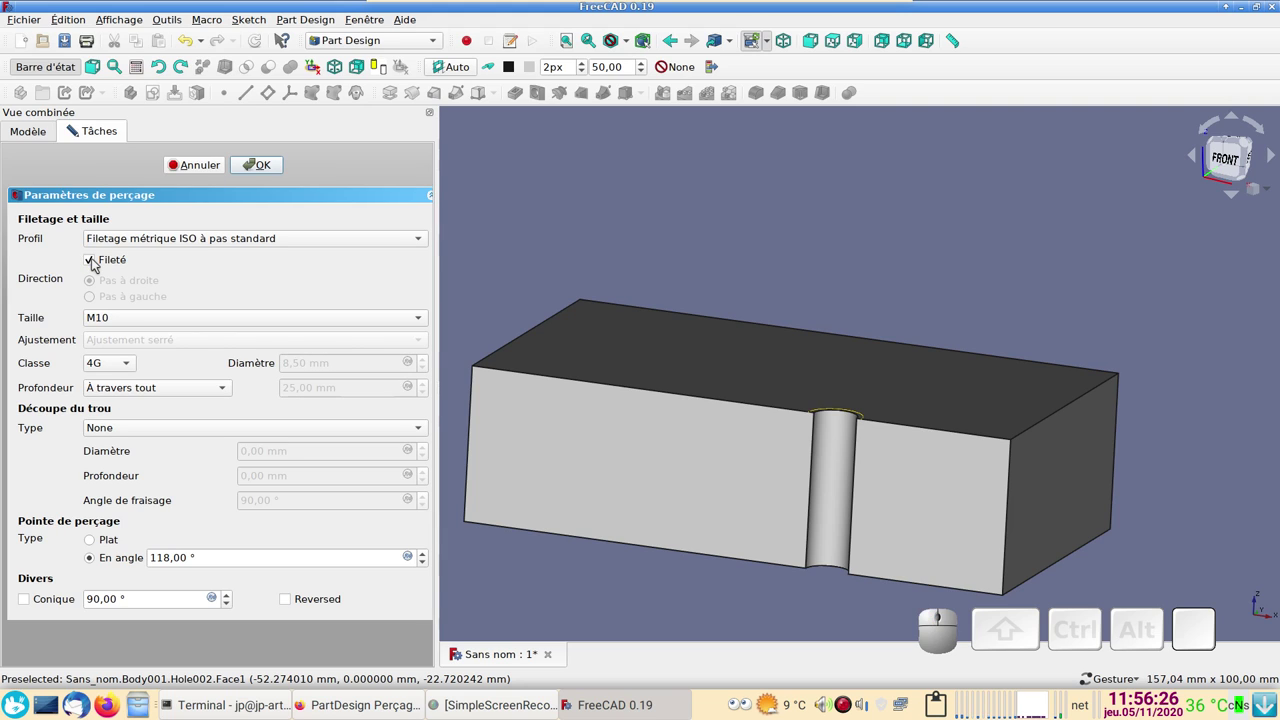
click(97, 260)
click(97, 260)
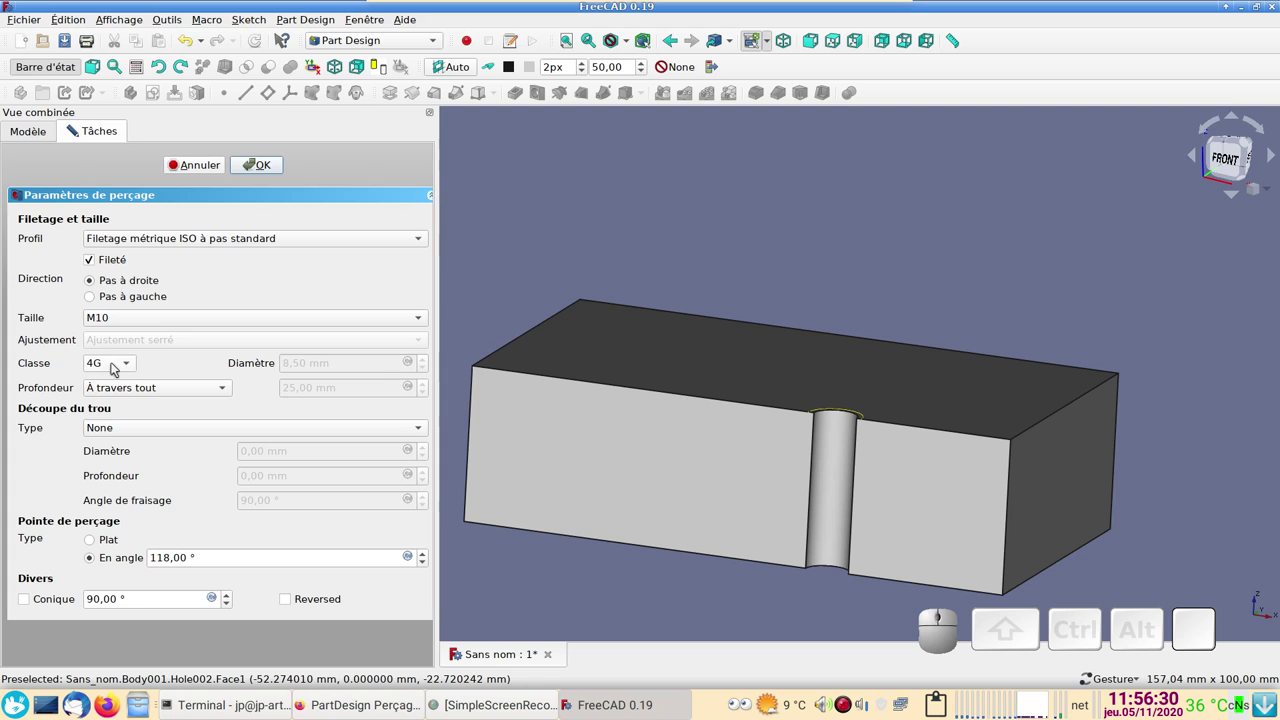
click(110, 362)
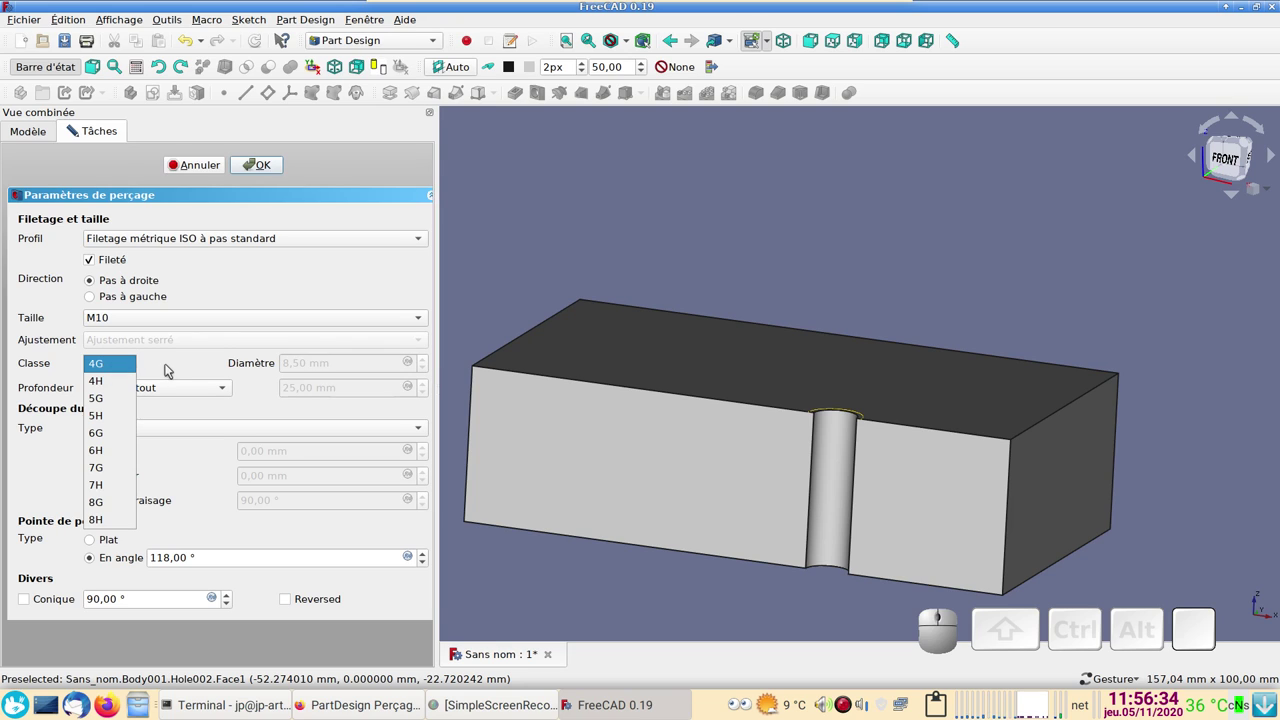
click(168, 366)
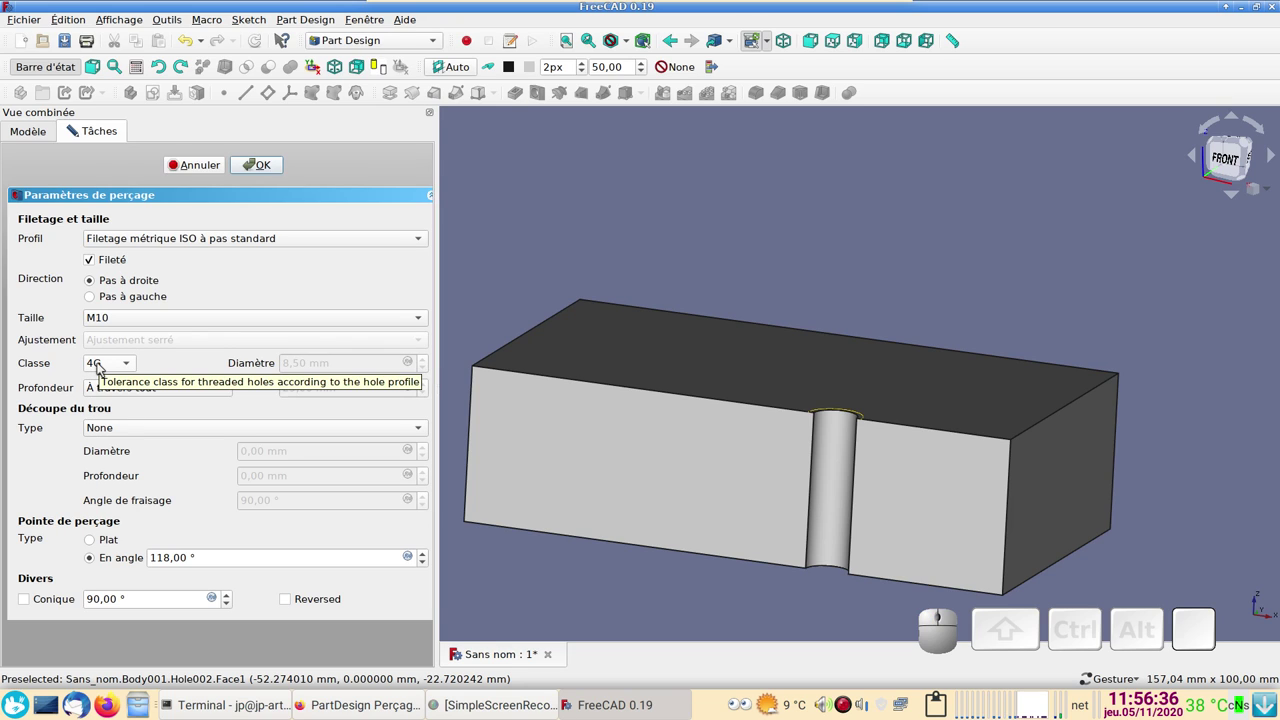
click(100, 365)
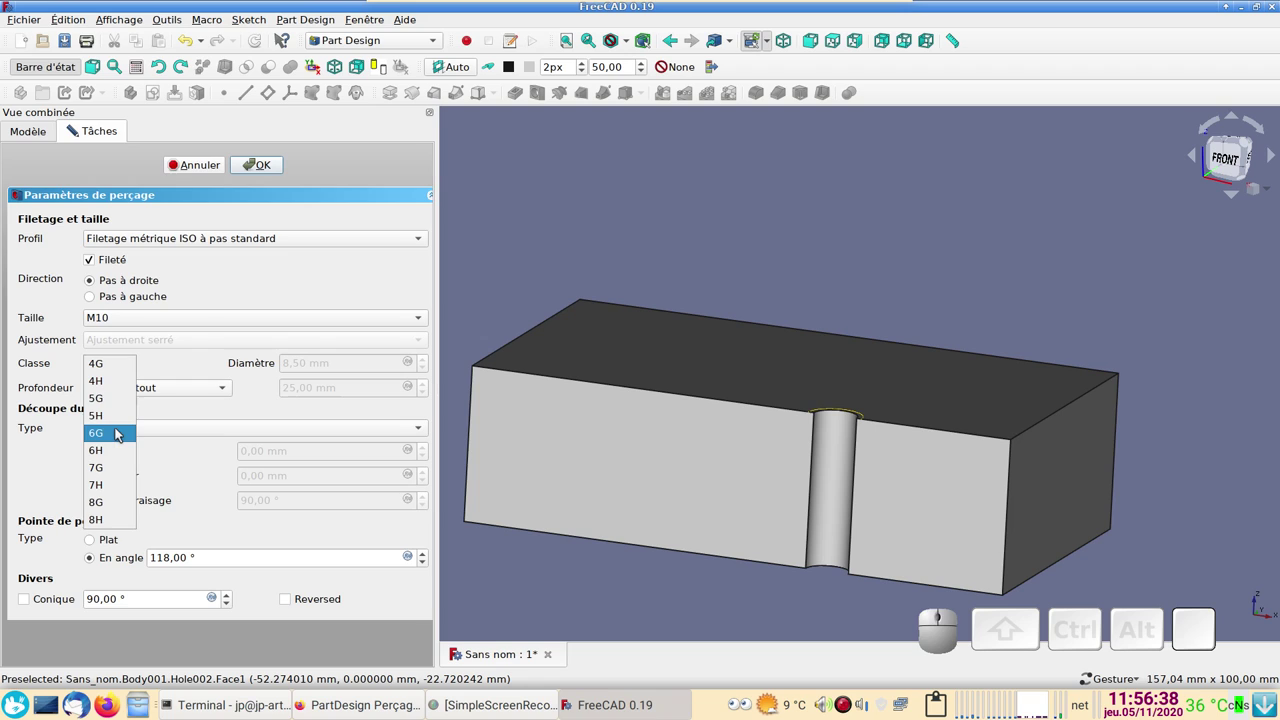
click(122, 427)
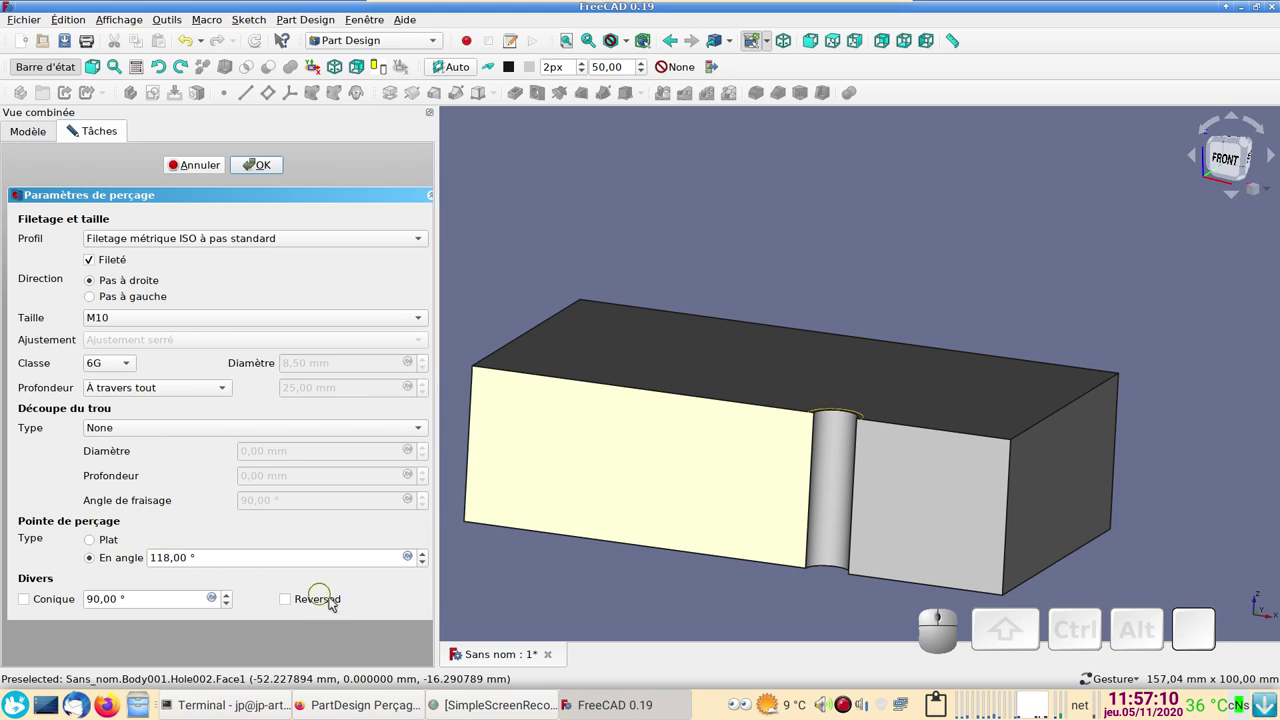
click(265, 160)
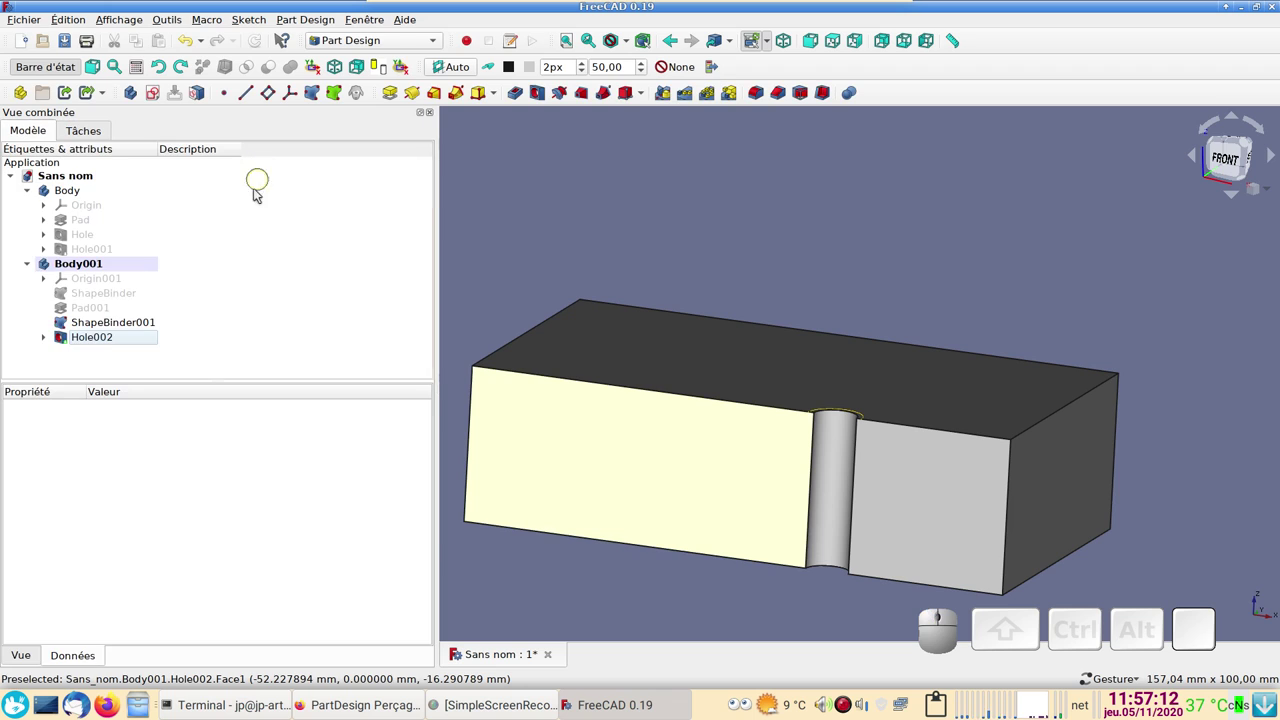
- Review Hole002's properties in the property panel
click(101, 339)
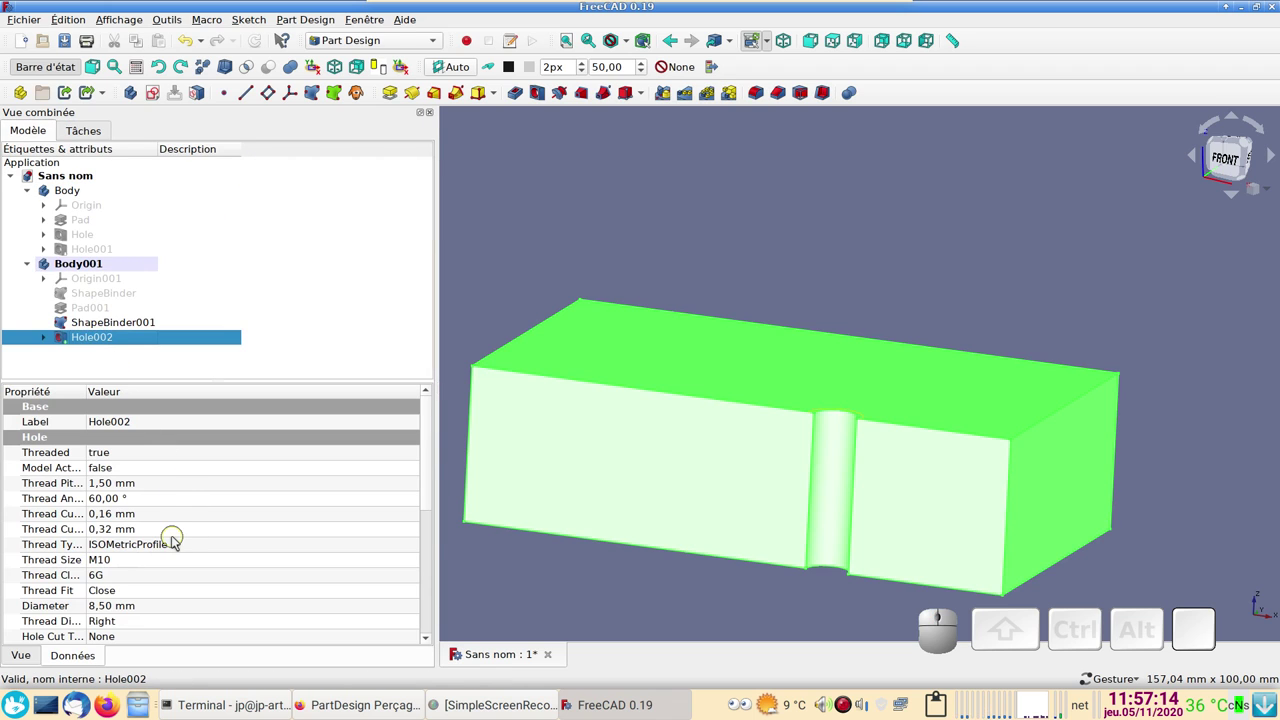
scroll(down, 3)
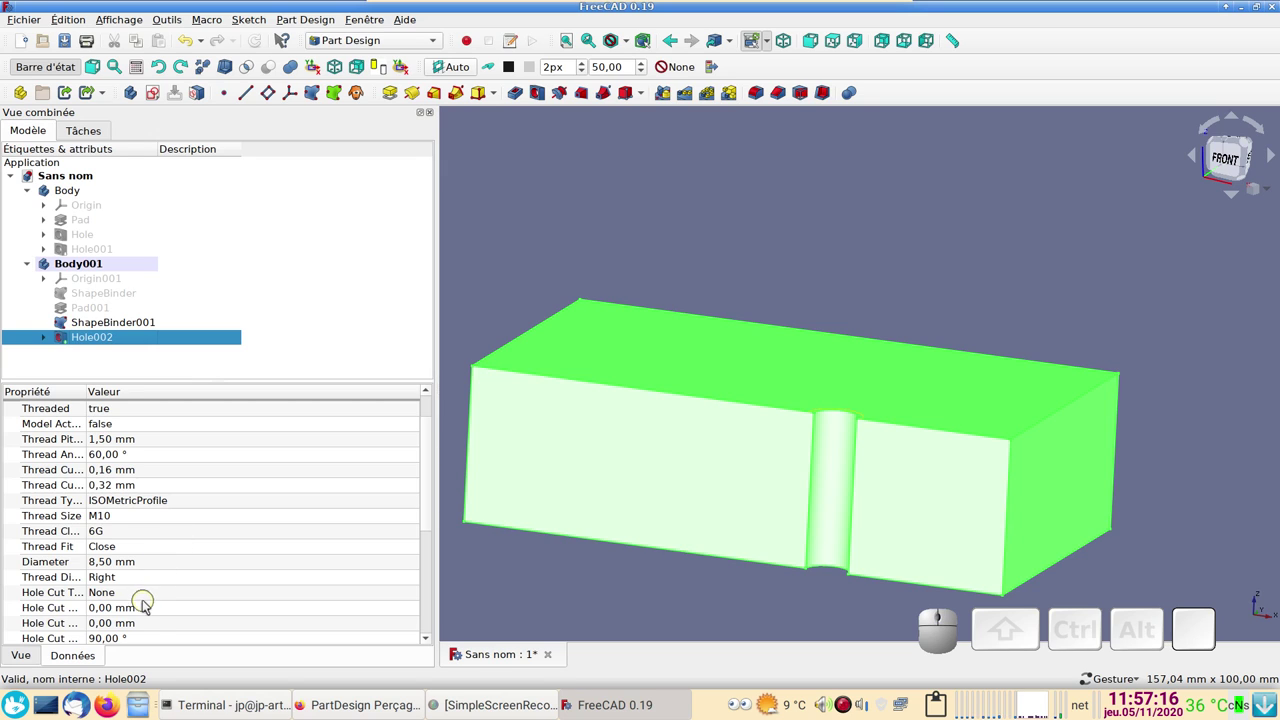
scroll(down, 3)
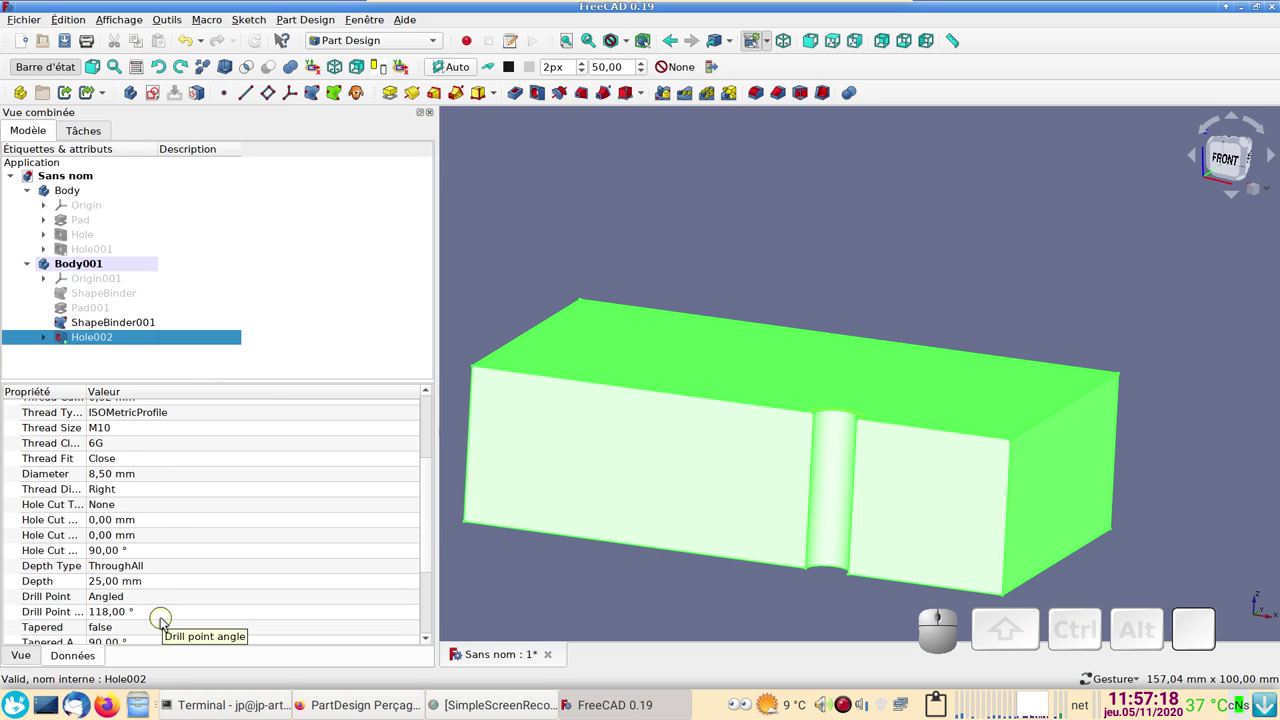
scroll(down, 3)
scroll(down, 3)
scroll(down, 3)
scroll(down, 3)
scroll(up, 3)
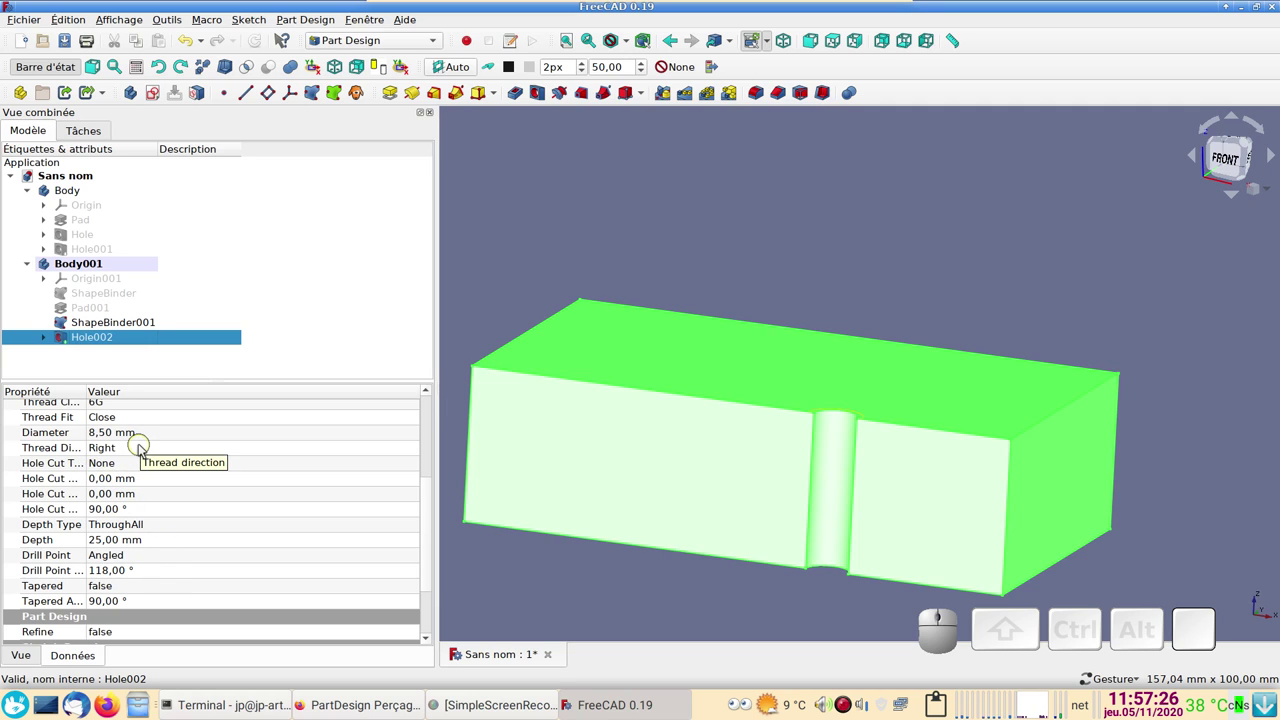
scroll(up, 3)
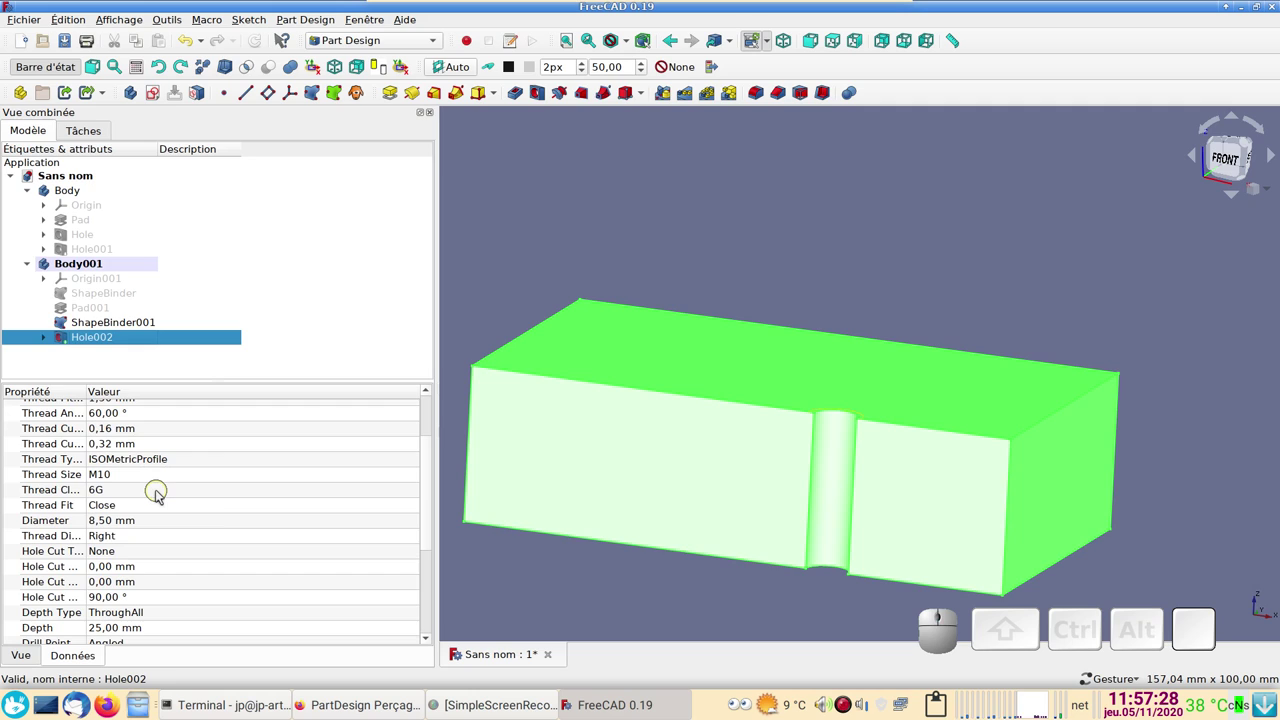
scroll(up, 3)
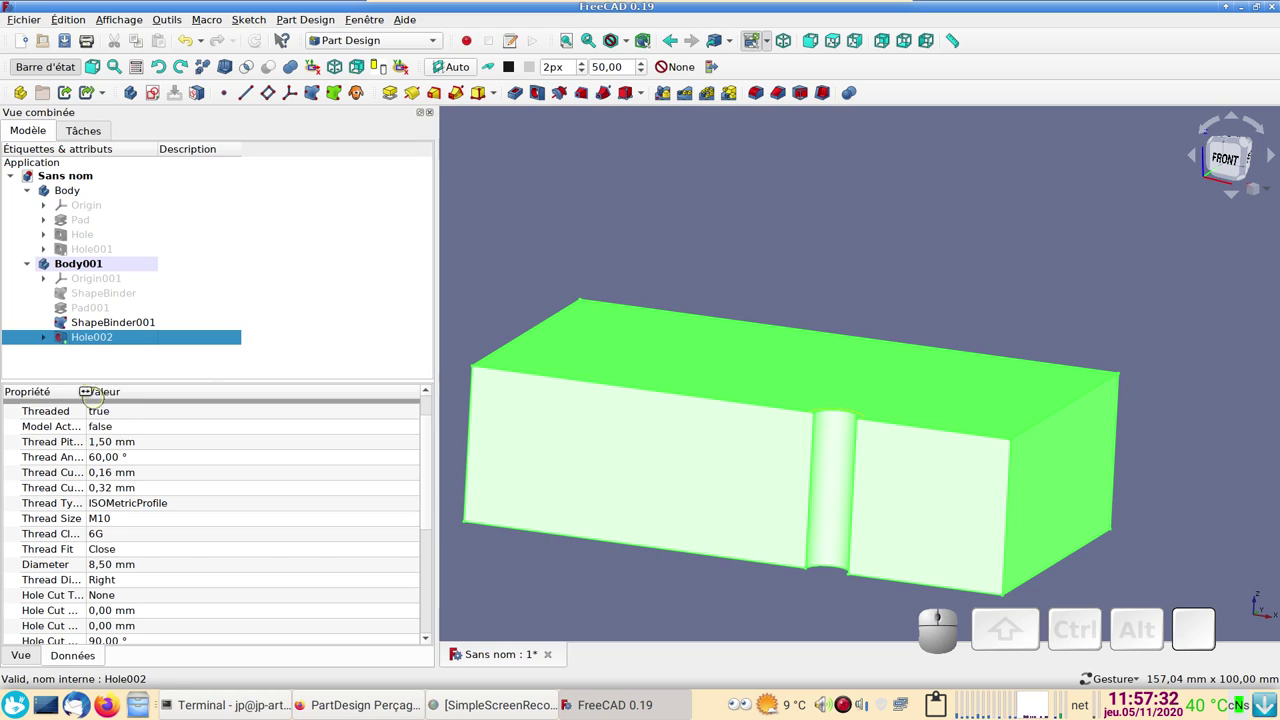
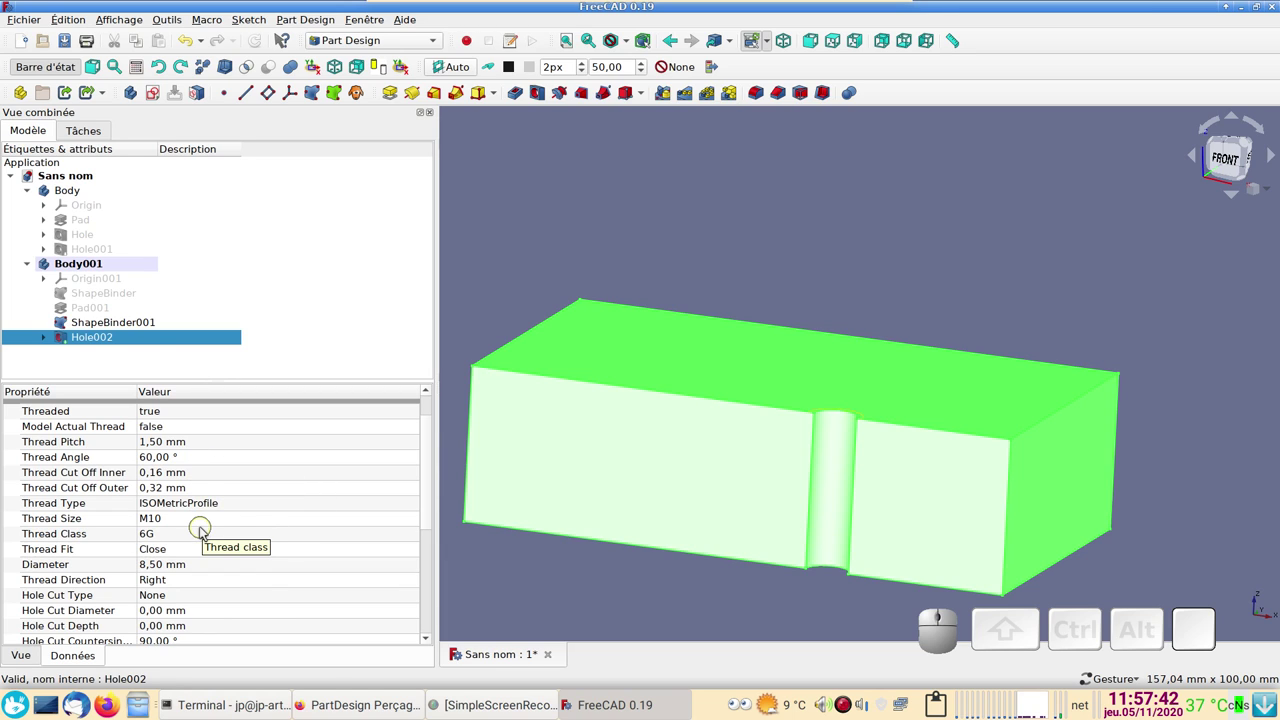
- Make the first body with its countersunk and counterbored holes visible again via Hole001
click(161, 358)
click(114, 253)
key(space)
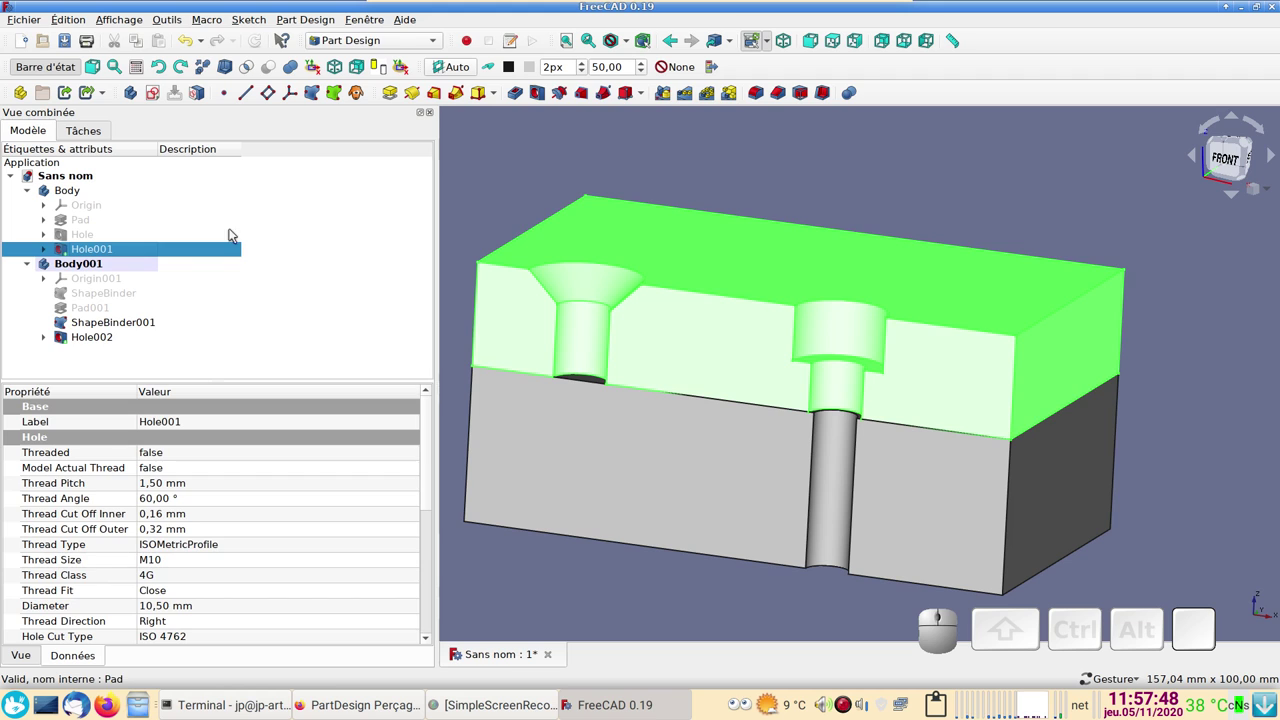
- Pick the counterbore's circular bottom edge and switch to the Fasteners workbench
click(532, 199)
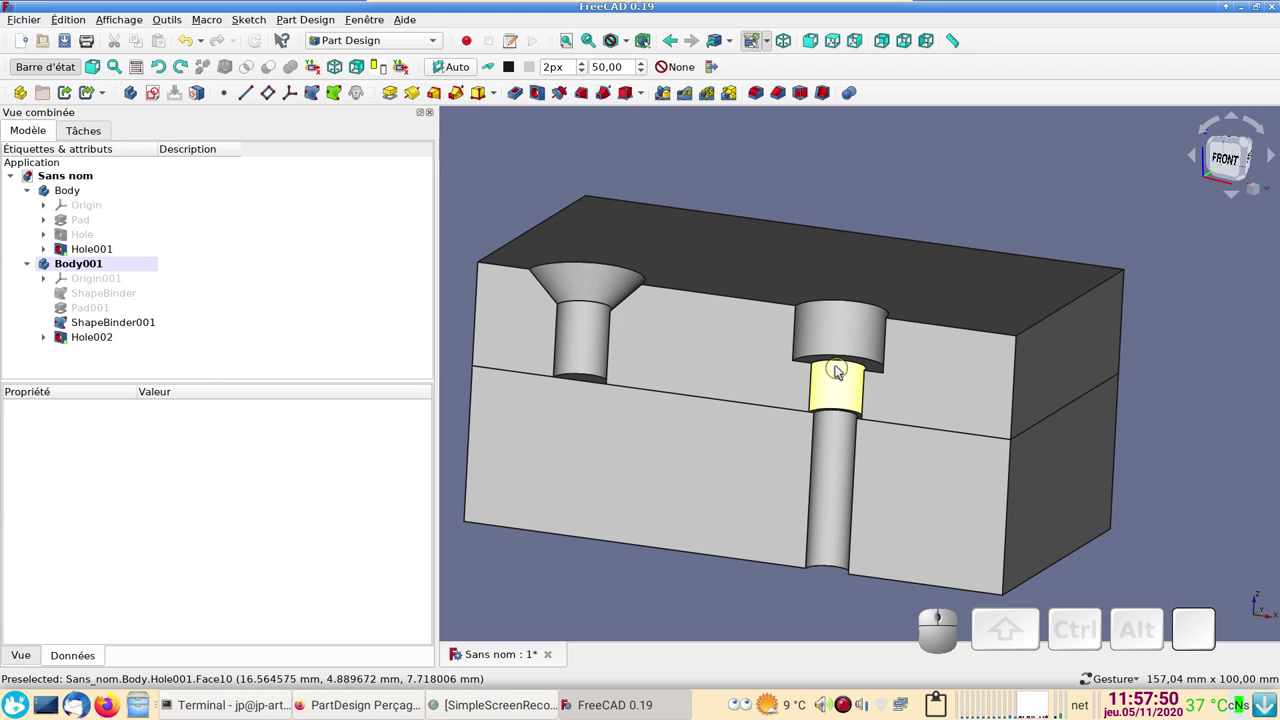
click(836, 363)
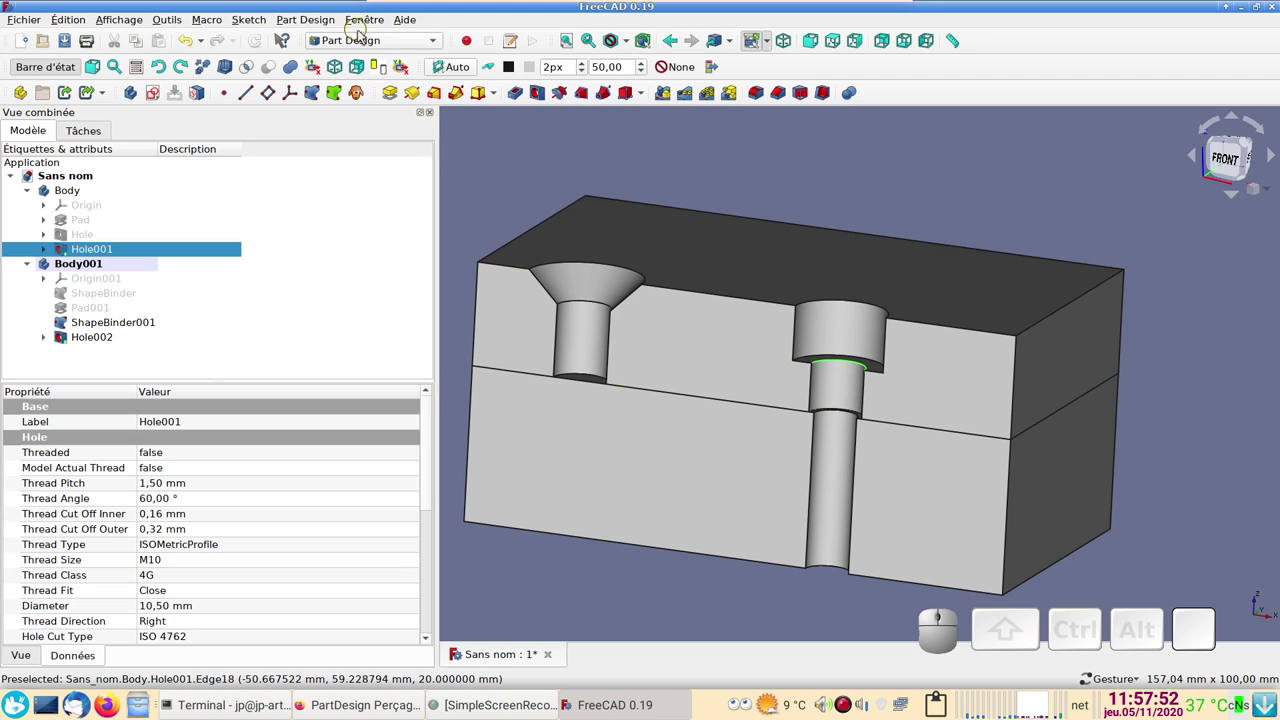
click(370, 34)
- Insert an ISO 4762 socket head cap screw on the edge and size it to M10 with length 40
click(373, 92)
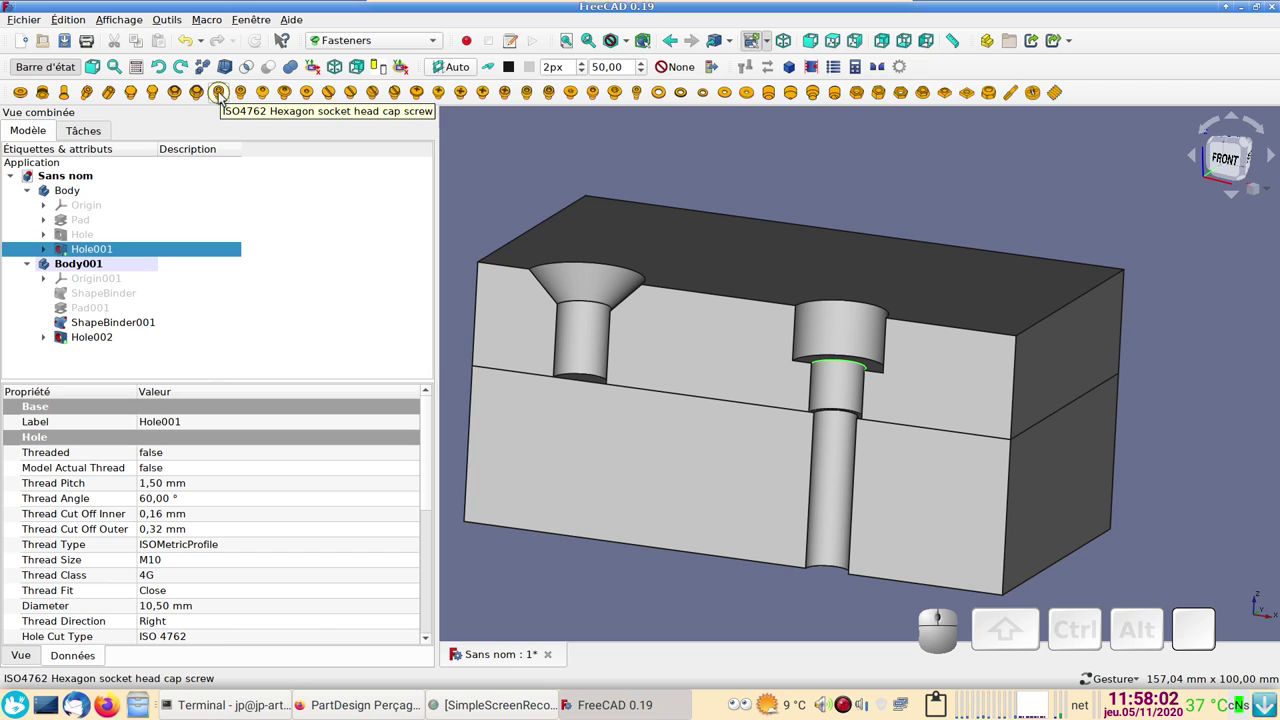
click(225, 91)
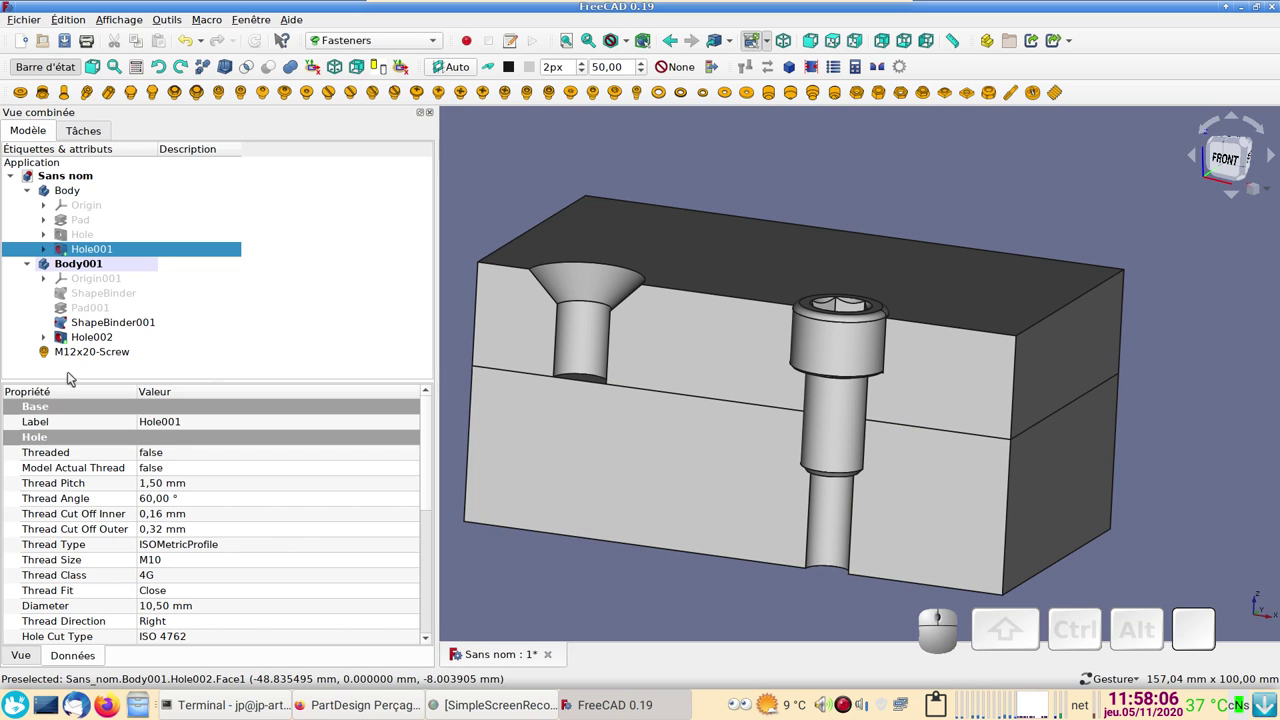
click(76, 352)
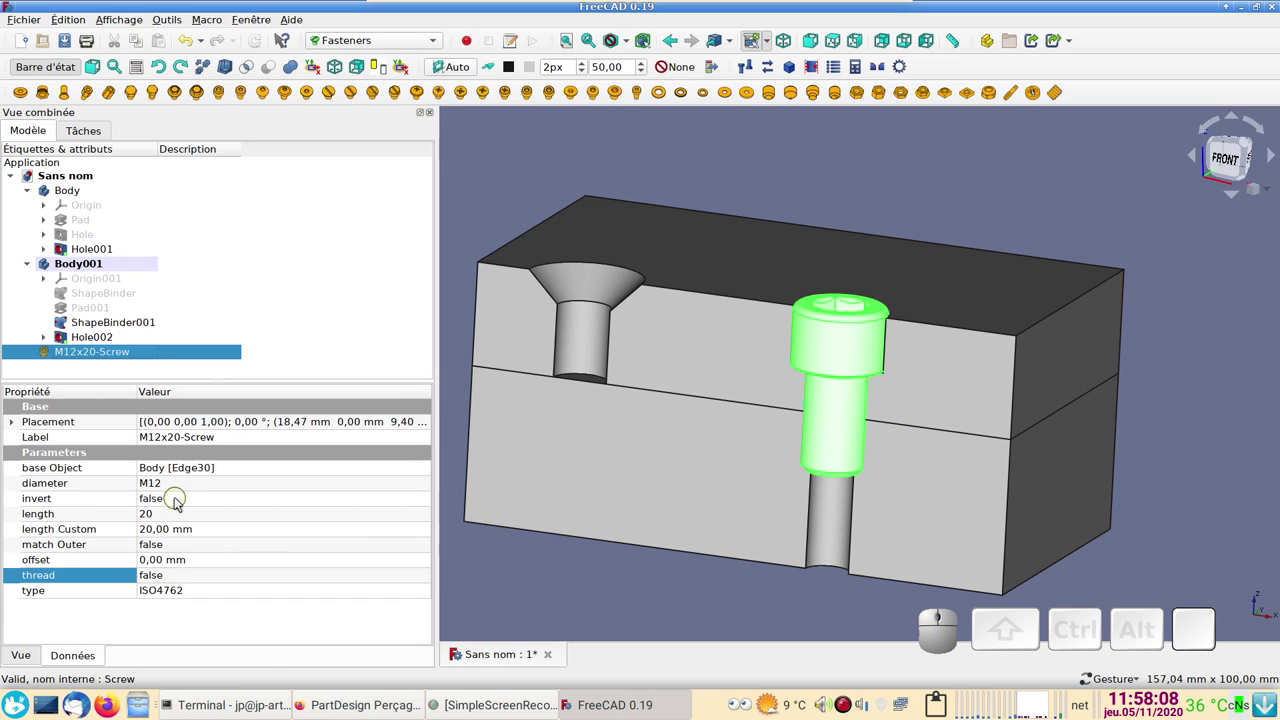
click(173, 488)
click(176, 484)
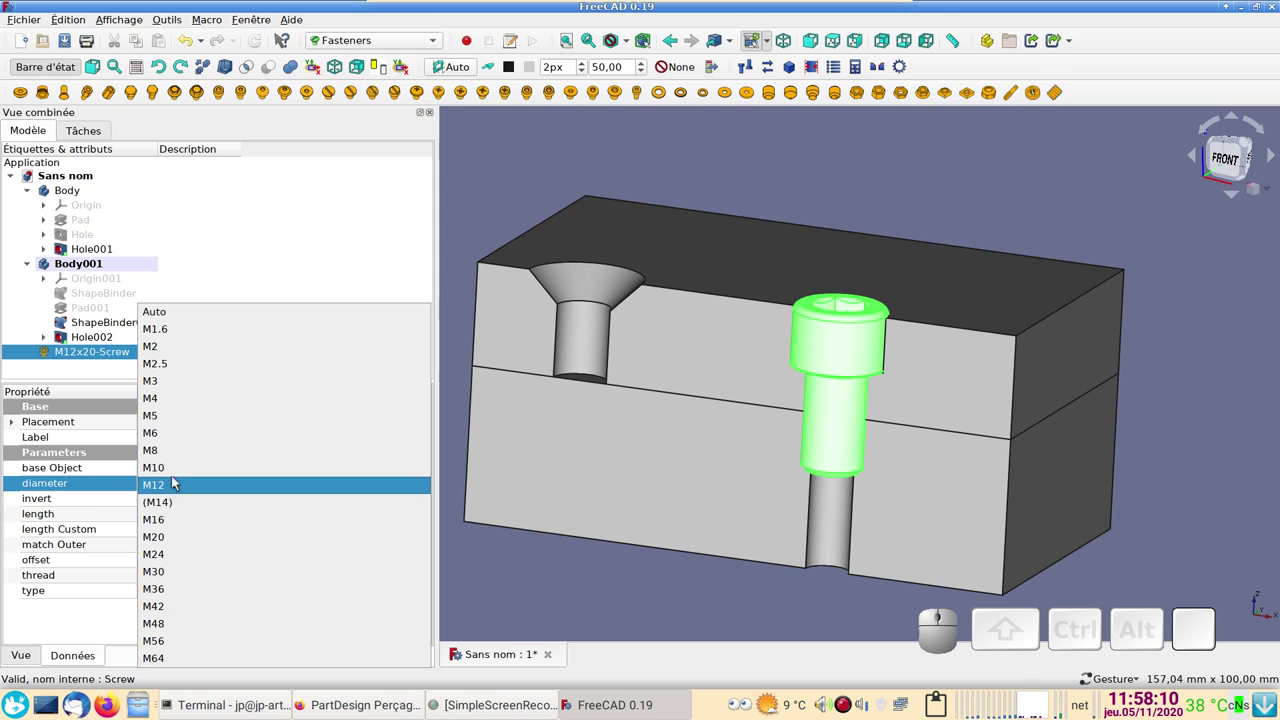
click(178, 472)
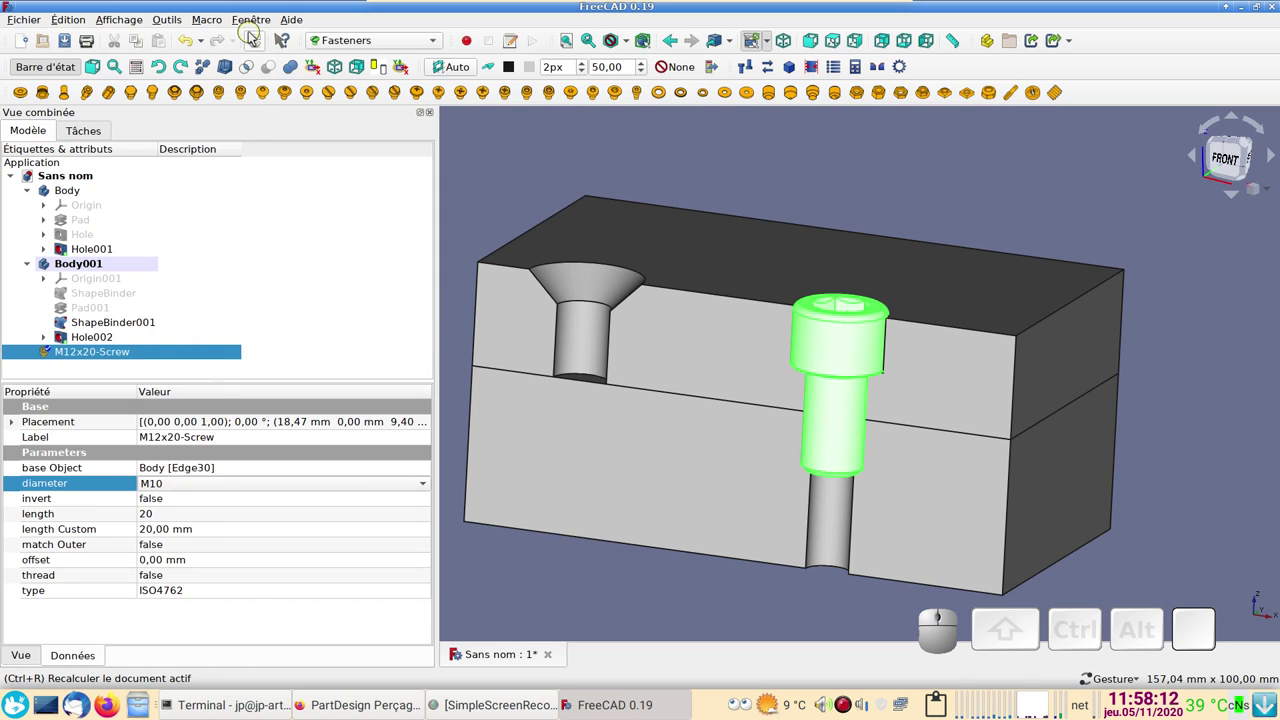
click(258, 40)
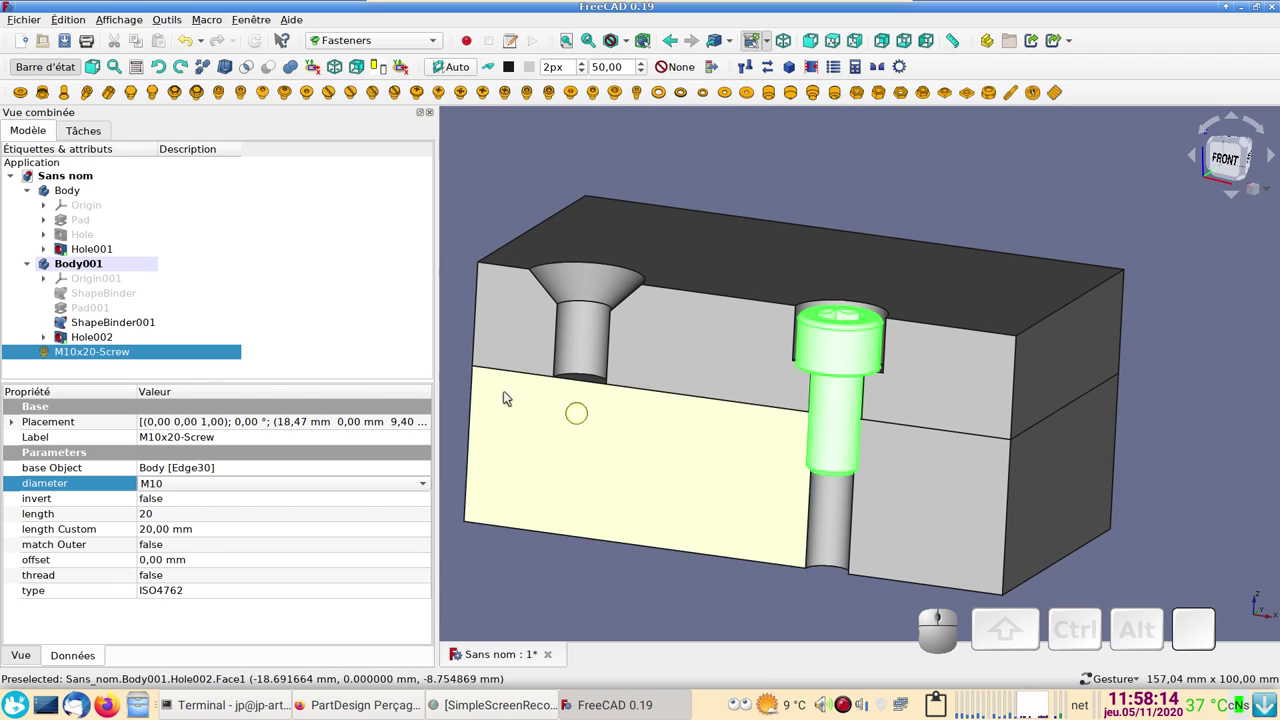
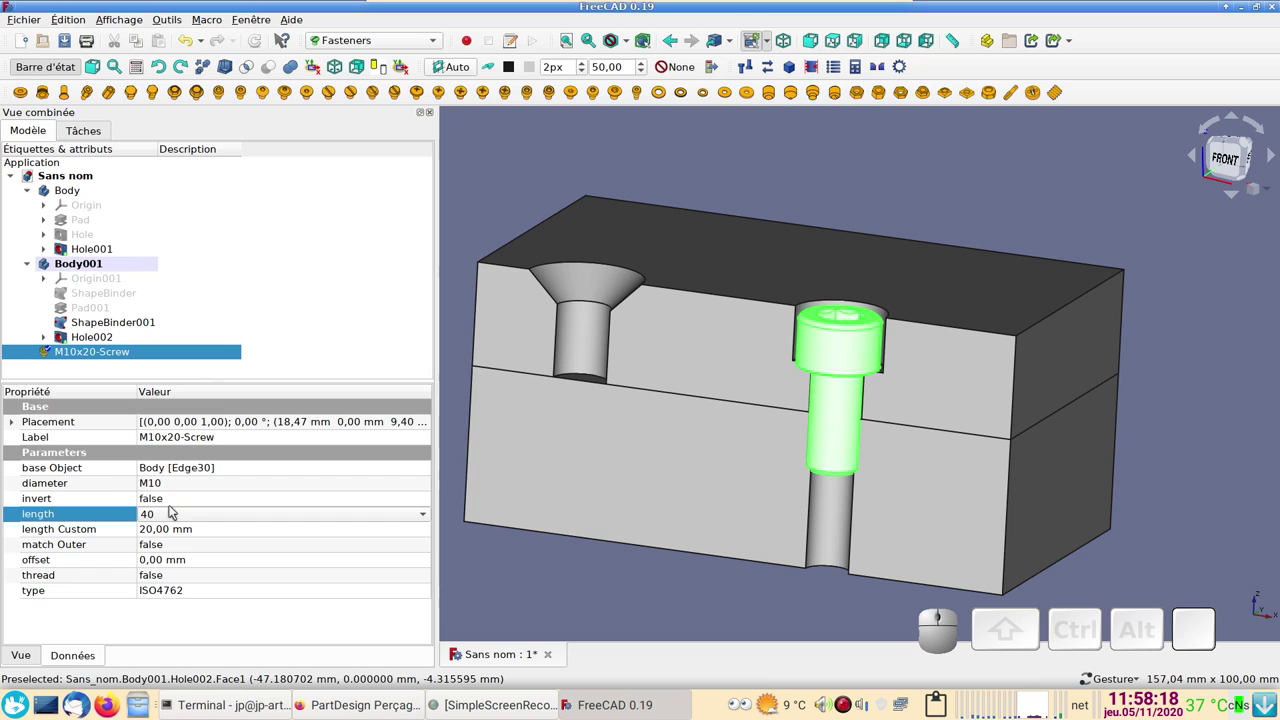
key(Return)
drag(728, 482, 722, 432)
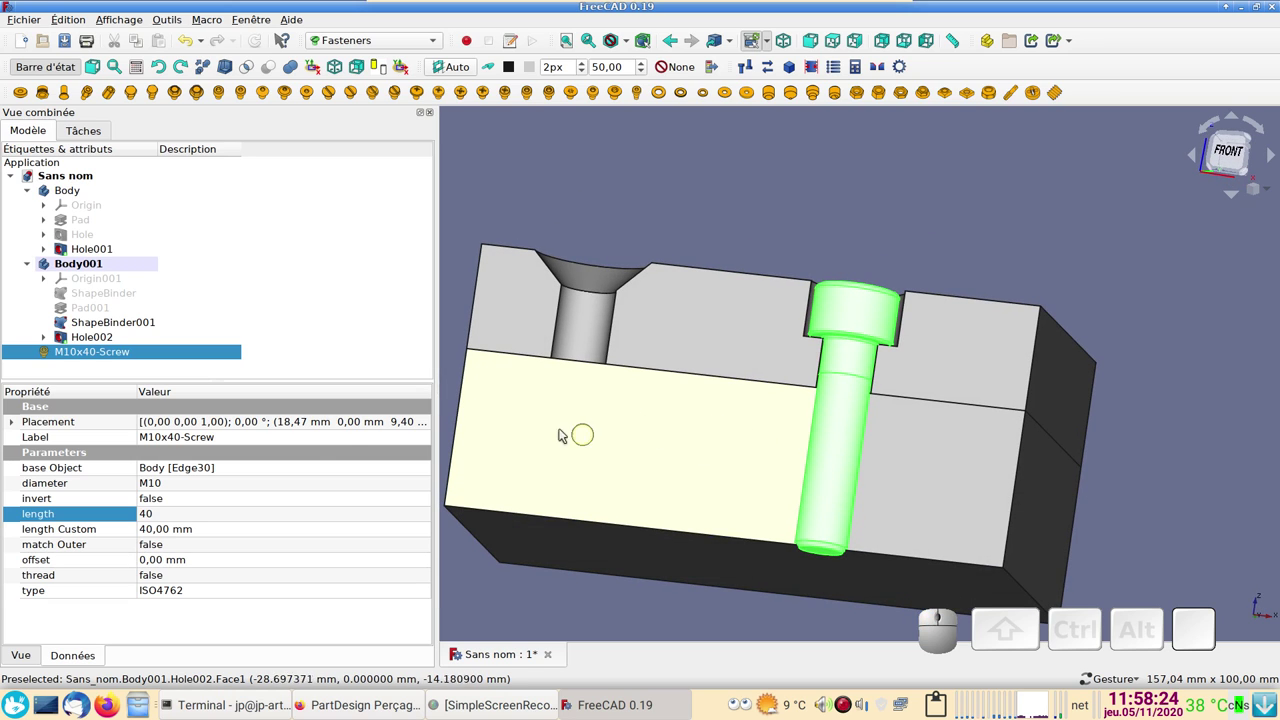
- Turn on the screw's modelled thread and recompute, then view the block from the front
click(180, 578)
click(183, 574)
click(184, 589)
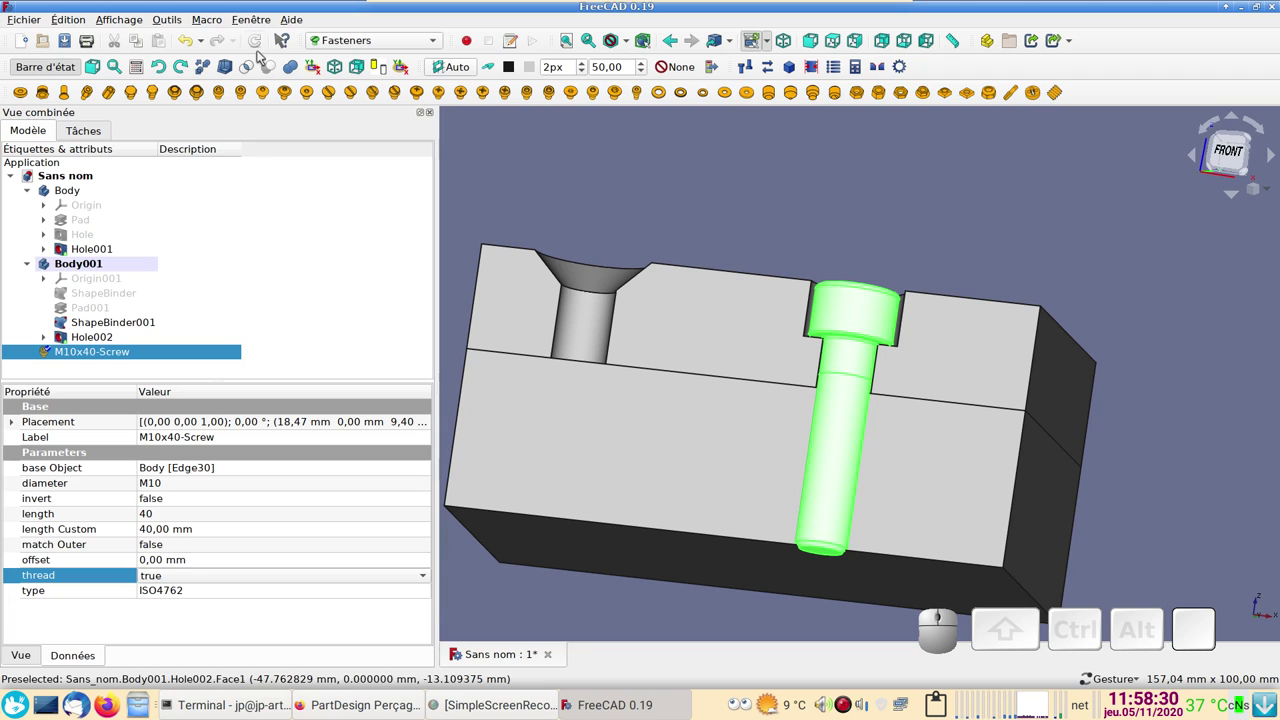
click(261, 38)
drag(738, 386, 722, 383)
key(KP_1)
click(658, 205)
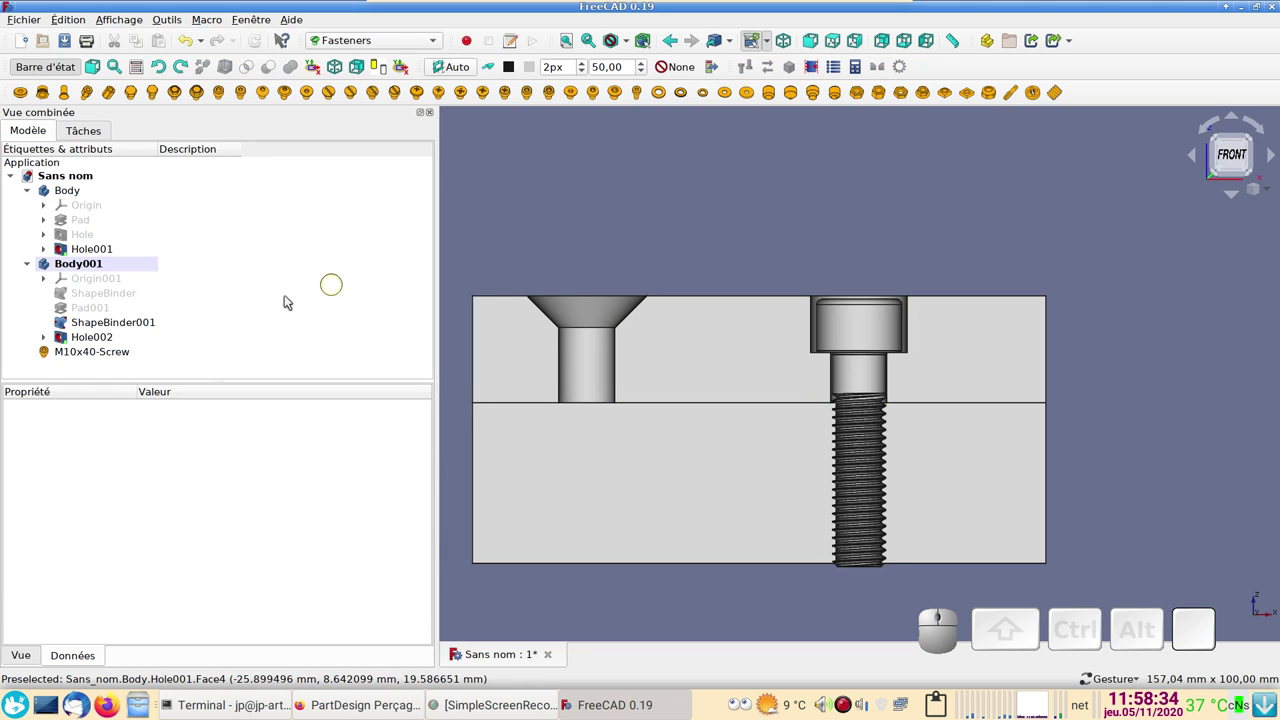
- Select the M10x40 screw and end up in the Part workbench
click(369, 41)
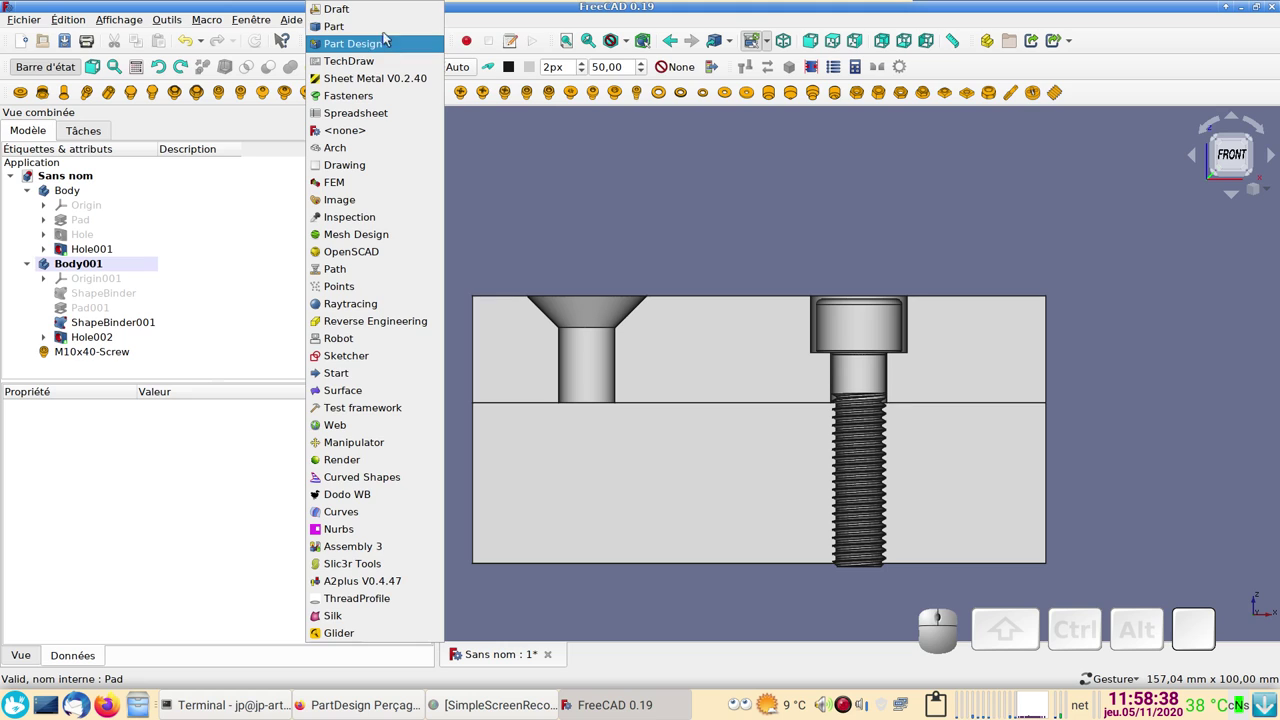
click(386, 32)
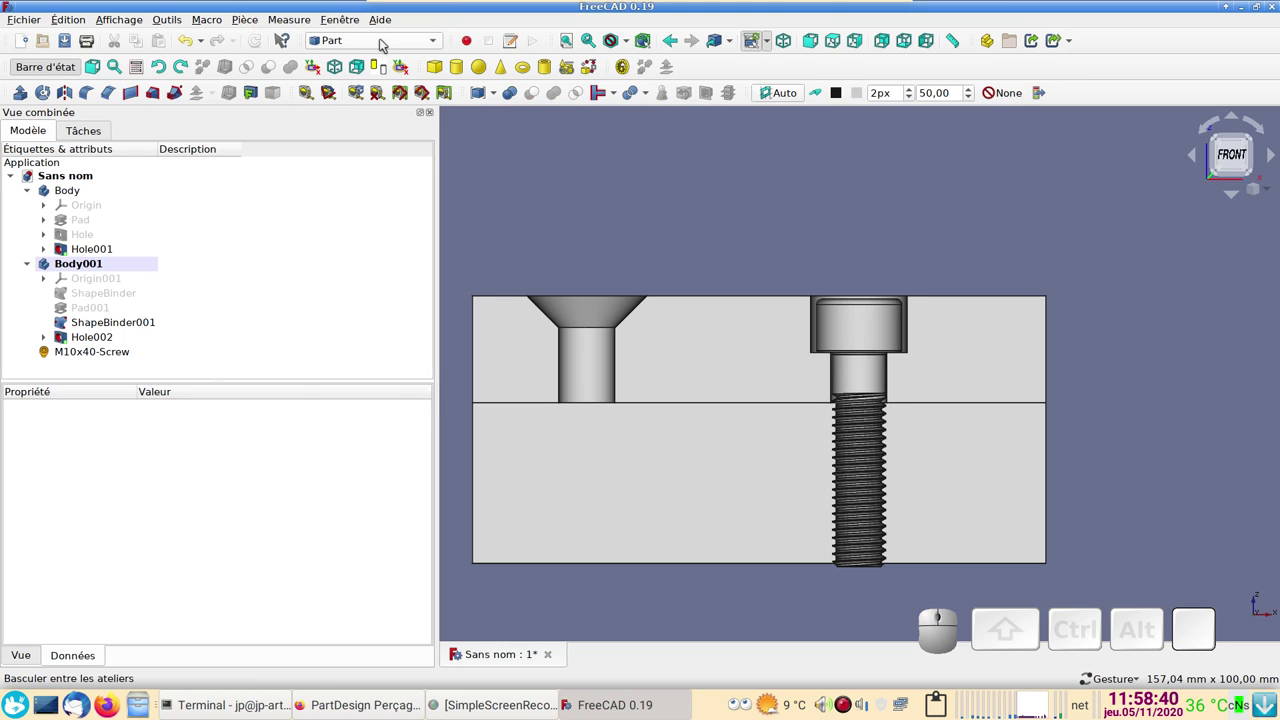
click(386, 37)
click(391, 18)
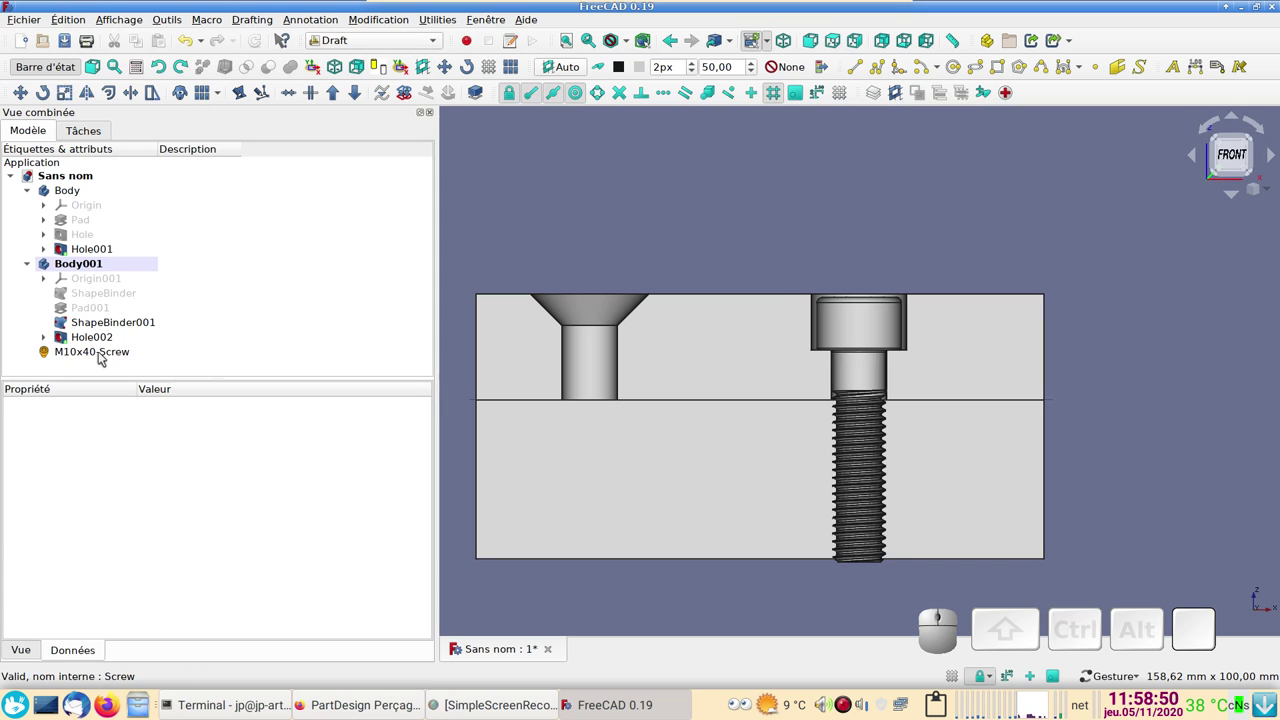
click(105, 351)
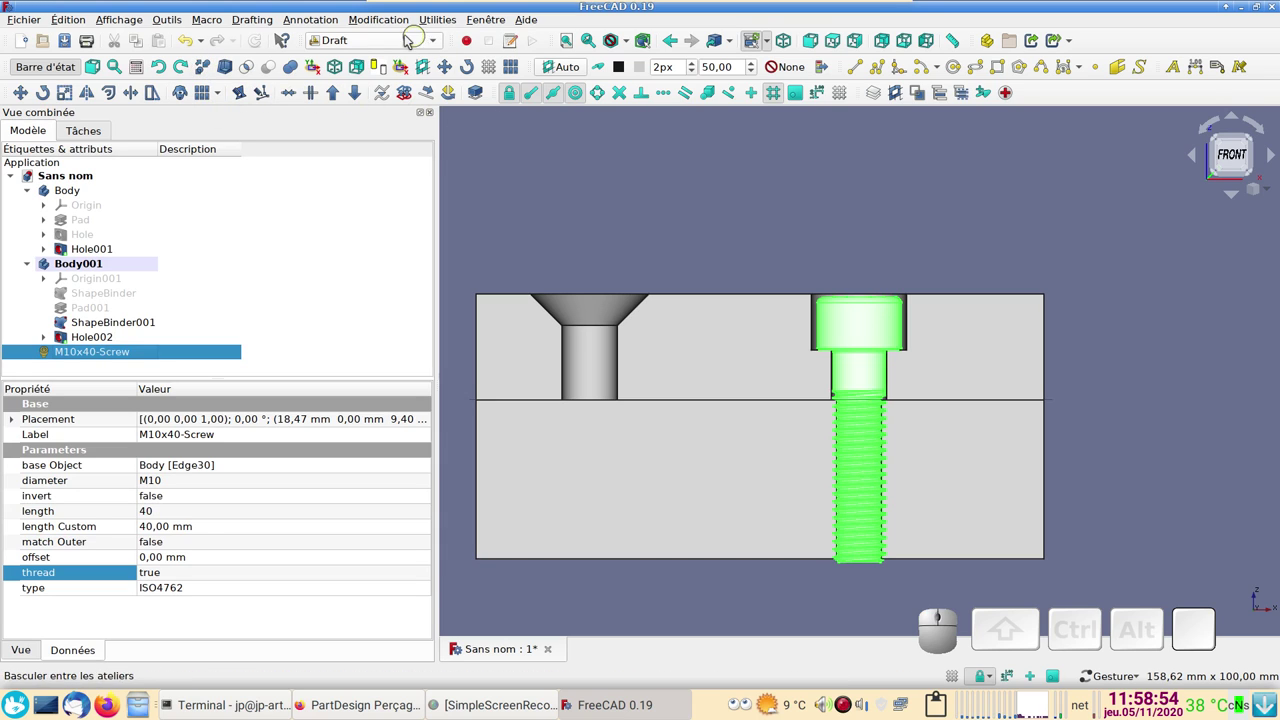
click(362, 36)
click(373, 56)
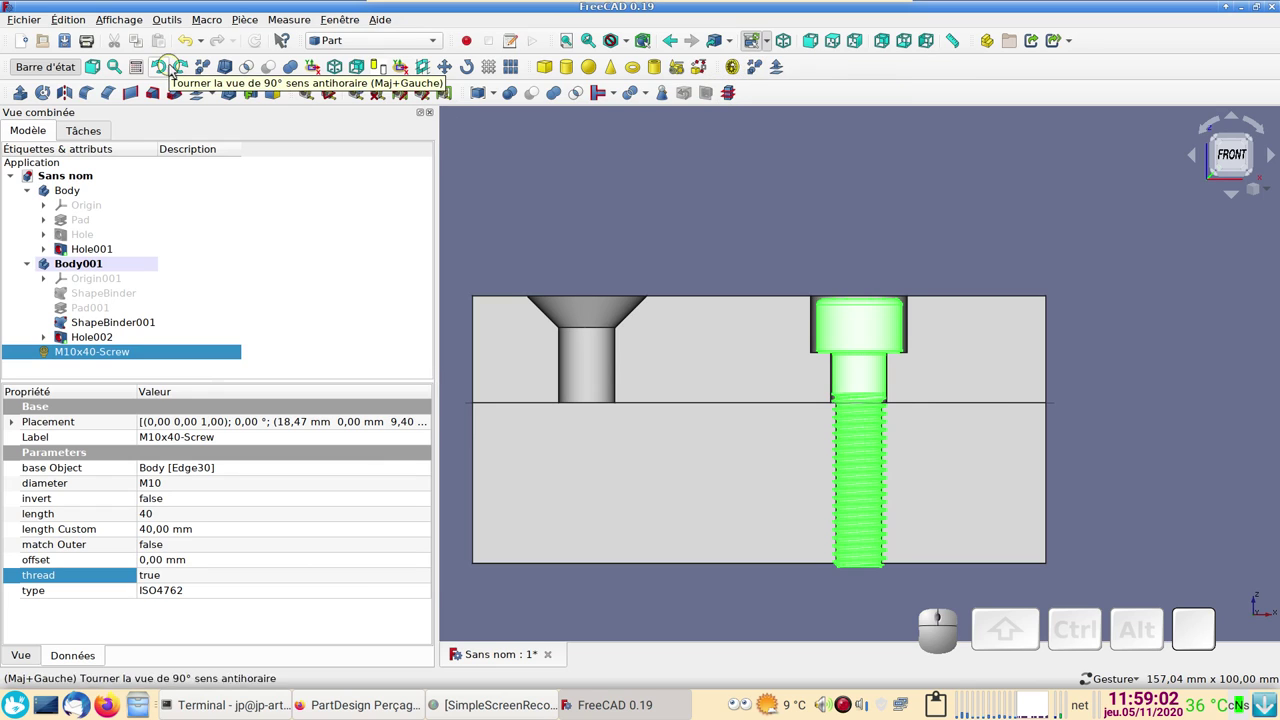
- Create a simple copy of the screw (M10x40-Screw001) and select Hole002
click(767, 68)
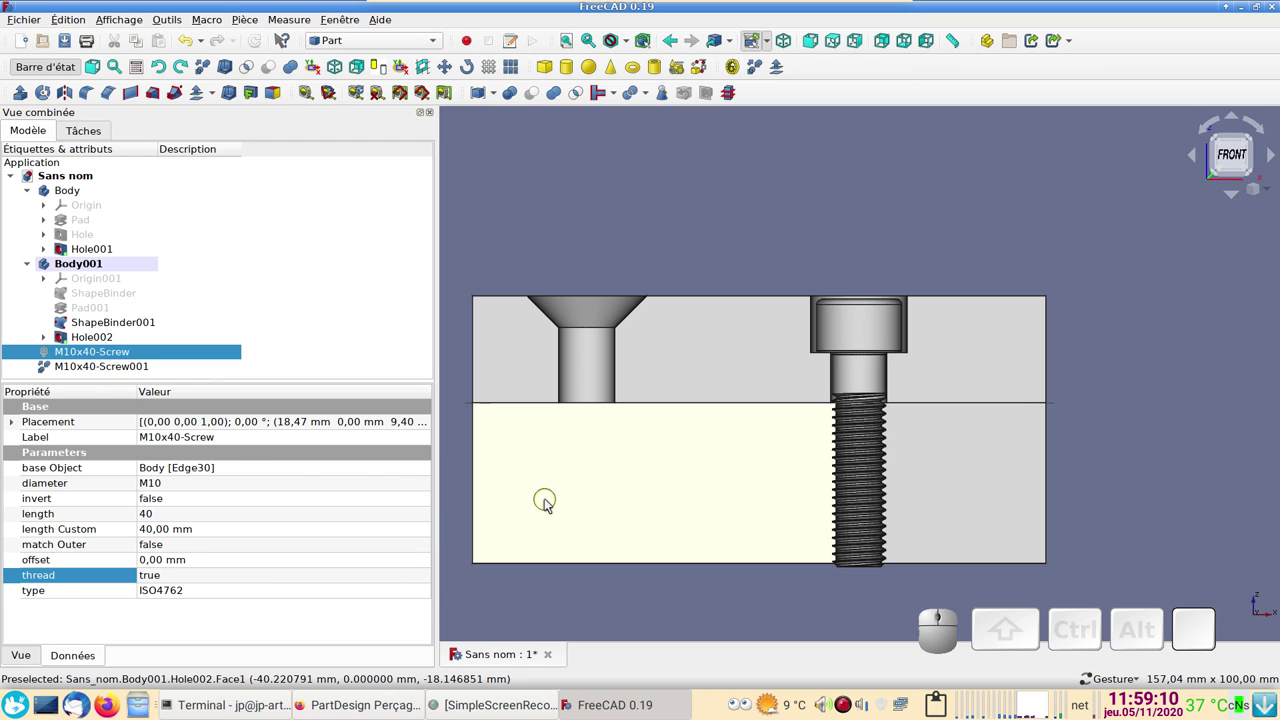
click(548, 501)
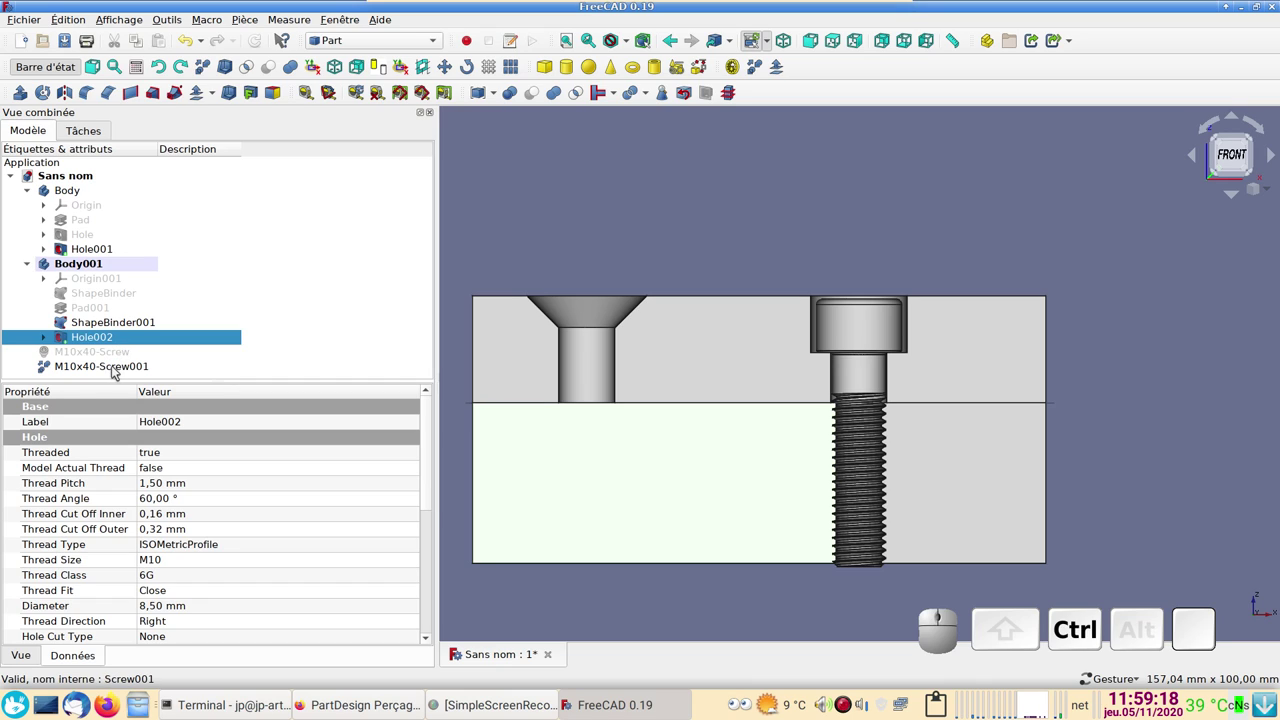
- Part Cut the screw copy from Hole002, leaving a modelled M10 thread in the block
click(118, 365)
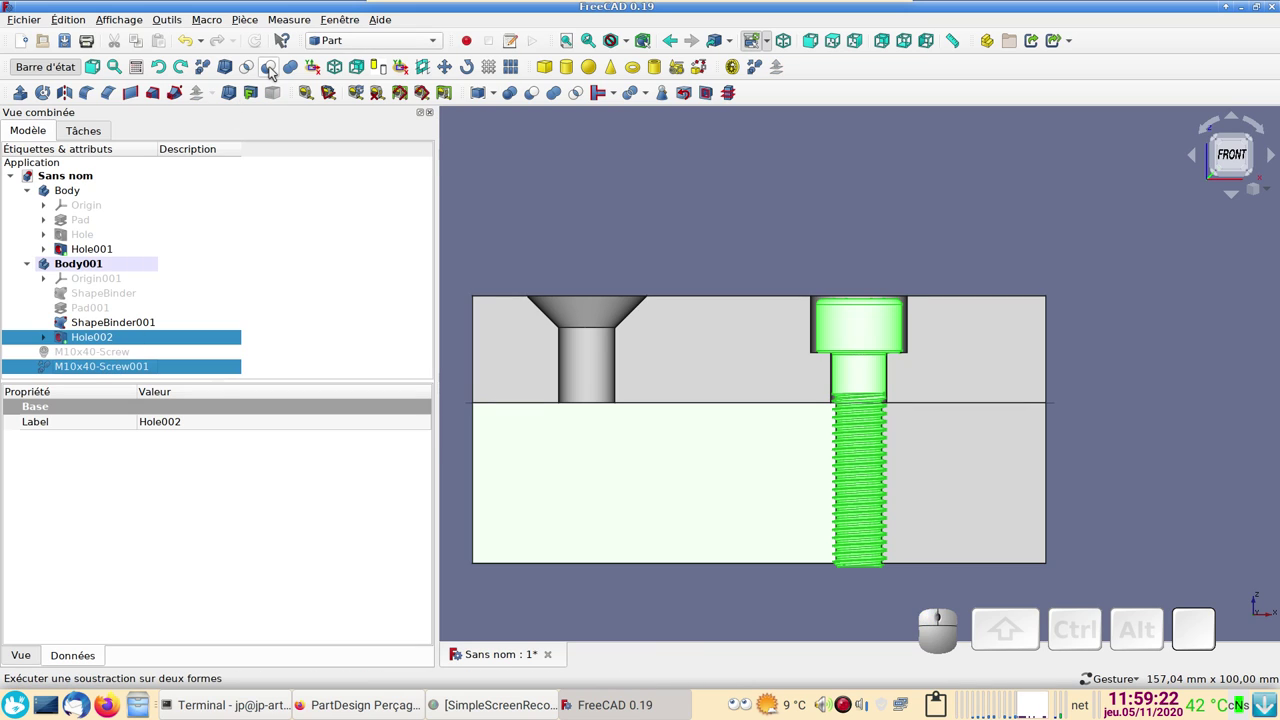
click(274, 68)
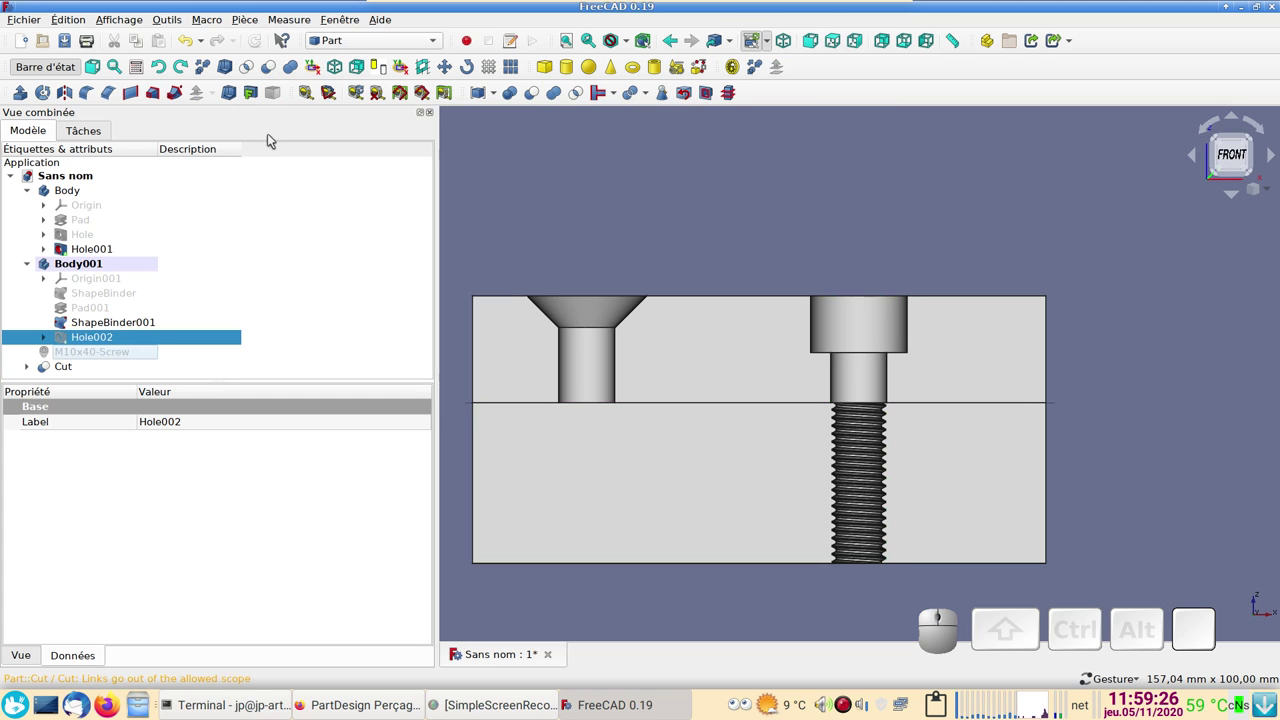
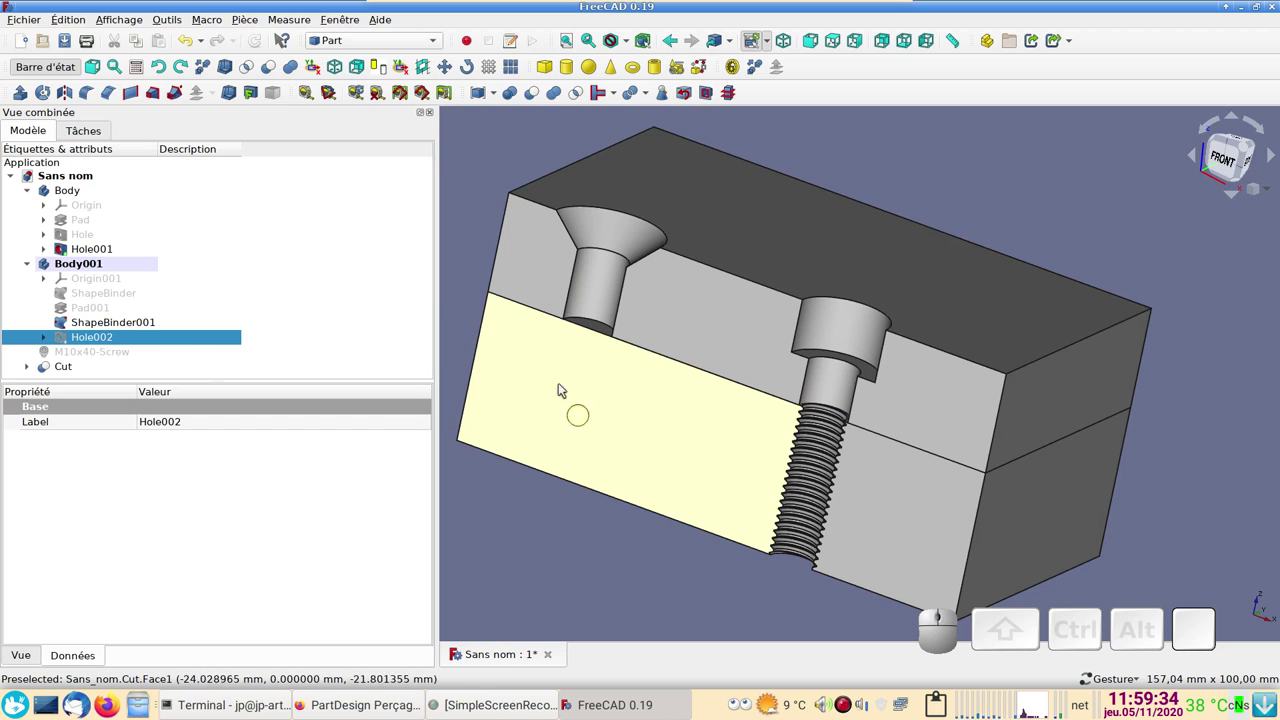
drag(666, 492, 884, 476)
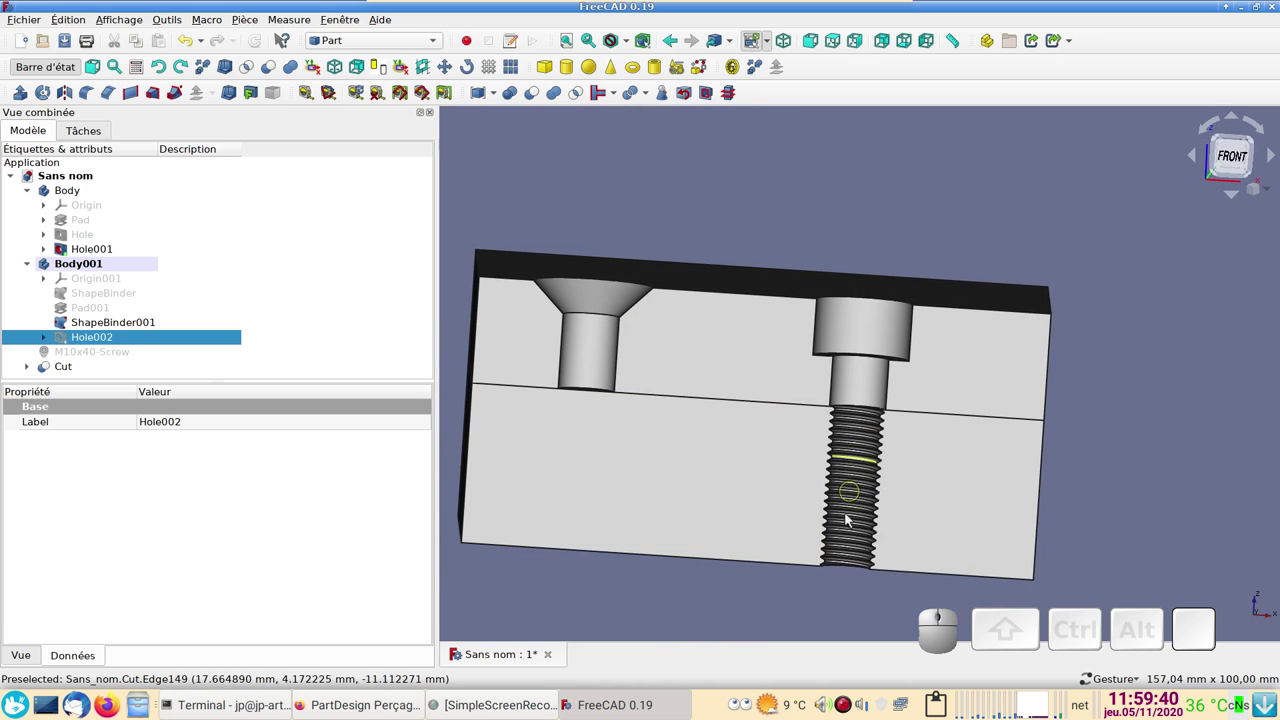
key(1)
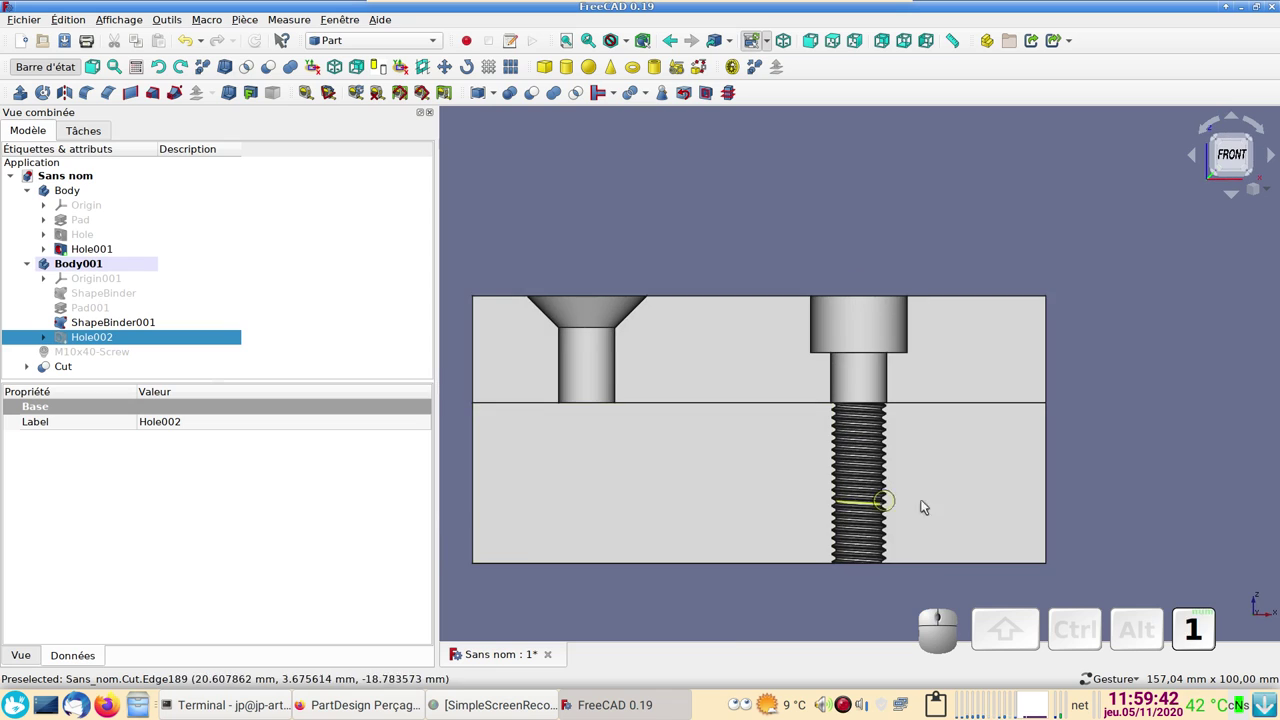
right_click(928, 494)
scroll(up, 3)
right_click(744, 419)
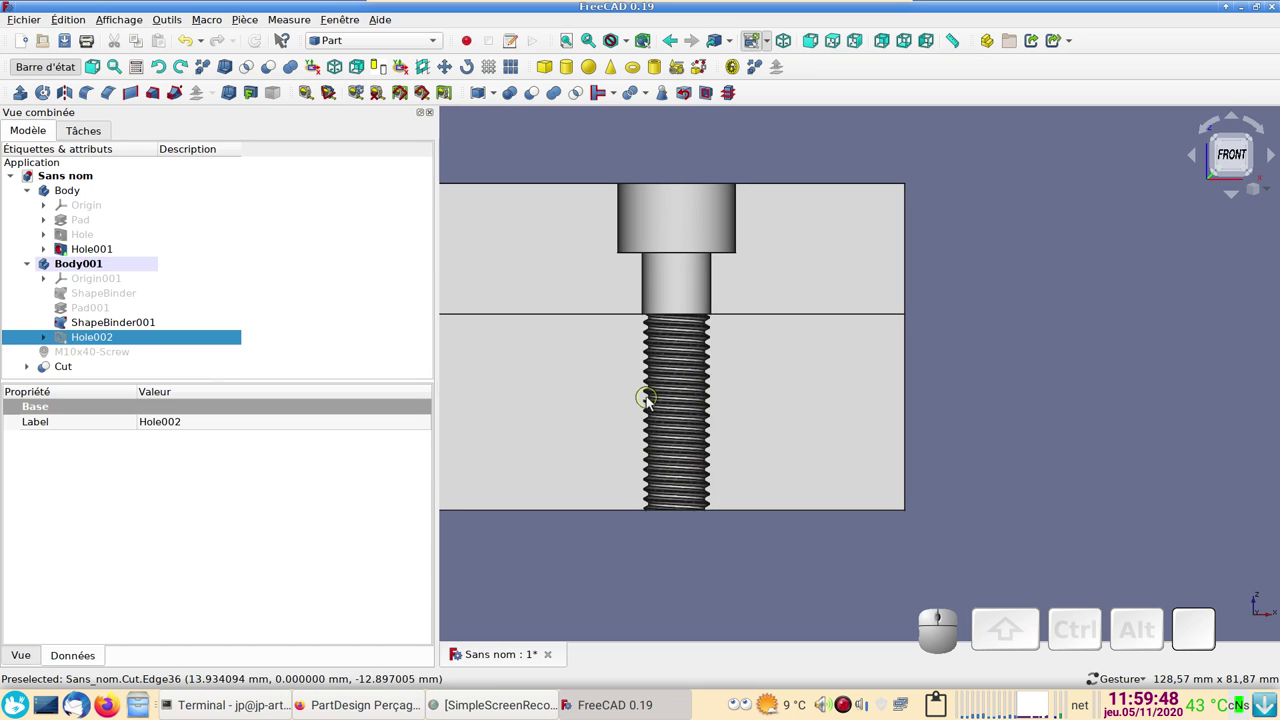
scroll(down, 3)
scroll(up, 3)
drag(866, 421, 257, 296)
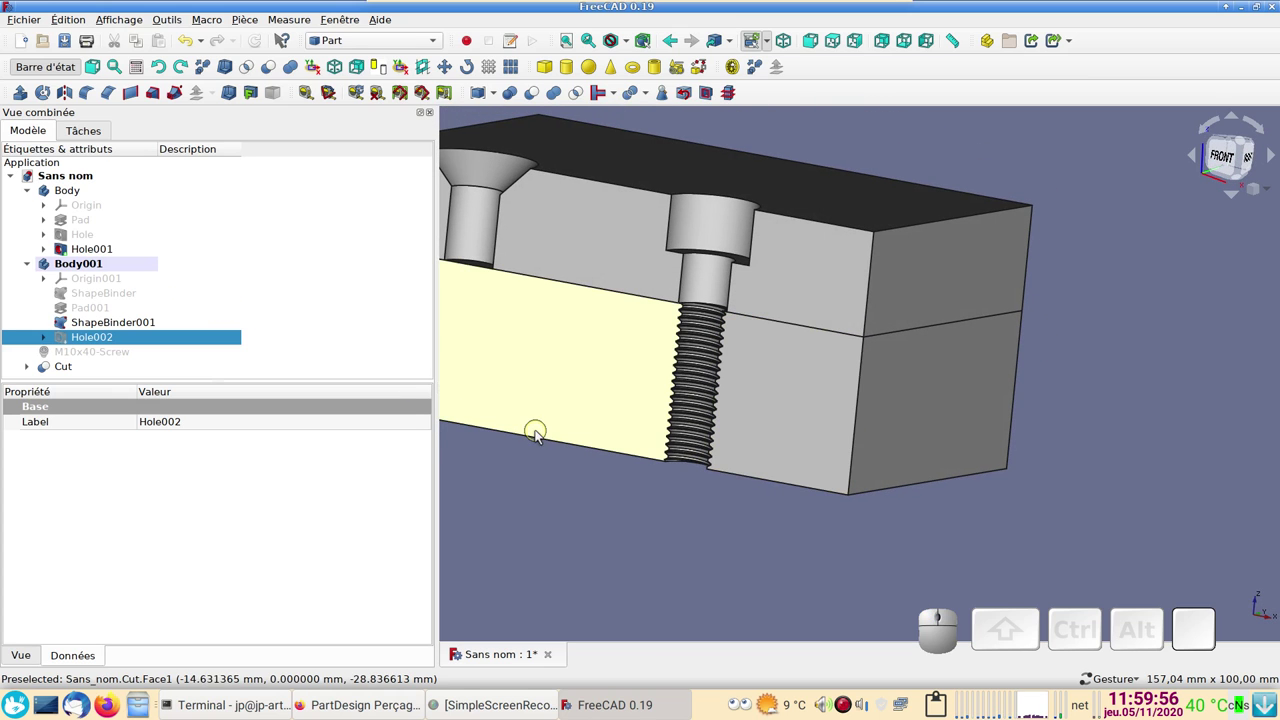
drag(586, 424, 895, 493)
drag(932, 485, 764, 477)
scroll(down, 3)
right_click(723, 502)
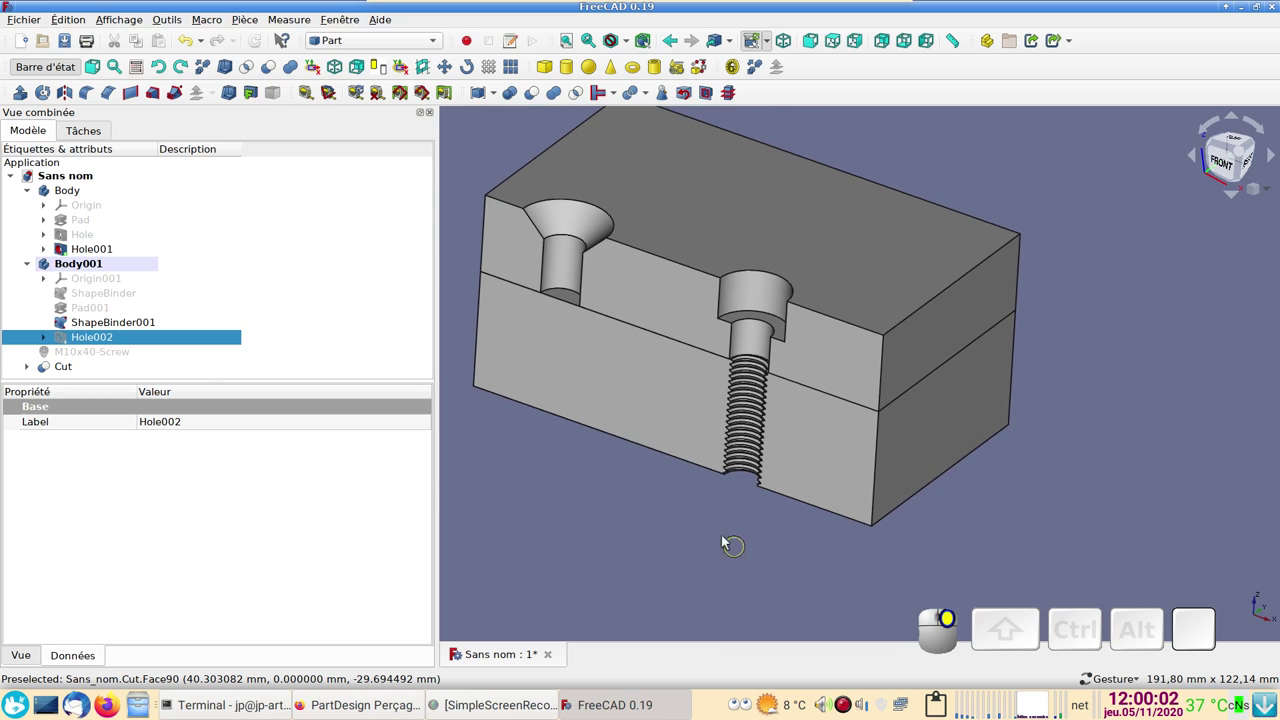
drag(612, 429, 660, 446)
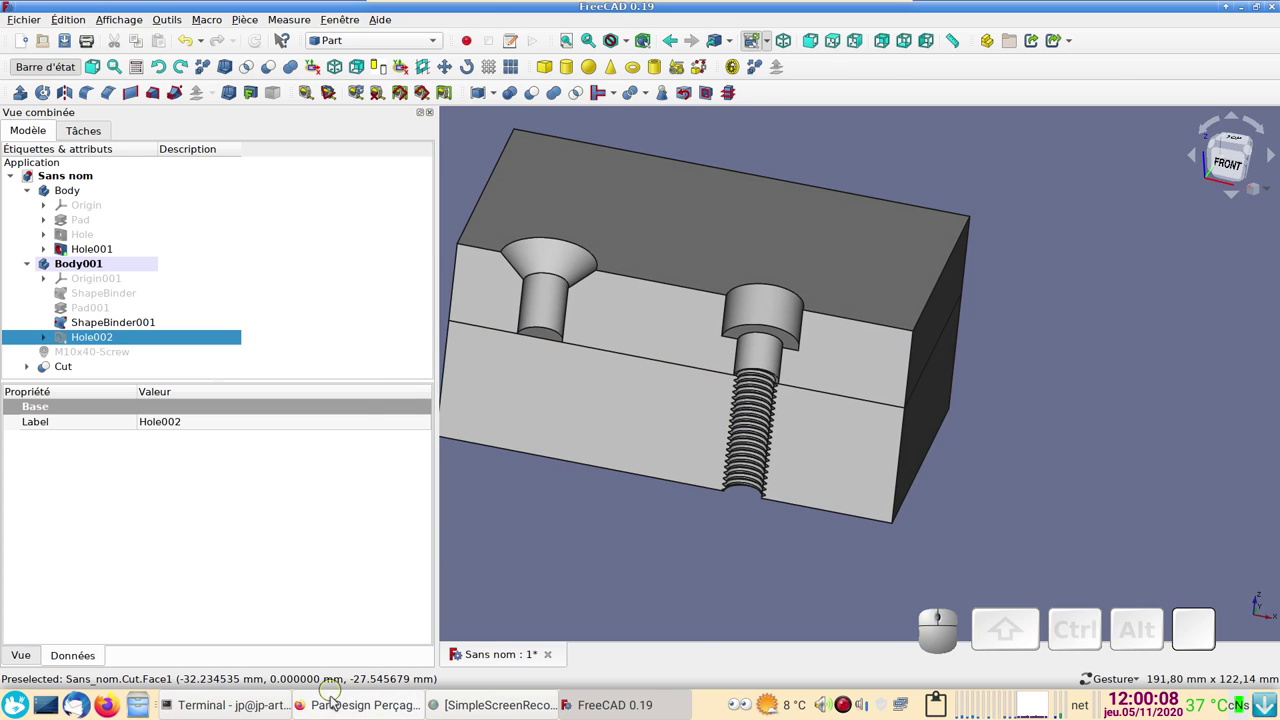
click(338, 701)
click(338, 701)
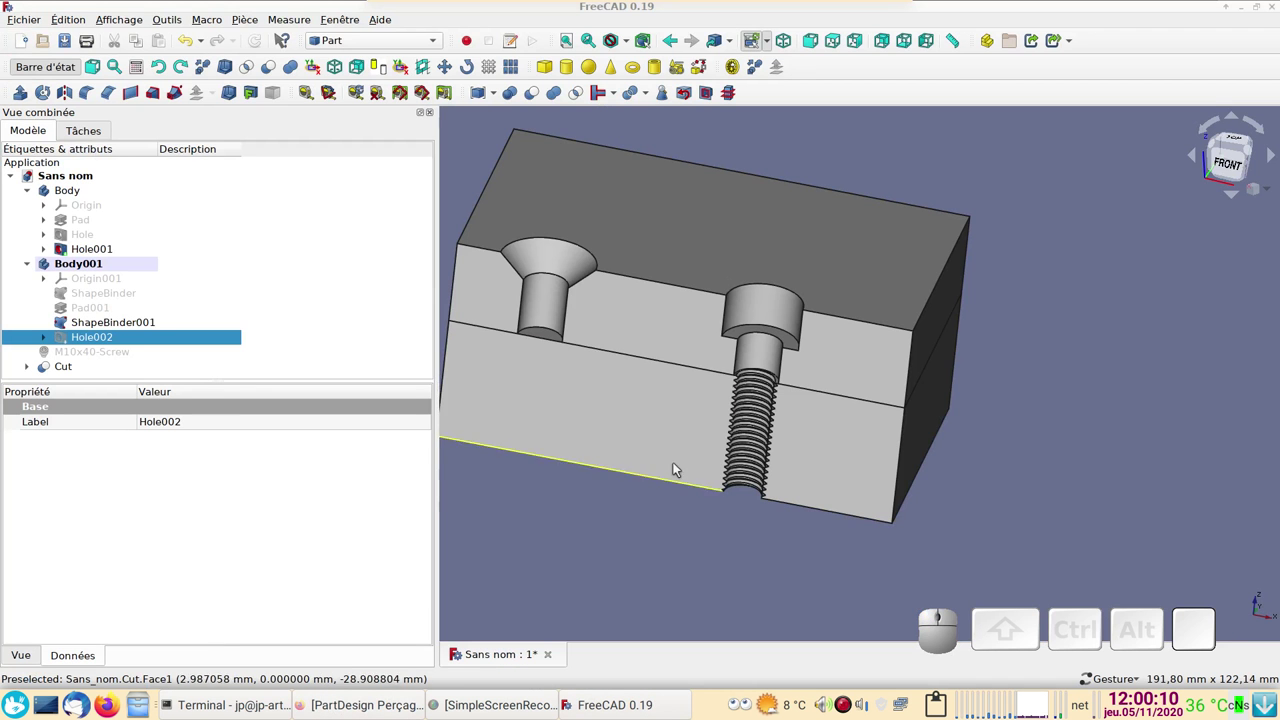
drag(1007, 448, 1012, 429)
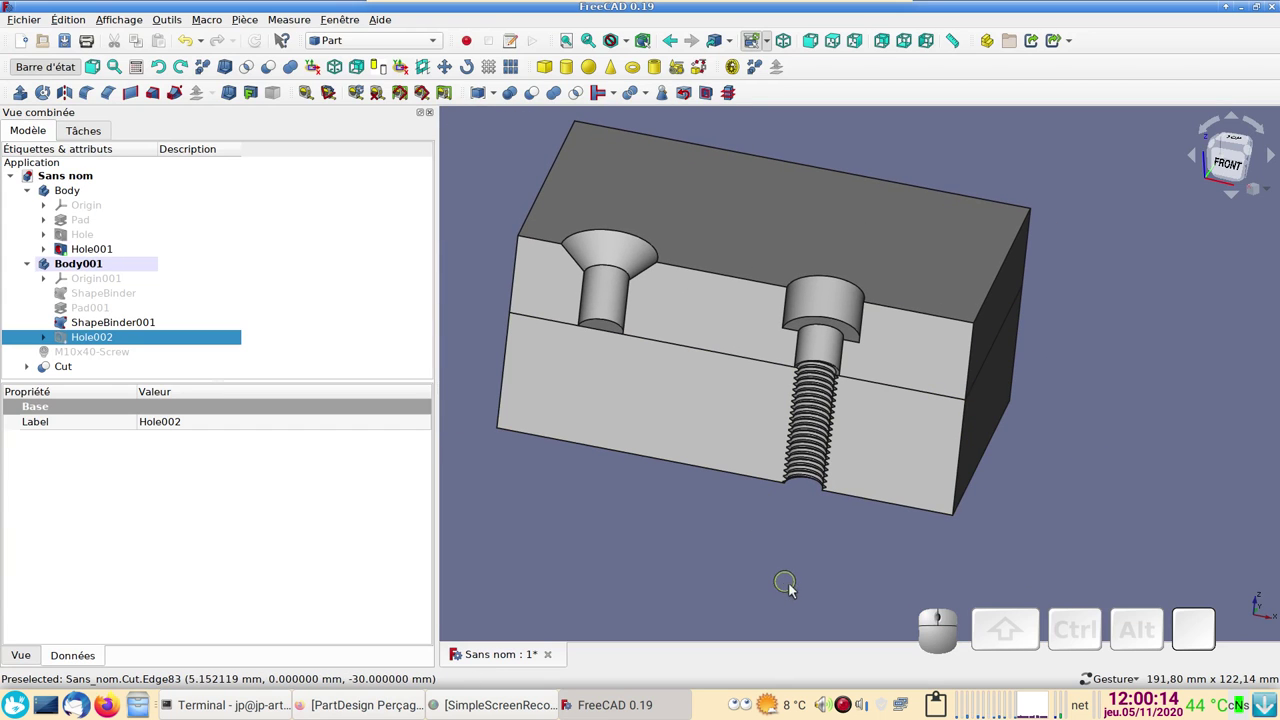